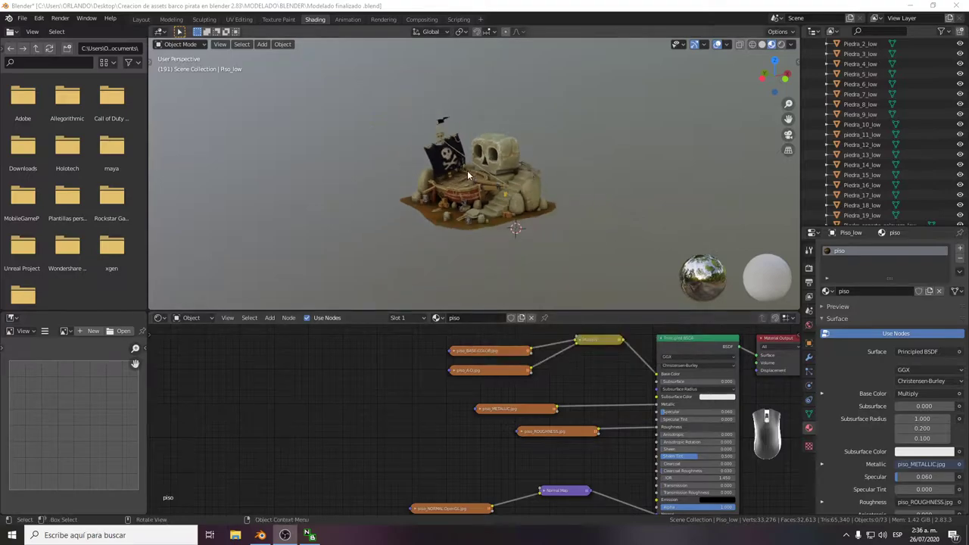
# Pull the diorama closer into view and click through objects in the viewport around it.
pyautogui.moveTo(649, 348); pyautogui.dragTo(633, 361)
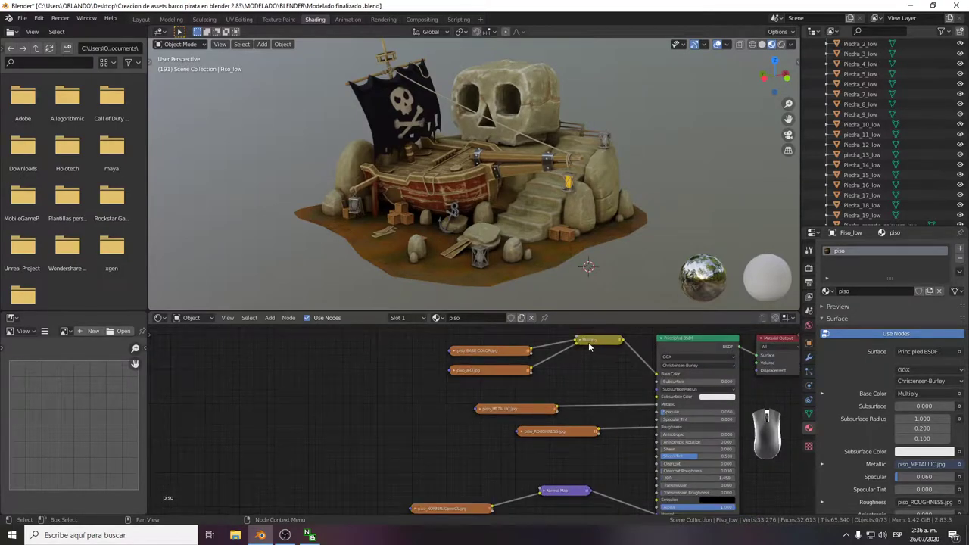
pyautogui.click(587, 340)
pyautogui.click(586, 341)
pyautogui.click(602, 358)
pyautogui.click(416, 382)
pyautogui.click(457, 353)
pyautogui.click(457, 353)
pyautogui.click(457, 352)
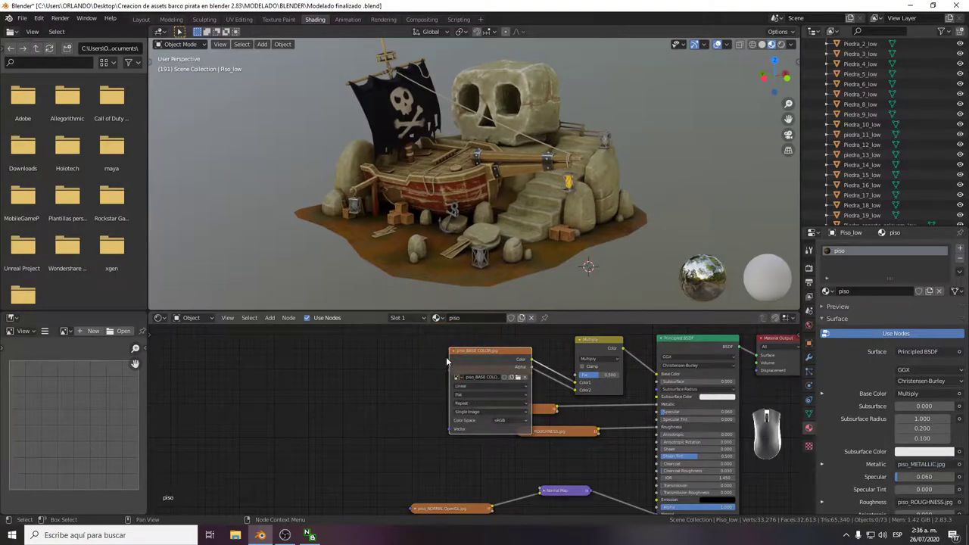
pyautogui.click(456, 352)
pyautogui.click(454, 373)
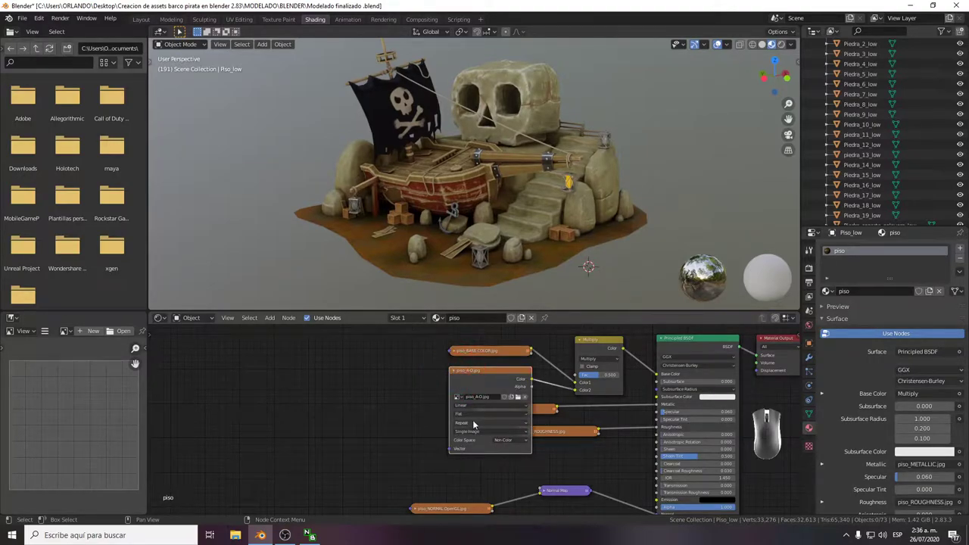
pyautogui.click(456, 373)
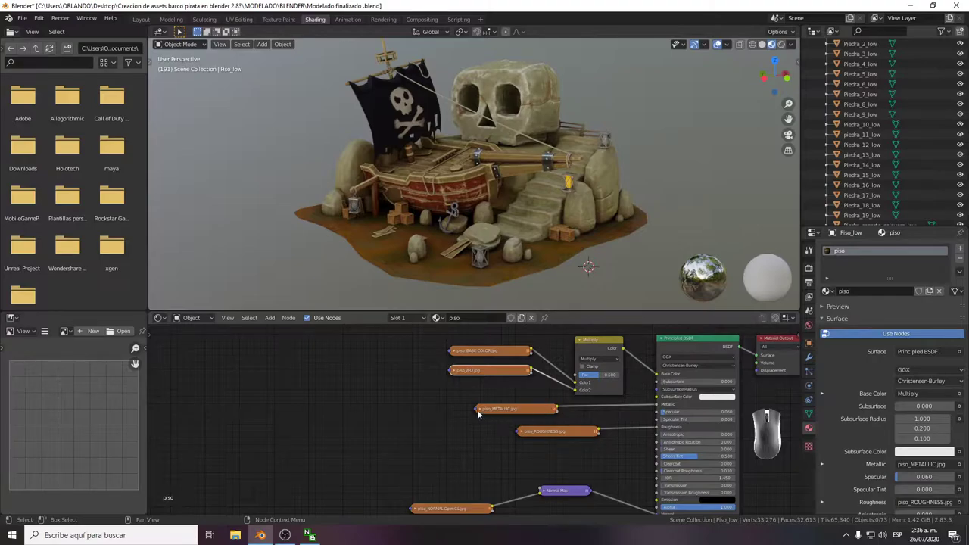
# Continue clicking through objects lower in the viewport of the diorama.
pyautogui.click(484, 412)
pyautogui.click(484, 412)
pyautogui.click(524, 435)
pyautogui.click(526, 434)
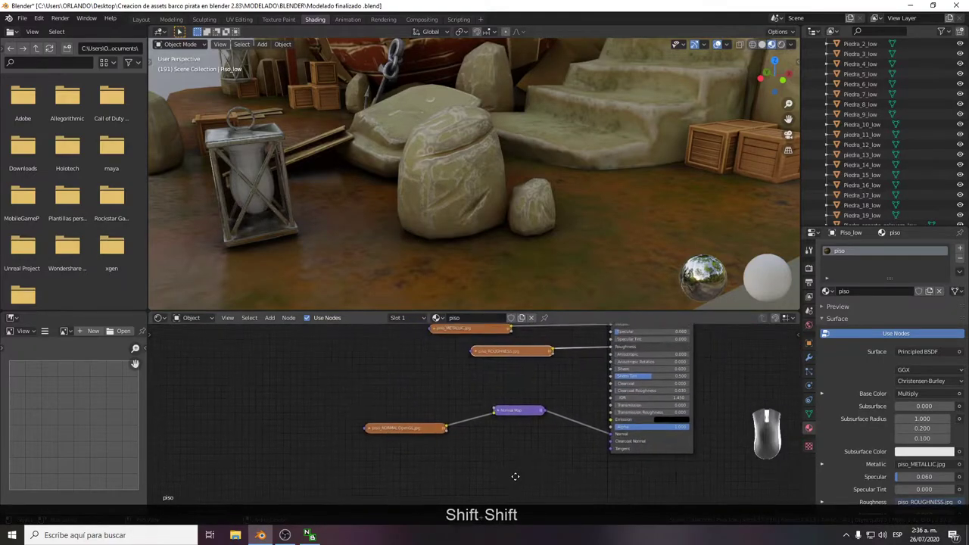
pyautogui.click(519, 407)
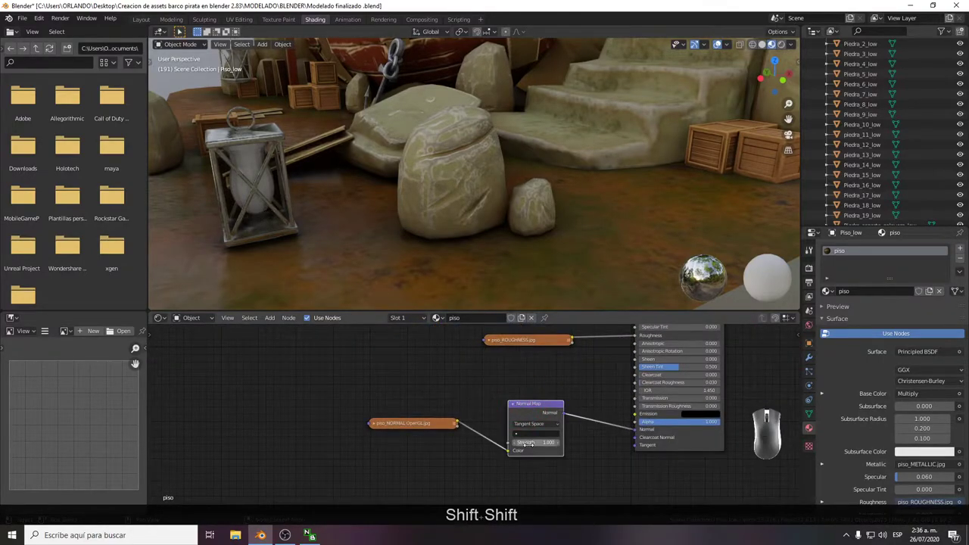
pyautogui.click(514, 408)
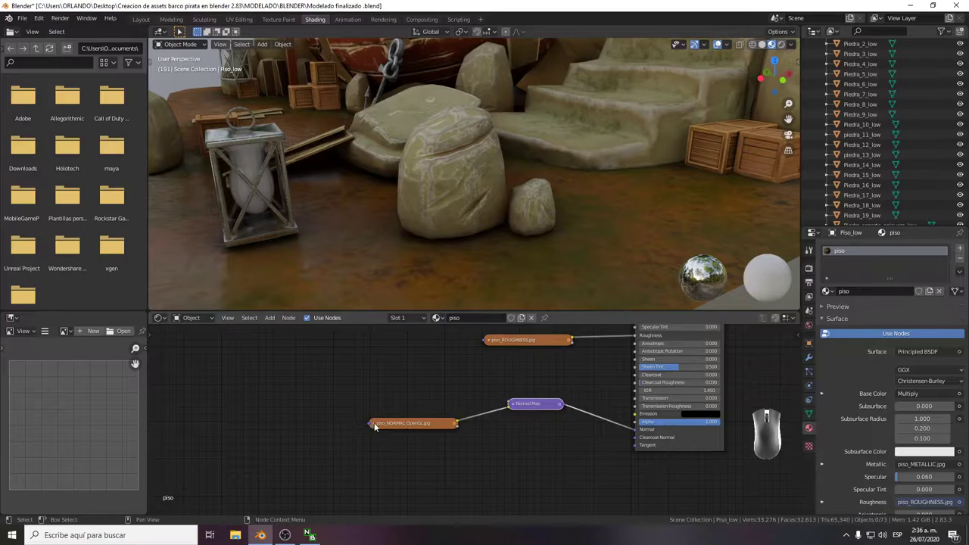
pyautogui.click(378, 424)
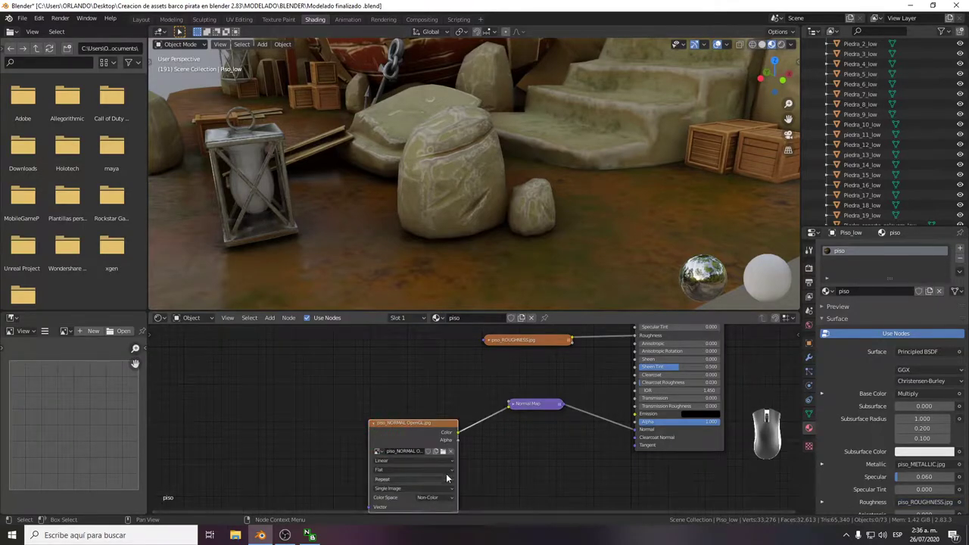
pyautogui.click(385, 427)
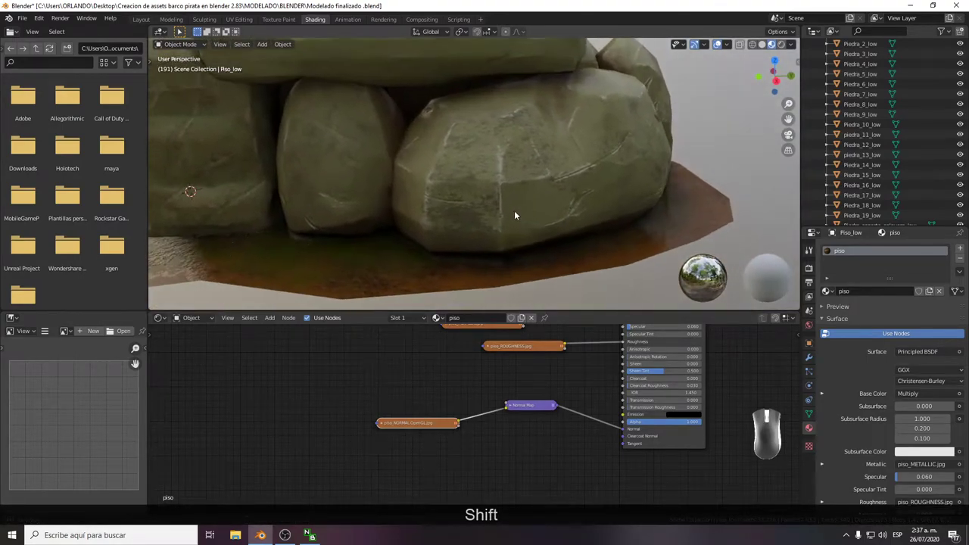
# Select the large front rock and view it from the top (numpad 7).
pyautogui.click(518, 216)
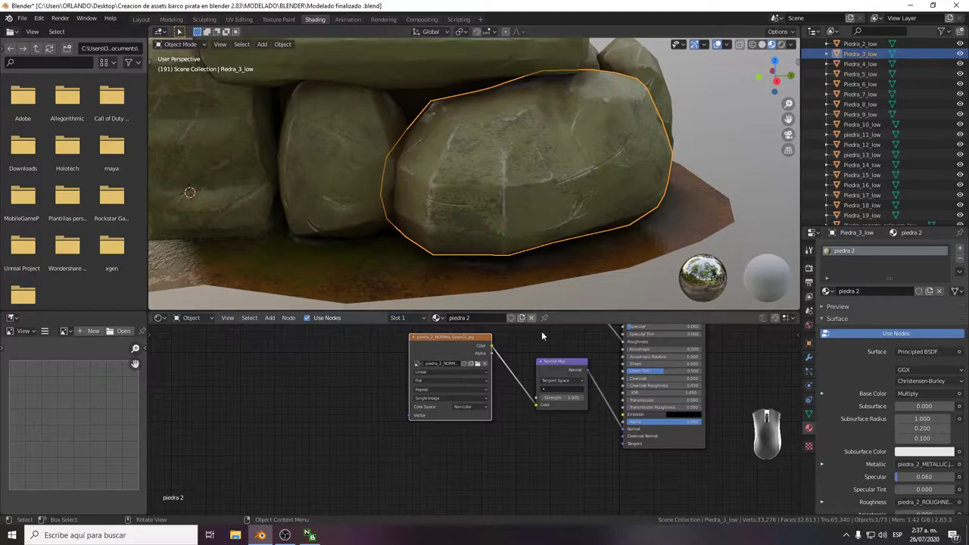
pyautogui.click(473, 410)
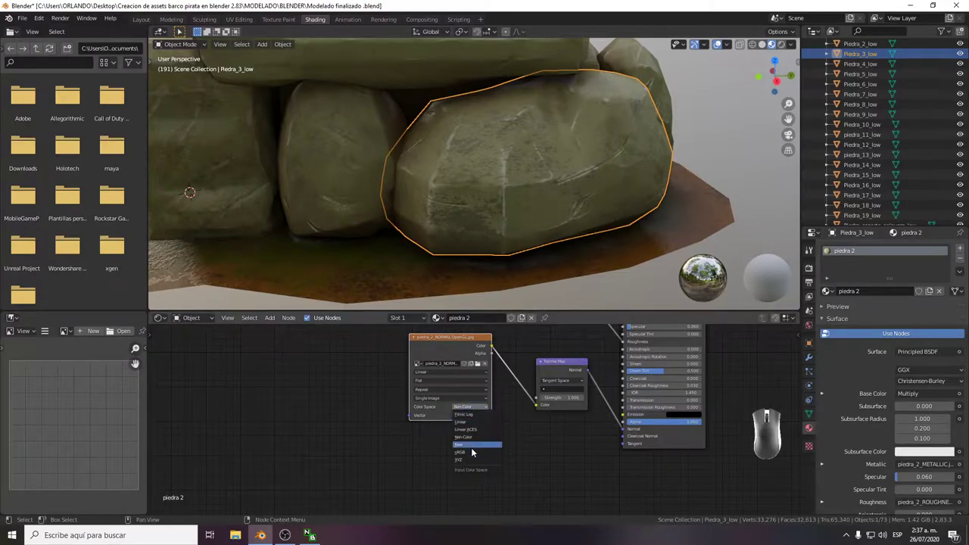
pyautogui.click(476, 450)
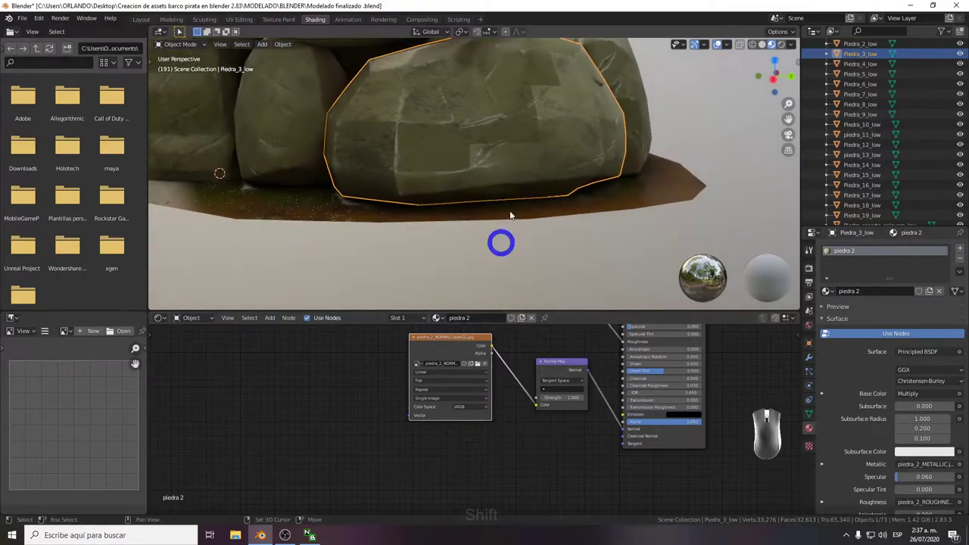
pyautogui.press('7')
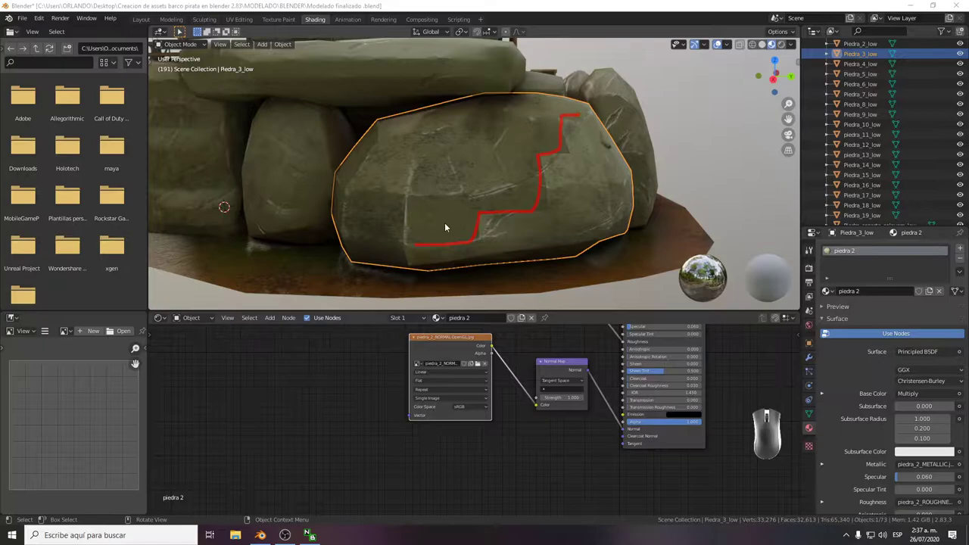
pyautogui.press('7')
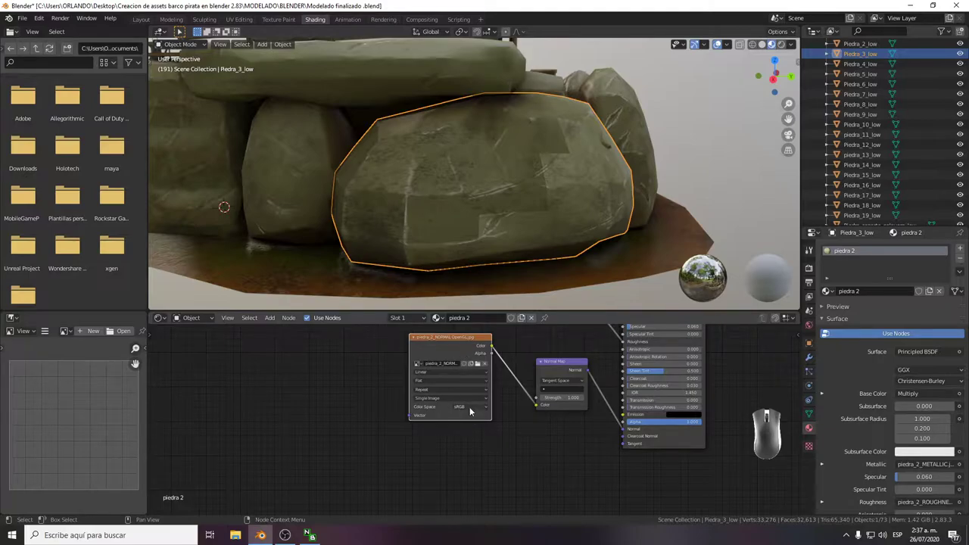
pyautogui.click(473, 408)
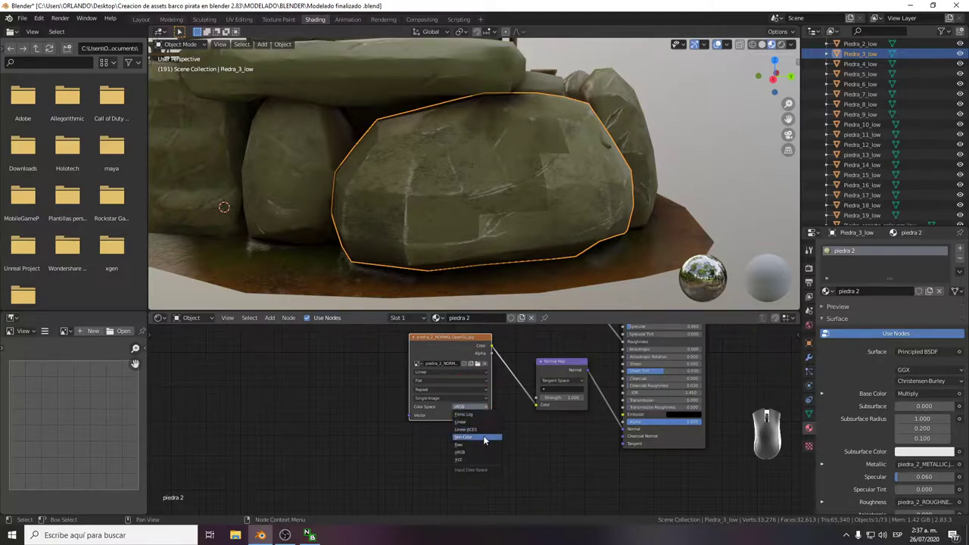
pyautogui.click(487, 437)
pyautogui.click(501, 455)
# Orbit around the selected rock, then return to a view of the whole diorama.
pyautogui.moveTo(551, 234); pyautogui.dragTo(527, 238)
pyautogui.moveTo(478, 203); pyautogui.dragTo(502, 197)
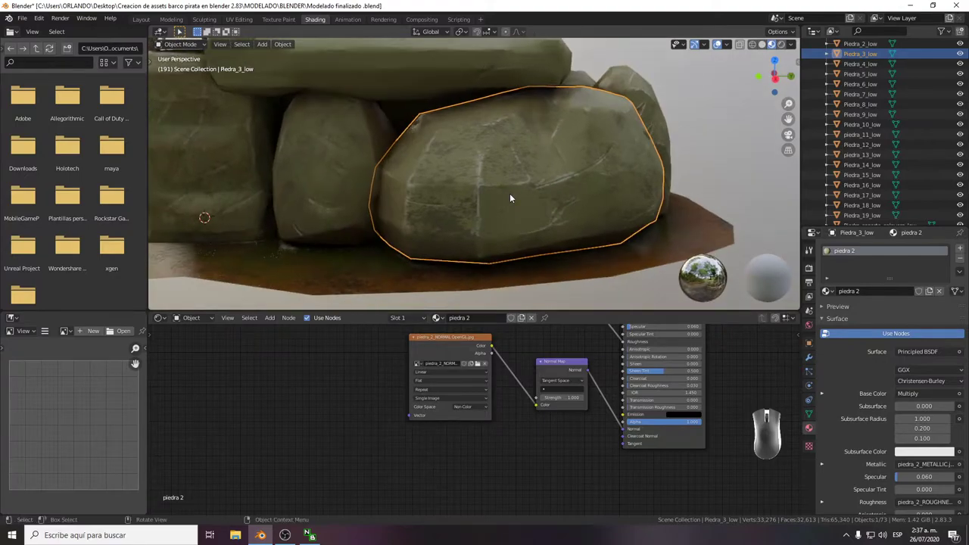
pyautogui.middleClick(503, 247)
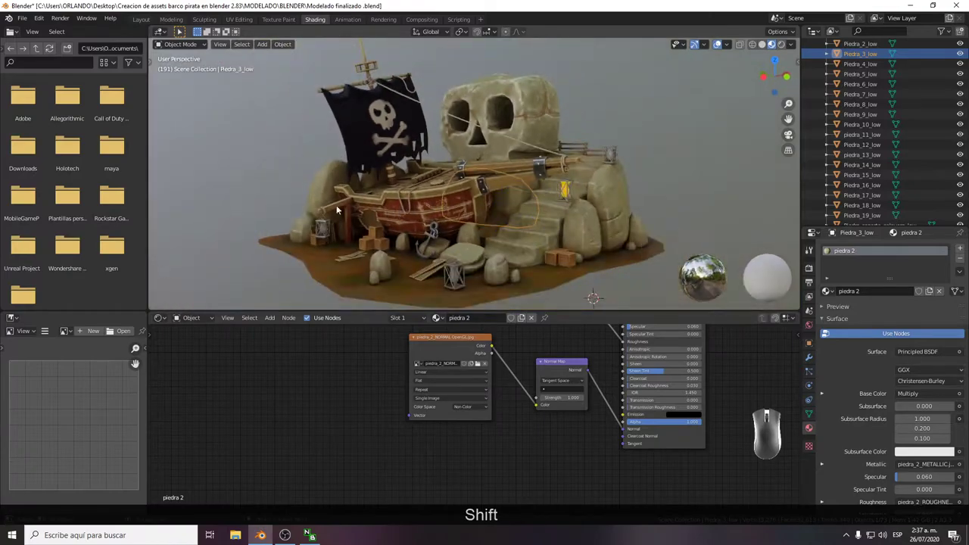
pyautogui.click(231, 195)
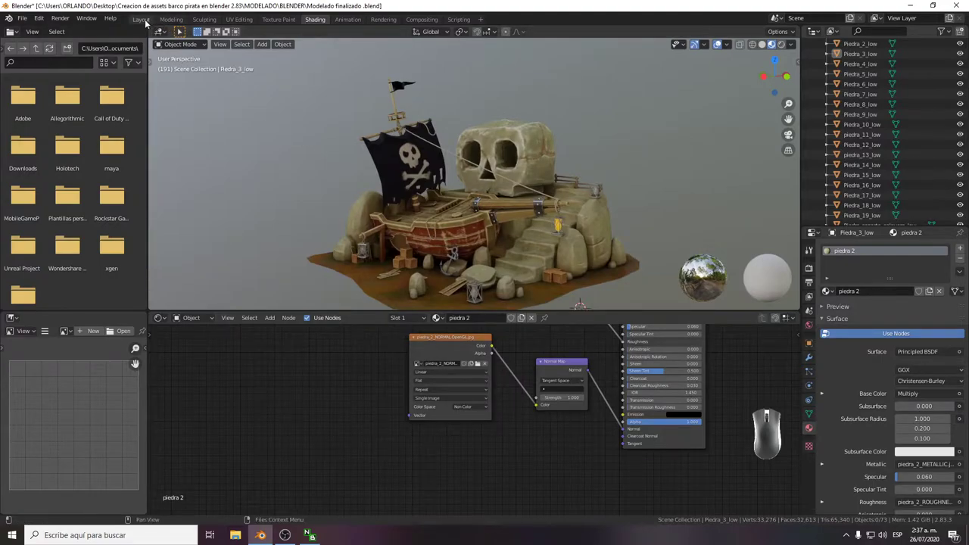
# Switch to the Layout workspace, save, scrub the timeline to frame 0 and play then stop the animation.
pyautogui.click(147, 23)
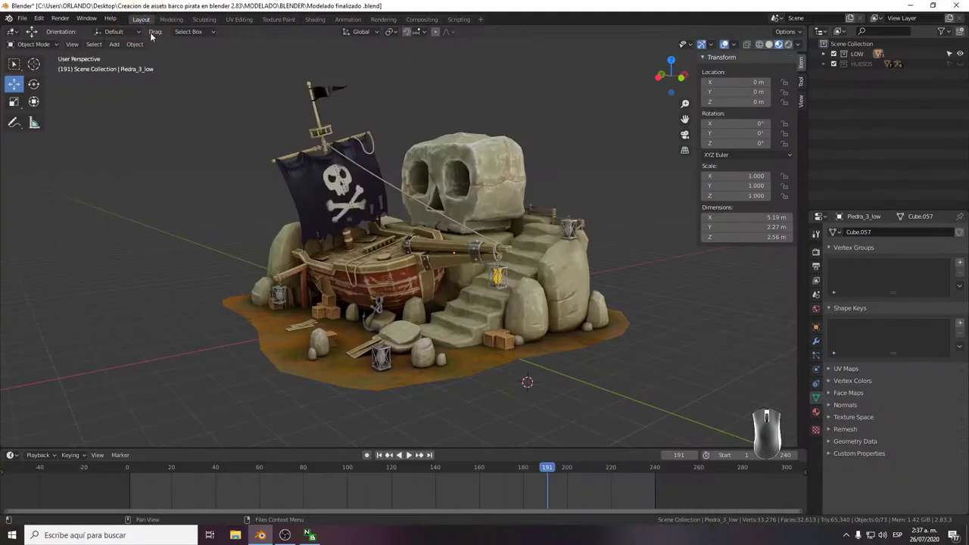
pyautogui.press('ctrl+s')
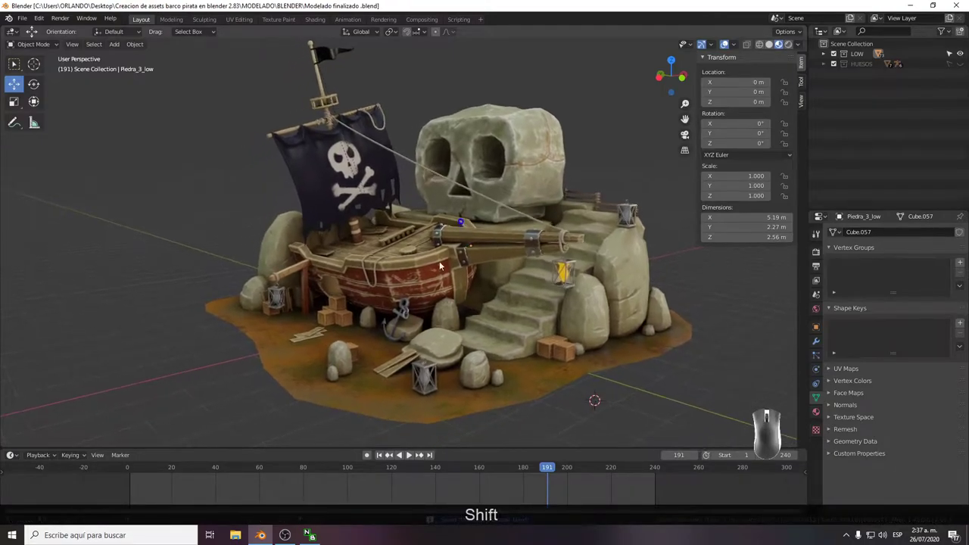
pyautogui.moveTo(197, 486); pyautogui.dragTo(73, 483)
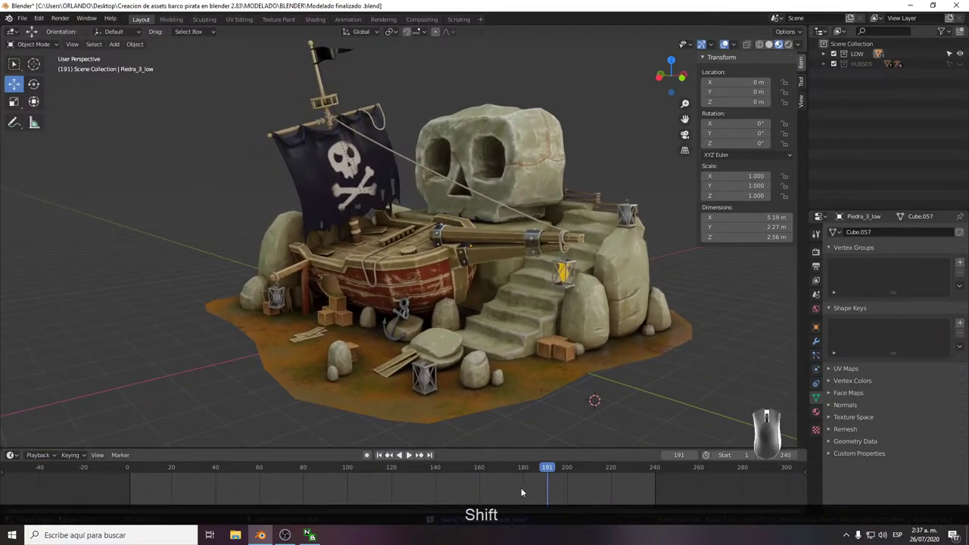
pyautogui.moveTo(548, 471); pyautogui.dragTo(65, 474)
pyautogui.press('space')
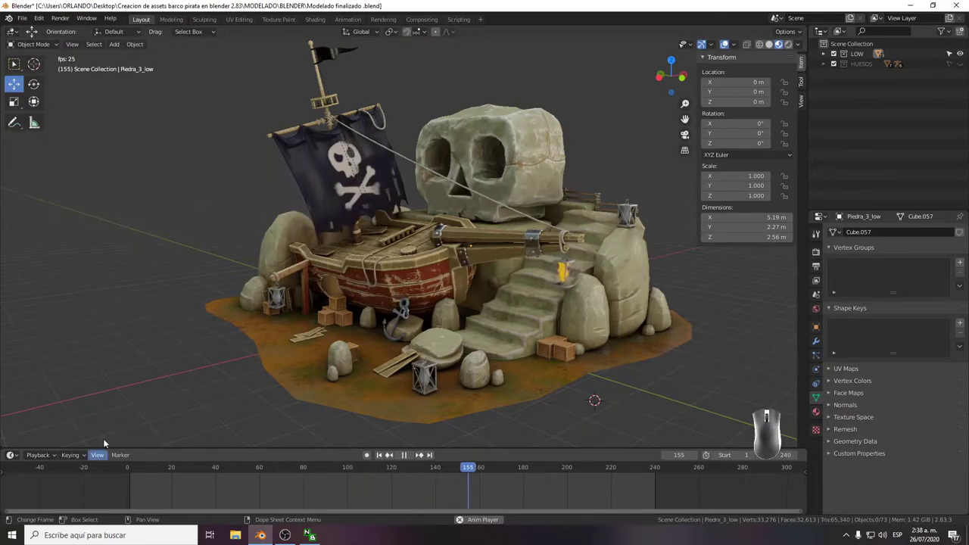
pyautogui.press('space')
# Preview rendered shading, return to textured preview, save and orbit back to an overview.
pyautogui.click(793, 49)
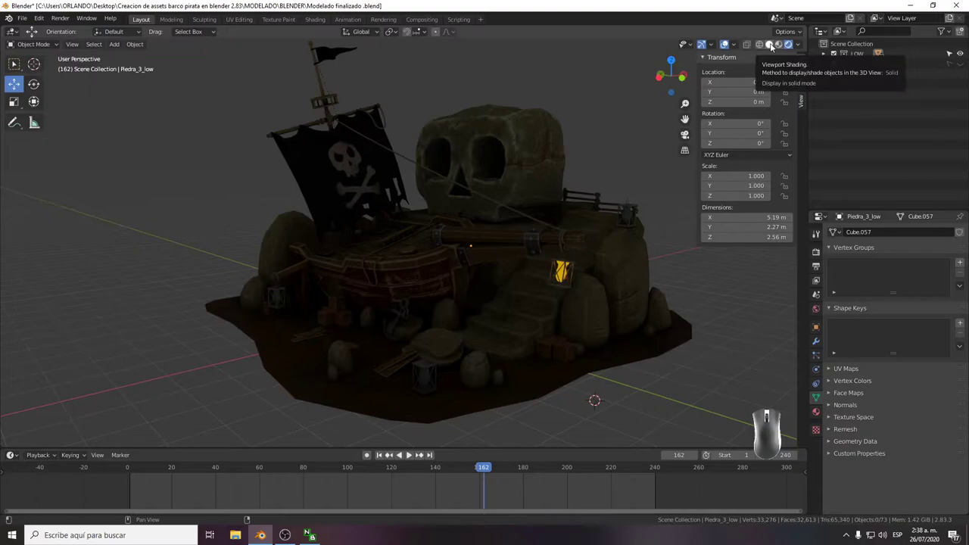
pyautogui.moveTo(498, 198); pyautogui.dragTo(499, 198)
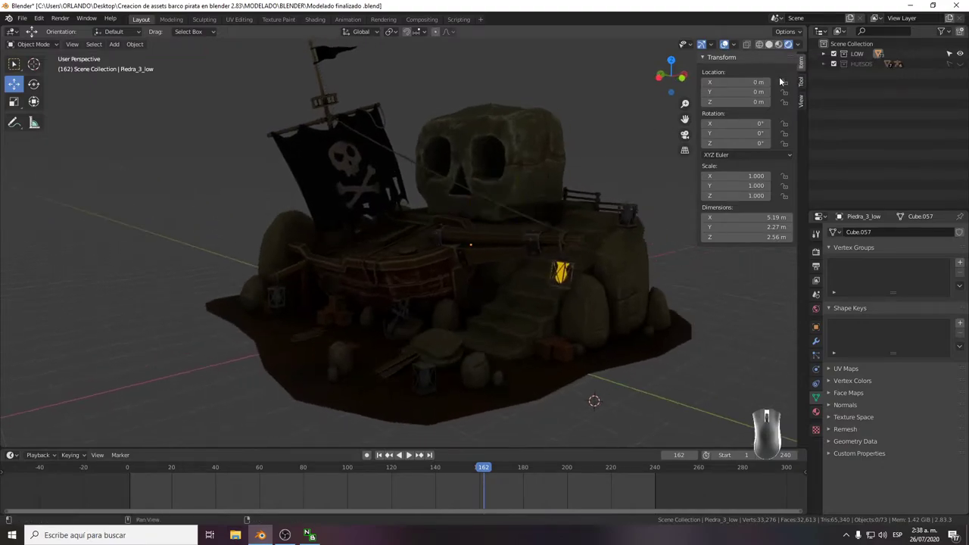
pyautogui.click(770, 48)
pyautogui.click(782, 49)
pyautogui.moveTo(543, 192); pyautogui.dragTo(579, 193)
pyautogui.click(588, 188)
pyautogui.press('ctrl+s')
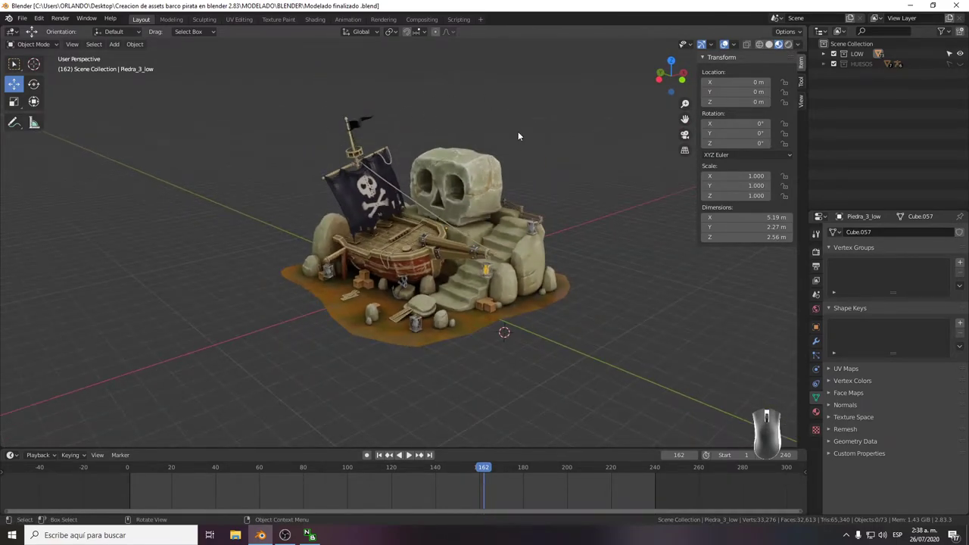
pyautogui.middleClick(491, 141)
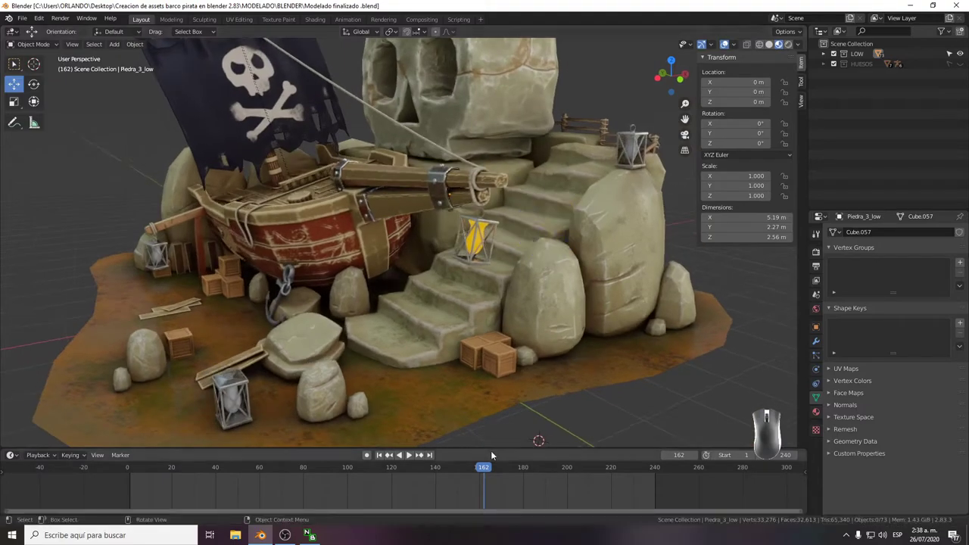
pyautogui.moveTo(483, 469); pyautogui.dragTo(94, 483)
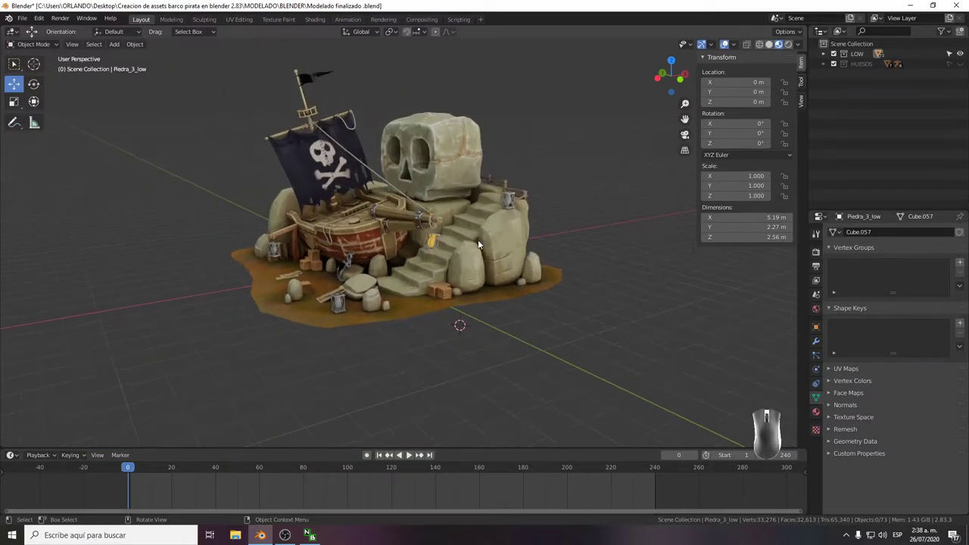
# Add an area light with Shift+A and raise it high above the diorama.
pyautogui.click(586, 278)
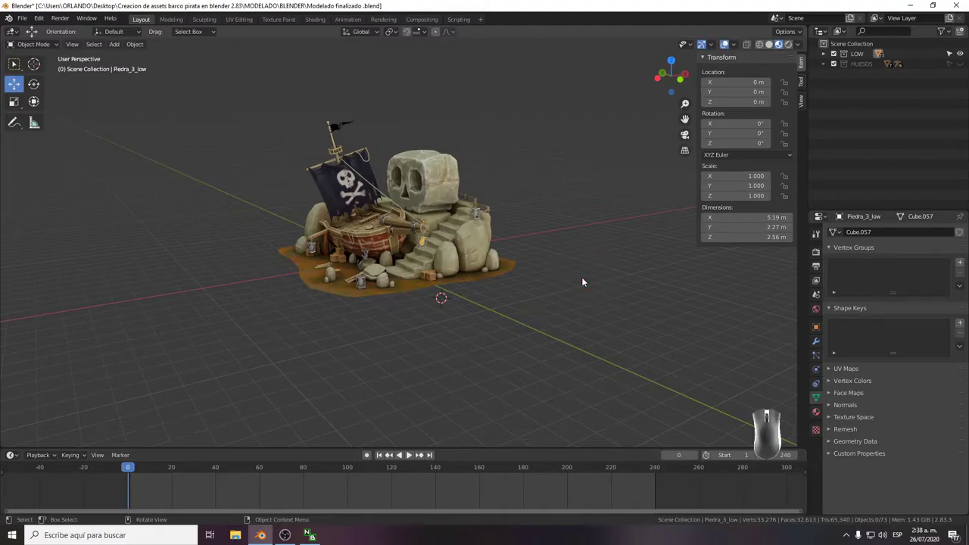
pyautogui.press('shift+a')
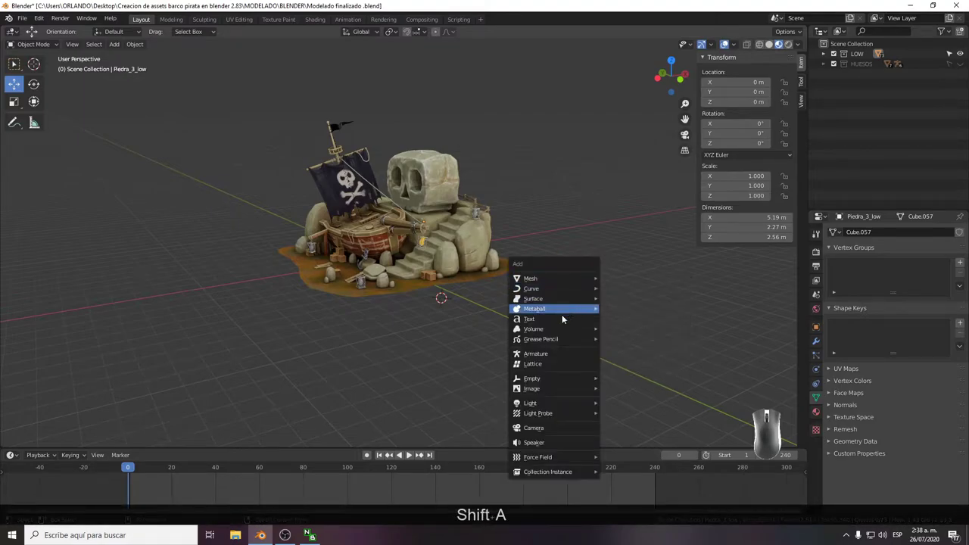
pyautogui.click(560, 403)
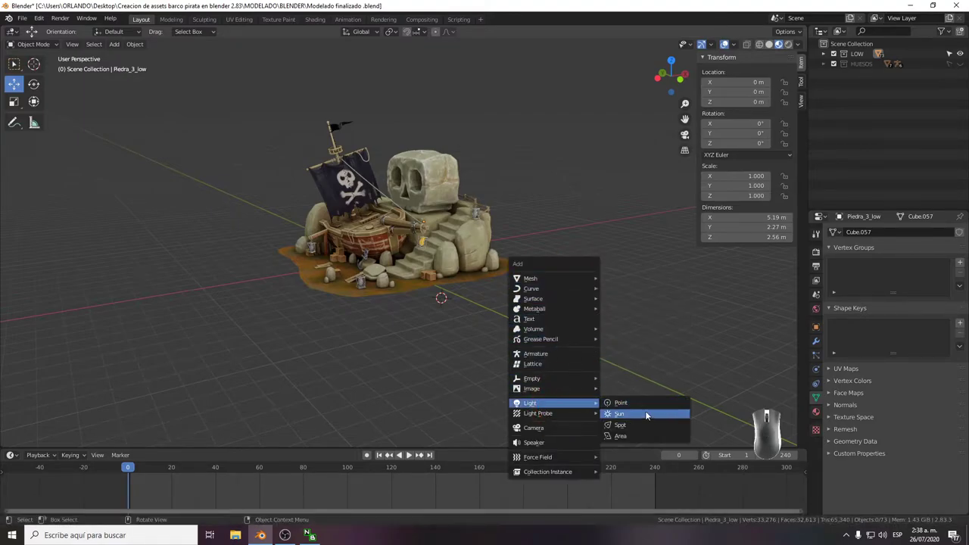
pyautogui.click(644, 439)
pyautogui.middleClick(465, 303)
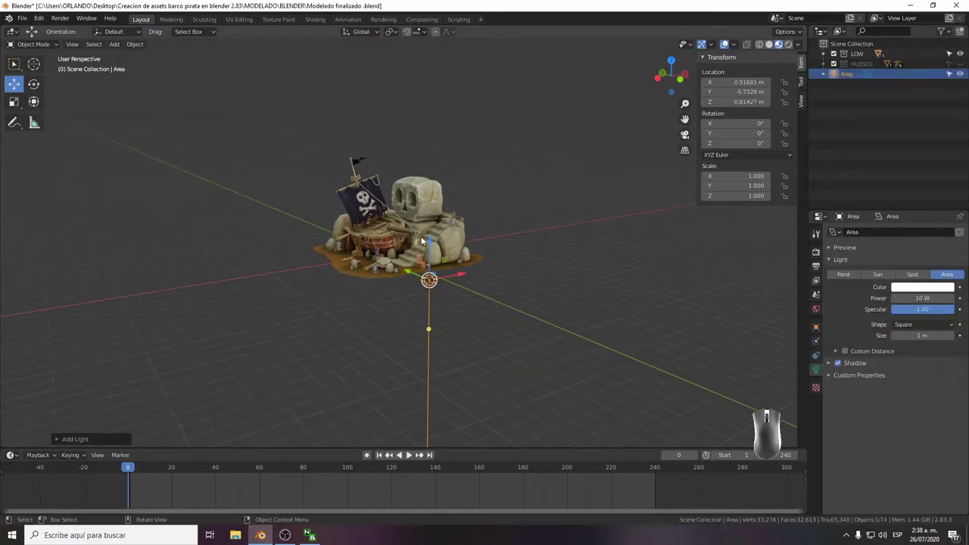
pyautogui.moveTo(430, 244); pyautogui.dragTo(419, 91)
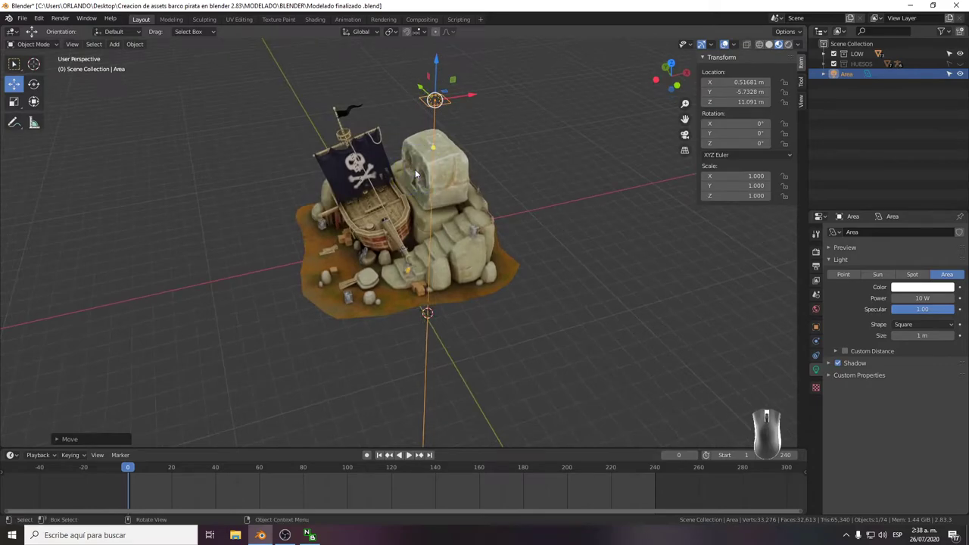
# Scale the area light up twice to roughly 35.8.
pyautogui.press('s')
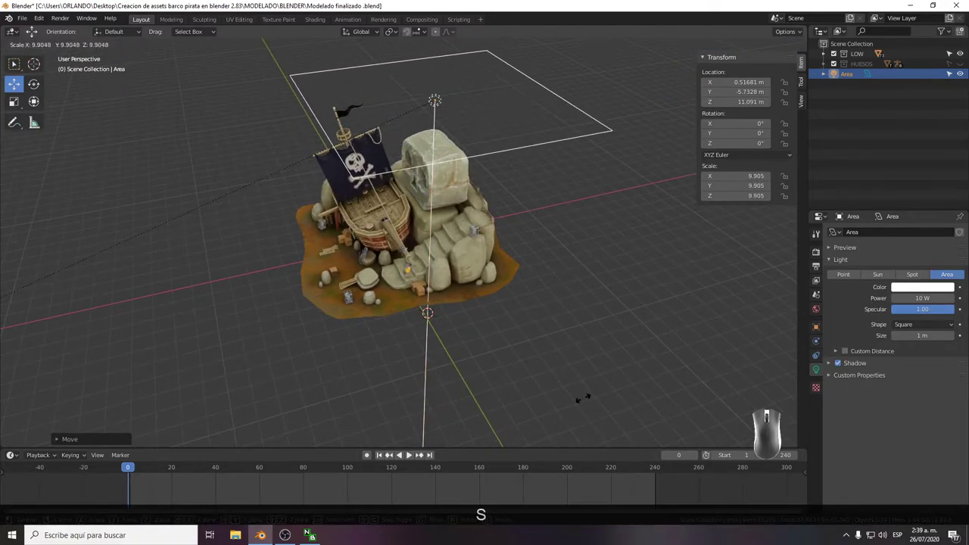
pyautogui.click(200, 416)
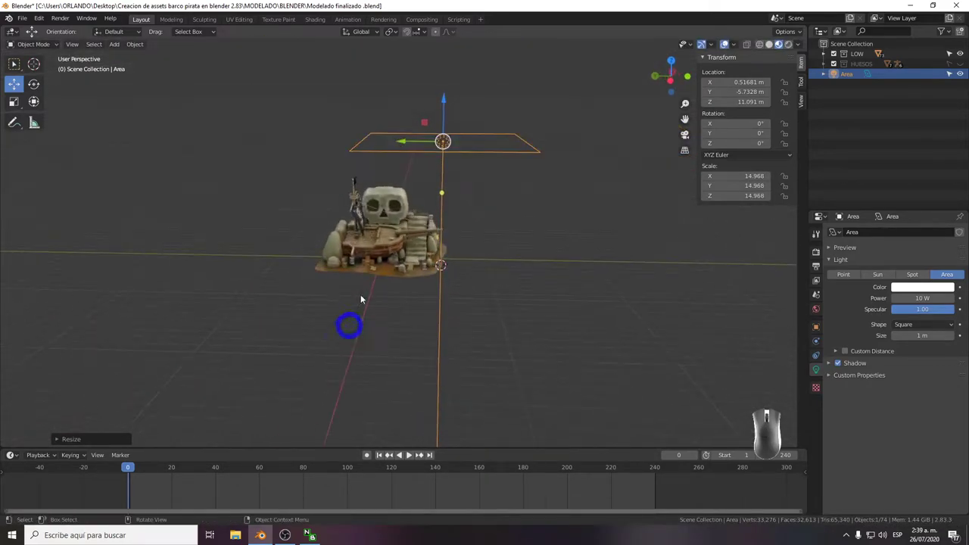
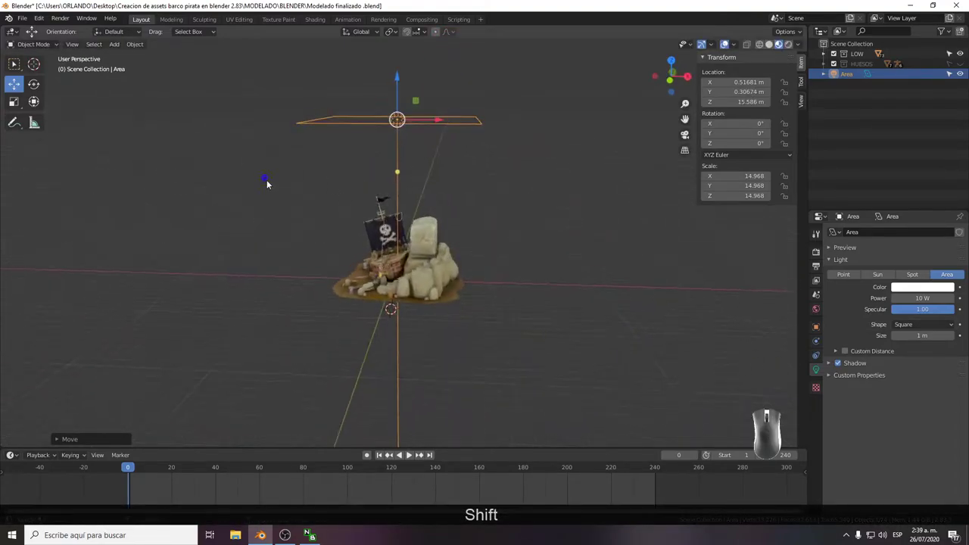
pyautogui.press('s')
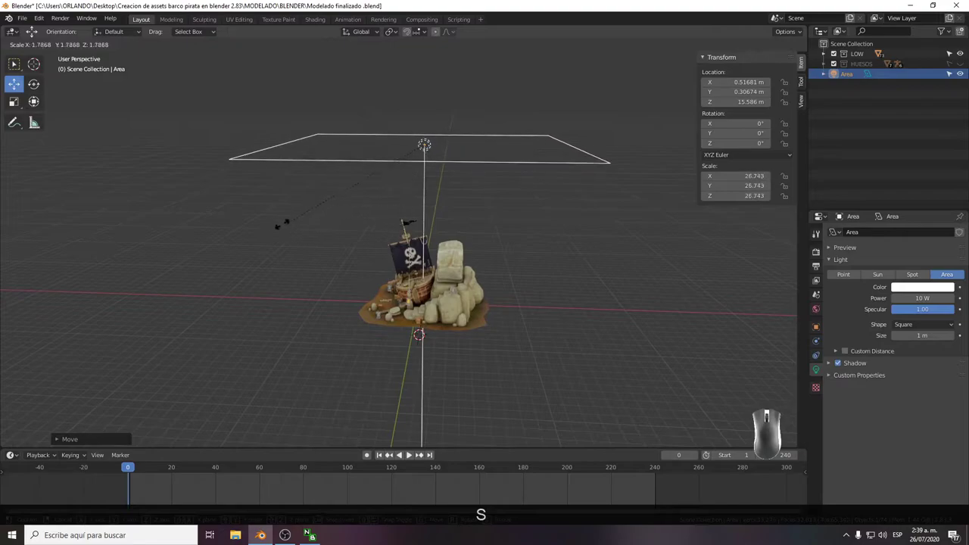
pyautogui.click(232, 236)
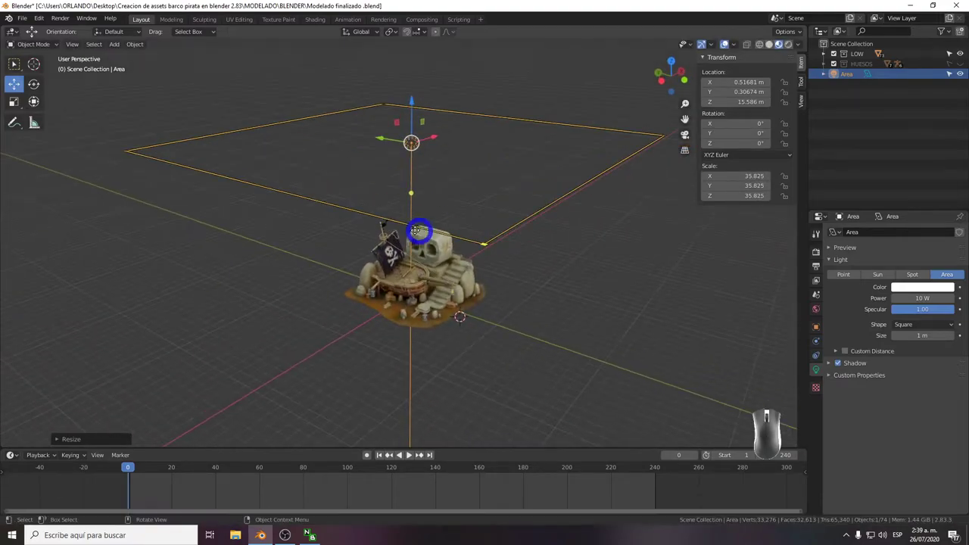
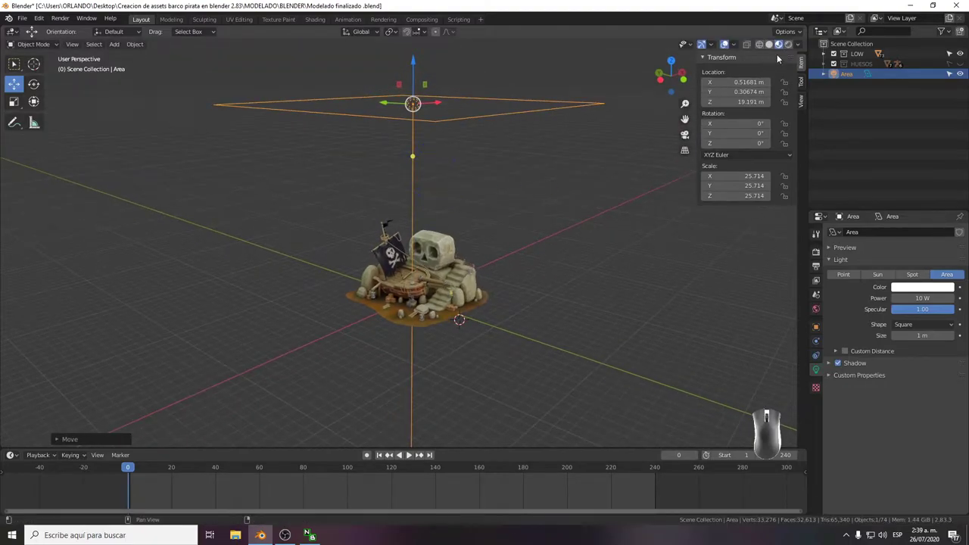
# Switch to rendered shading, inspect the brightly lit ship from afar and close up, then deselect the light.
pyautogui.click(790, 50)
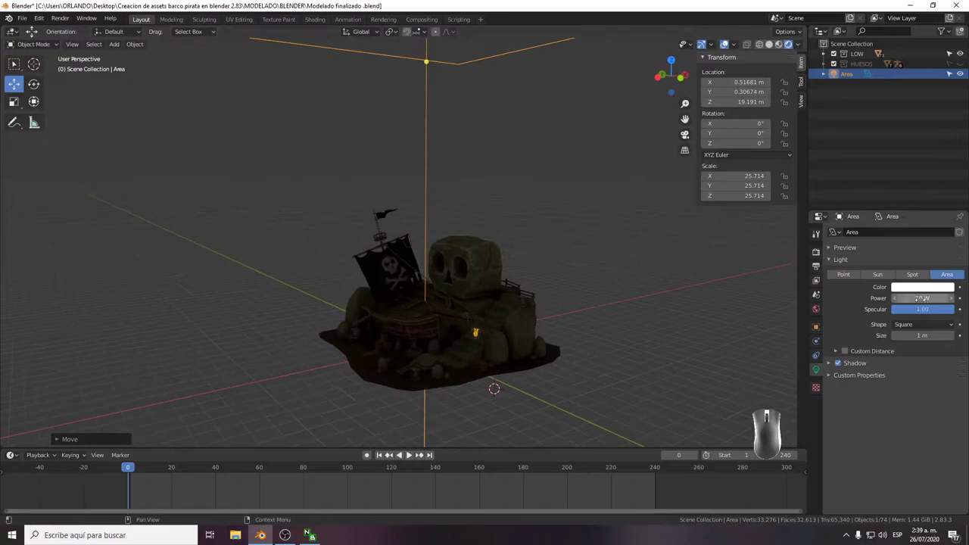
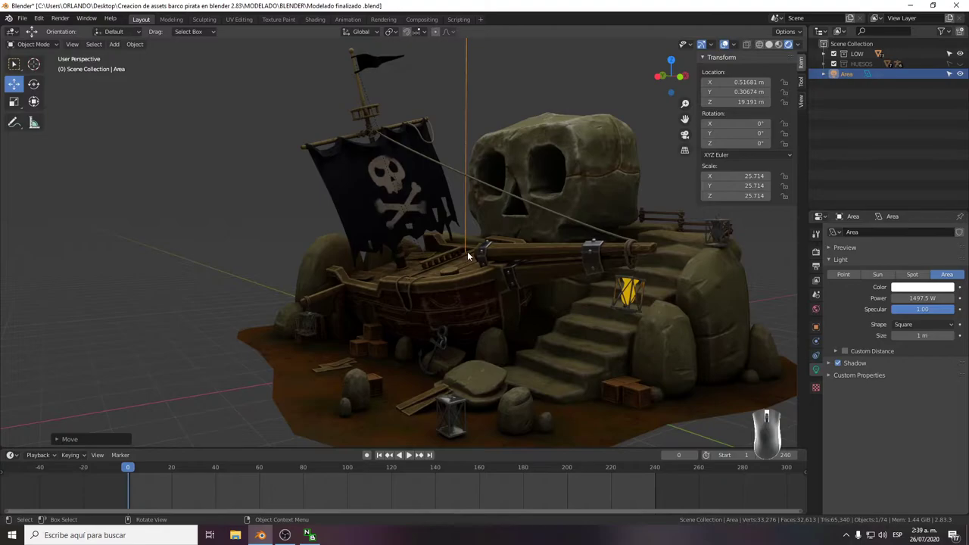
pyautogui.moveTo(470, 252); pyautogui.dragTo(358, 280)
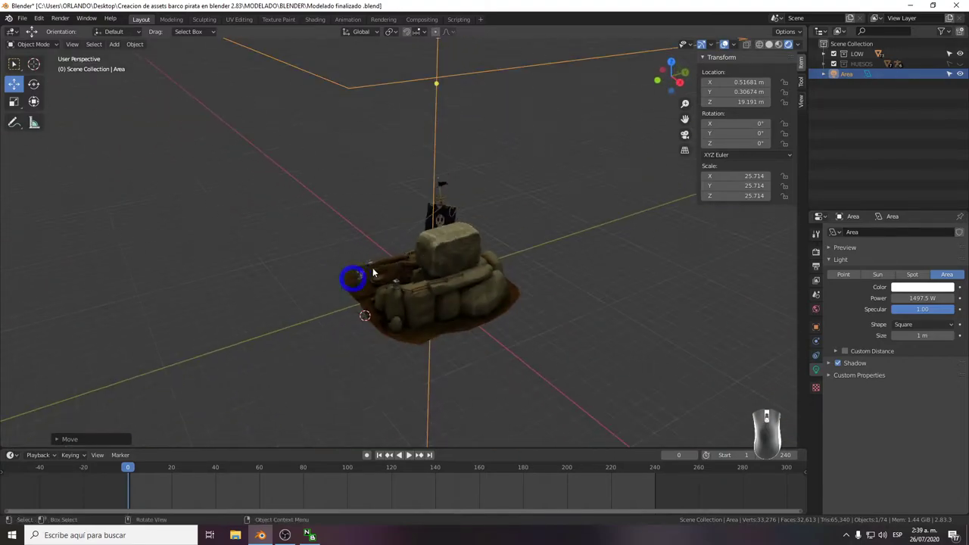
pyautogui.moveTo(448, 254); pyautogui.dragTo(438, 270)
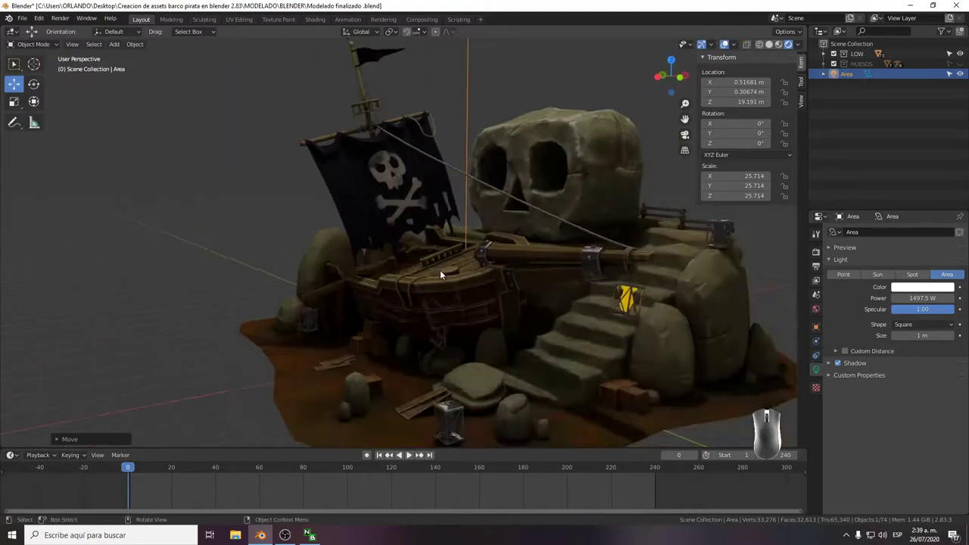
pyautogui.click(219, 313)
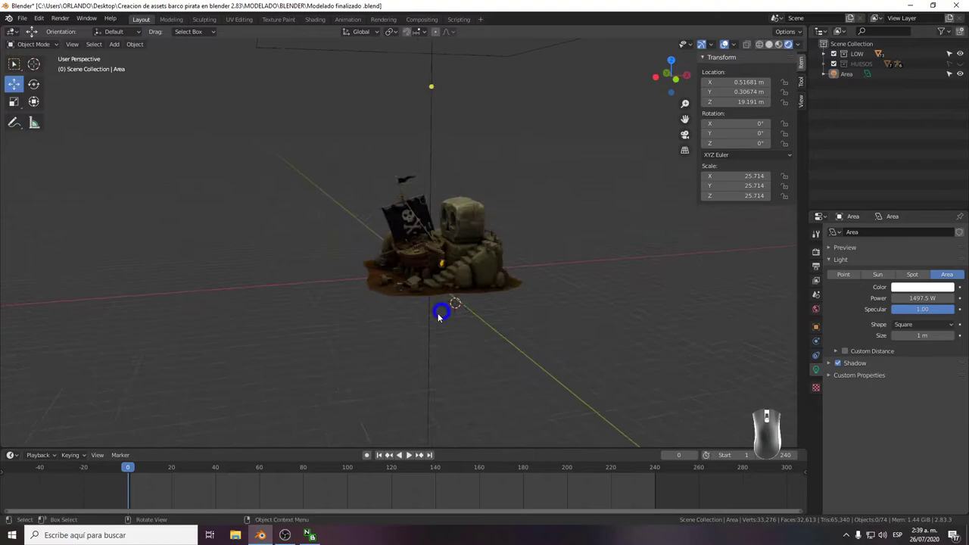
pyautogui.click(240, 304)
# Add a second area light and move it off to the side of the diorama.
pyautogui.press('shift+a')
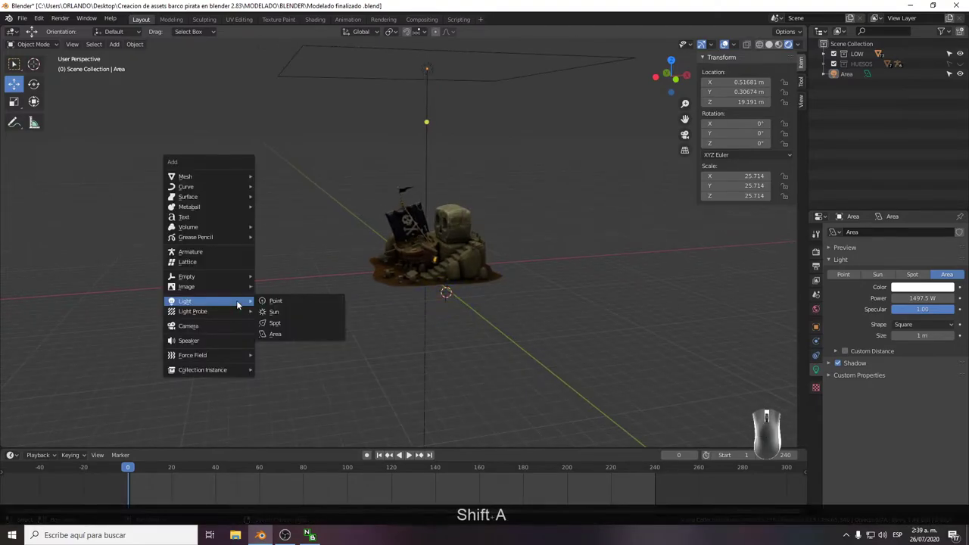
pyautogui.click(240, 305)
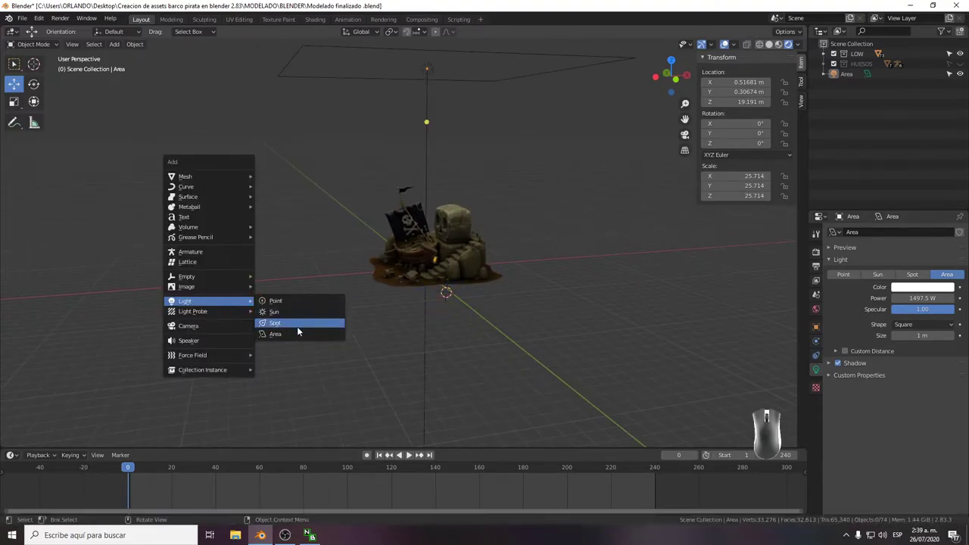
pyautogui.click(298, 335)
pyautogui.moveTo(367, 319); pyautogui.dragTo(445, 253)
pyautogui.moveTo(445, 254); pyautogui.dragTo(455, 185)
pyautogui.moveTo(481, 222); pyautogui.dragTo(380, 219)
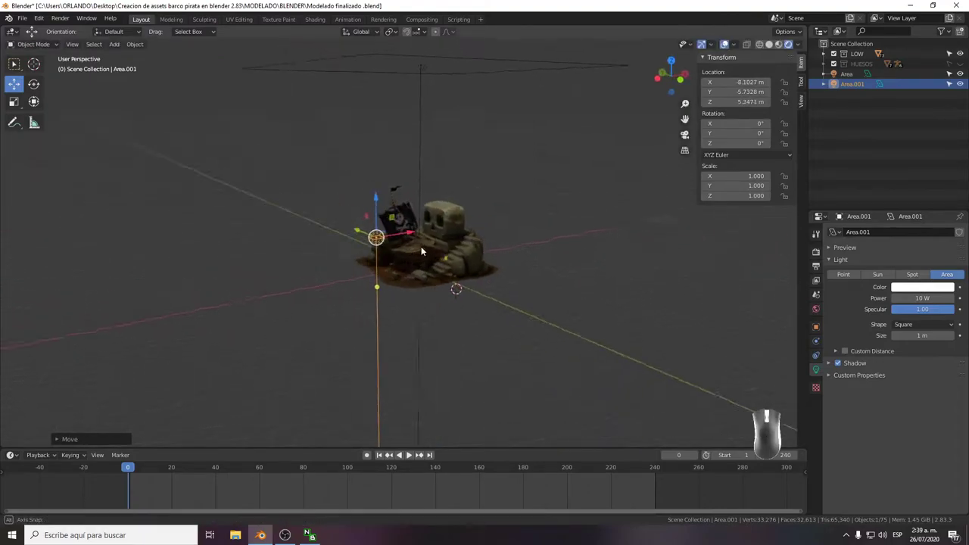
pyautogui.moveTo(455, 220); pyautogui.dragTo(407, 236)
# Scale the second area light up to about 14.3.
pyautogui.press('s')
pyautogui.moveTo(138, 389); pyautogui.dragTo(185, 377)
pyautogui.moveTo(350, 332); pyautogui.dragTo(248, 325)
pyautogui.moveTo(238, 316); pyautogui.dragTo(233, 295)
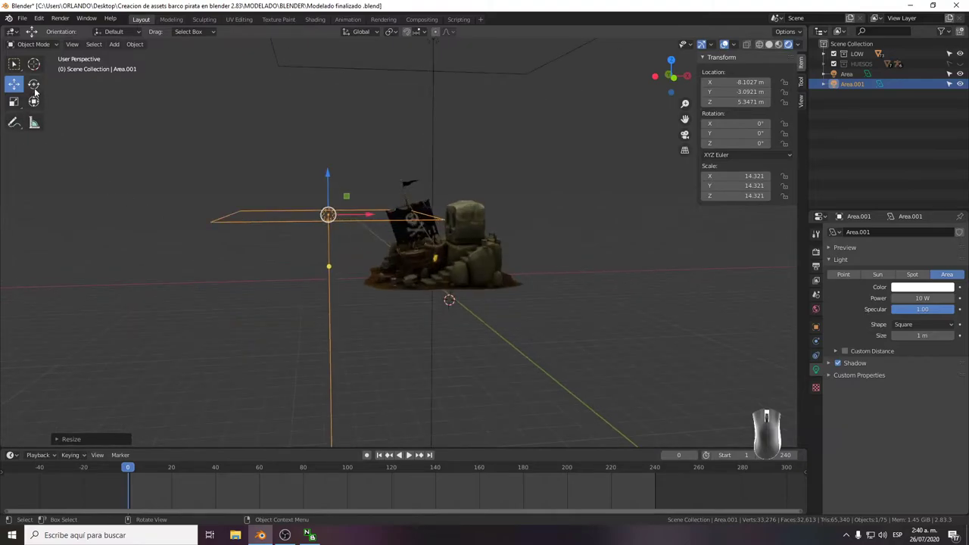
# Rotate the second light to face the diorama, then push it further out to the side.
pyautogui.click(36, 92)
pyautogui.moveTo(301, 193); pyautogui.dragTo(283, 250)
pyautogui.moveTo(303, 257); pyautogui.dragTo(411, 286)
pyautogui.moveTo(412, 287); pyautogui.dragTo(431, 290)
pyautogui.moveTo(402, 284); pyautogui.dragTo(476, 281)
pyautogui.click(20, 92)
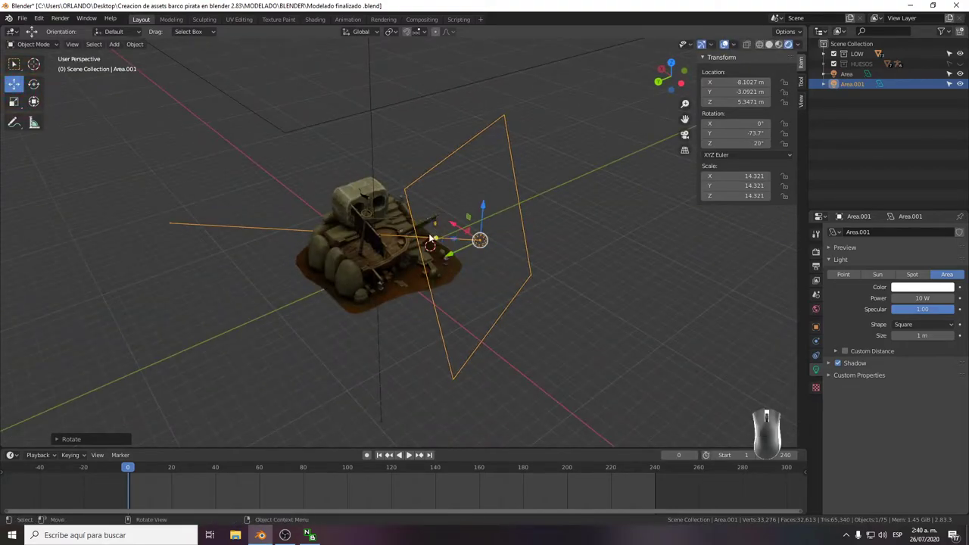
pyautogui.click(455, 226)
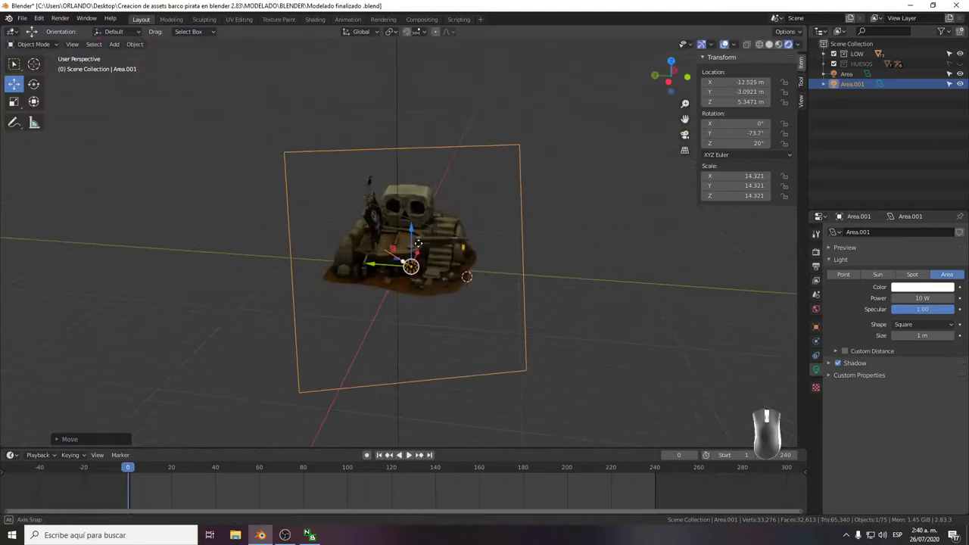
pyautogui.moveTo(382, 266); pyautogui.dragTo(416, 273)
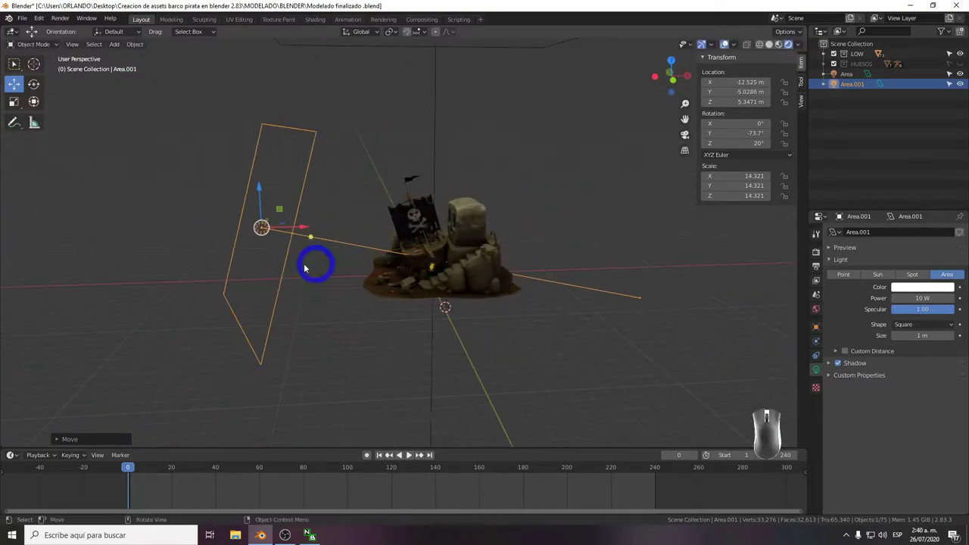
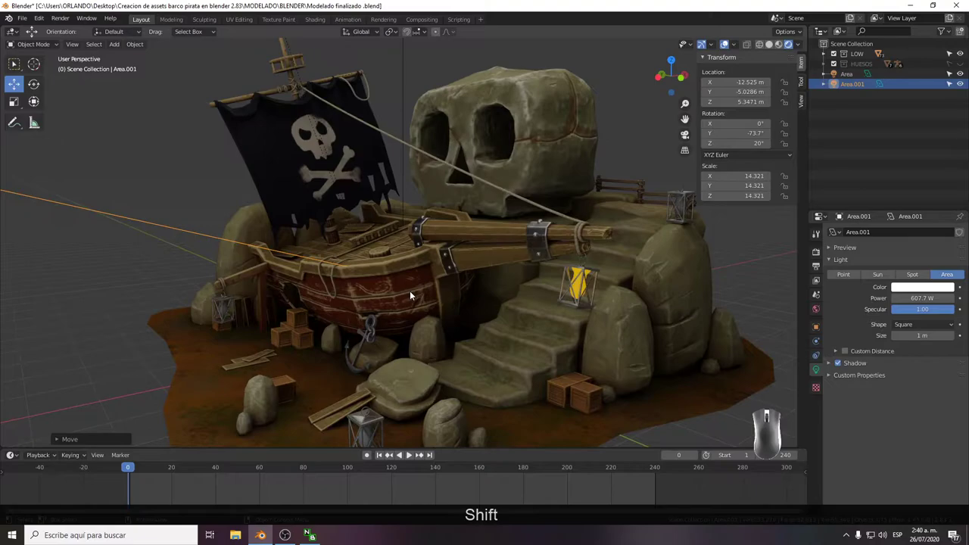
# Set the second area light's colour to a pale blue tint in Light properties.
pyautogui.click(906, 291)
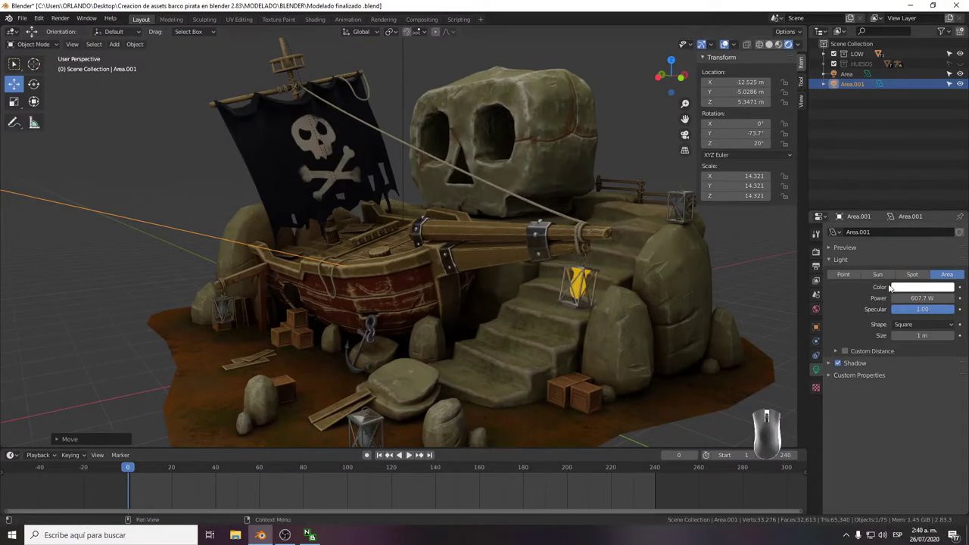
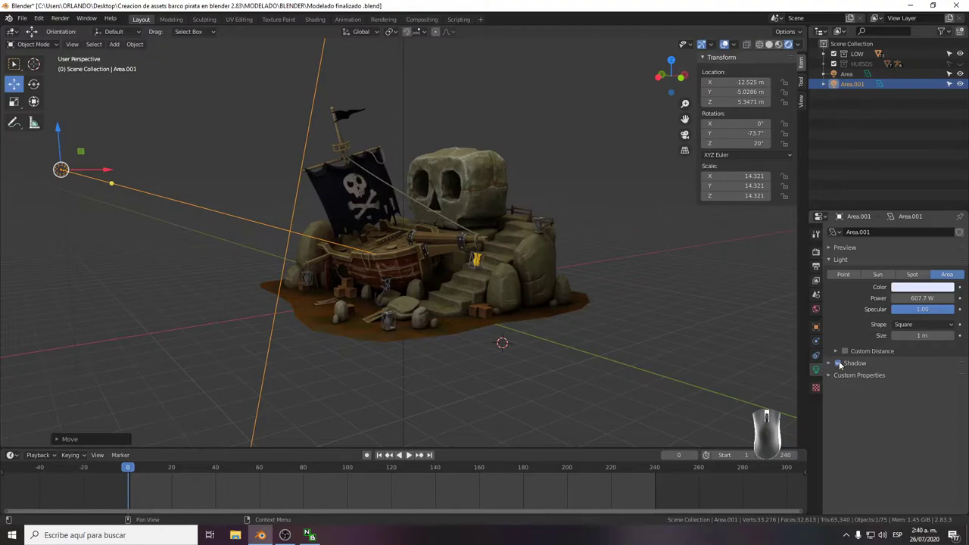
pyautogui.click(842, 364)
pyautogui.click(842, 365)
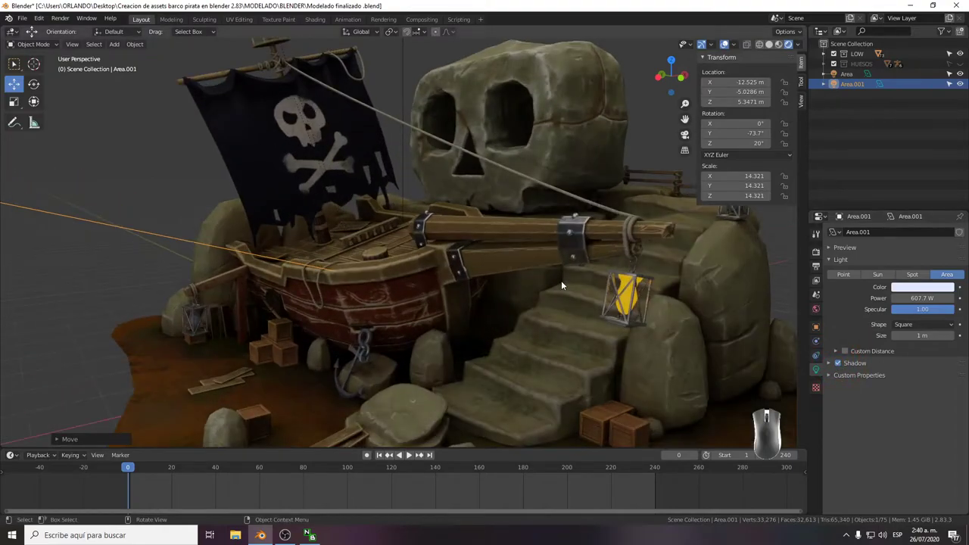
pyautogui.click(608, 336)
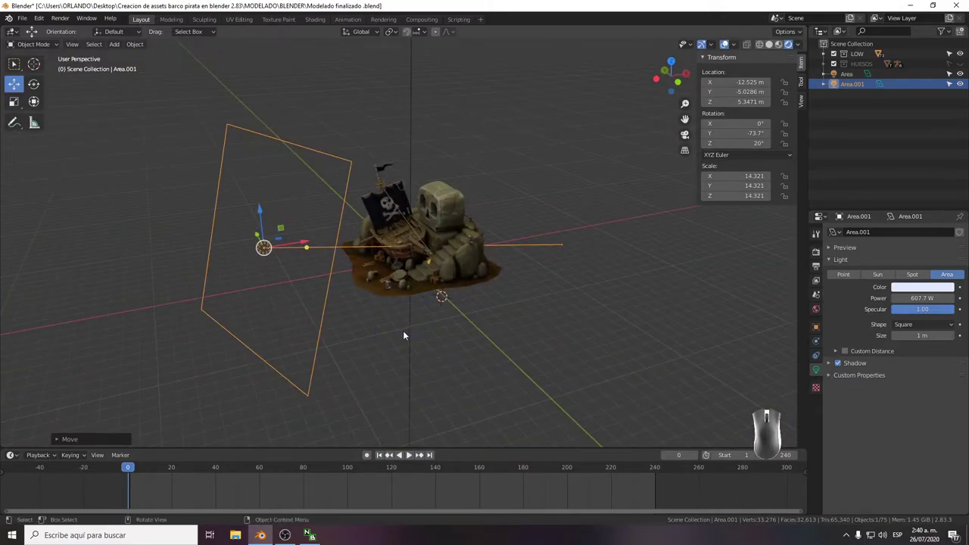
# Duplicate the side light with Shift+D, re-angle the copy with the Rotate tool and make it pink.
pyautogui.press('shift+d')
pyautogui.rightClick(525, 315)
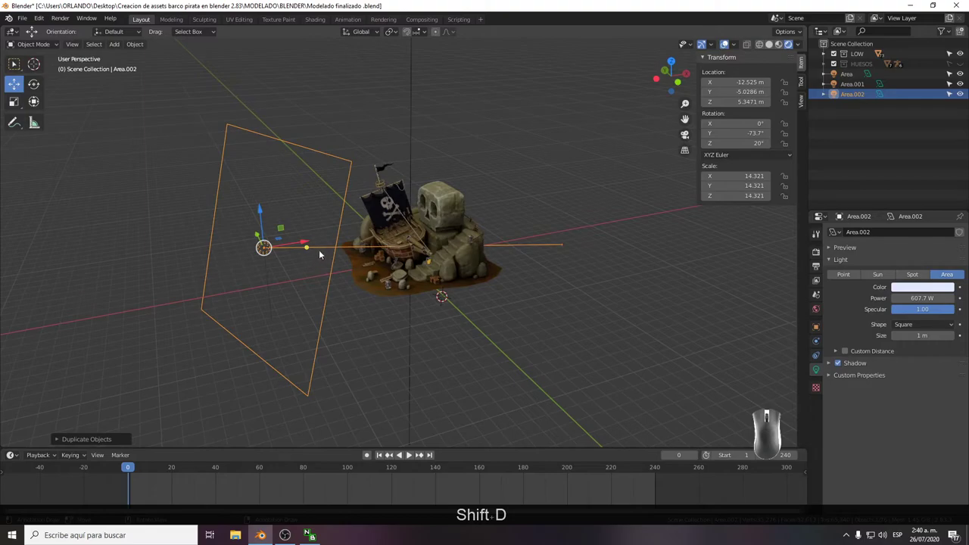
pyautogui.click(309, 247)
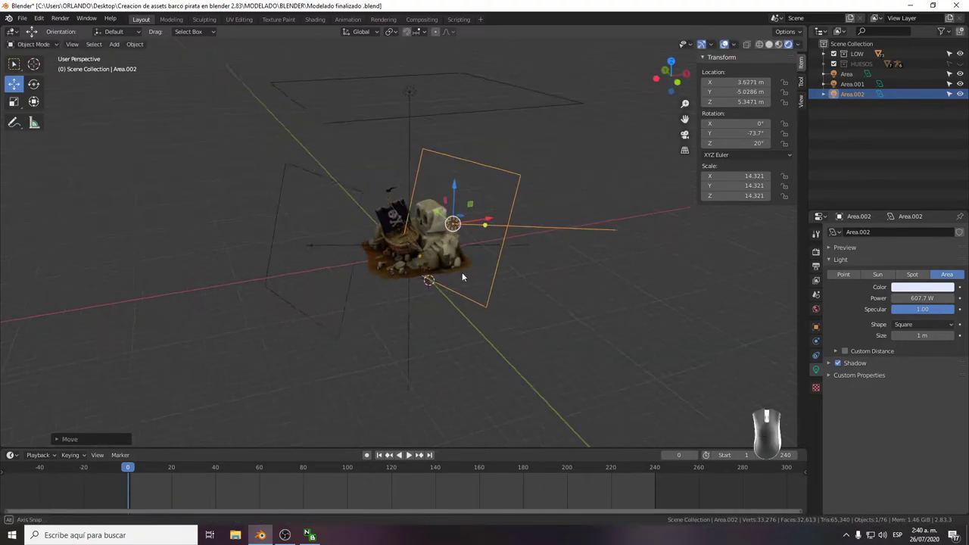
pyautogui.click(34, 87)
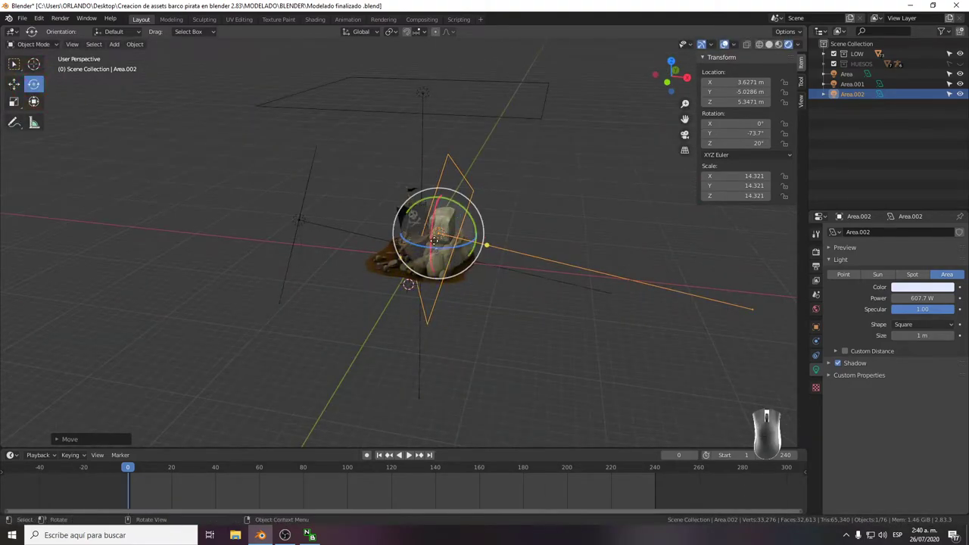
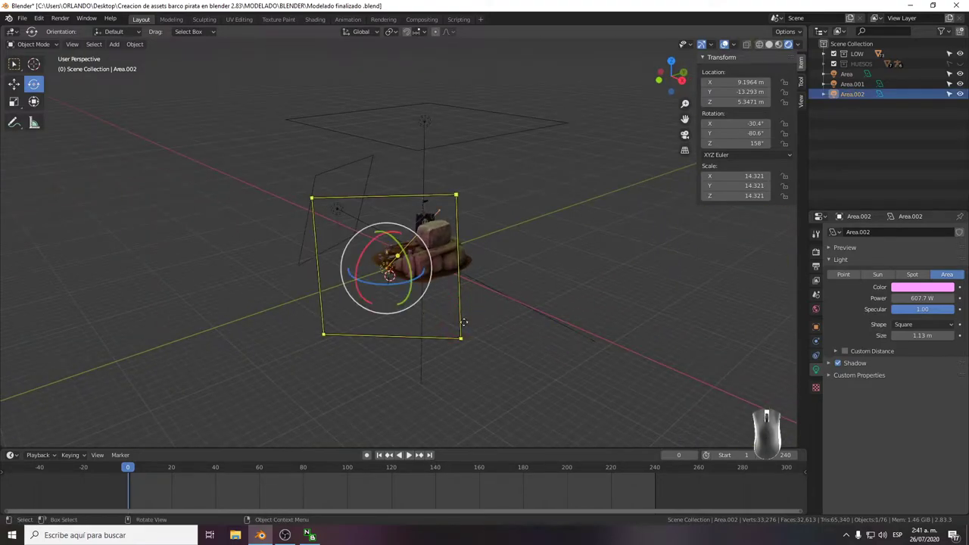
pyautogui.click(519, 335)
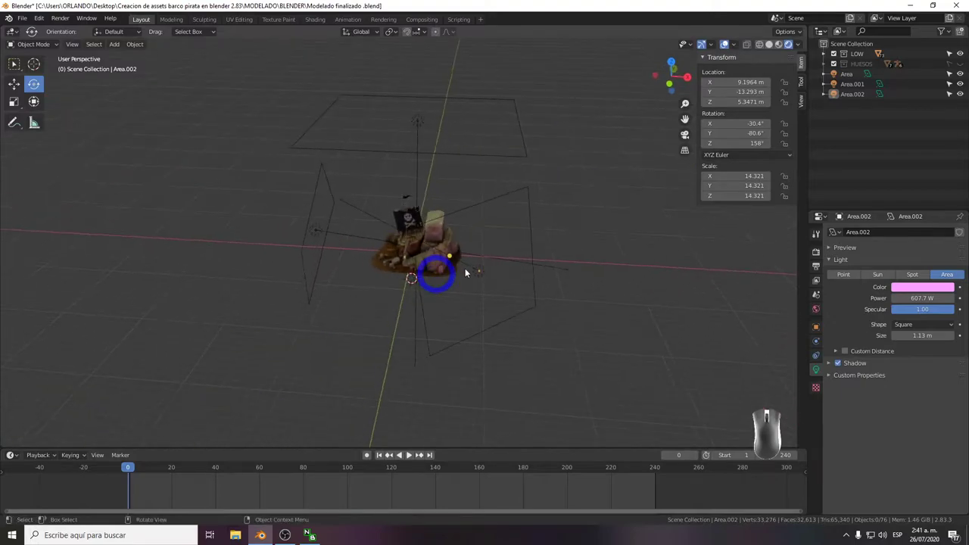
pyautogui.click(476, 272)
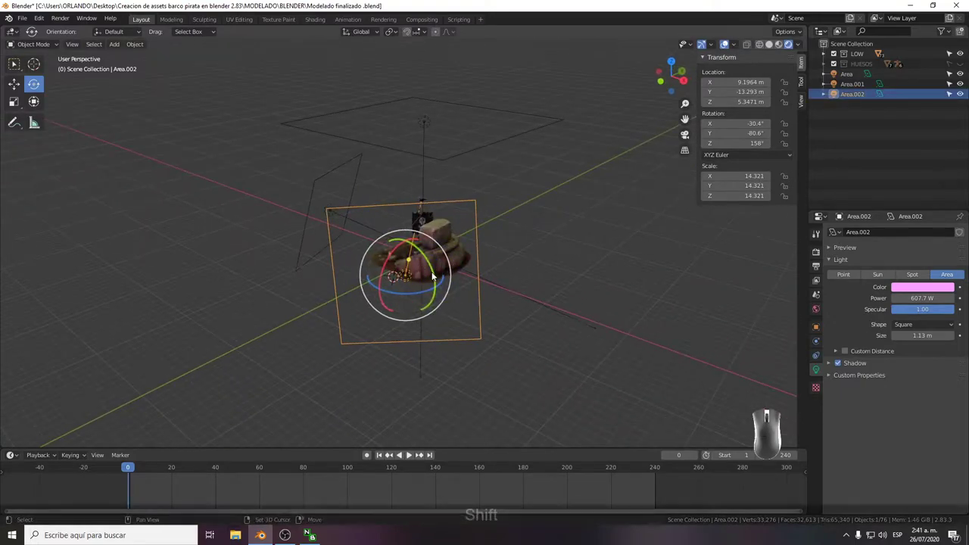
# Duplicate the pink light and resize the copy to about 17.2 scale.
pyautogui.press('shift+d')
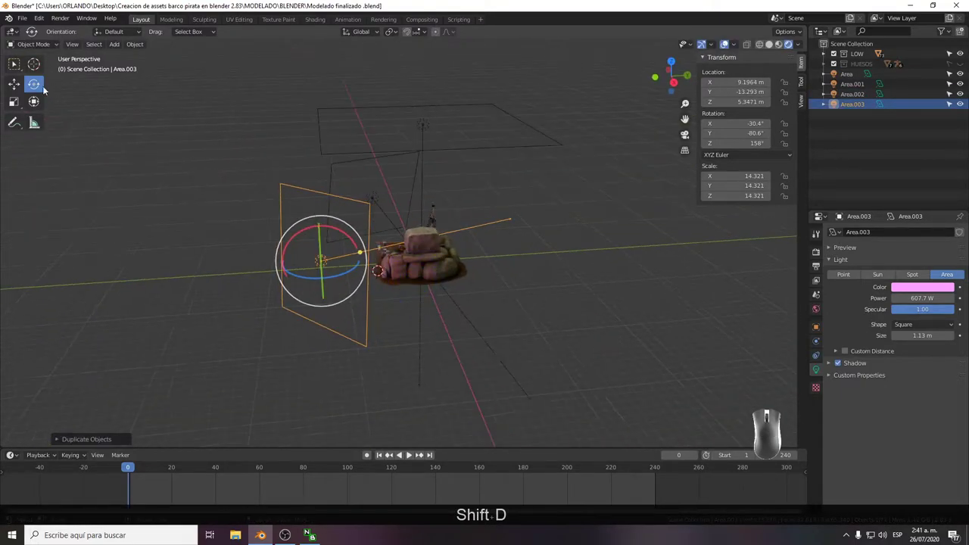
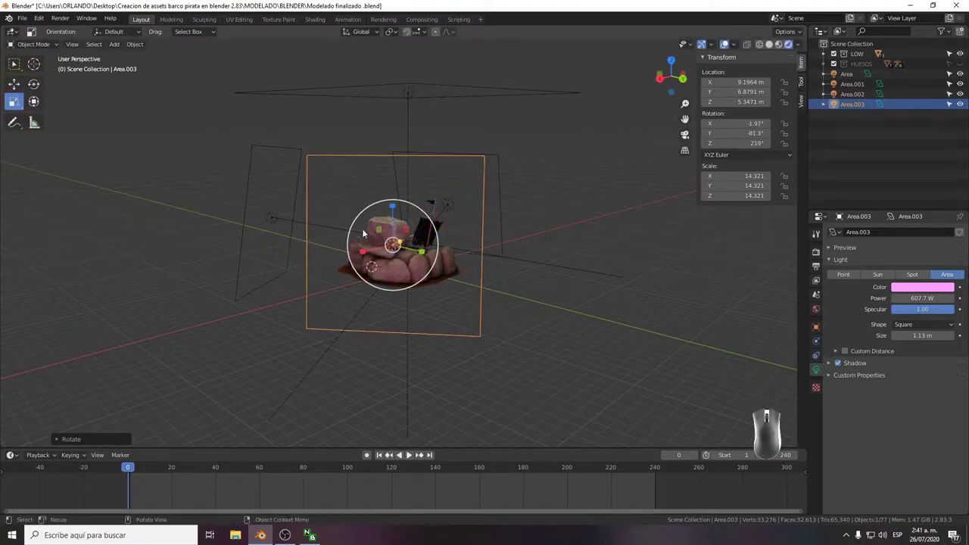
pyautogui.moveTo(499, 215); pyautogui.dragTo(496, 210)
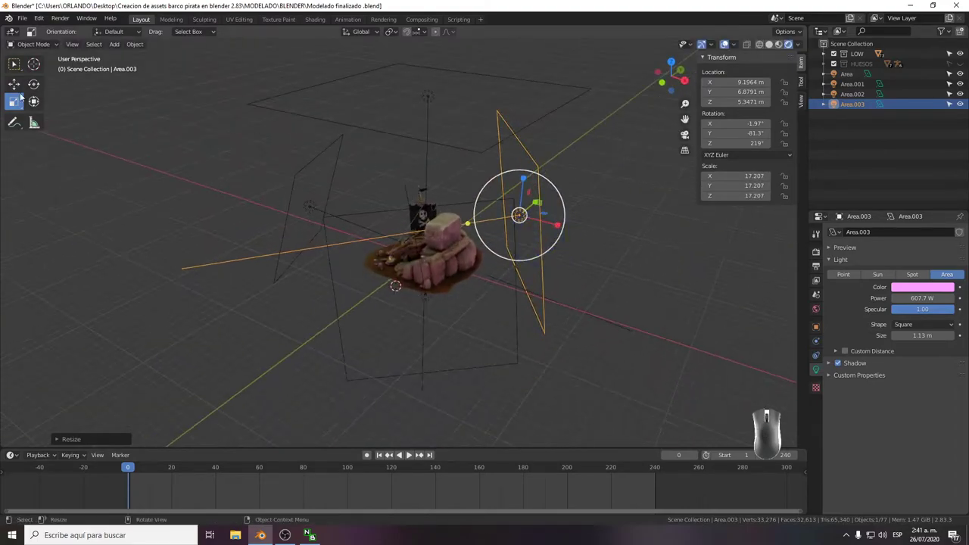
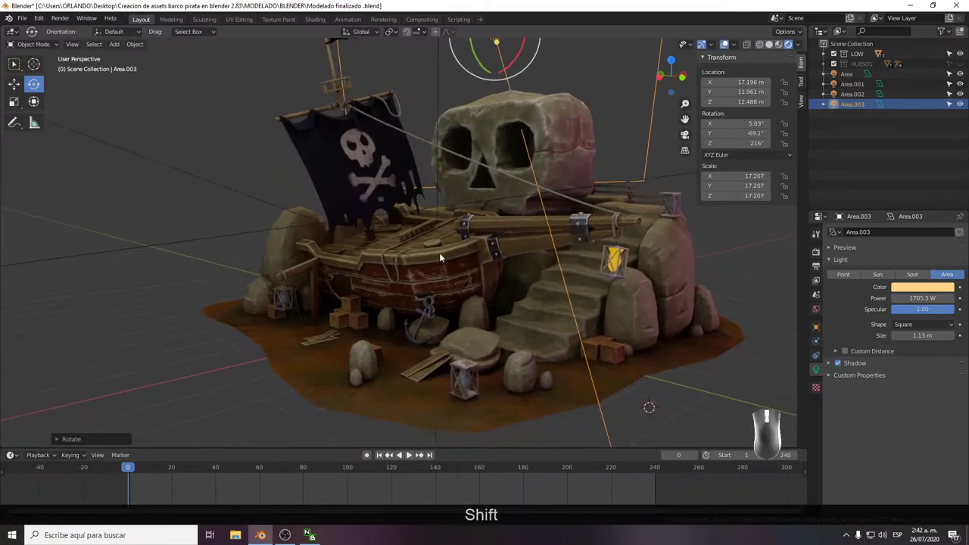
# Deselect the light, save, and play then stop the animation to check the lighting.
pyautogui.moveTo(436, 261); pyautogui.dragTo(423, 265)
pyautogui.click(216, 336)
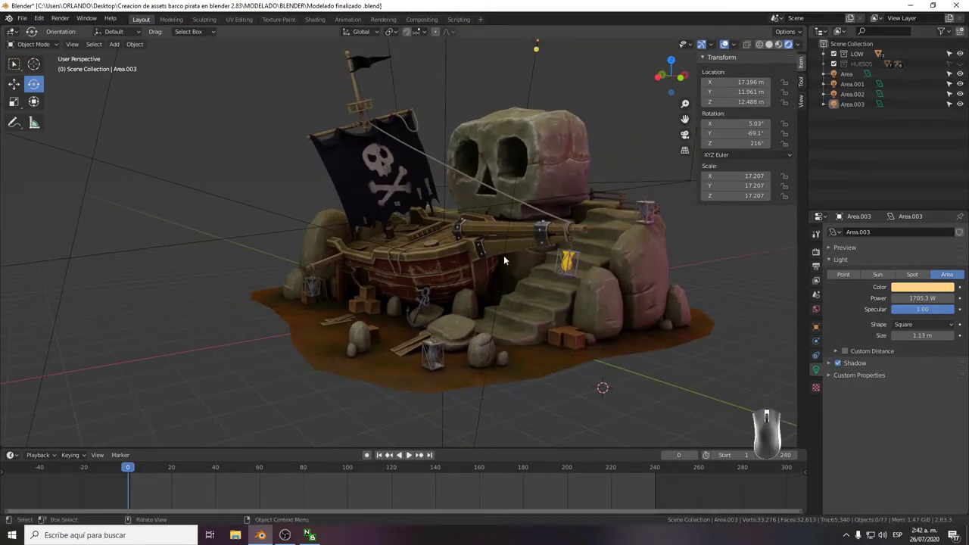
pyautogui.press('ctrl+s')
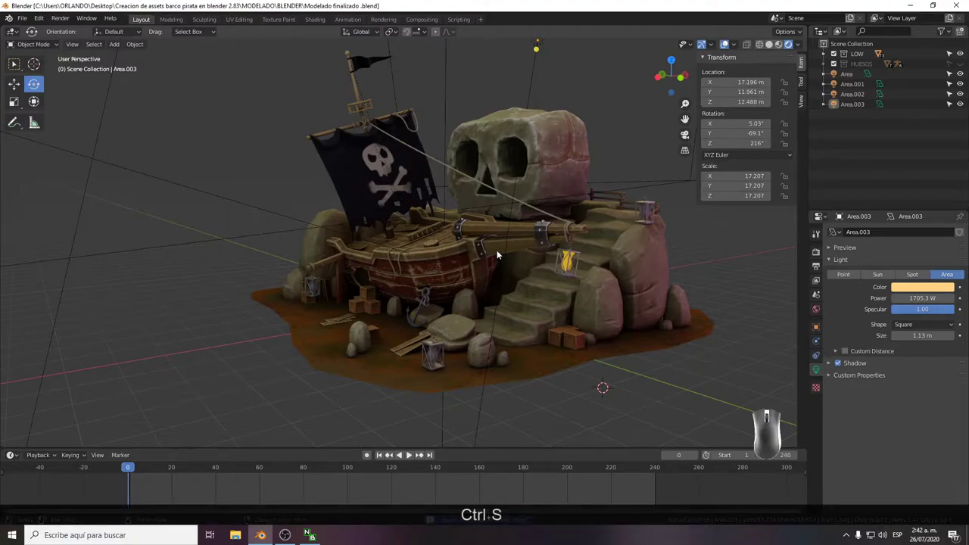
pyautogui.moveTo(138, 472); pyautogui.dragTo(113, 474)
pyautogui.press('space')
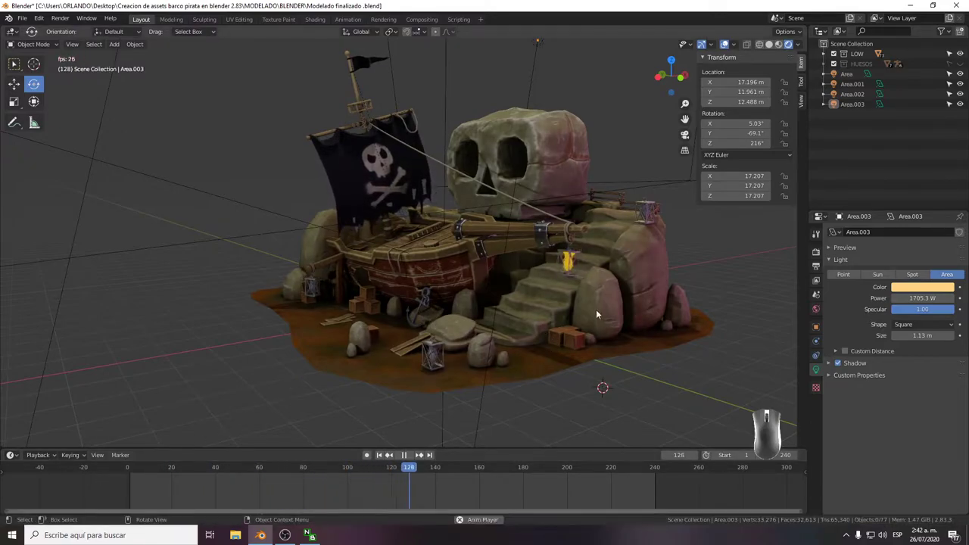
pyautogui.press('space')
# Zoom out until the whole diorama and all four lights are visible.
pyautogui.moveTo(418, 469); pyautogui.dragTo(118, 465)
pyautogui.moveTo(148, 470); pyautogui.dragTo(64, 462)
pyautogui.click(185, 400)
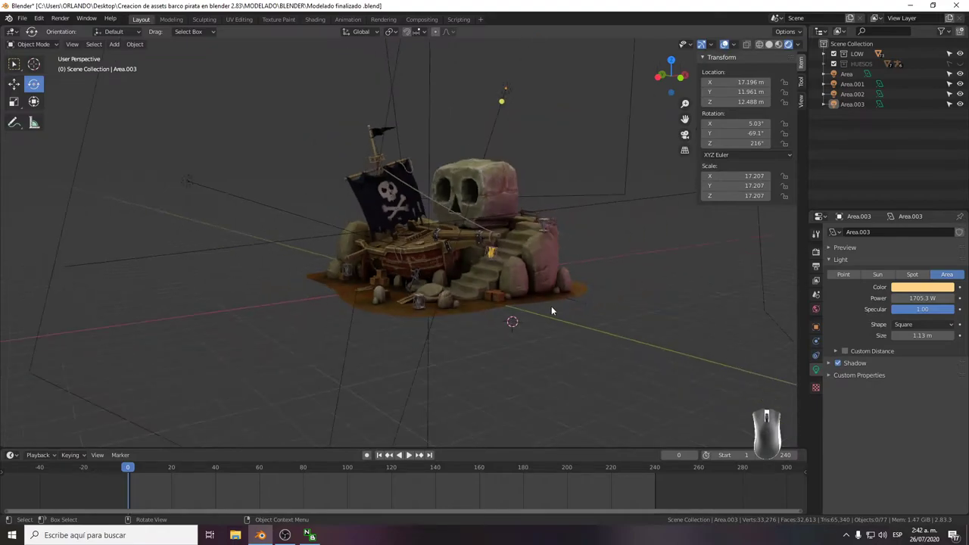
pyautogui.click(596, 328)
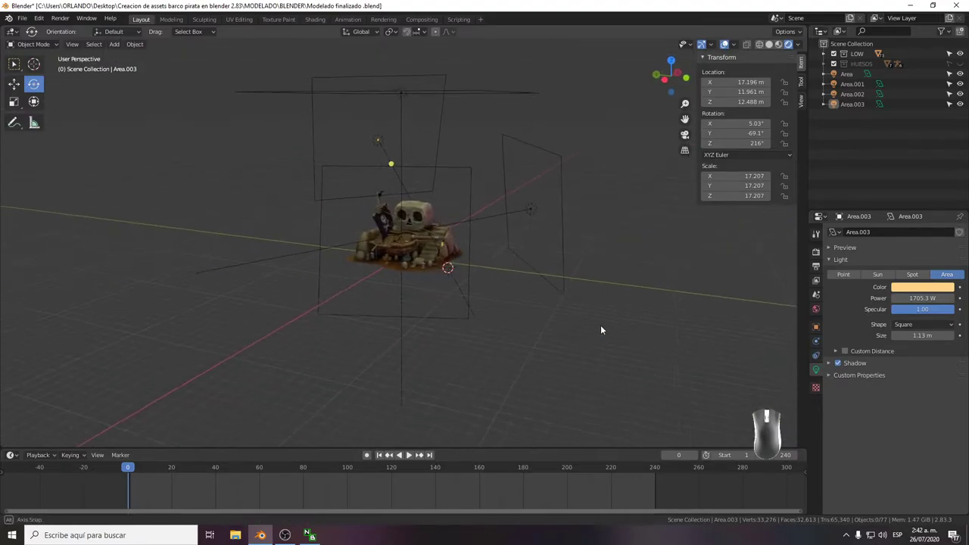
pyautogui.click(548, 355)
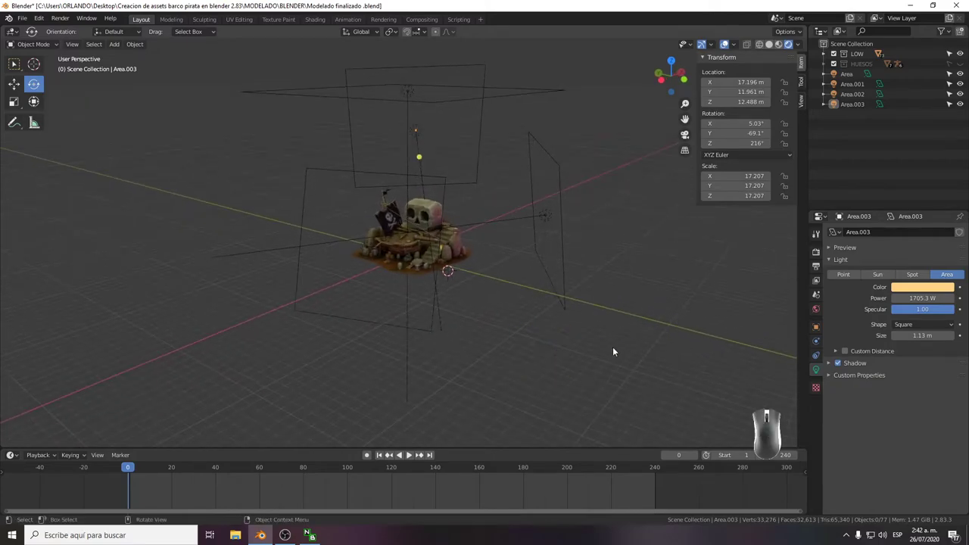
# Add a point light and move it up into the lantern hanging from the ship's beam.
pyautogui.press('shift+a')
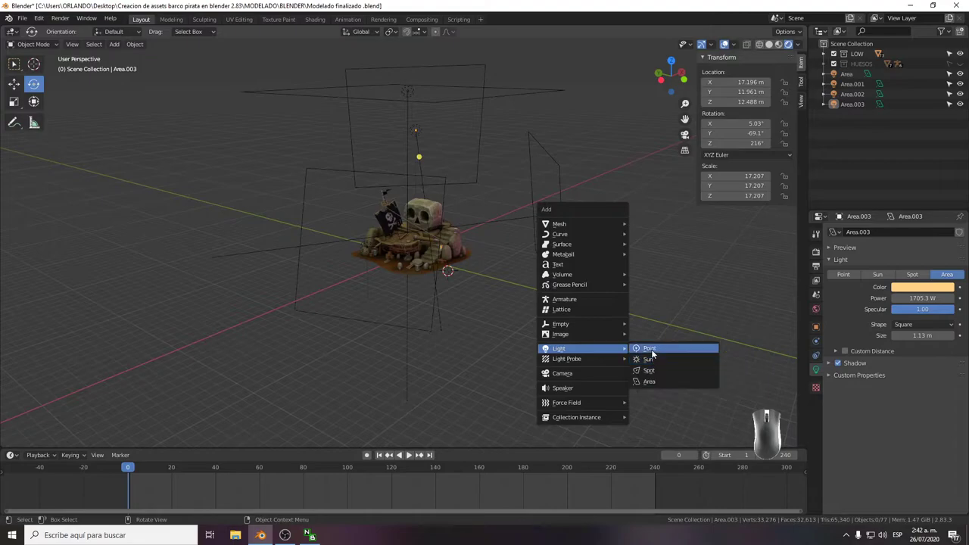
pyautogui.click(655, 351)
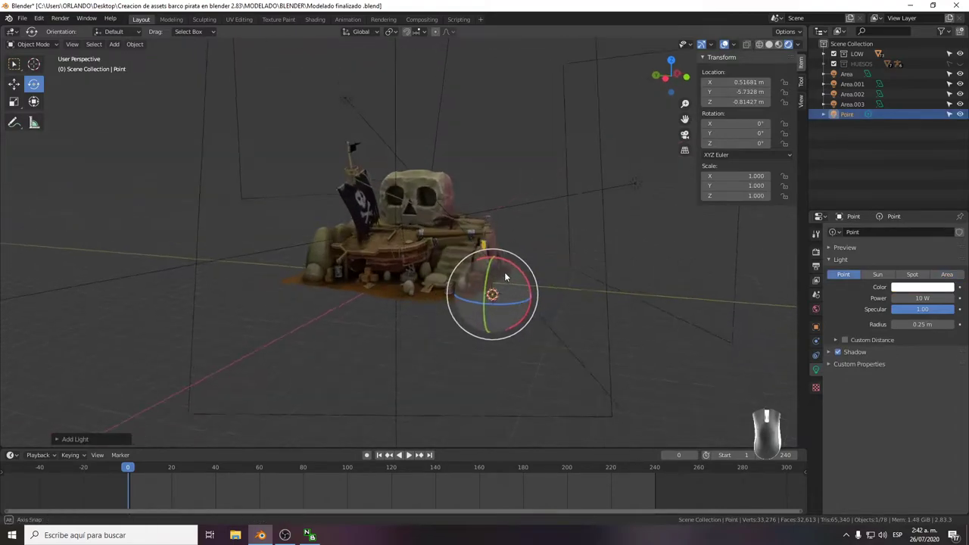
pyautogui.click(18, 85)
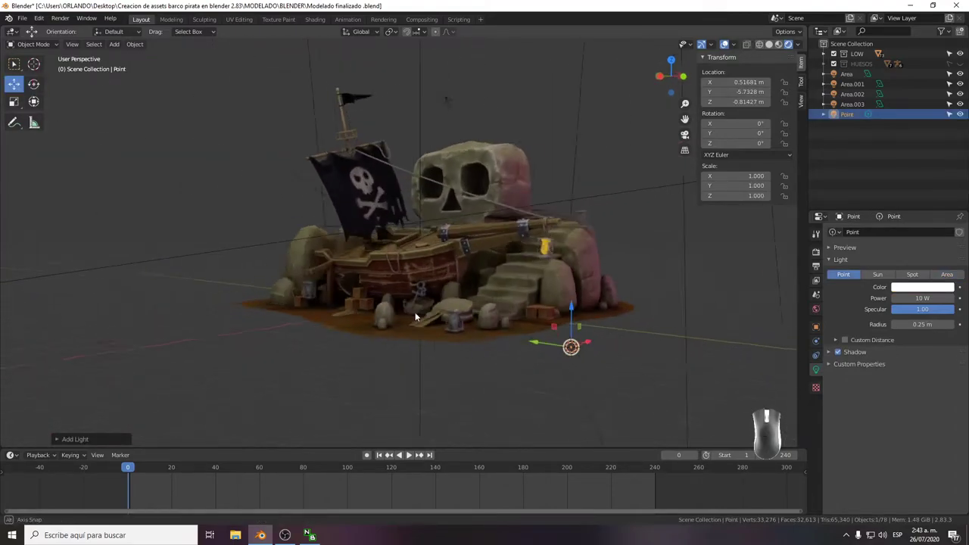
pyautogui.click(499, 330)
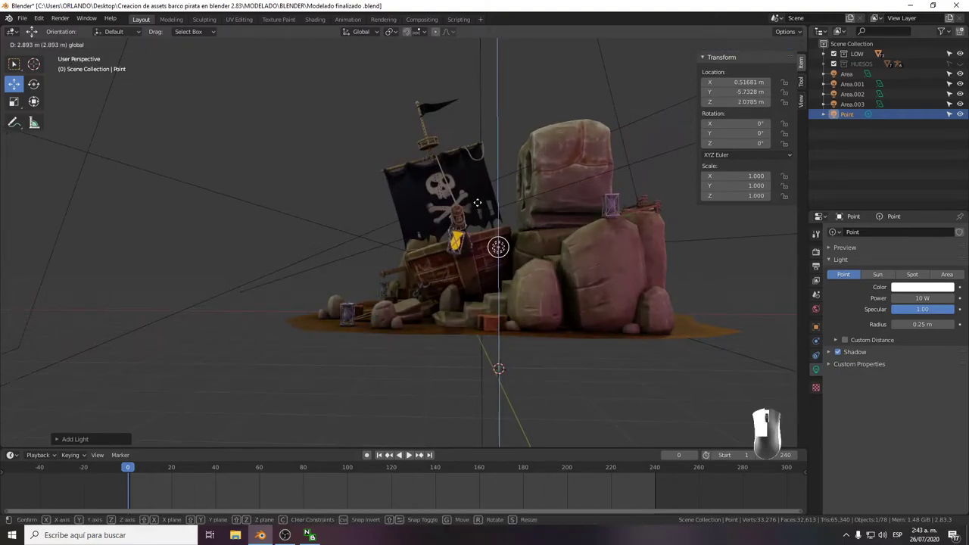
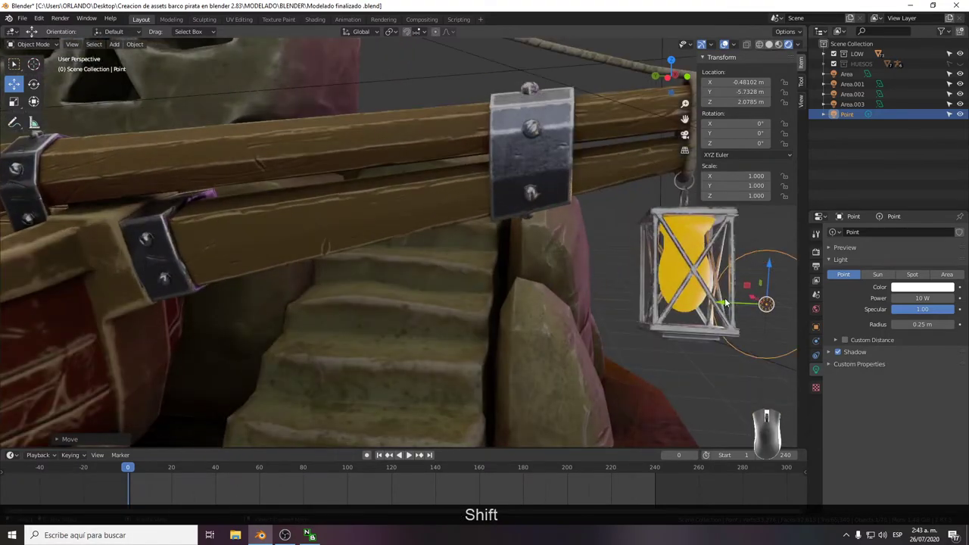
pyautogui.click(721, 305)
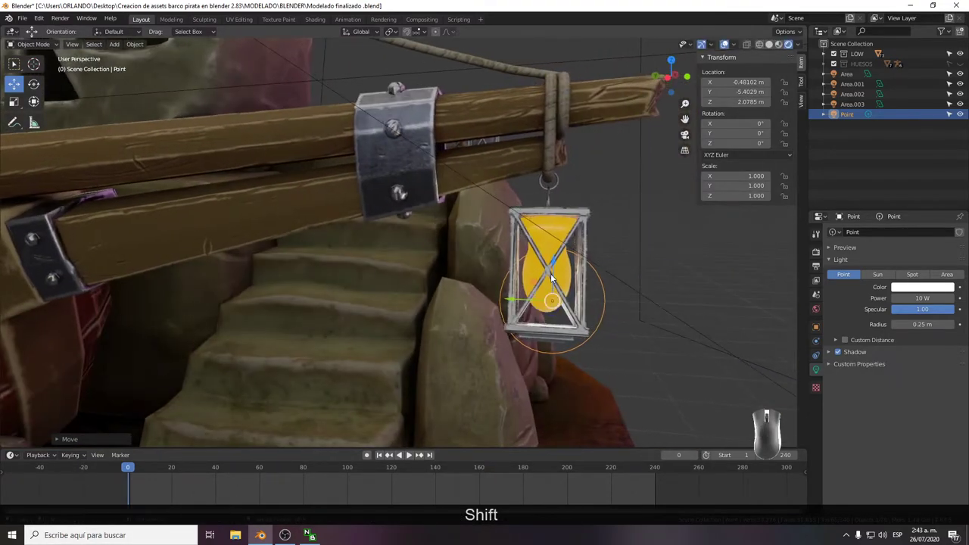
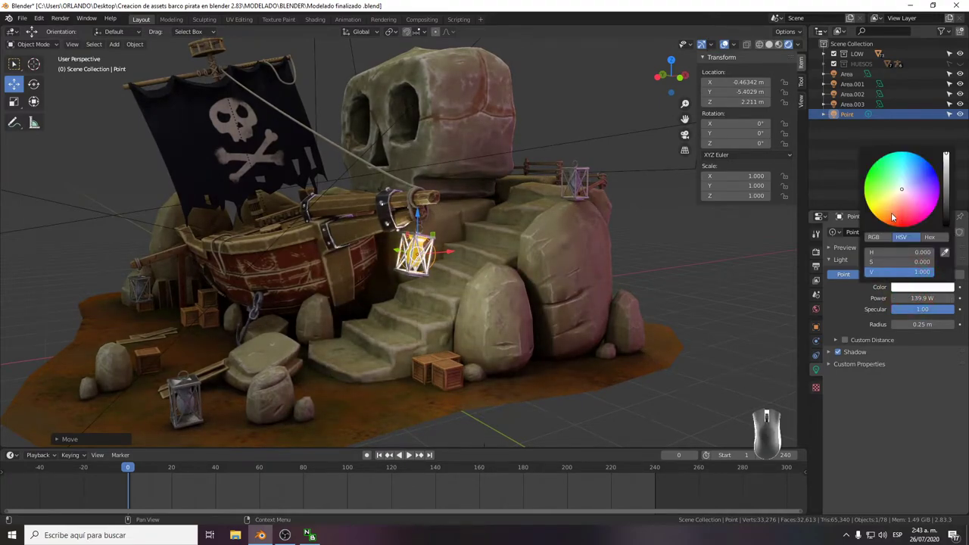
# Tint the lantern light orange at 350 W, play the animation and zoom in on its glow.
pyautogui.moveTo(894, 215); pyautogui.dragTo(892, 222)
pyautogui.click(731, 289)
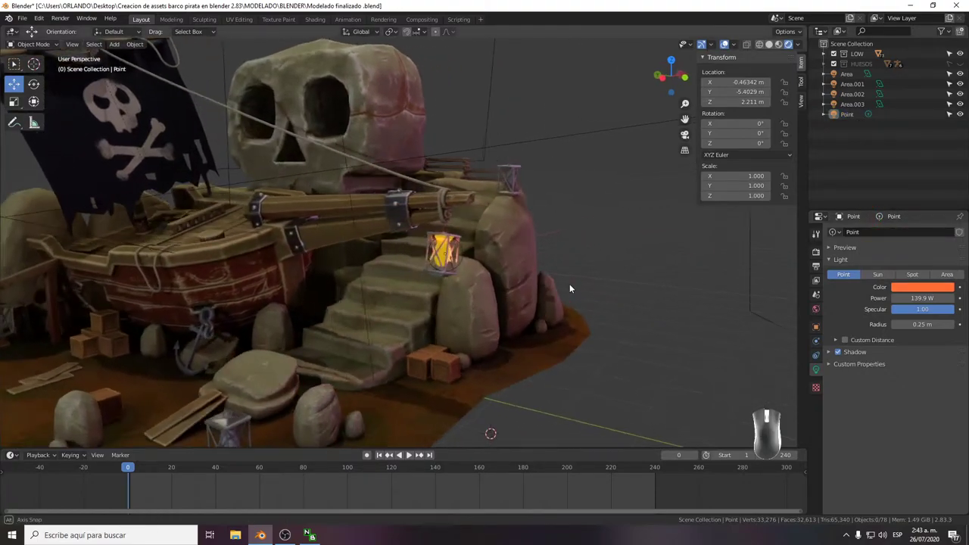
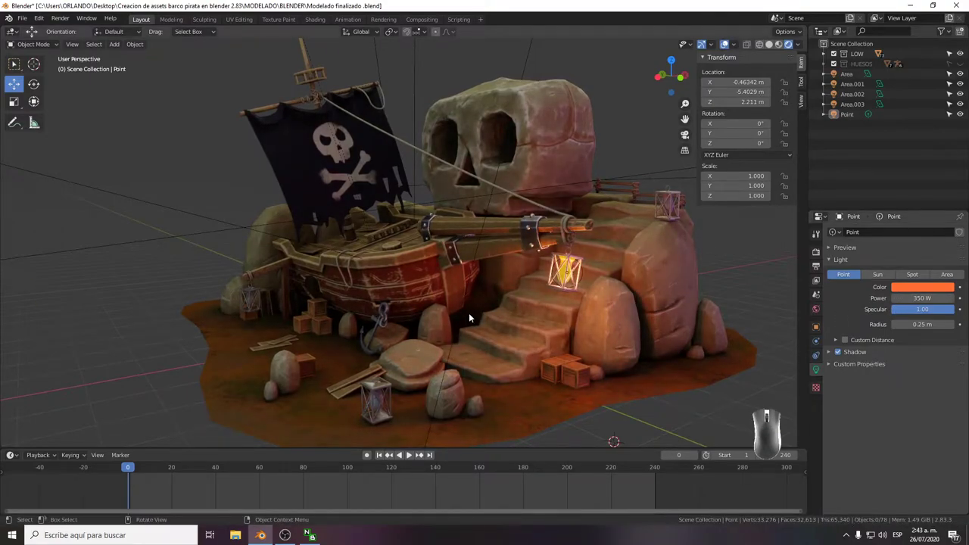
pyautogui.moveTo(132, 473); pyautogui.dragTo(95, 474)
pyautogui.press('space')
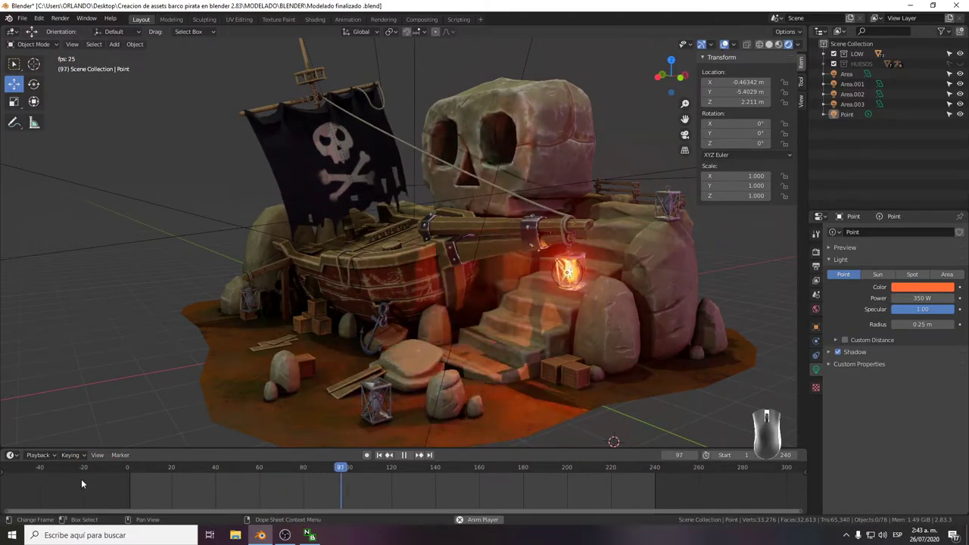
pyautogui.press('space')
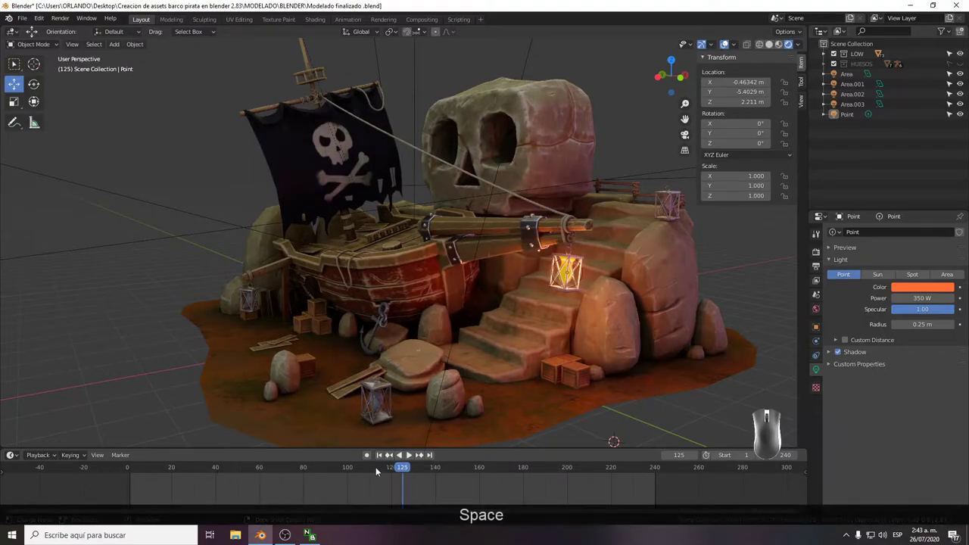
pyautogui.moveTo(412, 468); pyautogui.dragTo(51, 480)
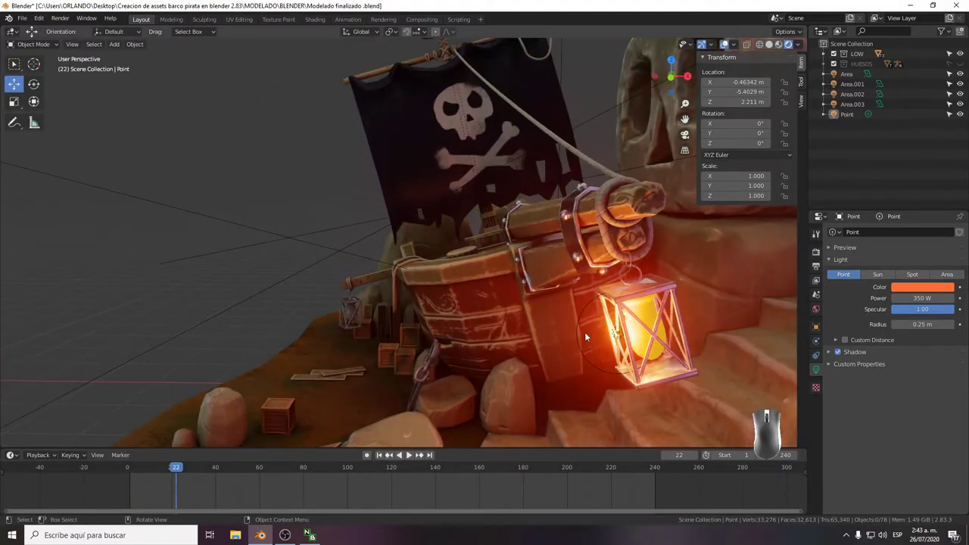
# Rewind to the first frame and nudge the orange point light centred inside the hanging lantern.
pyautogui.moveTo(179, 468); pyautogui.dragTo(126, 470)
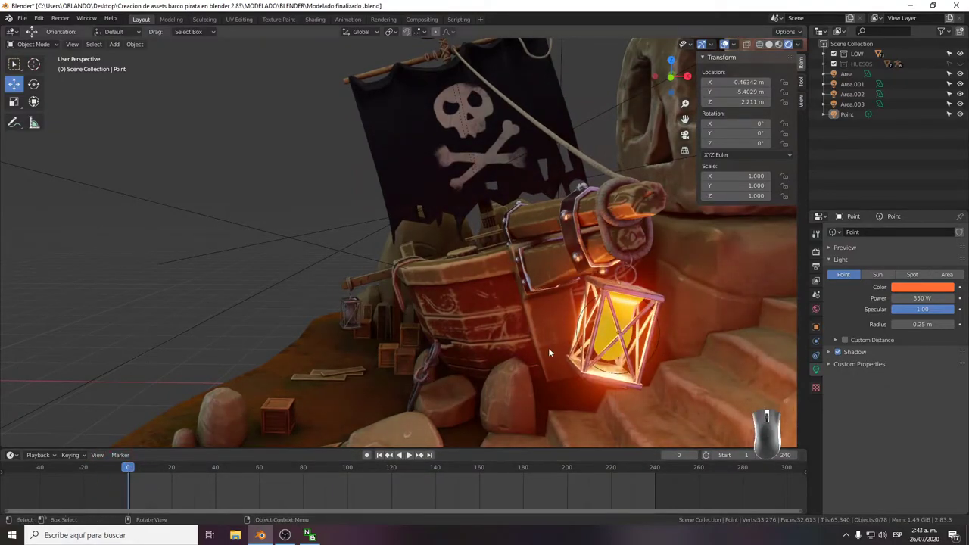
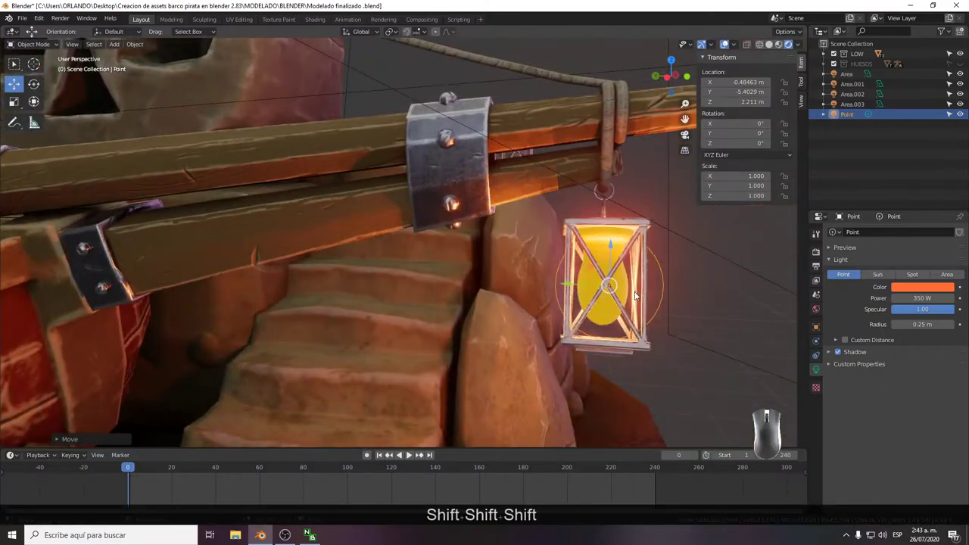
pyautogui.moveTo(609, 305); pyautogui.dragTo(595, 304)
pyautogui.click(592, 266)
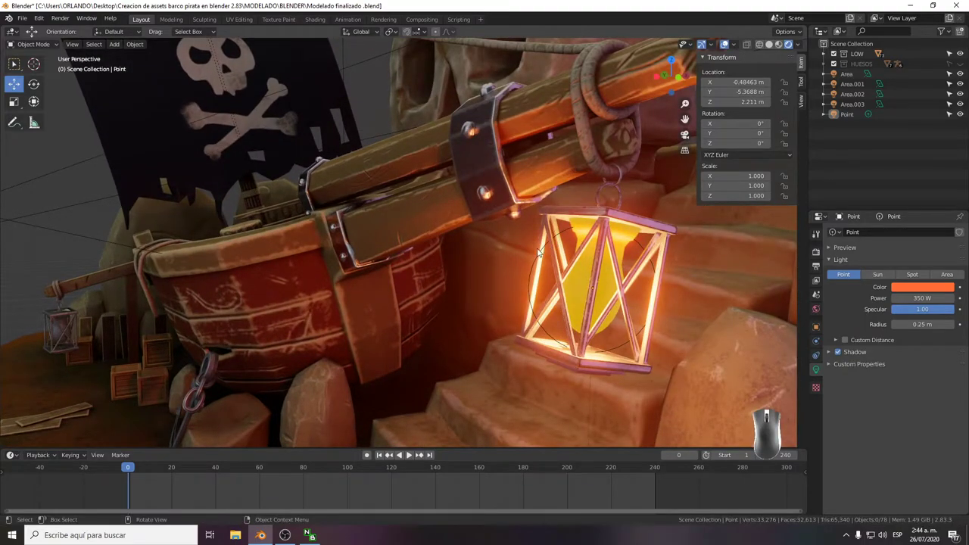
pyautogui.click(538, 264)
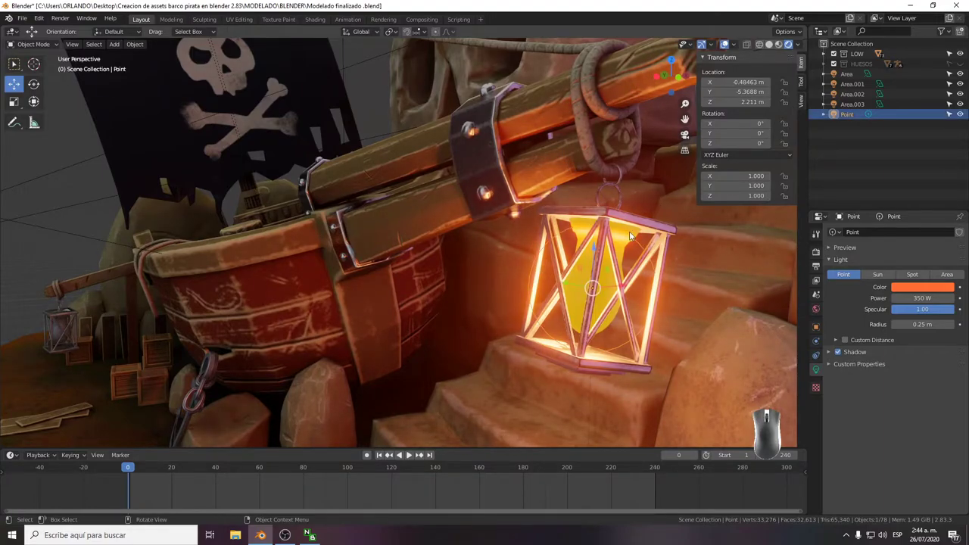
# Parent the orange point light to the Lampara_low lantern mesh via Parent > Object.
pyautogui.click(647, 225)
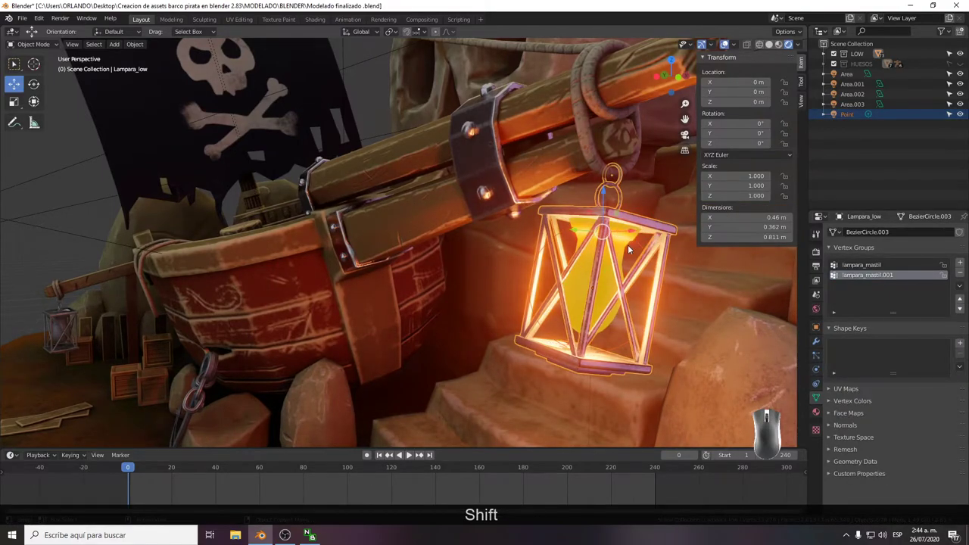
pyautogui.press('p')
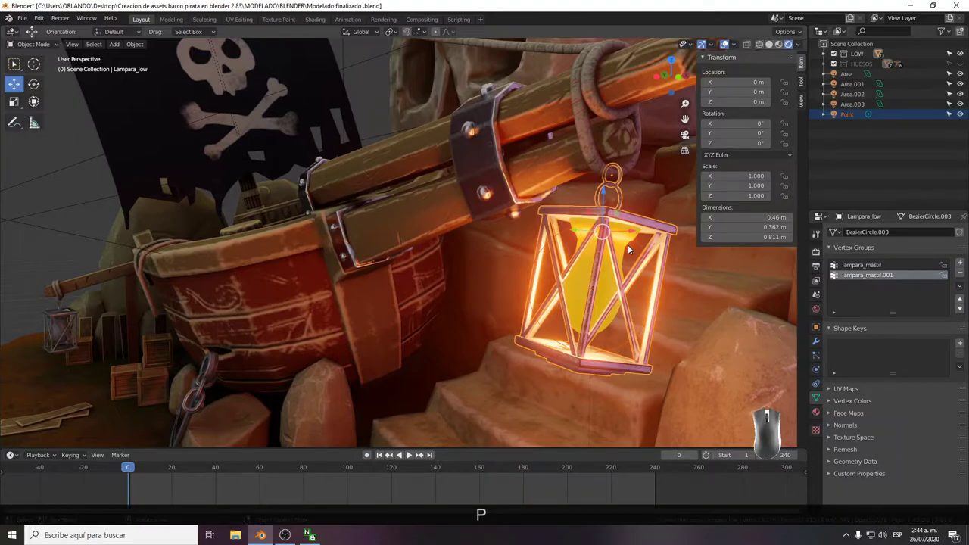
pyautogui.moveTo(132, 470); pyautogui.dragTo(76, 472)
pyautogui.click(543, 254)
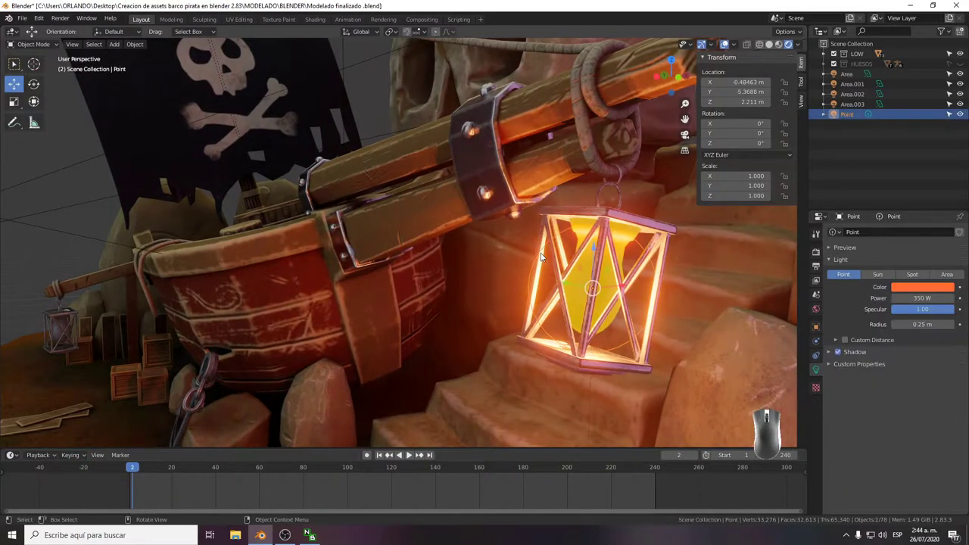
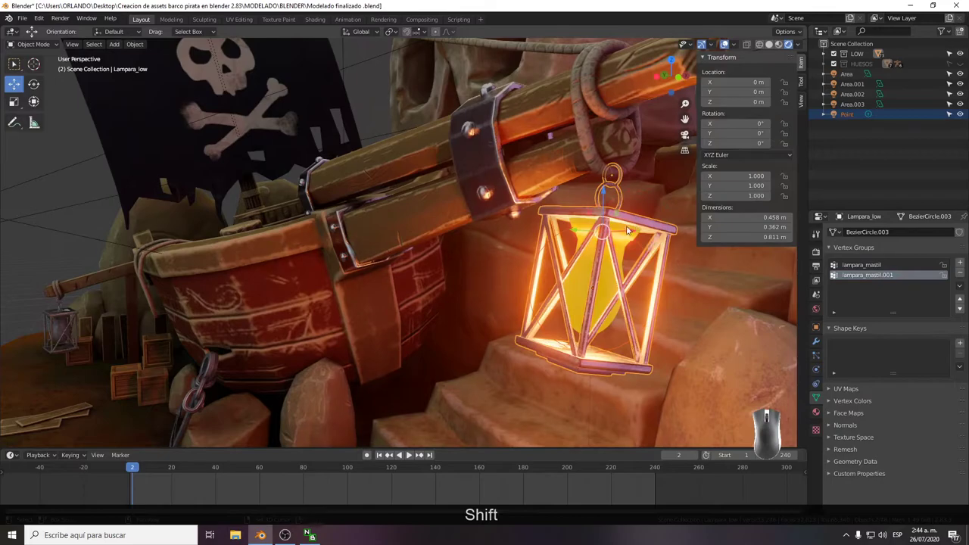
pyautogui.rightClick(624, 220)
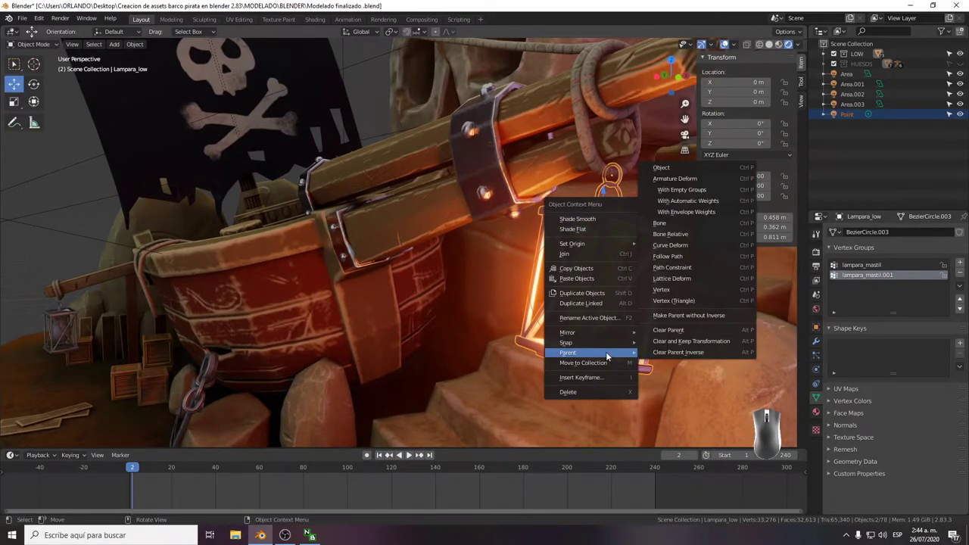
pyautogui.click(720, 171)
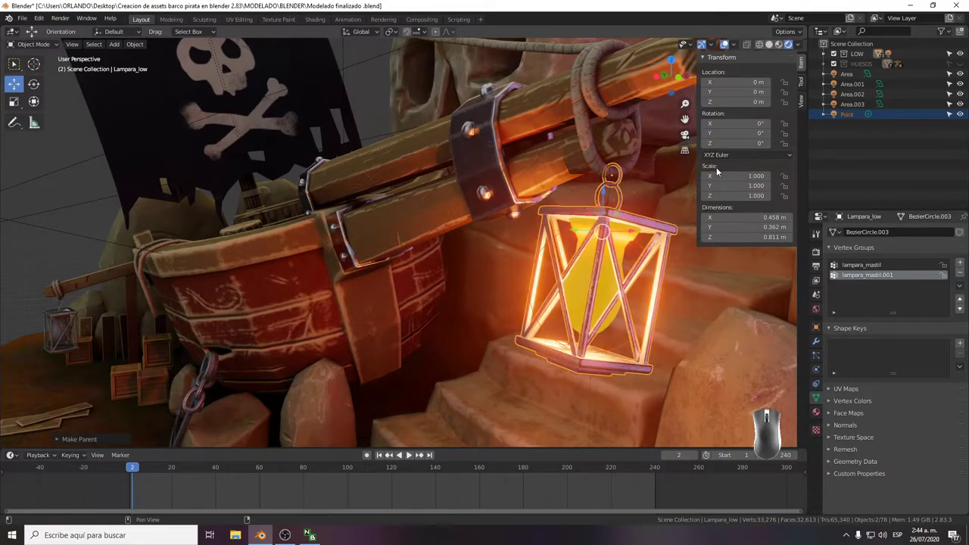
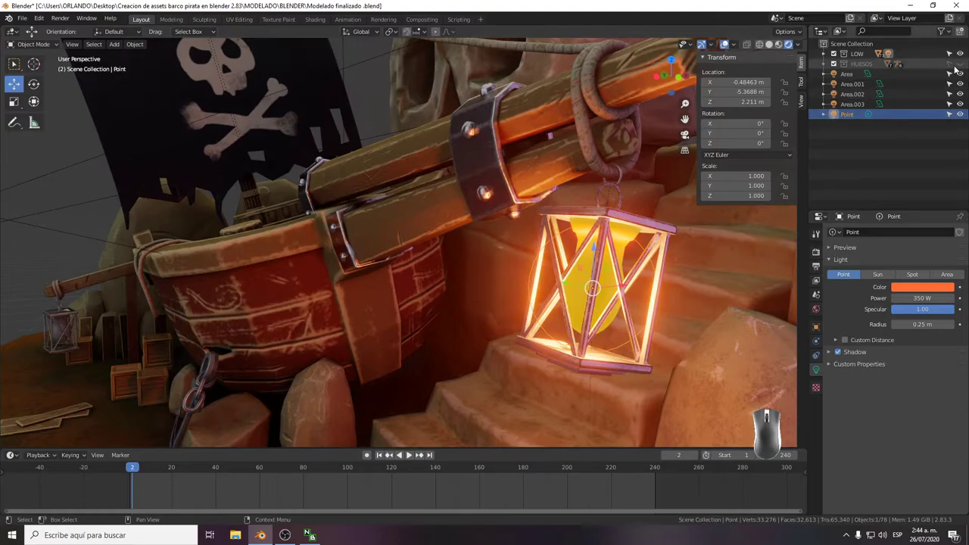
# Reveal the rig bones and parent the point light to the lampara_mastil armature, scrubbing to check the swing.
pyautogui.click(963, 67)
pyautogui.click(956, 67)
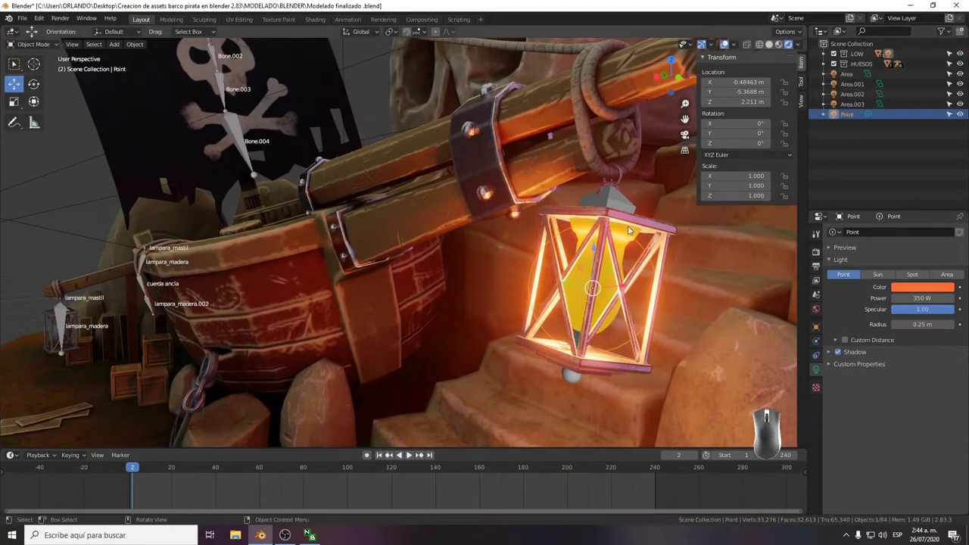
pyautogui.click(622, 203)
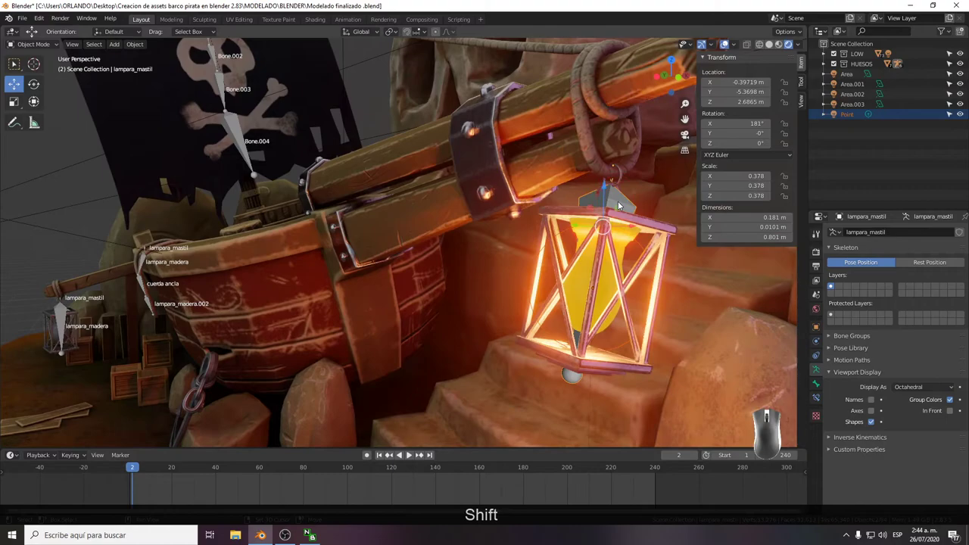
pyautogui.press('ctrl+p')
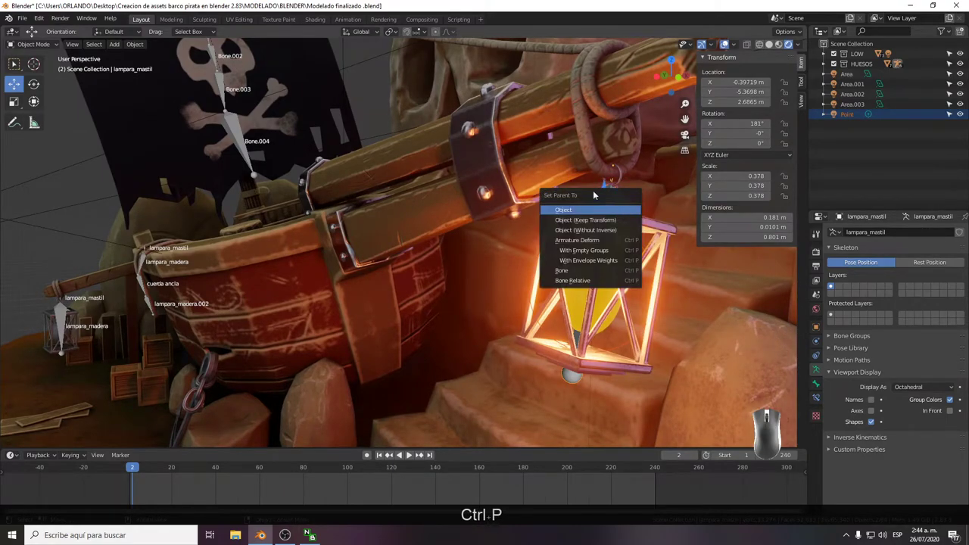
pyautogui.click(593, 210)
pyautogui.moveTo(136, 470); pyautogui.dragTo(138, 479)
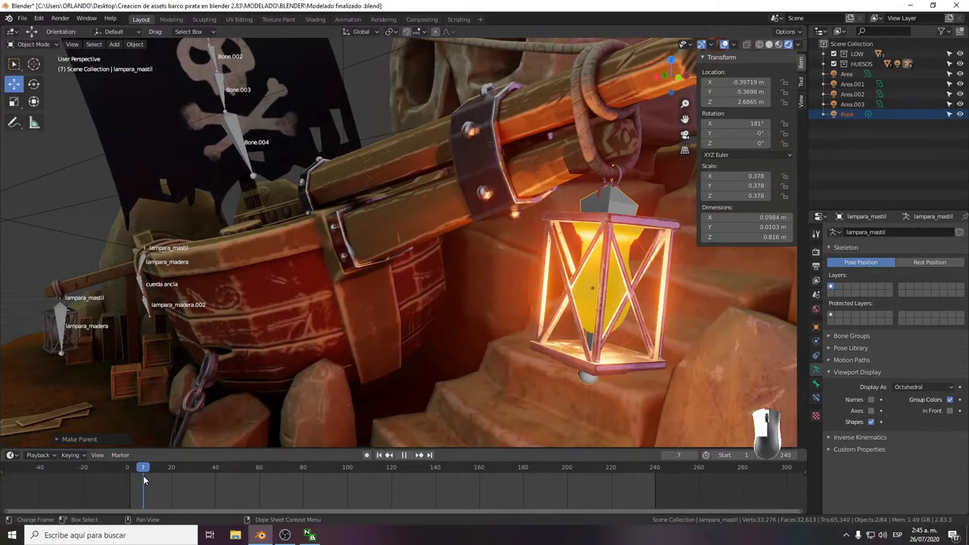
pyautogui.click(142, 480)
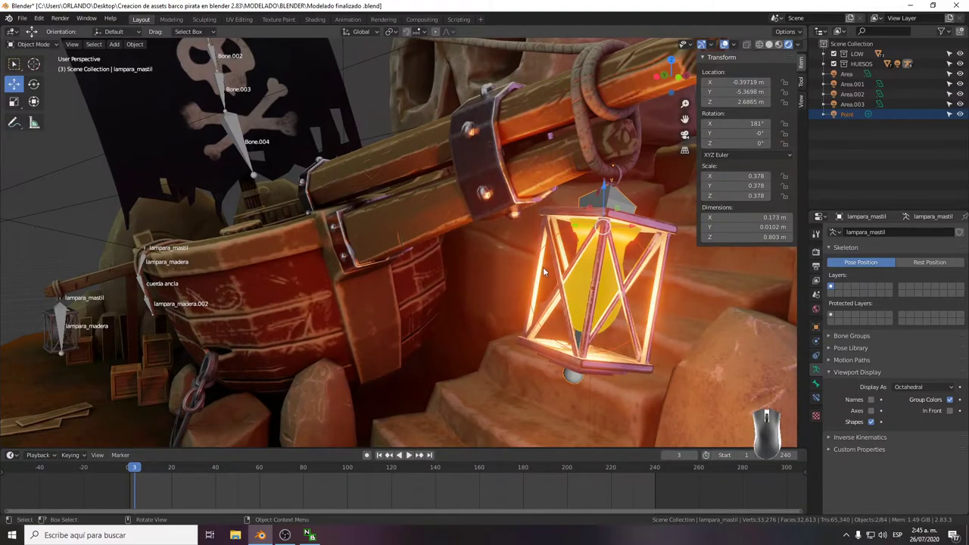
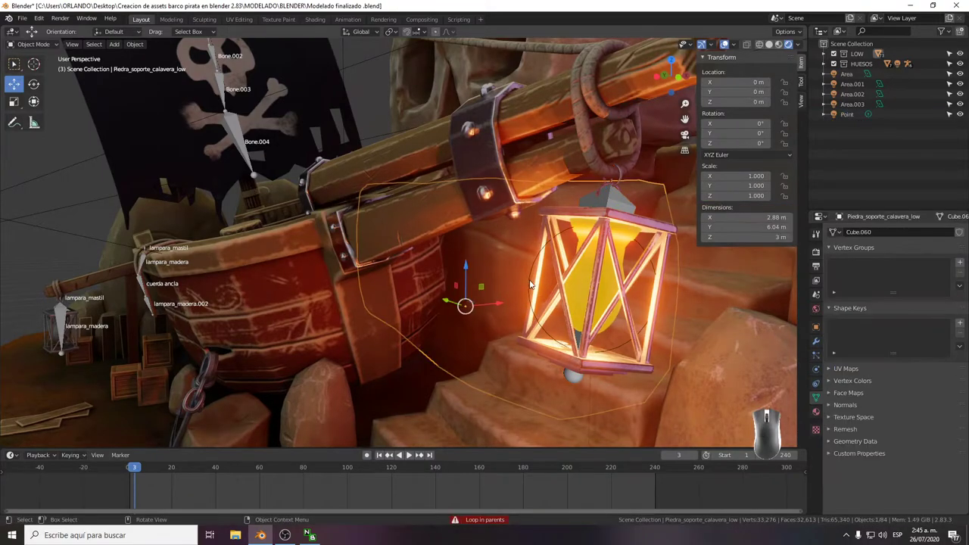
# Return to frame 0 and select the point light inside the lantern.
pyautogui.moveTo(137, 464); pyautogui.dragTo(89, 461)
pyautogui.click(532, 273)
pyautogui.click(533, 272)
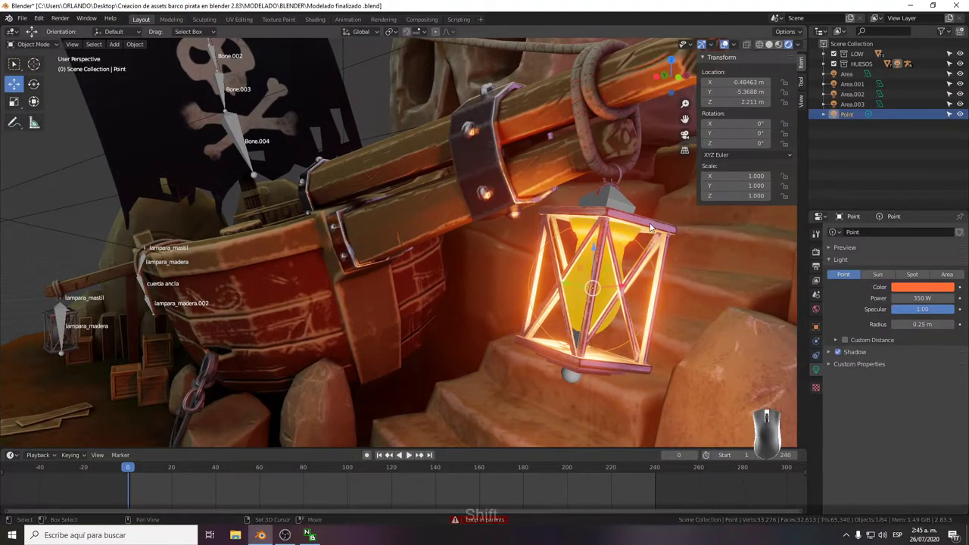
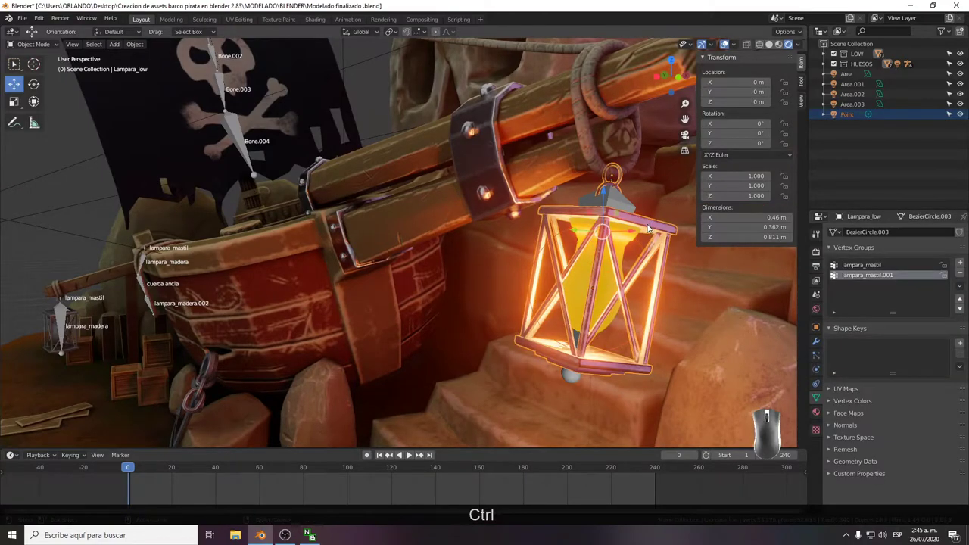
pyautogui.press('ctrl+j')
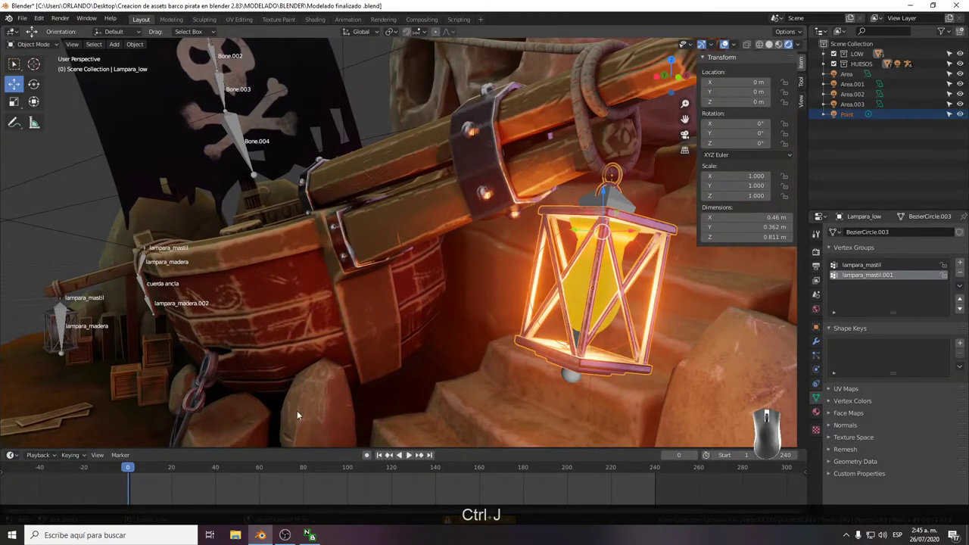
pyautogui.moveTo(137, 468); pyautogui.dragTo(166, 473)
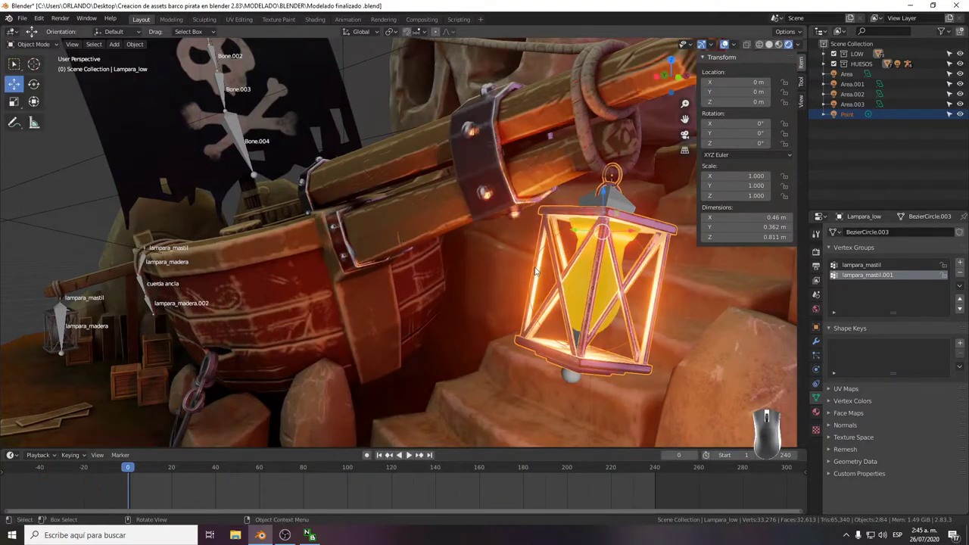
# Parent the point light to the Lampara_low mesh with Ctrl+P > Object.
pyautogui.click(537, 268)
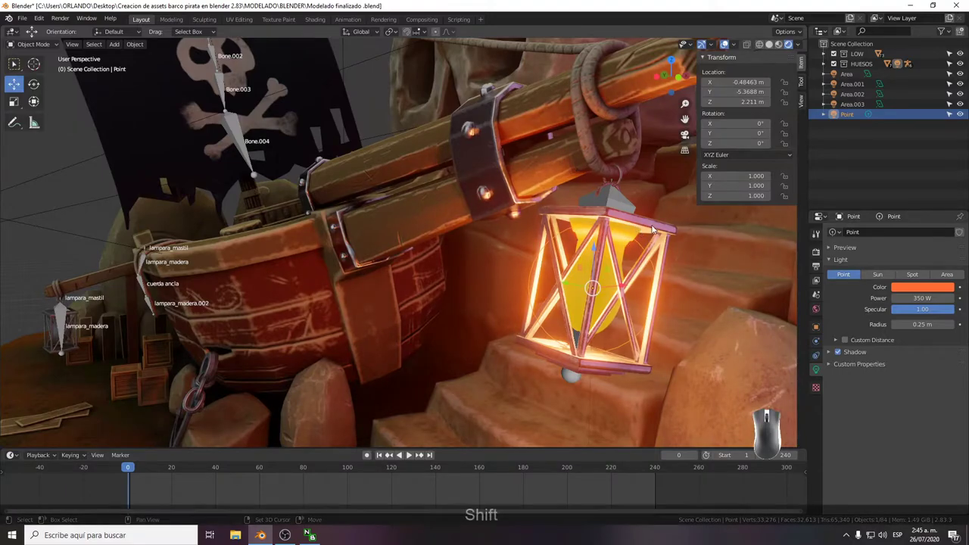
pyautogui.click(655, 227)
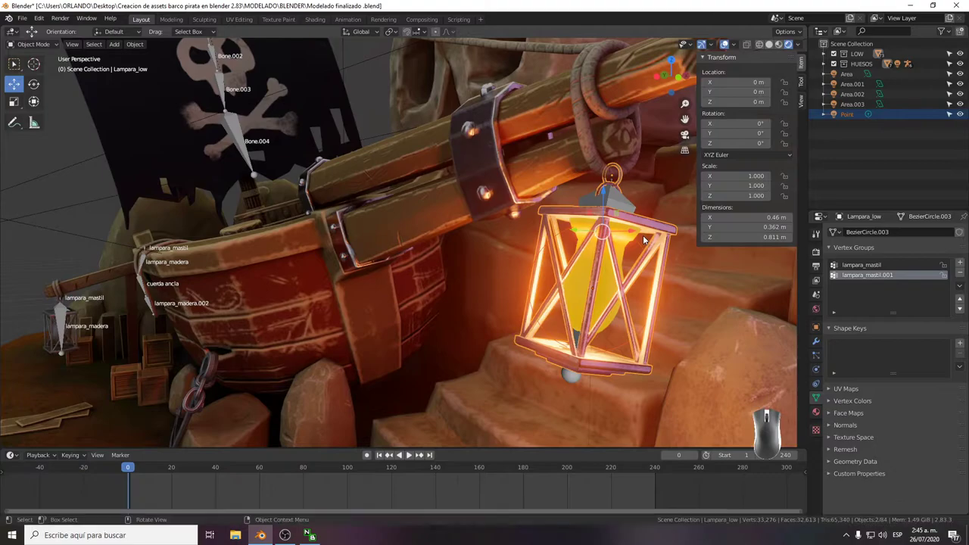
pyautogui.press('ctrl+j')
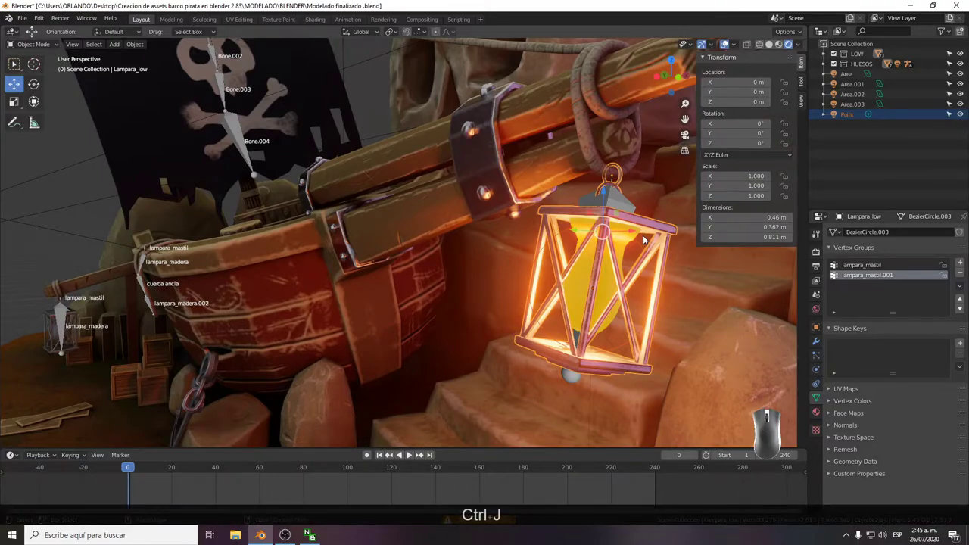
pyautogui.press('ctrl+p')
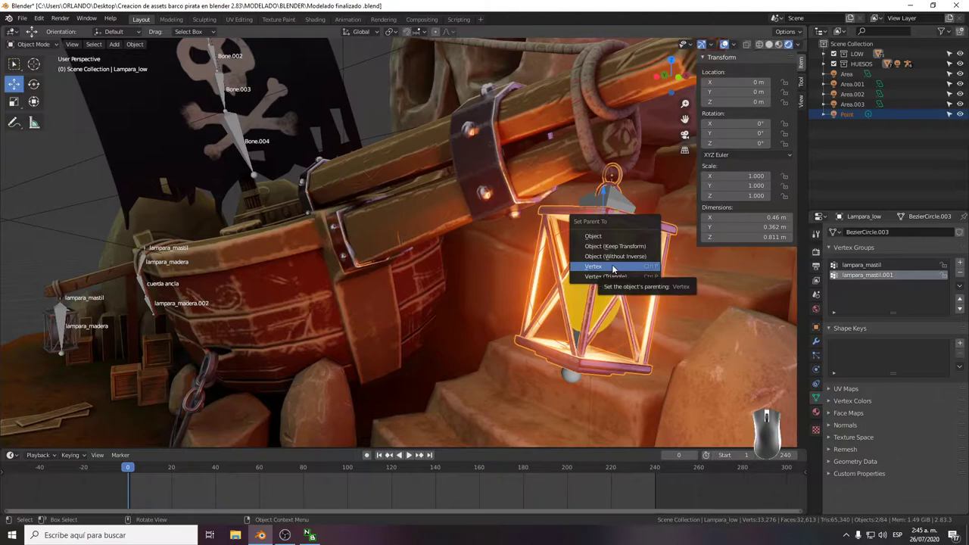
pyautogui.click(610, 239)
# Scrub the timeline and pull the view back to show the whole diorama.
pyautogui.moveTo(134, 473); pyautogui.dragTo(59, 468)
pyautogui.click(116, 265)
pyautogui.moveTo(128, 472); pyautogui.dragTo(103, 473)
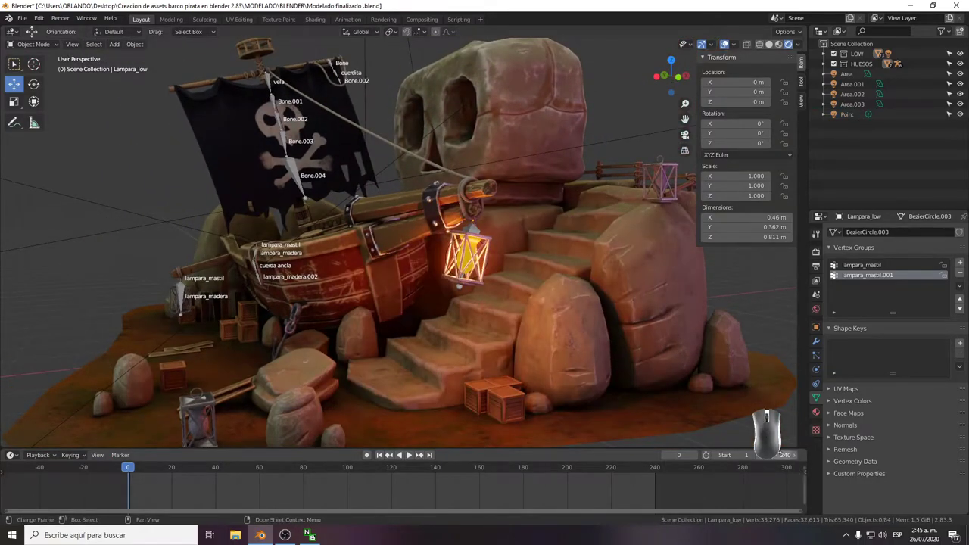
pyautogui.press('space')
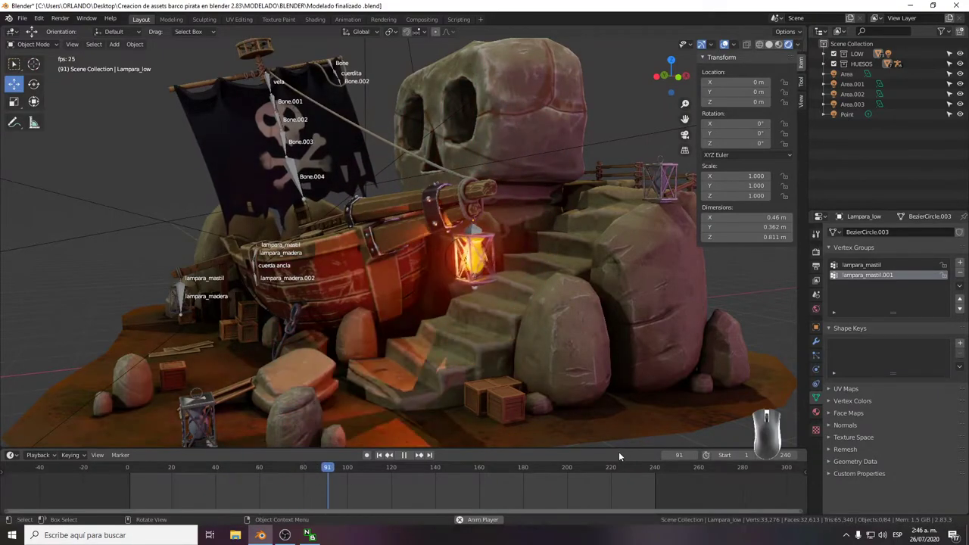
pyautogui.press('space')
pyautogui.moveTo(358, 466); pyautogui.dragTo(62, 464)
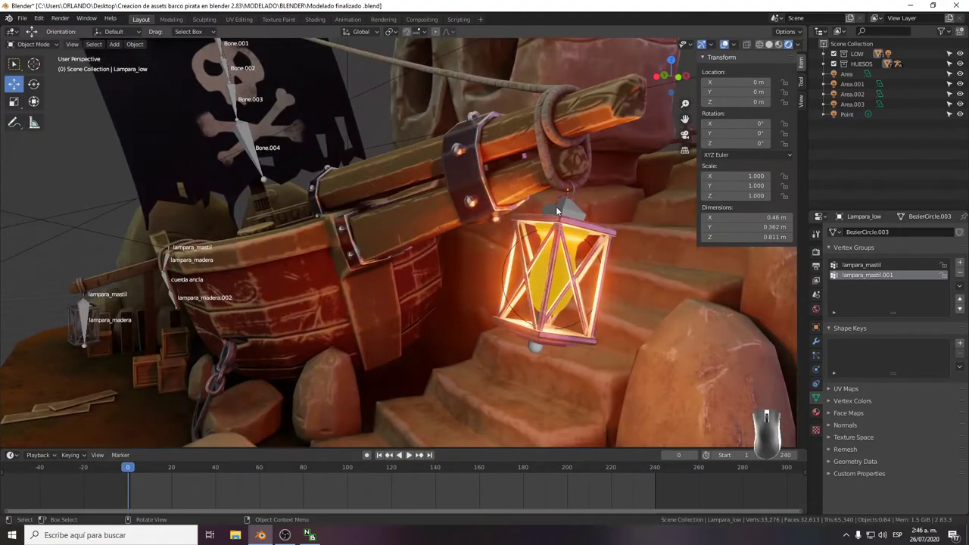
pyautogui.click(560, 208)
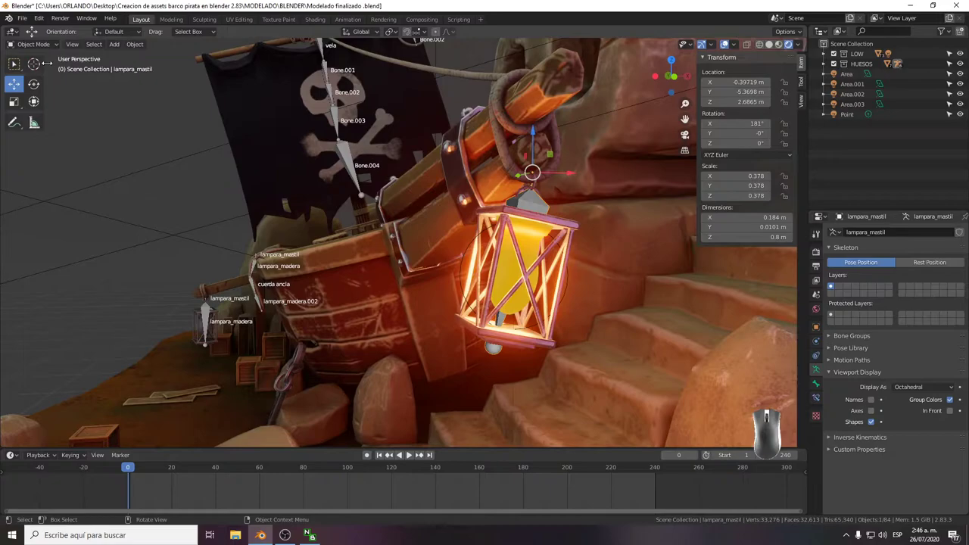
pyautogui.click(43, 48)
pyautogui.click(51, 78)
pyautogui.click(527, 198)
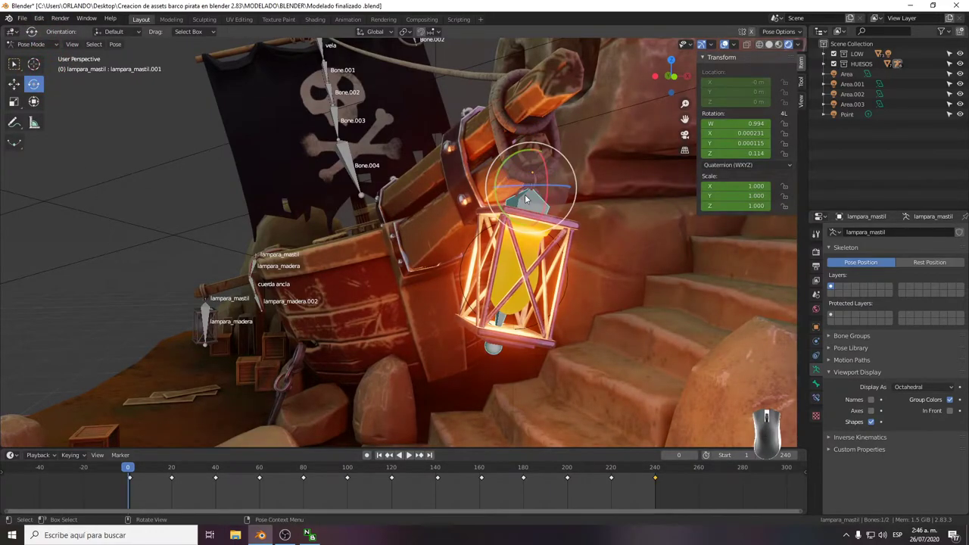
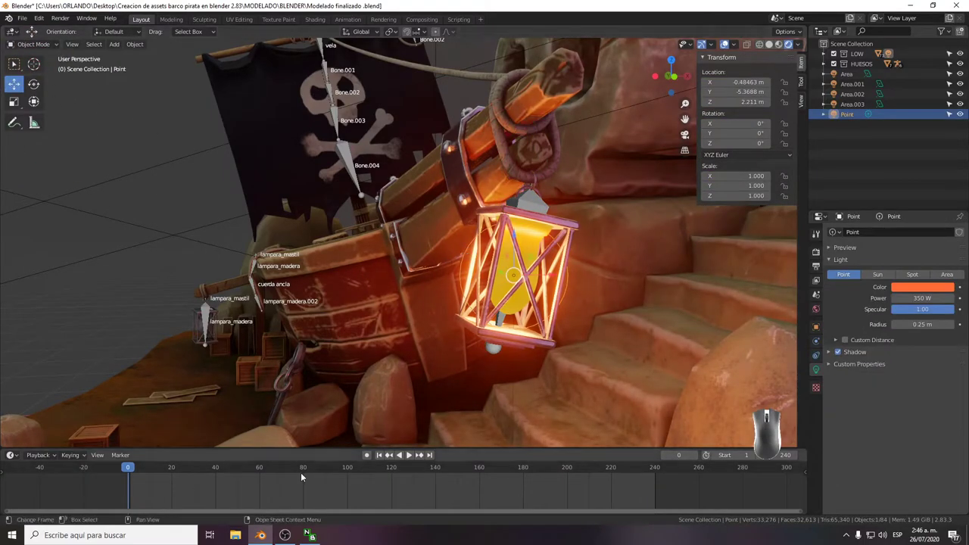
# Keep the playhead at frame 0 and select the point light in the lantern.
pyautogui.click(372, 456)
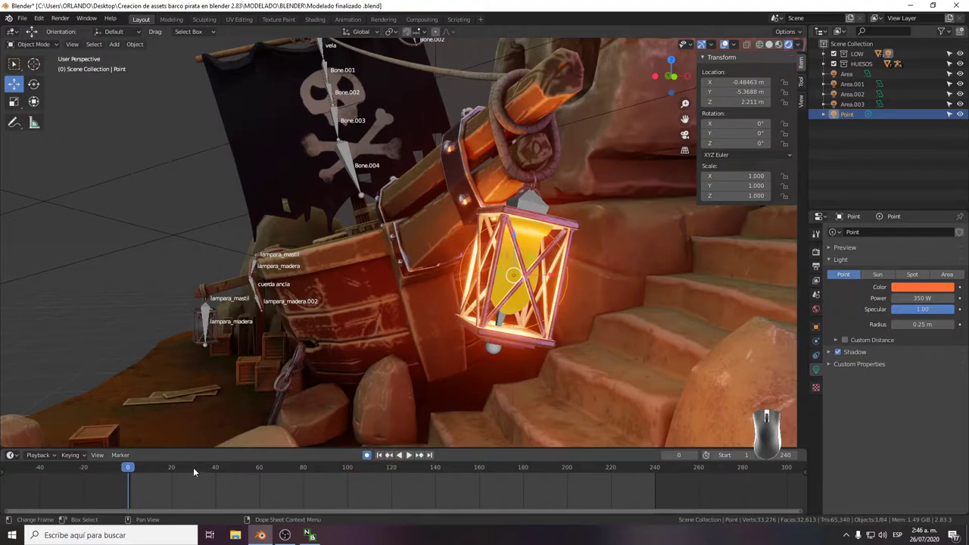
pyautogui.click(129, 468)
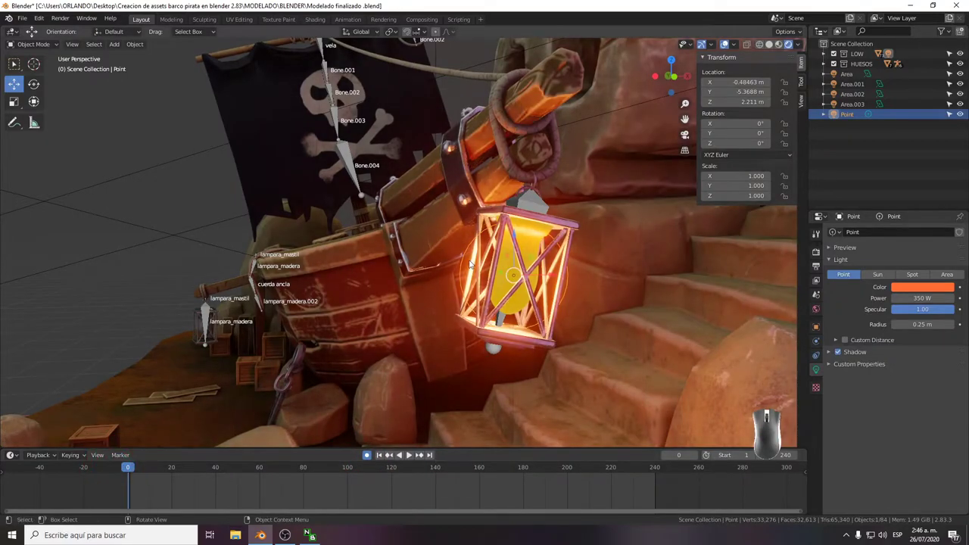
pyautogui.click(465, 263)
pyautogui.rightClick(466, 263)
pyautogui.click(83, 256)
# Insert a Location keyframe for the point light at frame 0.
pyautogui.click(466, 273)
pyautogui.rightClick(464, 274)
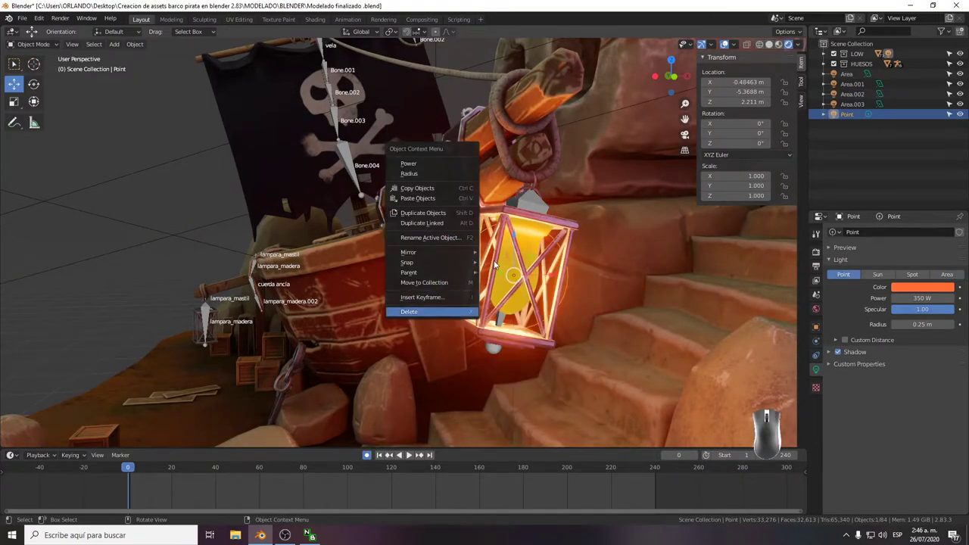
pyautogui.press('Escape')
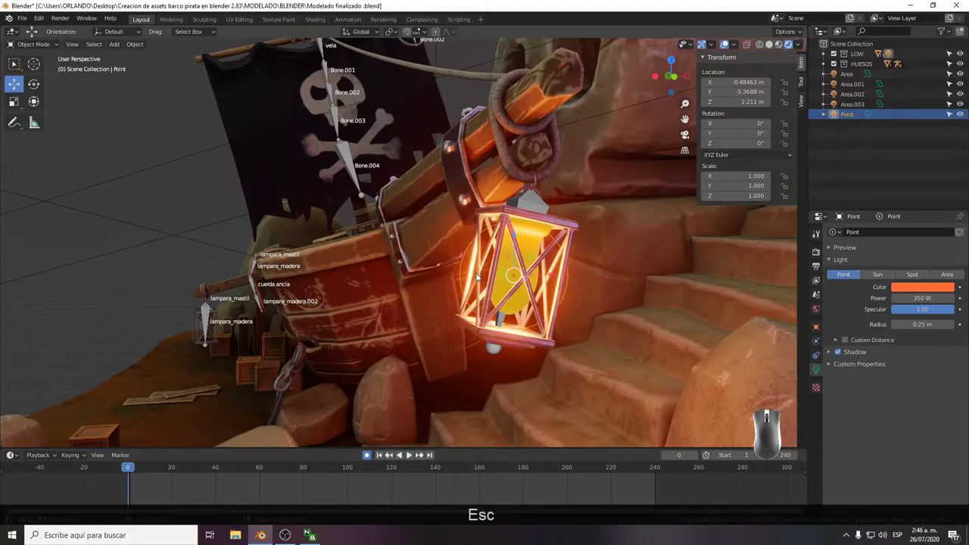
pyautogui.press('i')
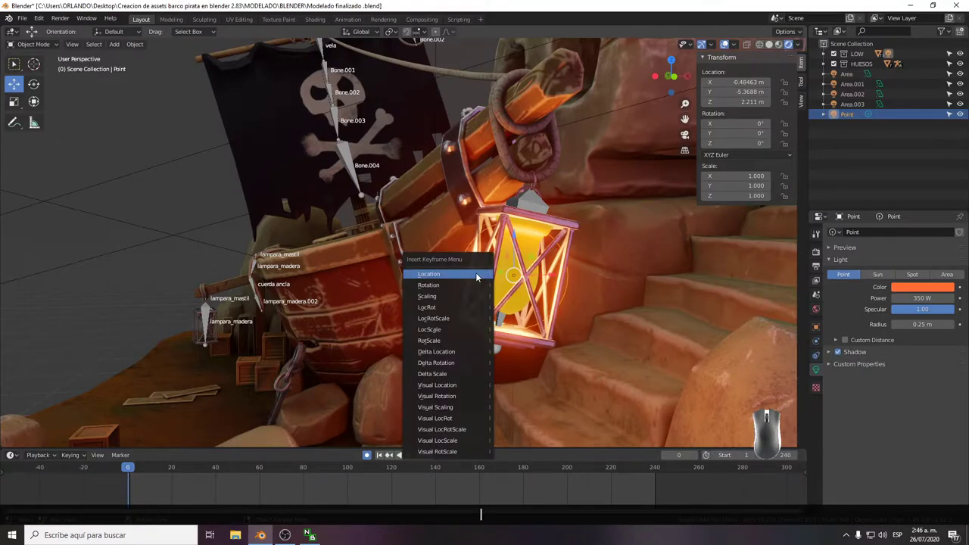
pyautogui.click(478, 277)
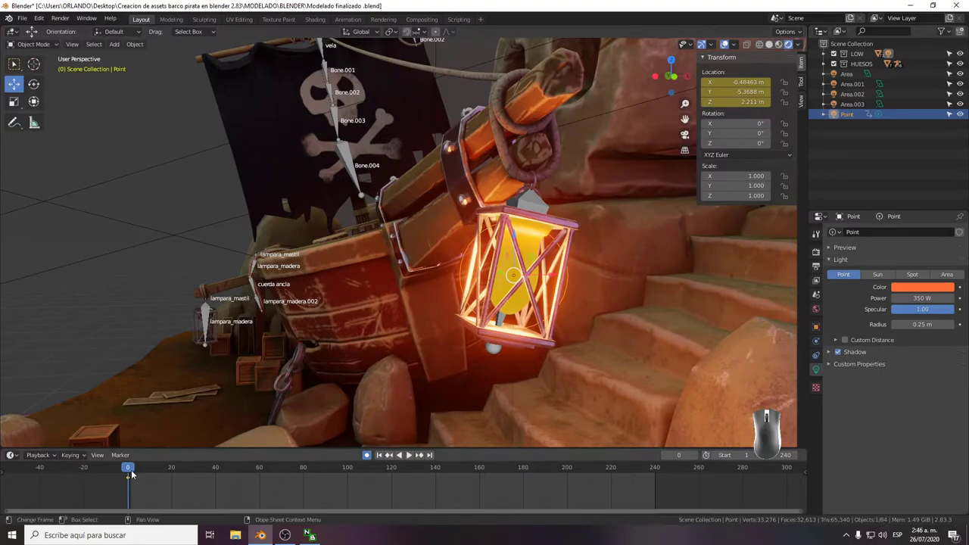
# Advance to frame 20 and duplicate the light's location keyframes along the timeline with Shift+D.
pyautogui.moveTo(134, 475); pyautogui.dragTo(175, 483)
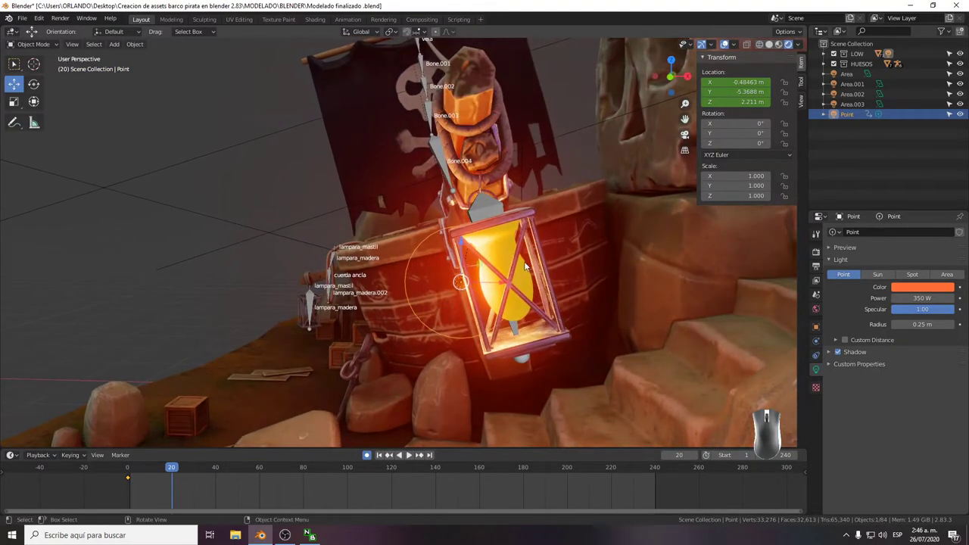
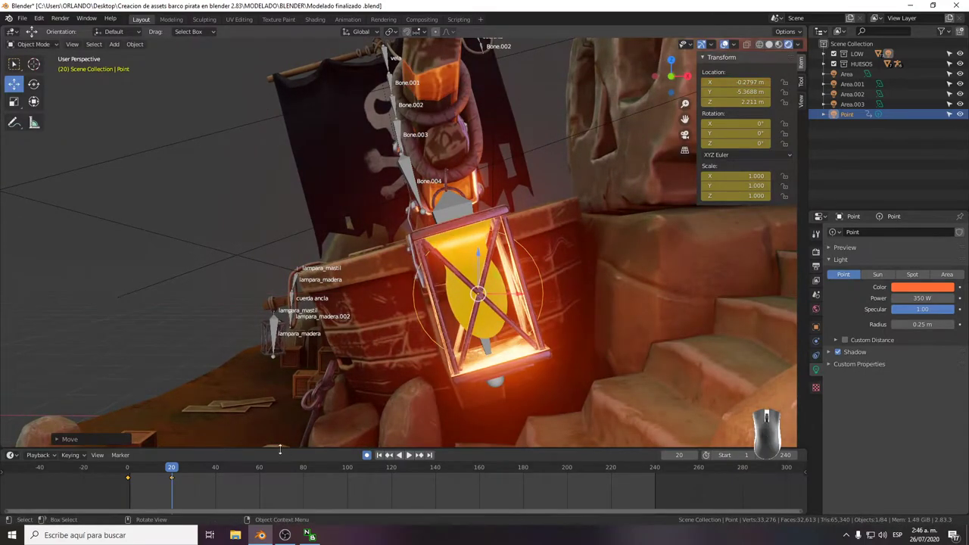
pyautogui.moveTo(191, 491); pyautogui.dragTo(121, 468)
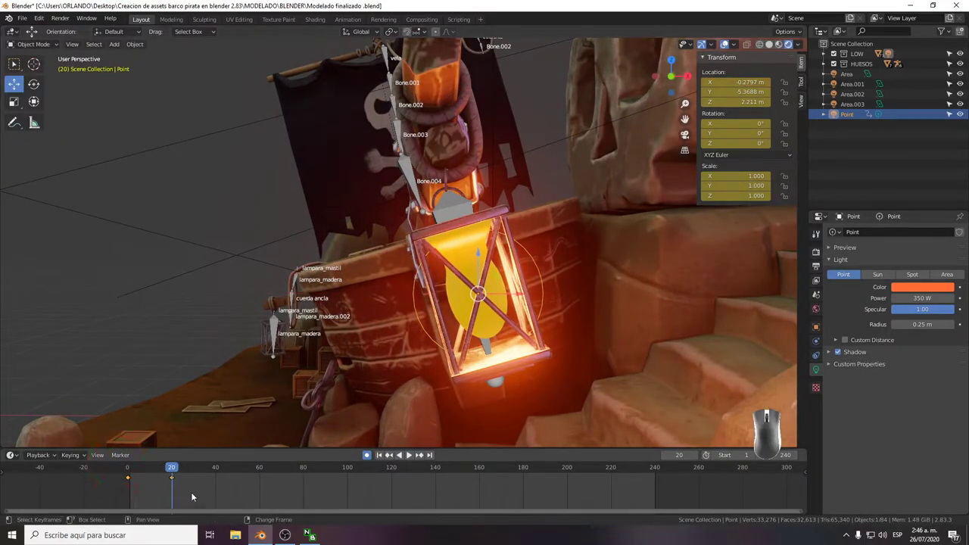
pyautogui.press('shift+d')
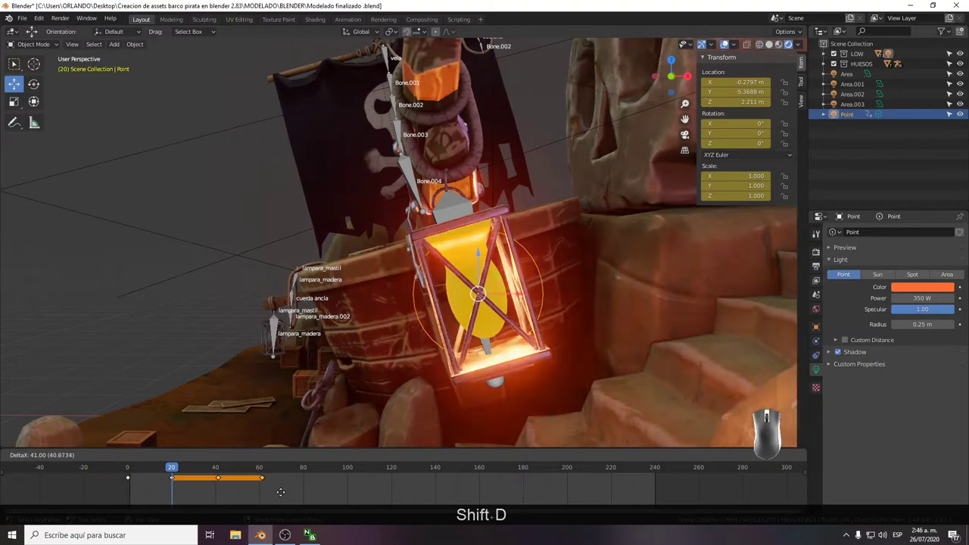
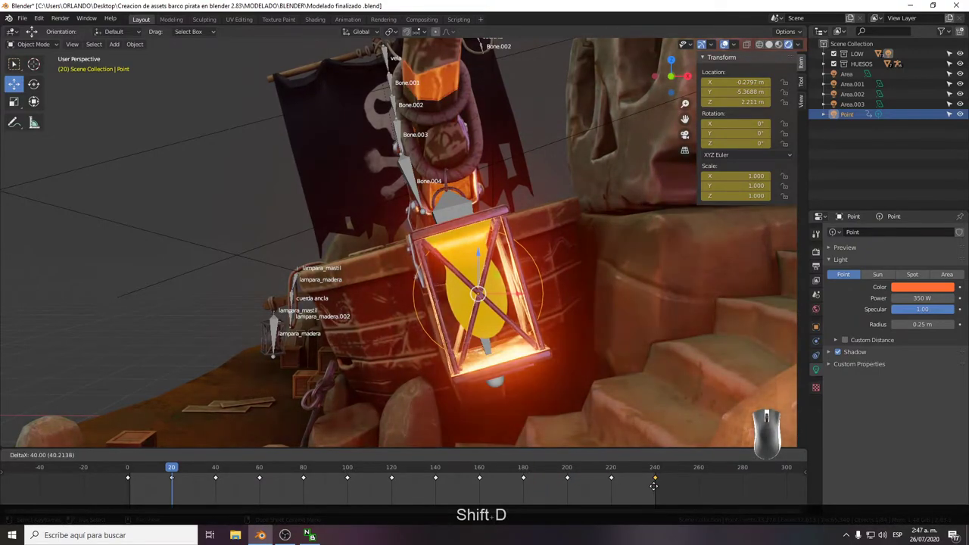
# Finish location keyframes every 20 frames up to 100 and hide the rig's bones again.
pyautogui.click(657, 488)
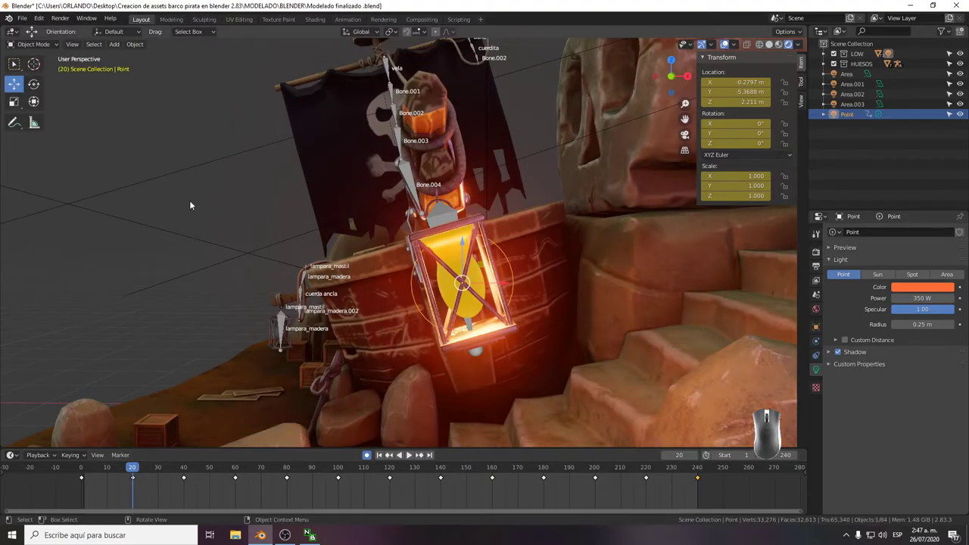
pyautogui.click(196, 204)
pyautogui.click(369, 461)
pyautogui.click(165, 172)
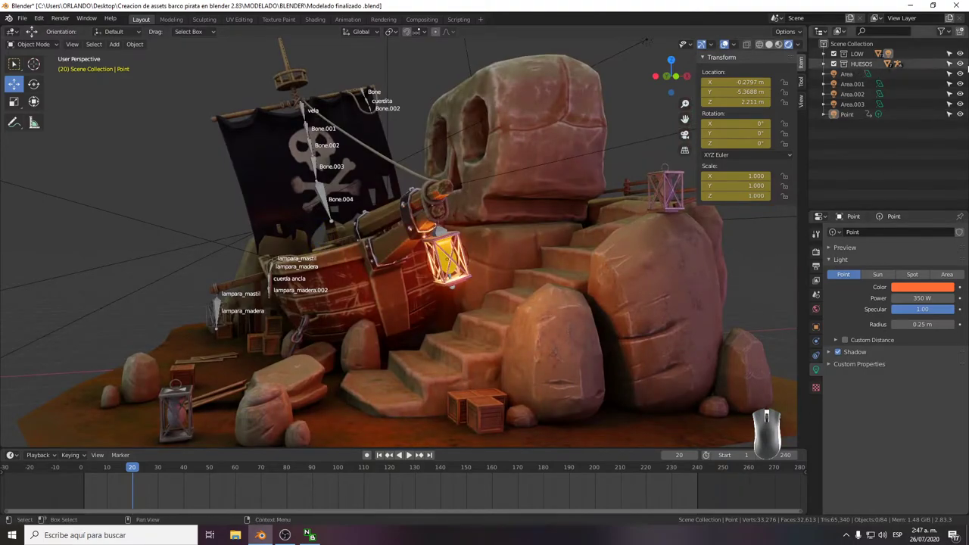
pyautogui.moveTo(963, 67); pyautogui.dragTo(951, 67)
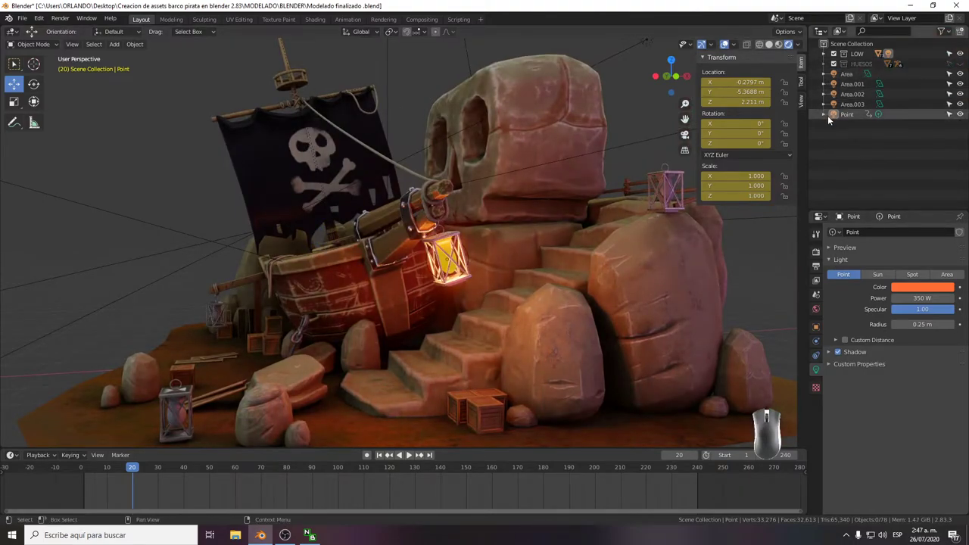
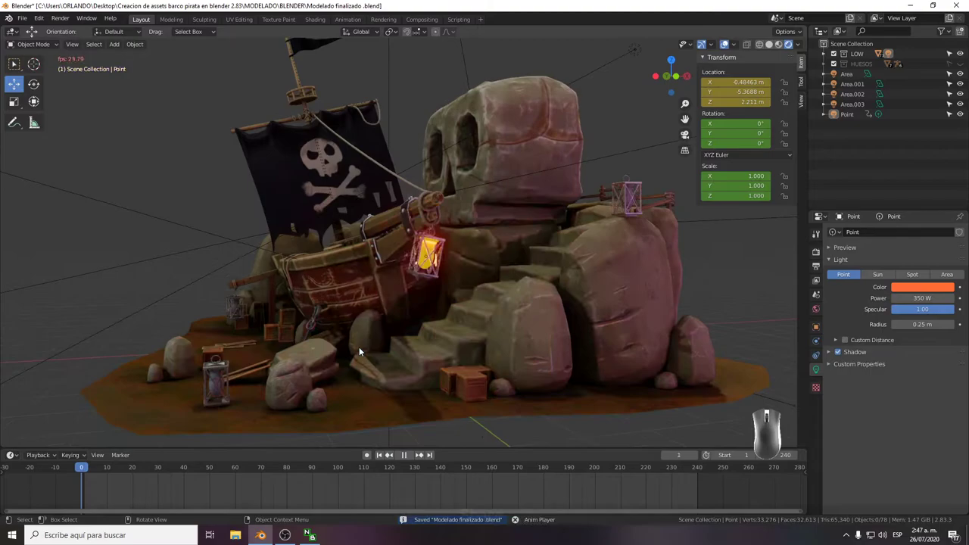
# Play and stop the animation to preview the lighting, ending back at frame 0.
pyautogui.press('space')
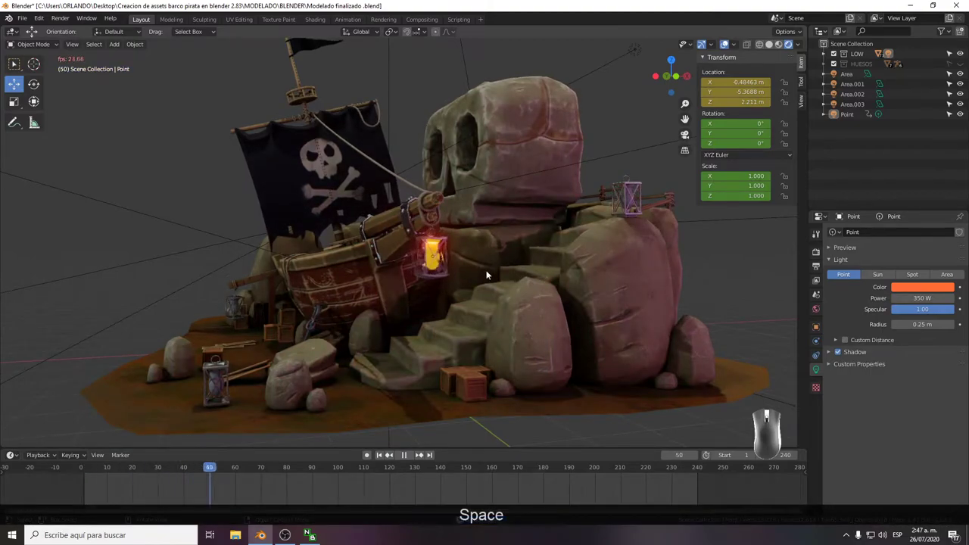
pyautogui.press('space')
pyautogui.moveTo(348, 475); pyautogui.dragTo(390, 476)
pyautogui.moveTo(390, 468); pyautogui.dragTo(315, 463)
pyautogui.press('space')
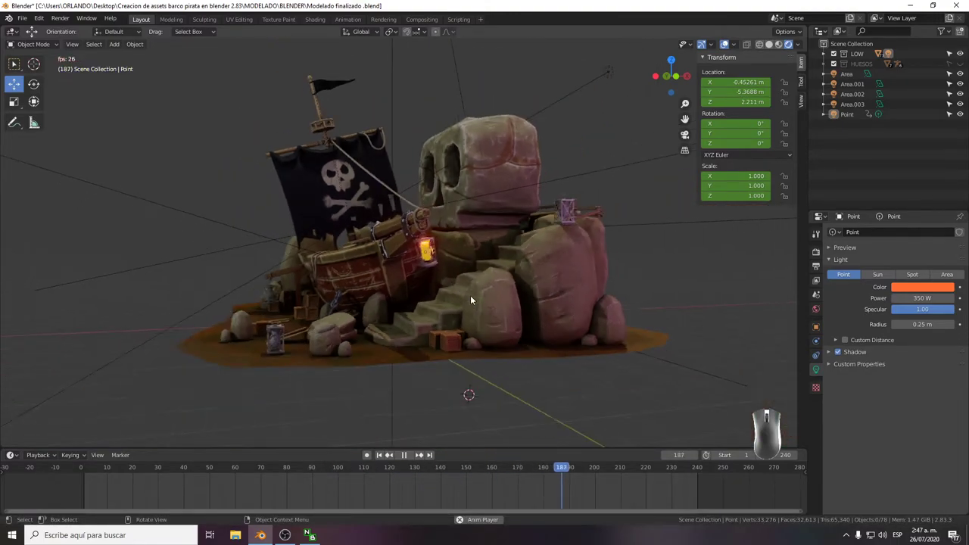
pyautogui.press('space')
# Zoom in on the glowing lantern and select its point light.
pyautogui.moveTo(671, 472); pyautogui.dragTo(44, 465)
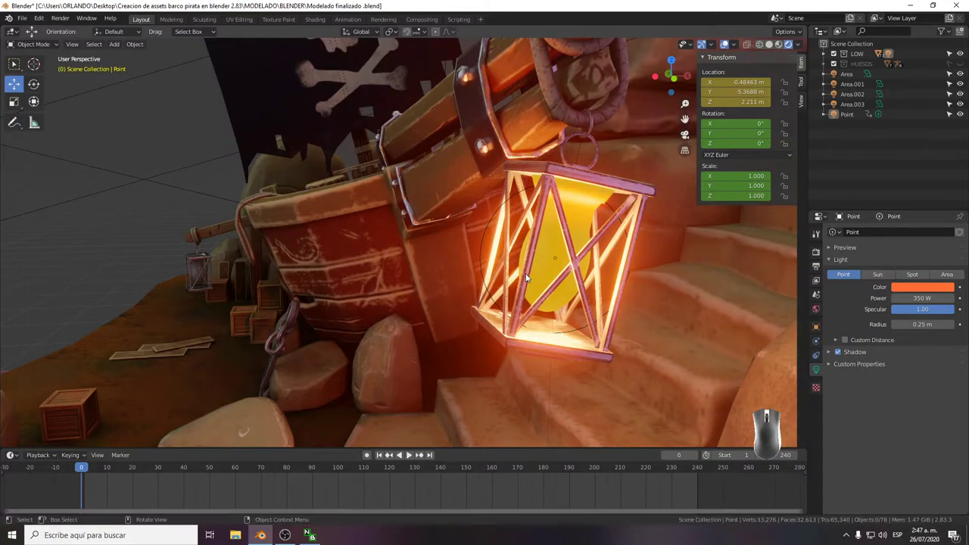
pyautogui.click(543, 331)
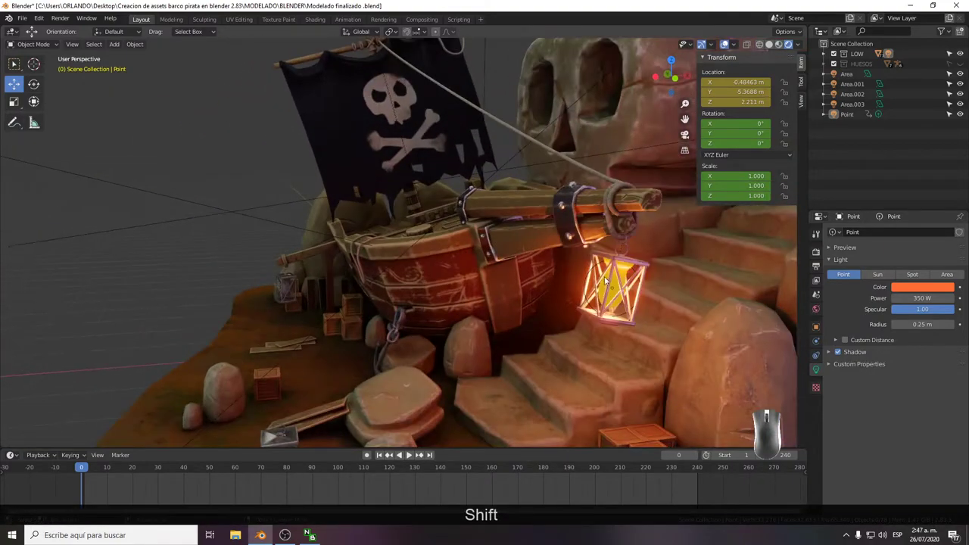
pyautogui.click(638, 283)
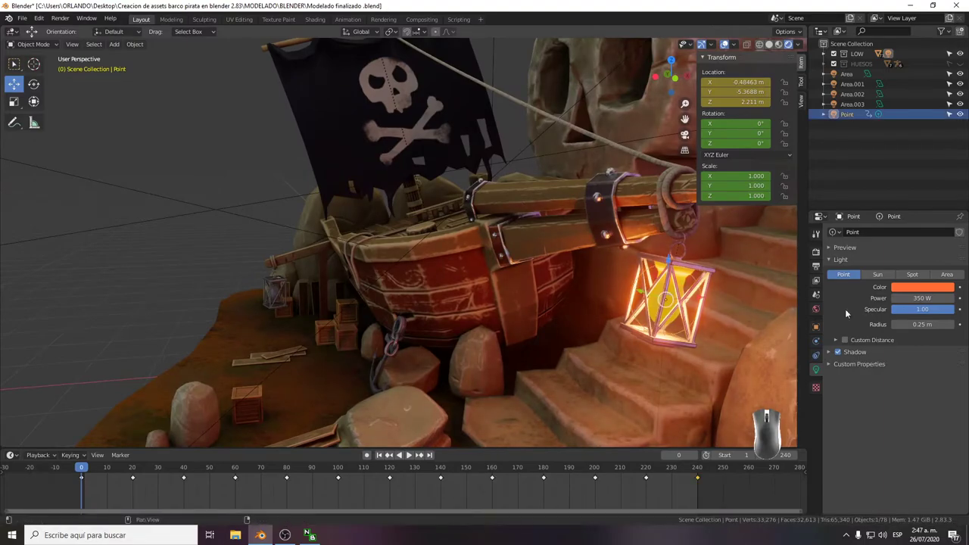
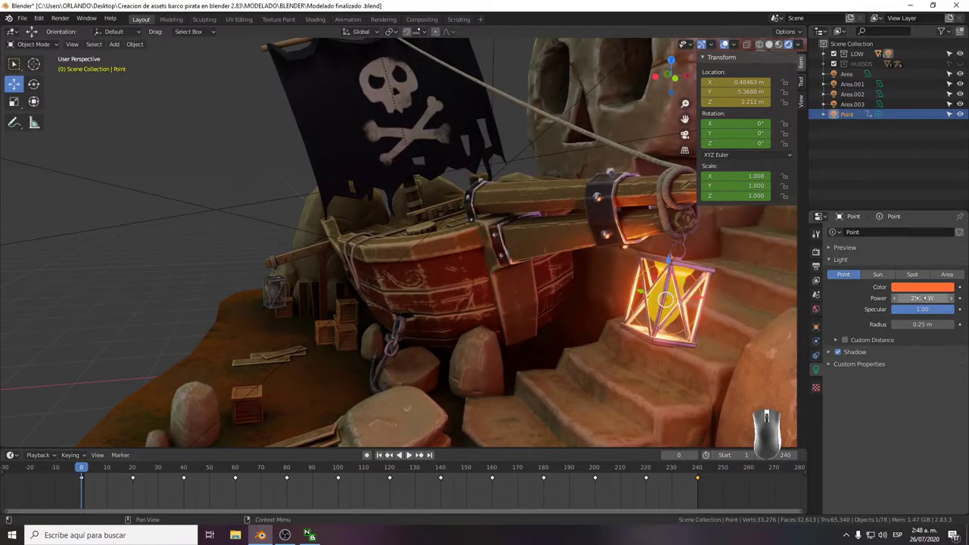
# Lower the lantern point light's Power to 250.5 W and save the file.
pyautogui.click(102, 280)
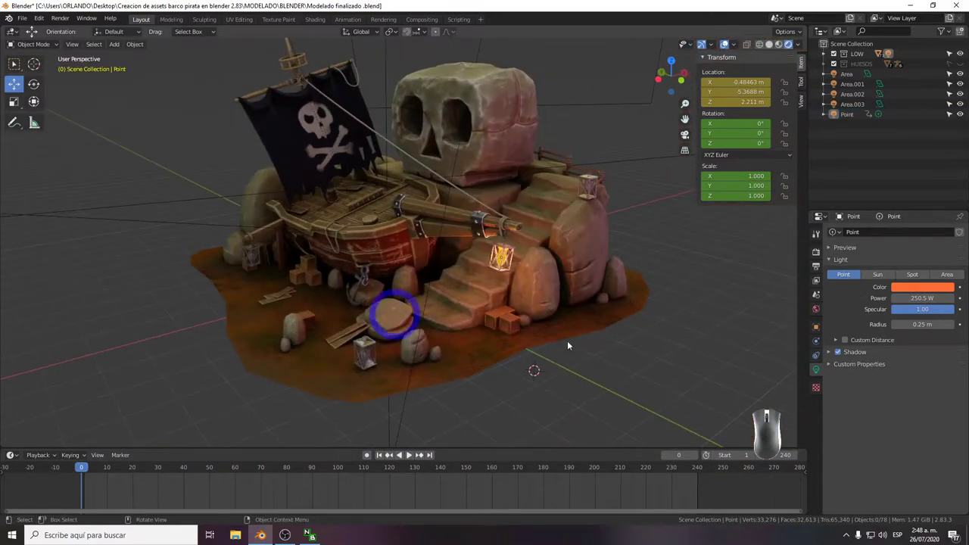
pyautogui.click(639, 399)
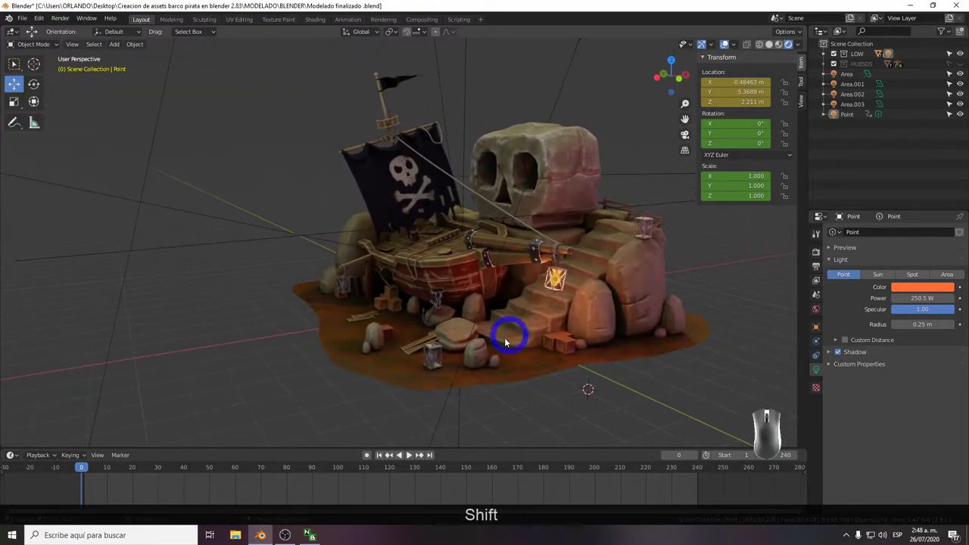
pyautogui.press('ctrl+s')
pyautogui.click(713, 48)
pyautogui.click(716, 47)
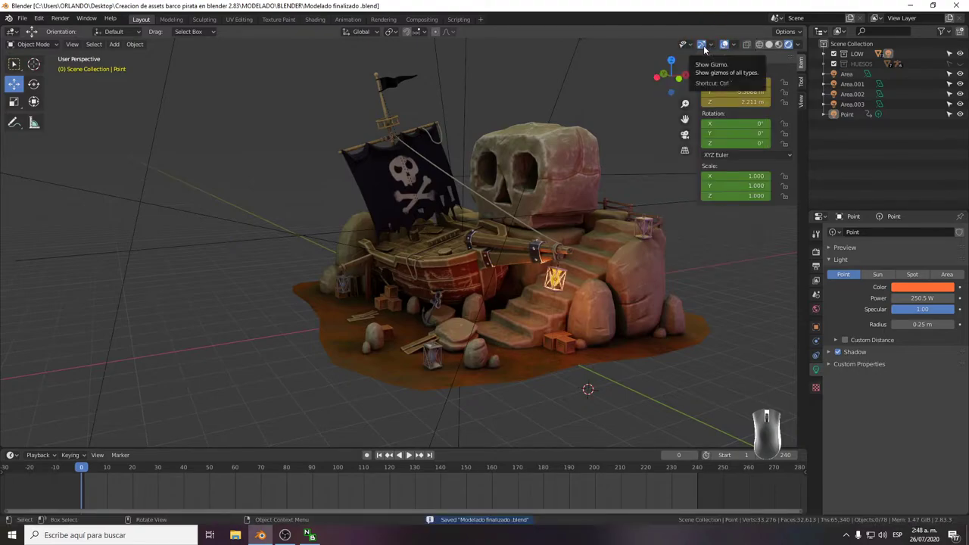
# Turn off the viewport overlays and hide the N sidebar so only the diorama shows.
pyautogui.click(707, 47)
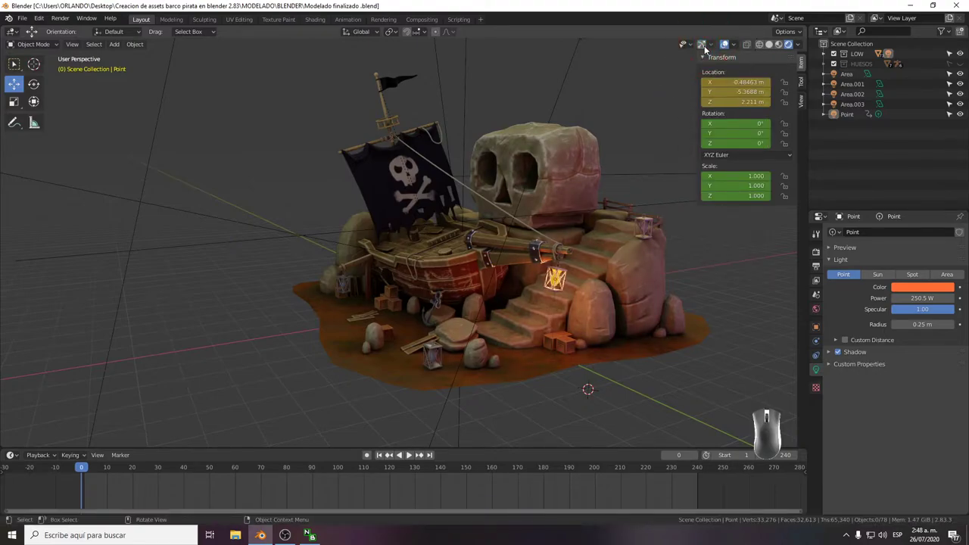
pyautogui.click(708, 48)
pyautogui.click(724, 46)
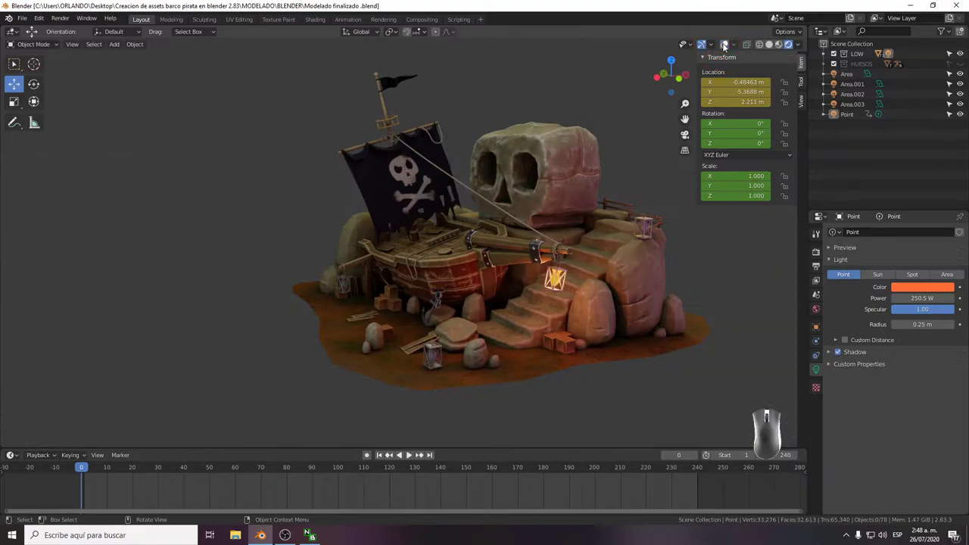
pyautogui.click(725, 48)
pyautogui.click(728, 47)
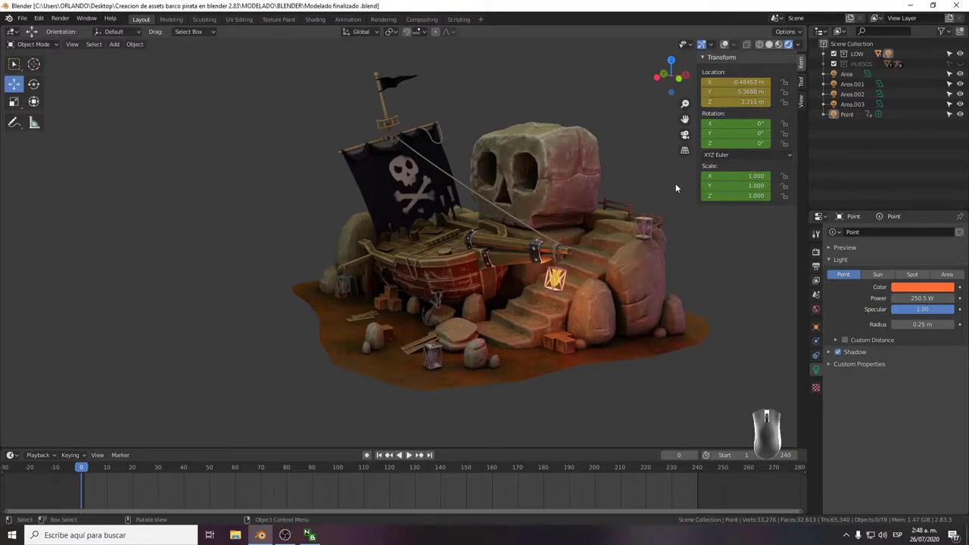
pyautogui.press('n')
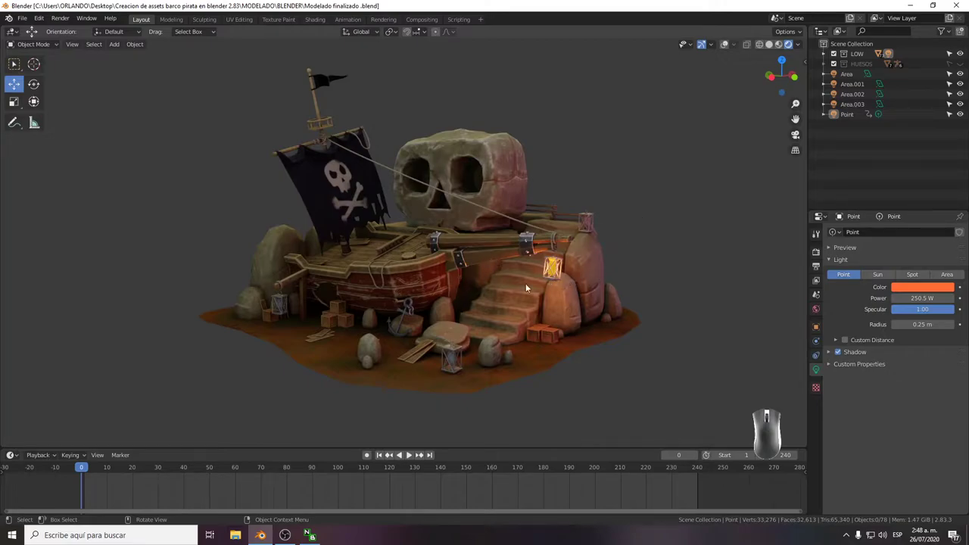
# Orbit around the clean diorama view and save the file.
pyautogui.moveTo(87, 469); pyautogui.dragTo(215, 485)
pyautogui.moveTo(209, 472); pyautogui.dragTo(43, 470)
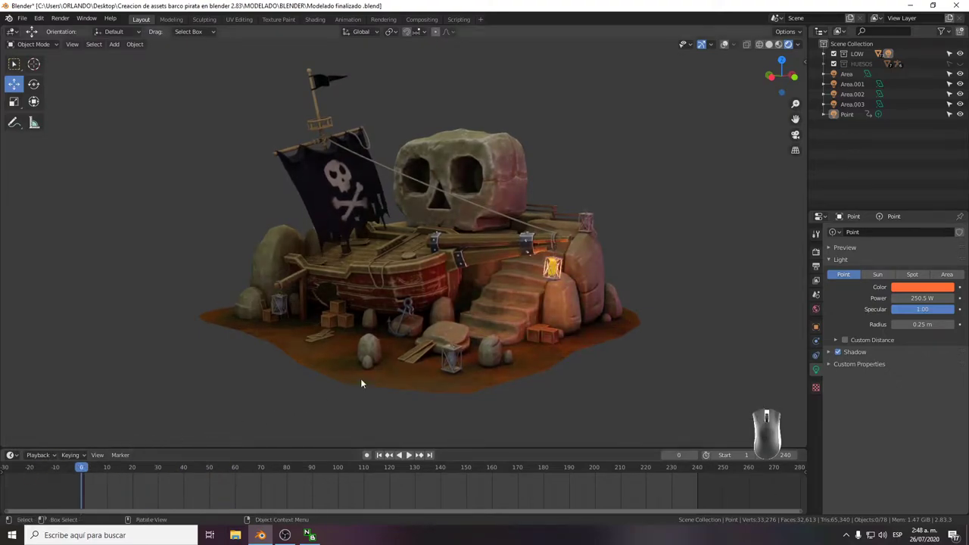
pyautogui.moveTo(451, 335); pyautogui.dragTo(437, 291)
pyautogui.moveTo(445, 309); pyautogui.dragTo(457, 319)
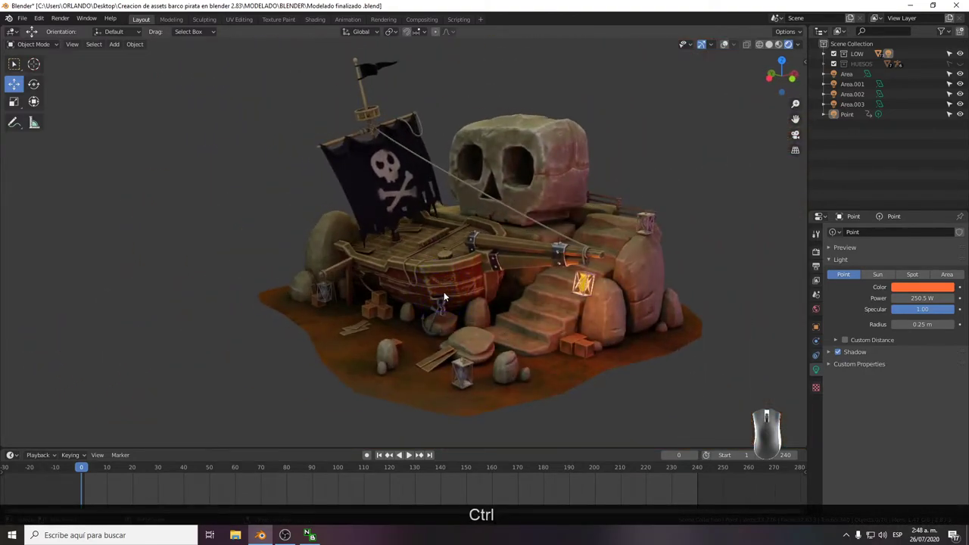
pyautogui.press('ctrl+s')
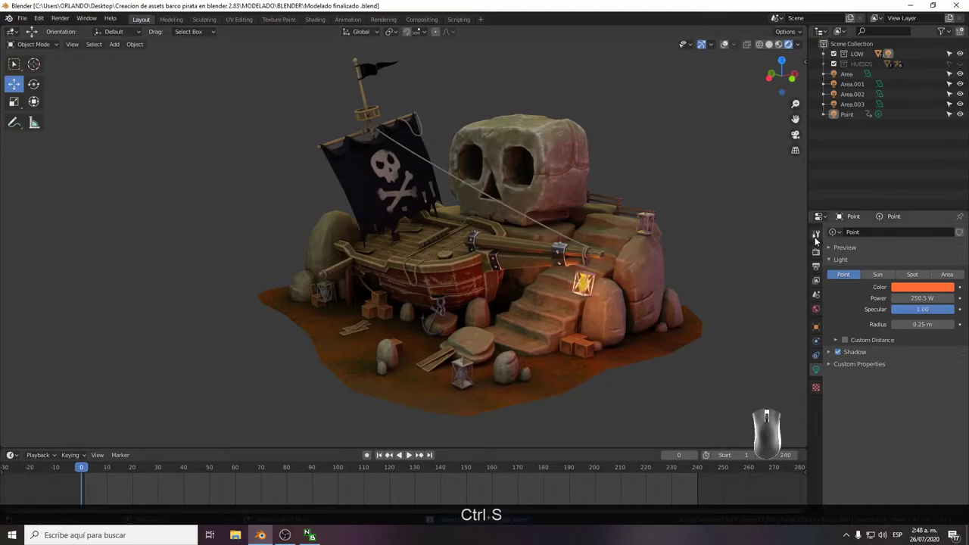
# In Render Properties, set Eevee sampling to 300 for render and viewport.
pyautogui.click(816, 251)
pyautogui.click(820, 239)
pyautogui.click(819, 253)
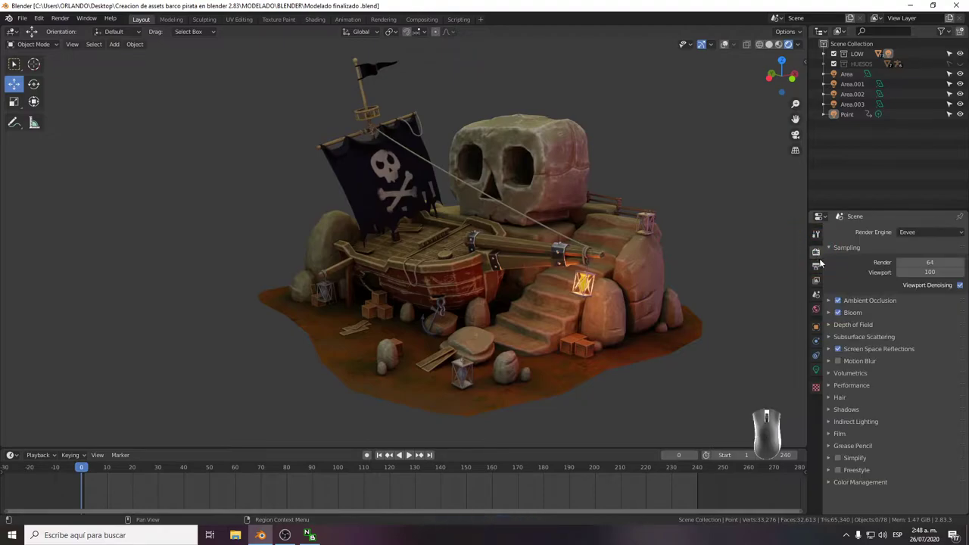
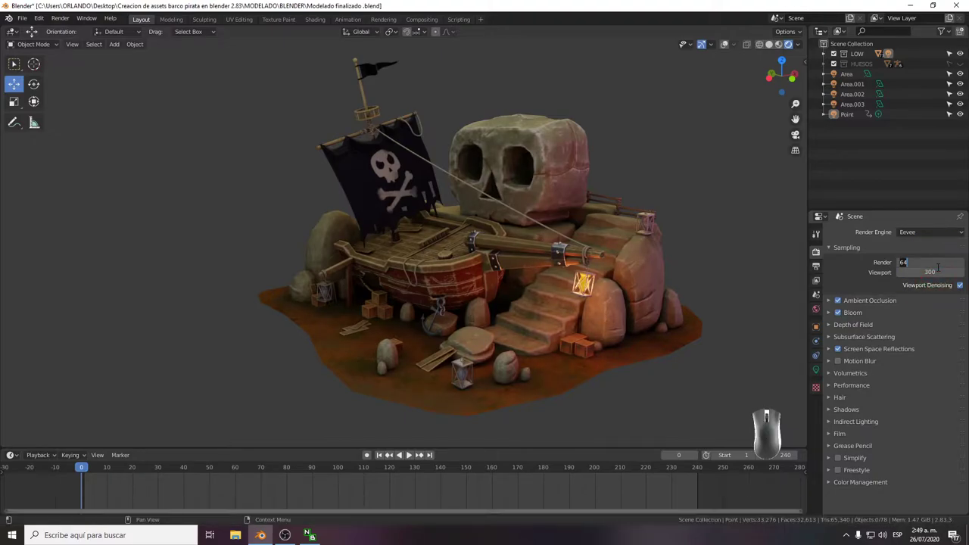
pyautogui.press('KP_3')
pyautogui.press('KP_0')
pyautogui.press('KP_0')
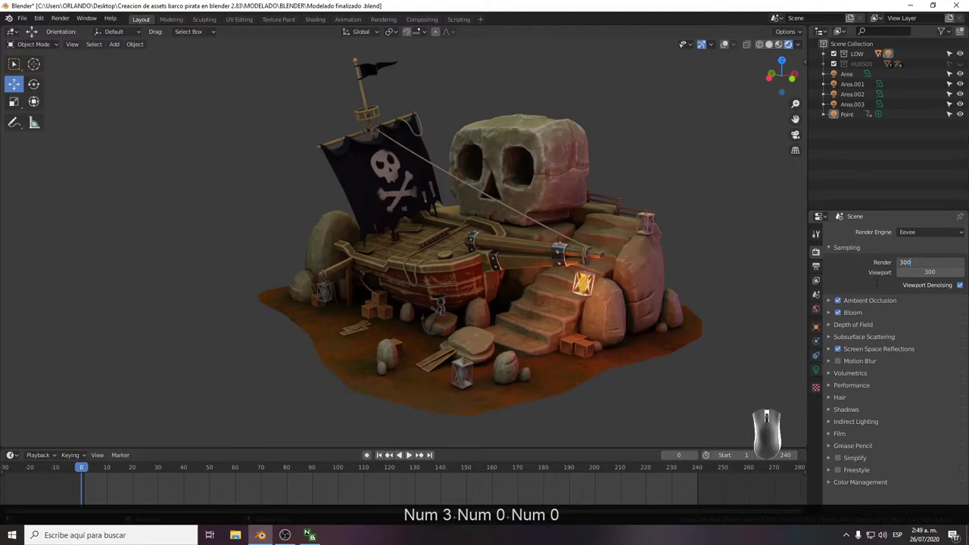
pyautogui.click(859, 283)
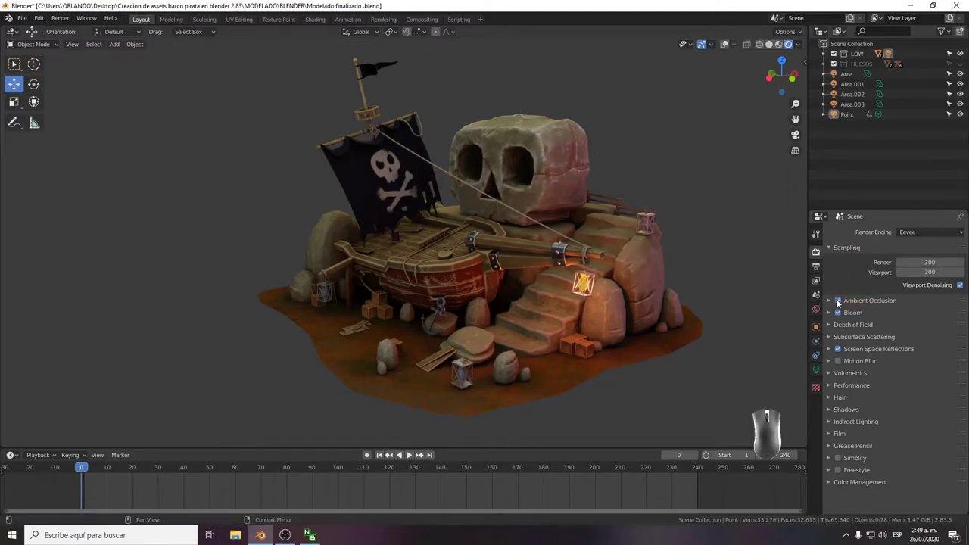
# Enable Ambient Occlusion with distance 3.34 m, toggling it off and on to compare.
pyautogui.click(840, 302)
pyautogui.click(841, 303)
pyautogui.click(833, 301)
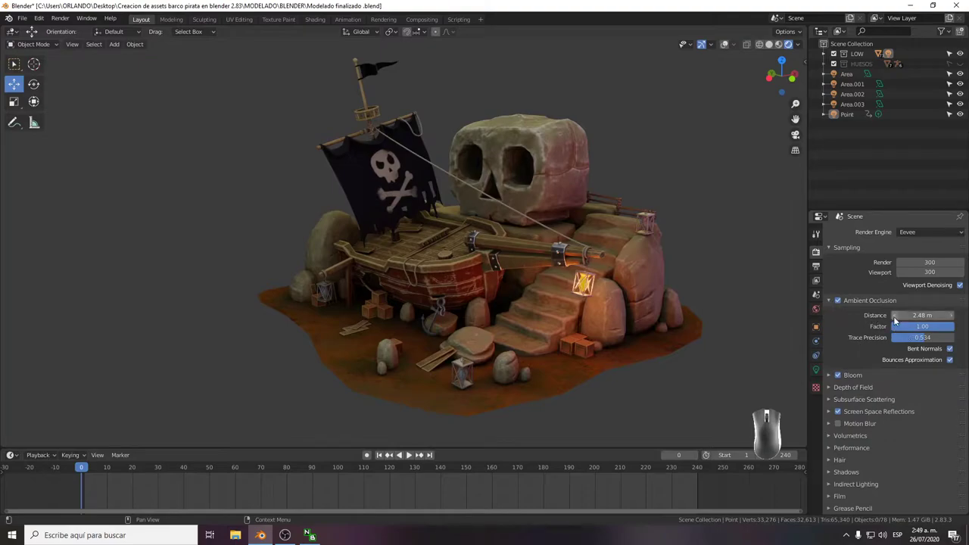
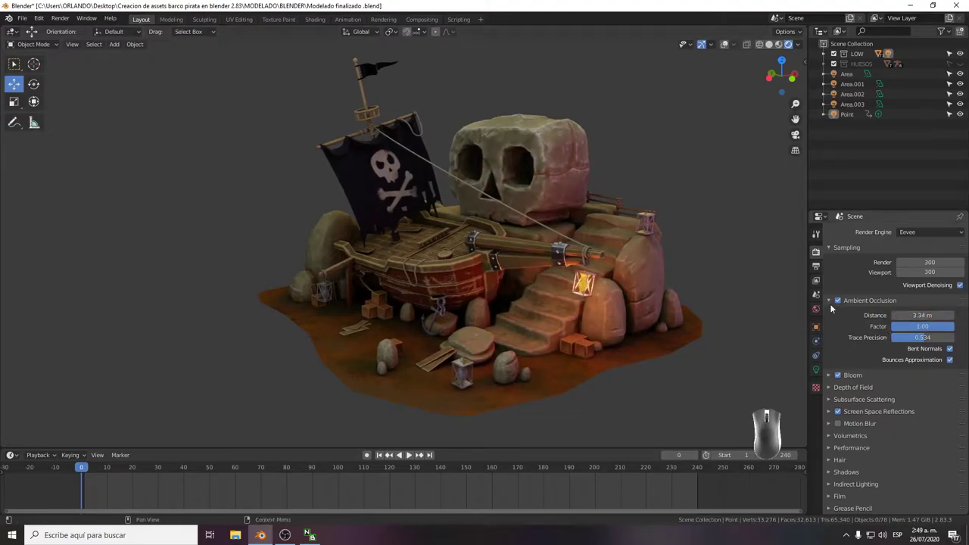
pyautogui.click(841, 304)
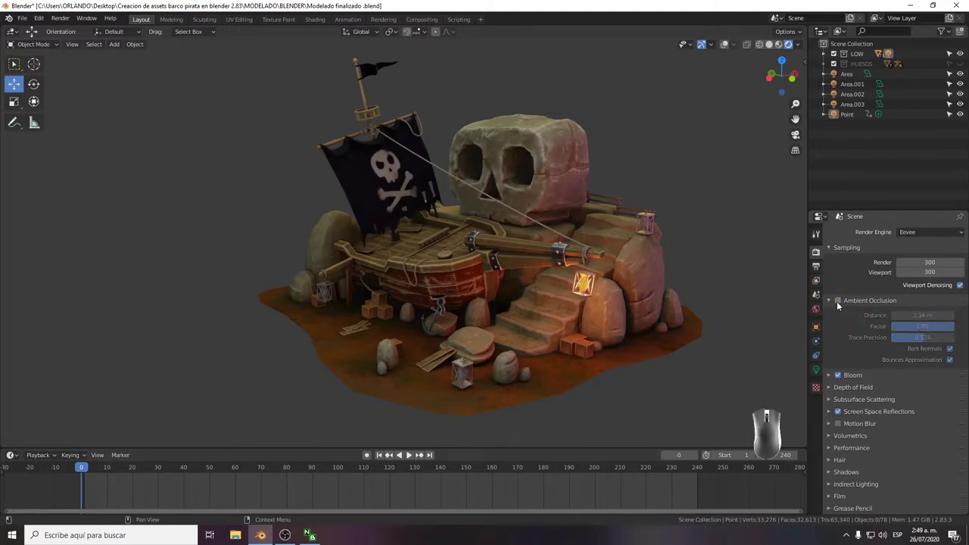
pyautogui.click(841, 303)
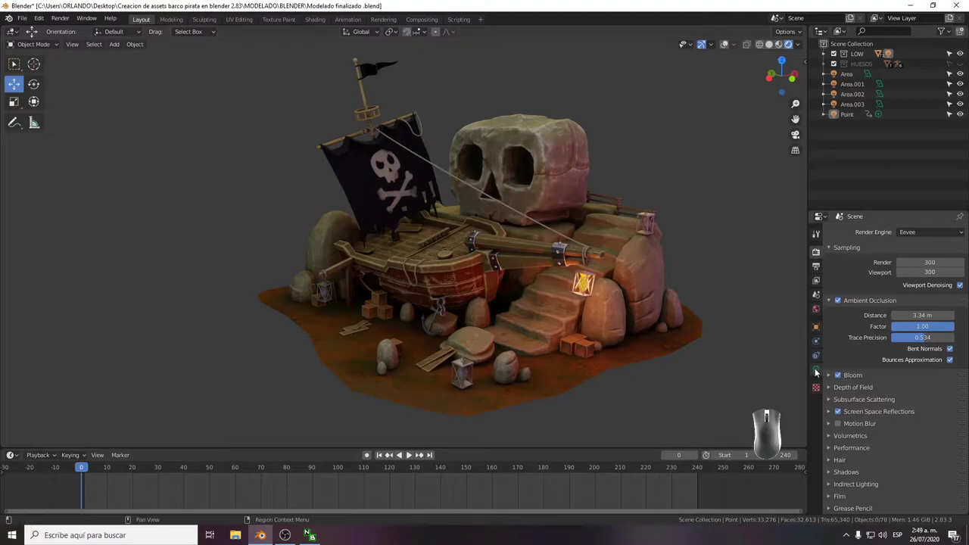
# Enable Ambient Occlusion in the Eevee render settings and expand its options.
pyautogui.click(841, 377)
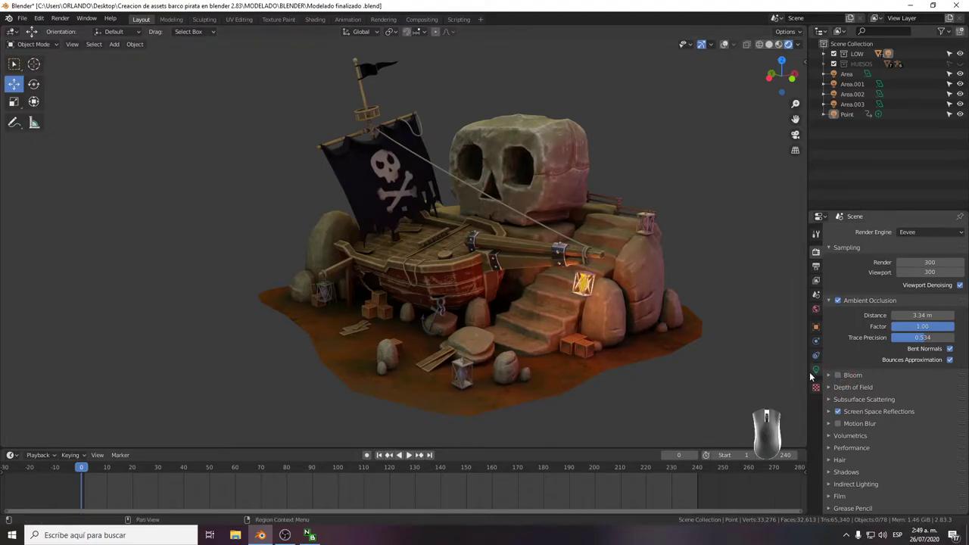
pyautogui.click(844, 376)
pyautogui.click(832, 382)
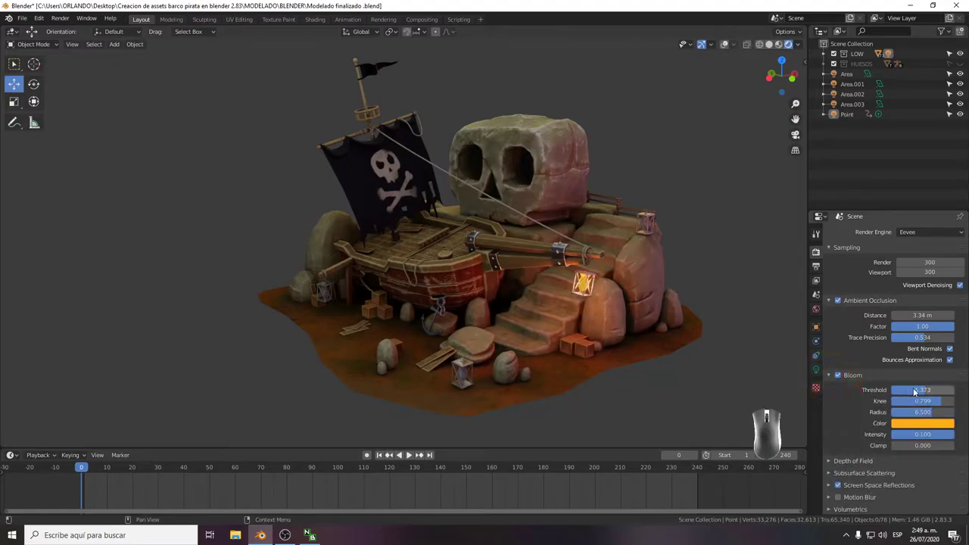
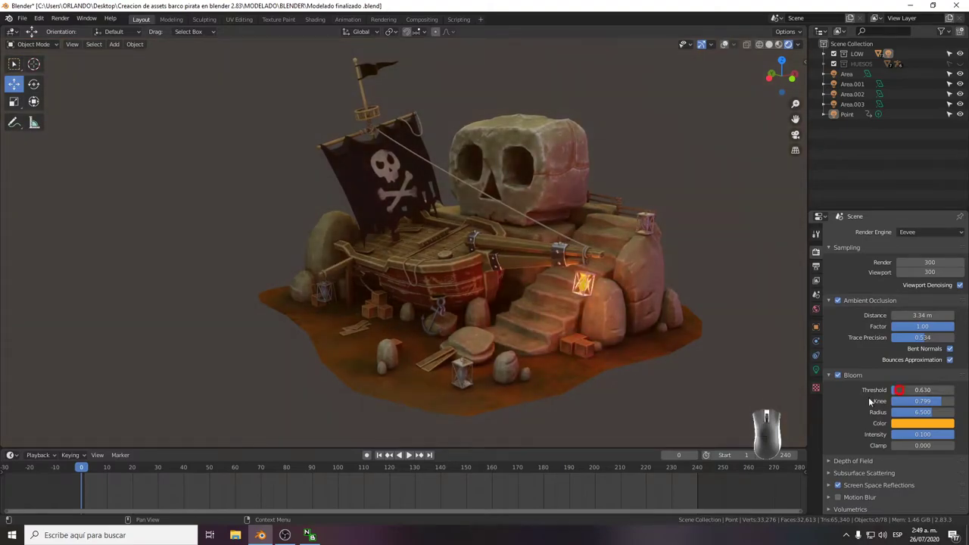
pyautogui.middleClick(606, 337)
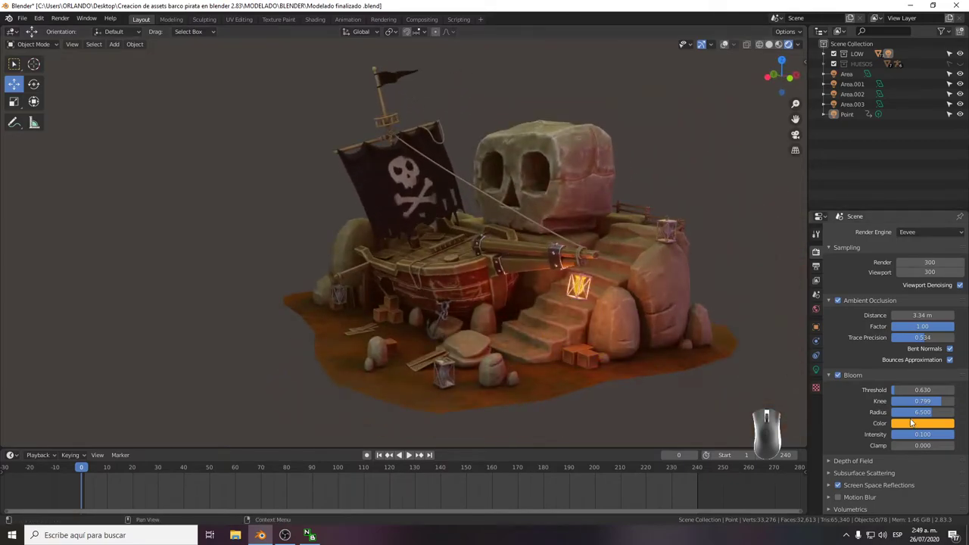
pyautogui.moveTo(927, 400); pyautogui.dragTo(941, 404)
# Adjust the Ambient Occlusion values, enabling bent normals and bounces approximation.
pyautogui.click(834, 378)
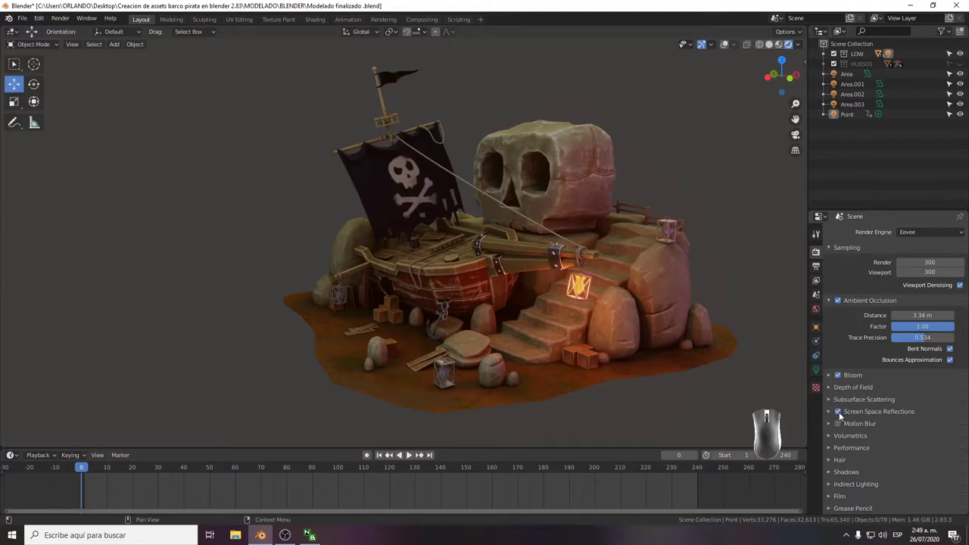
pyautogui.click(841, 414)
pyautogui.click(842, 415)
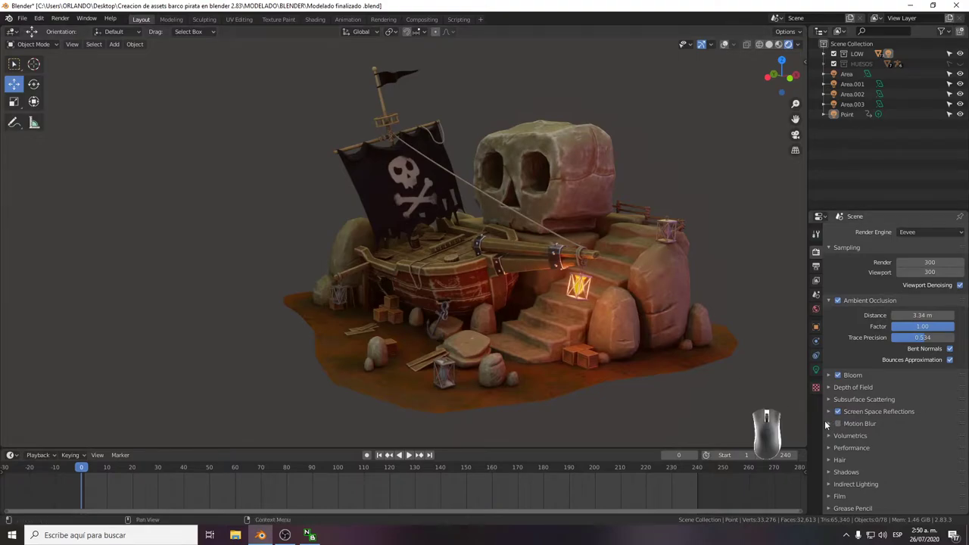
pyautogui.click(831, 402)
pyautogui.click(832, 402)
pyautogui.click(830, 438)
pyautogui.click(829, 438)
pyautogui.click(833, 448)
pyautogui.click(833, 448)
pyautogui.click(834, 458)
pyautogui.click(834, 458)
pyautogui.click(834, 457)
pyautogui.click(834, 458)
pyautogui.click(829, 451)
pyautogui.click(829, 450)
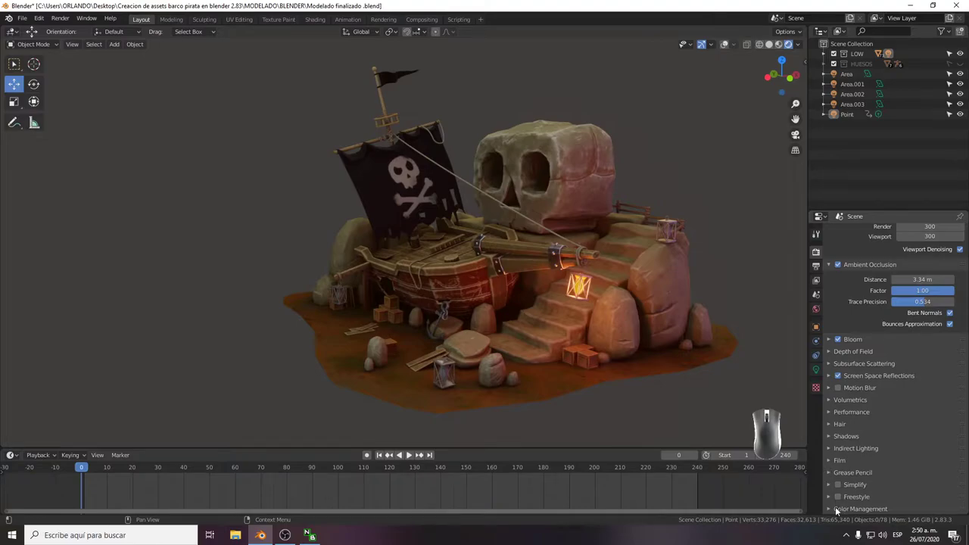
# Enable the next effect and scroll down to check Bloom and Screen Space Reflections.
pyautogui.click(835, 512)
pyautogui.scroll(-3)
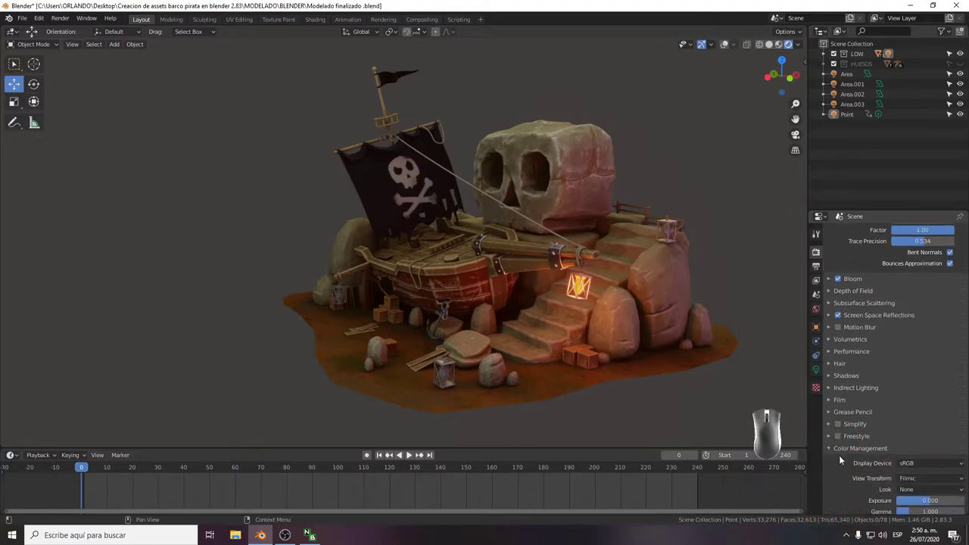
pyautogui.scroll(-3)
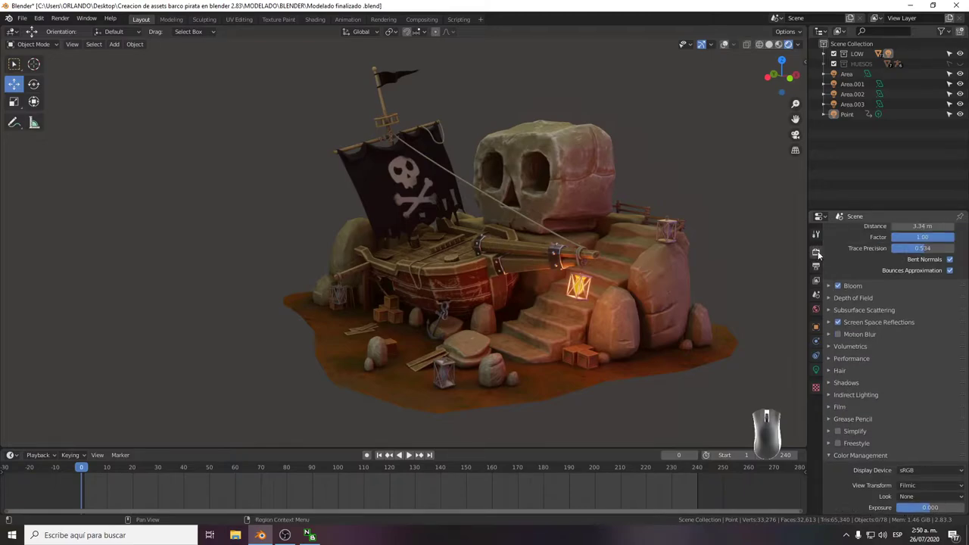
# Review the 1920×1080 output dimensions and browse for the render output folder.
pyautogui.click(816, 269)
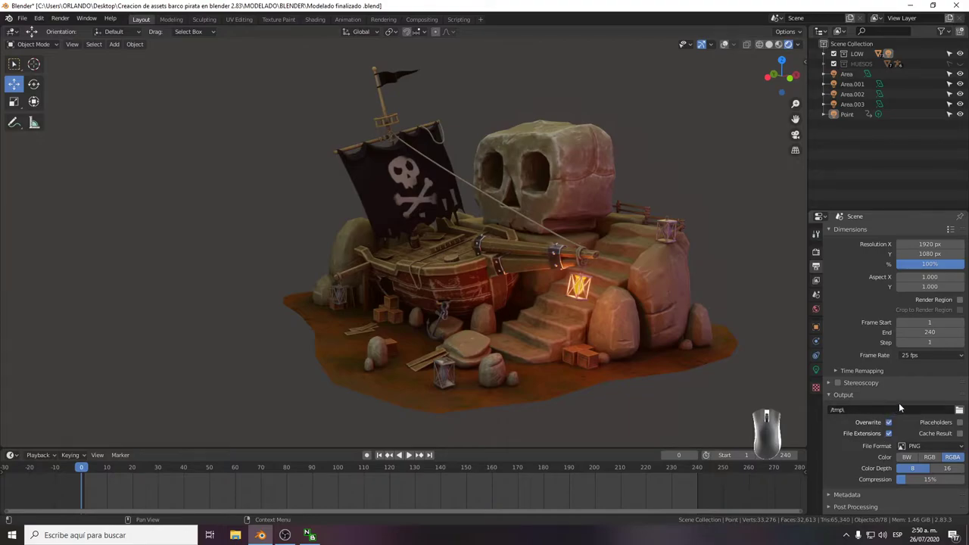
pyautogui.click(959, 410)
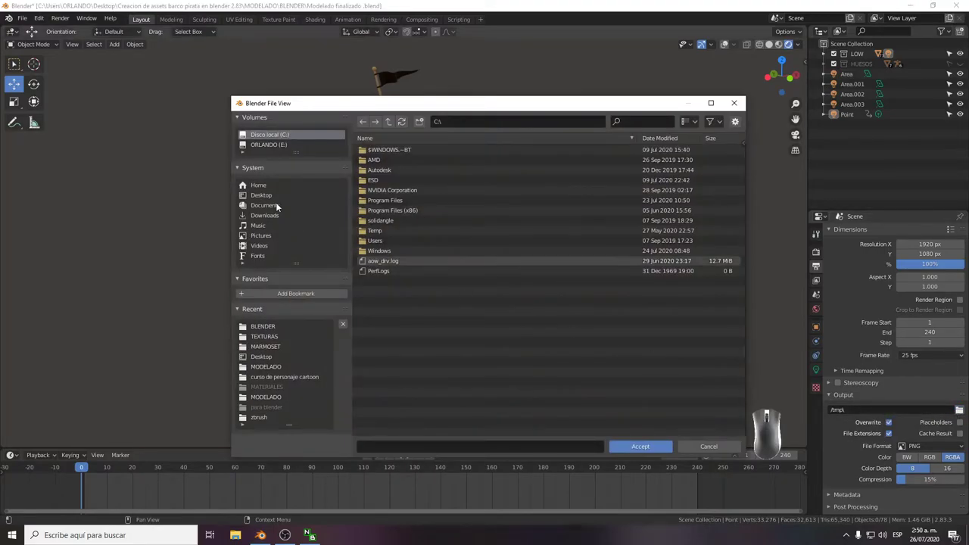
# Create a new RENDER folder inside the pirate ship project folder on the Desktop.
pyautogui.click(272, 201)
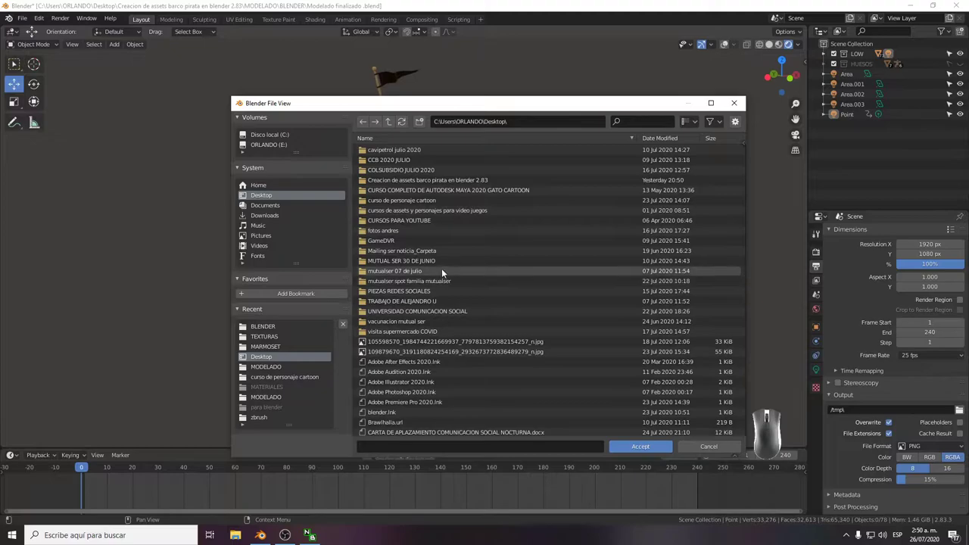
pyautogui.doubleClick(454, 182)
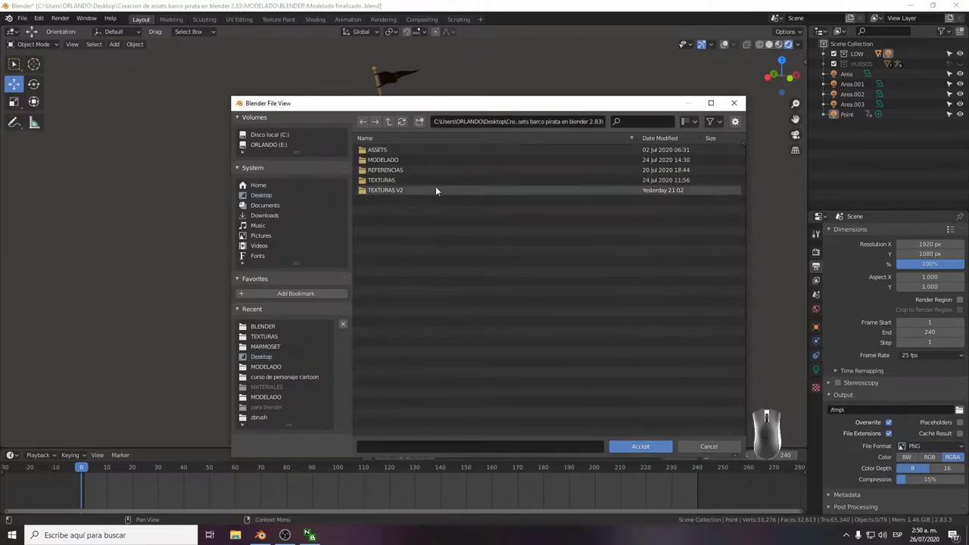
pyautogui.click(450, 281)
pyautogui.rightClick(450, 281)
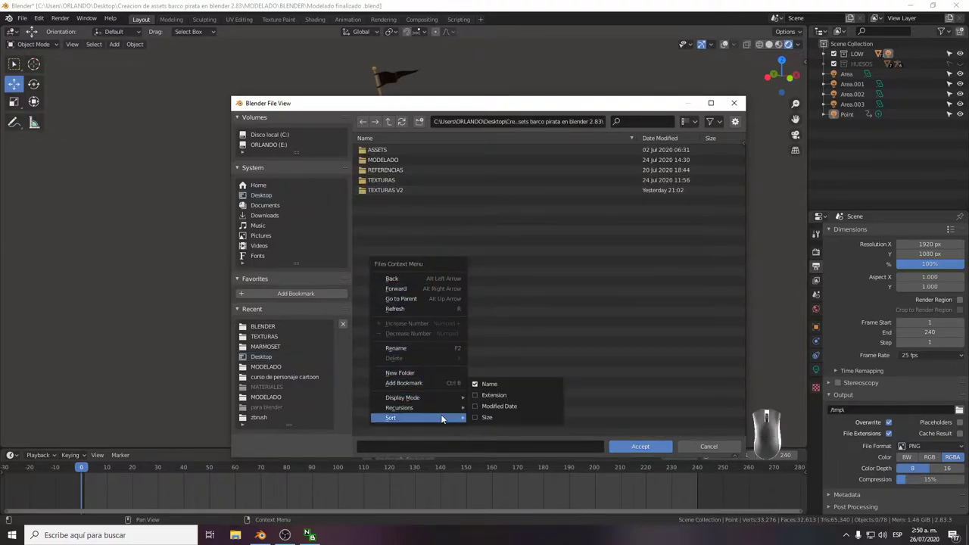
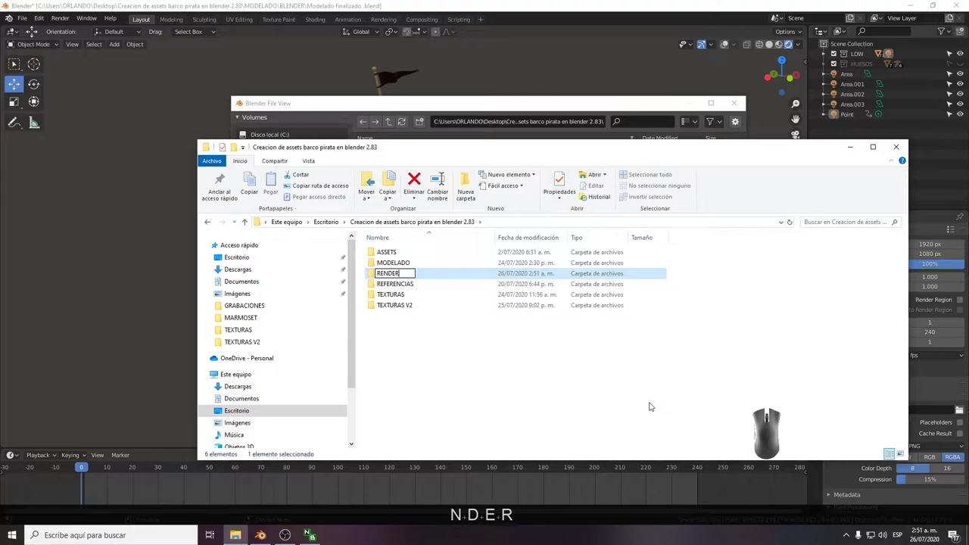
pyautogui.press('Return')
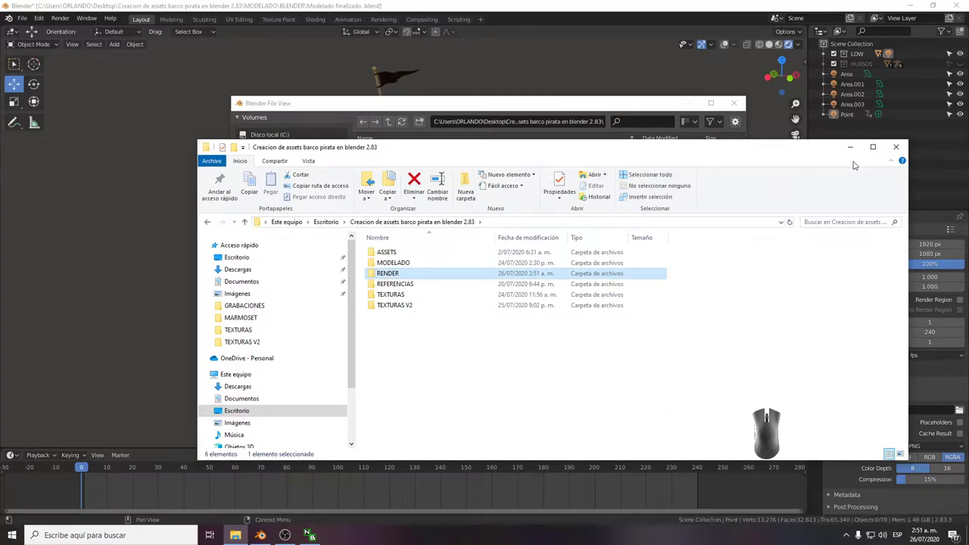
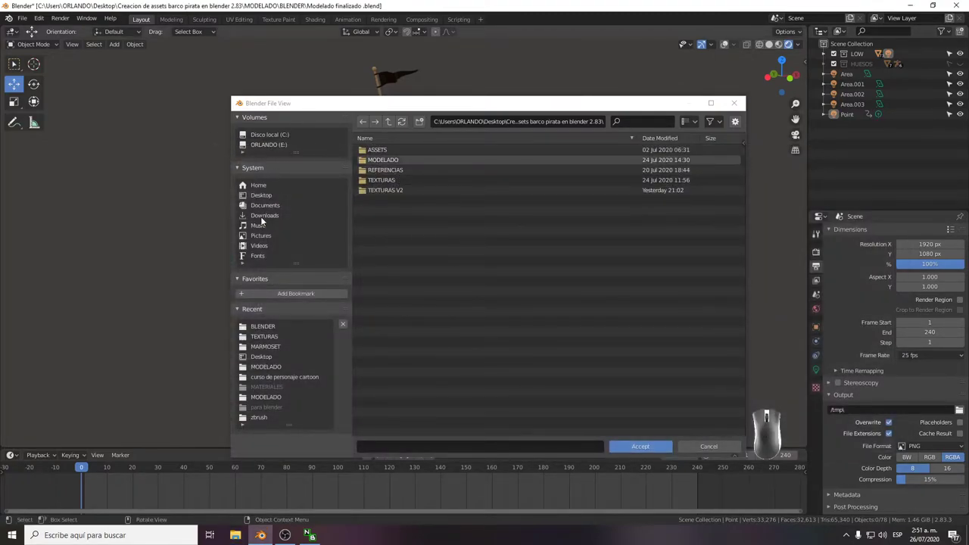
# Accept the new RENDER folder as the destination for rendered images.
pyautogui.click(267, 197)
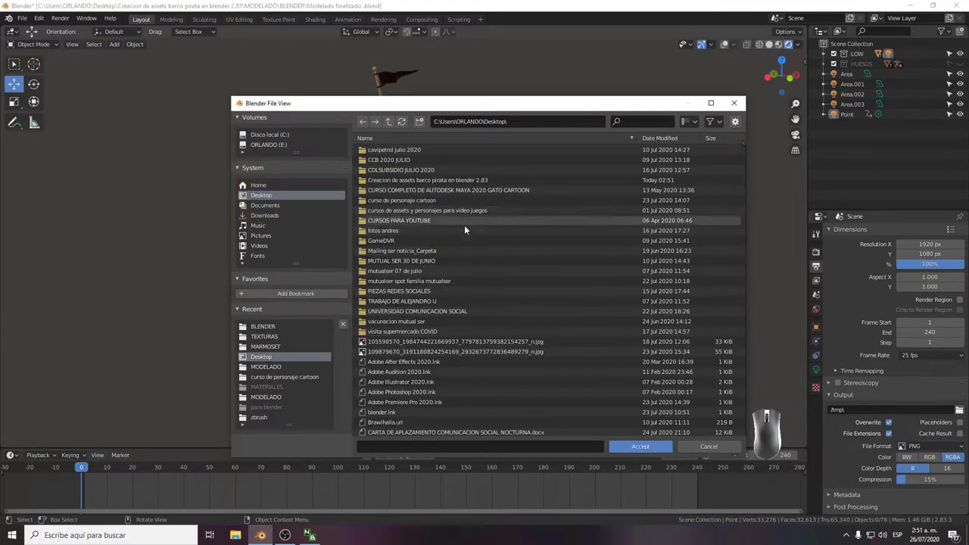
pyautogui.doubleClick(460, 185)
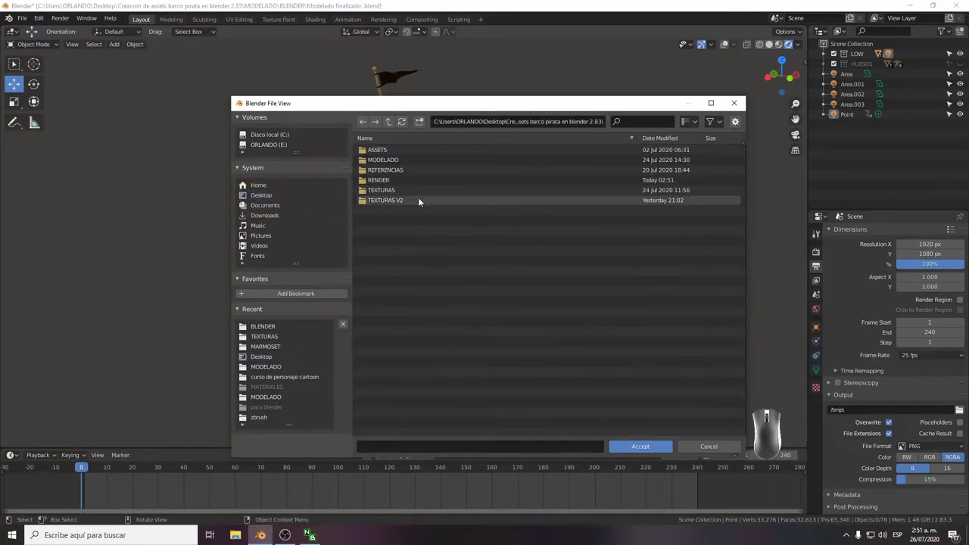
pyautogui.doubleClick(413, 183)
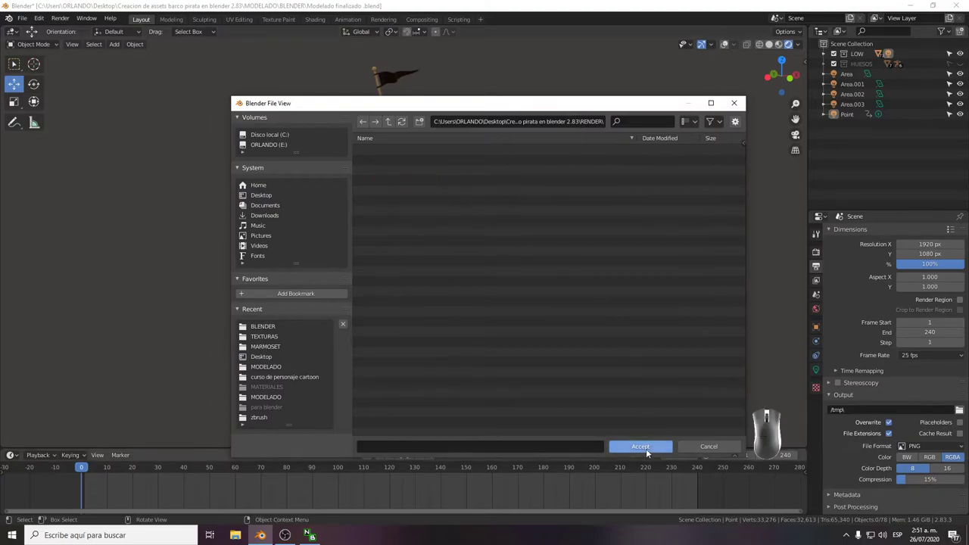
pyautogui.click(644, 450)
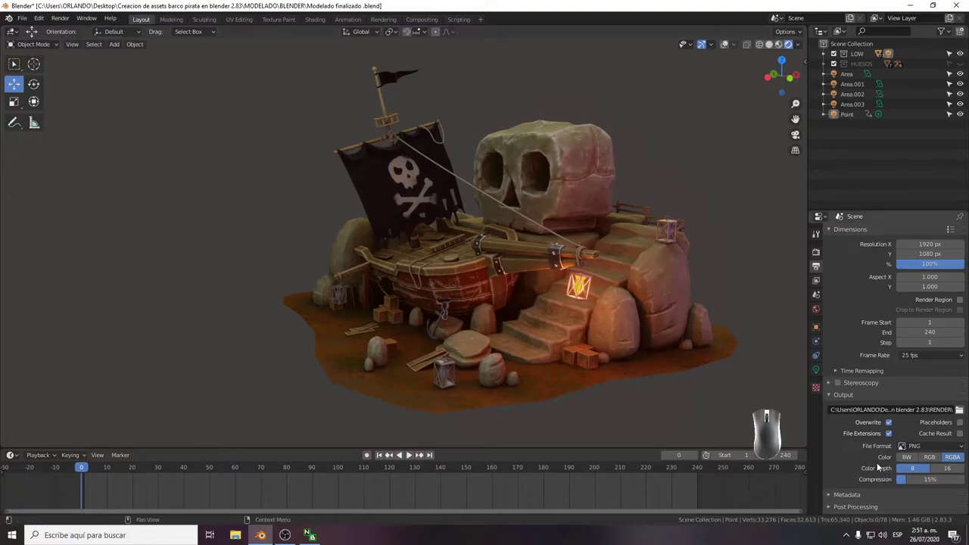
pyautogui.doubleClick(831, 500)
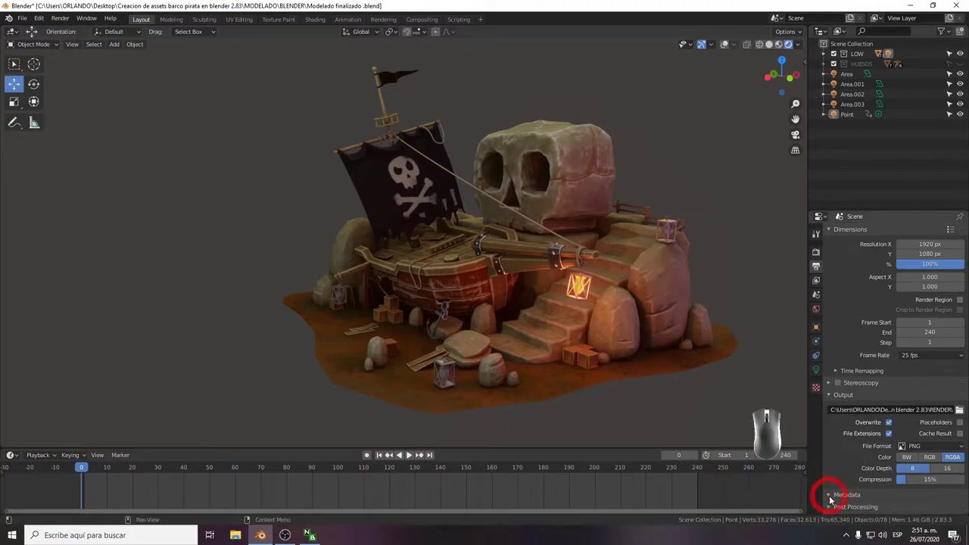
pyautogui.click(818, 283)
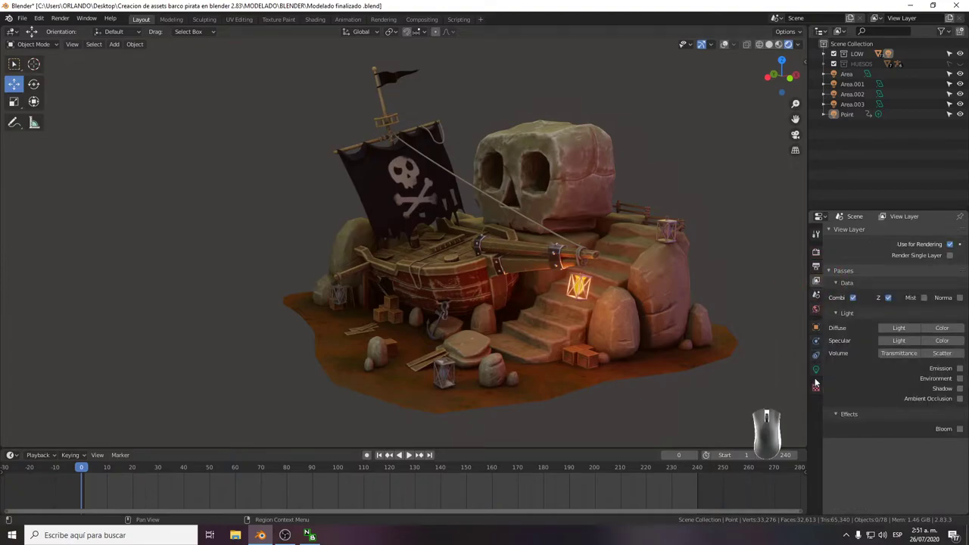
pyautogui.click(816, 370)
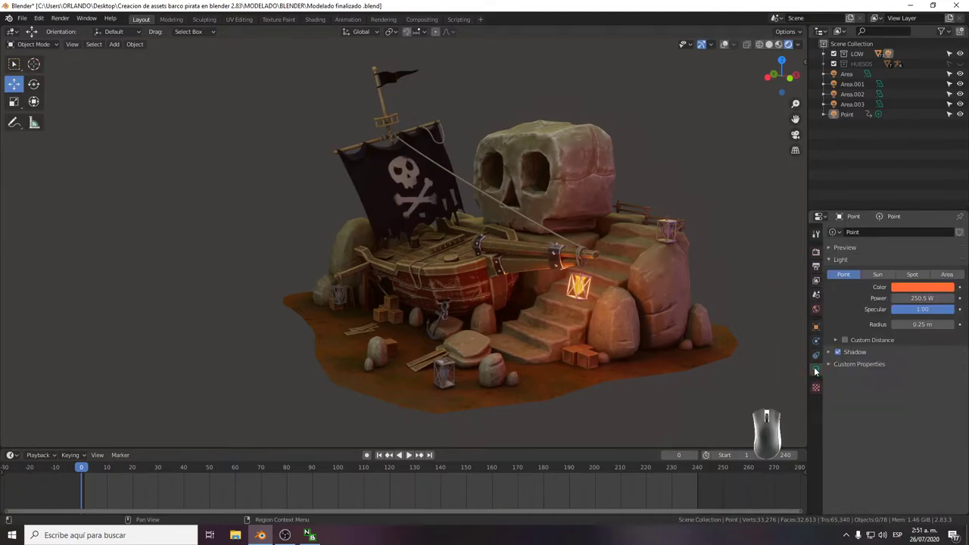
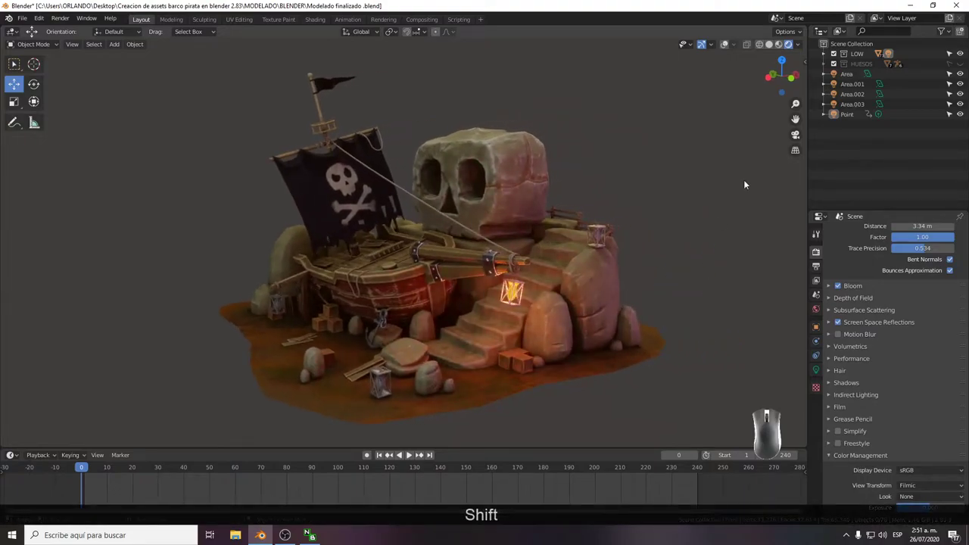
pyautogui.click(799, 51)
pyautogui.doubleClick(803, 45)
pyautogui.click(803, 46)
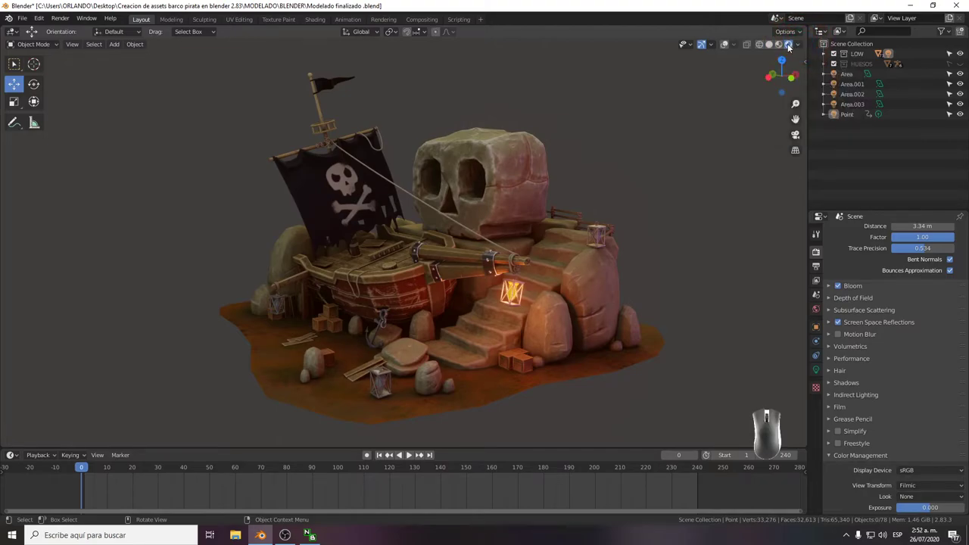
pyautogui.click(779, 47)
pyautogui.click(799, 46)
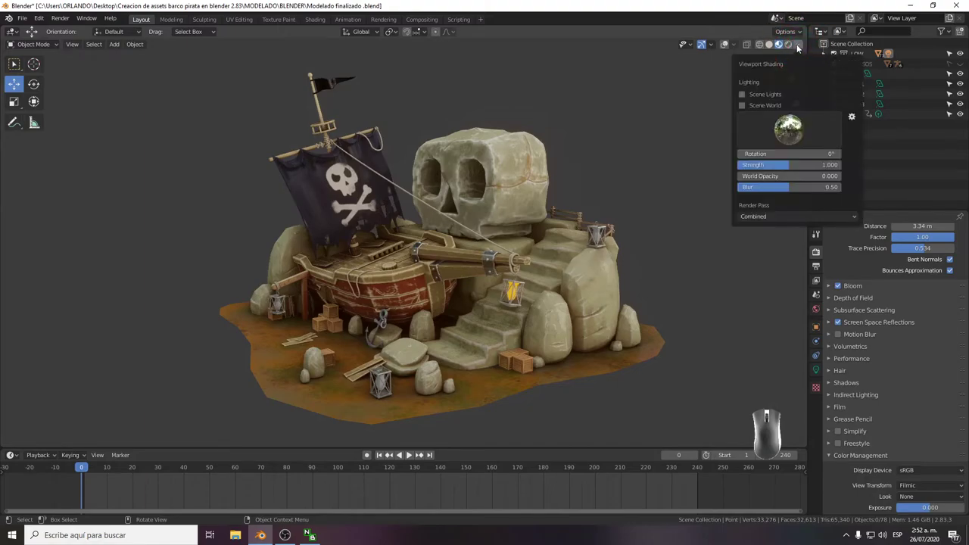
pyautogui.click(789, 137)
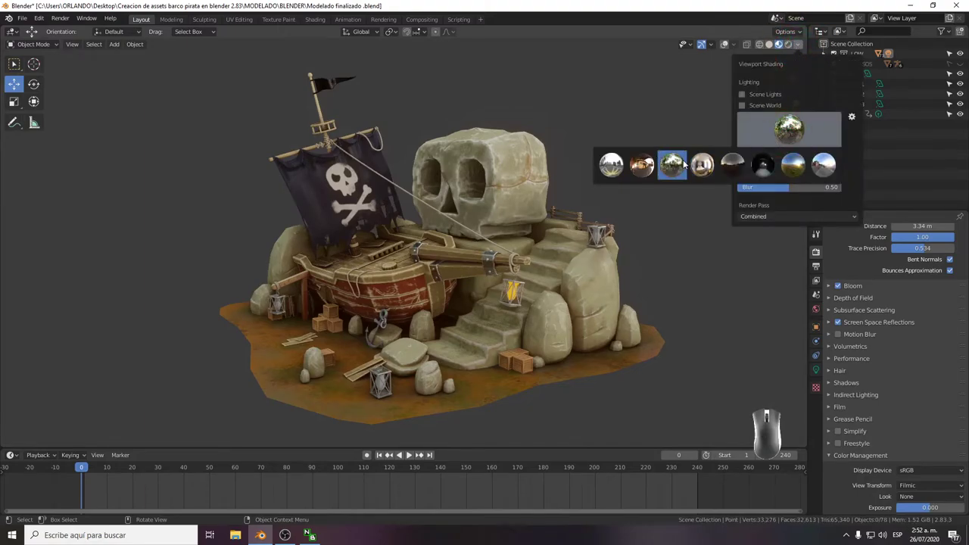
pyautogui.click(759, 168)
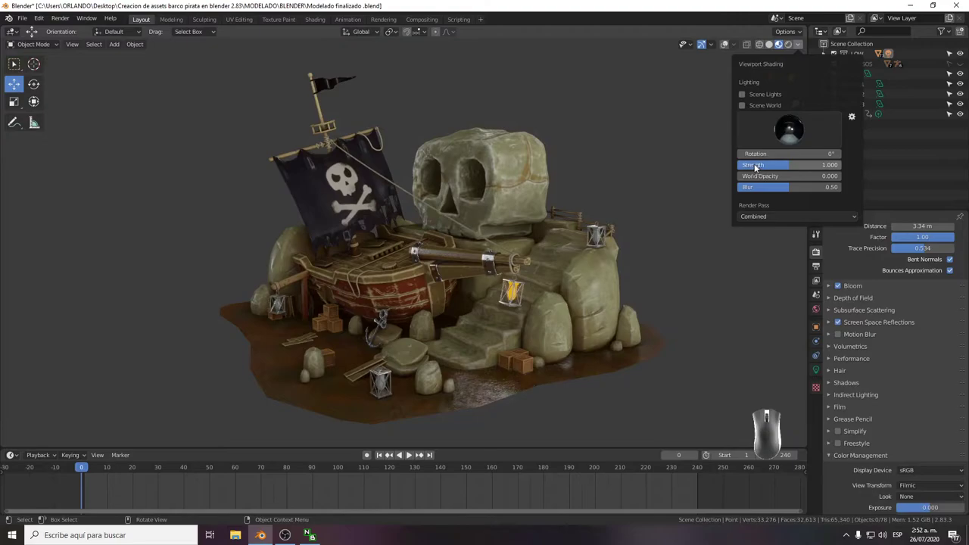
pyautogui.click(785, 136)
pyautogui.click(616, 170)
pyautogui.click(789, 132)
pyautogui.click(642, 162)
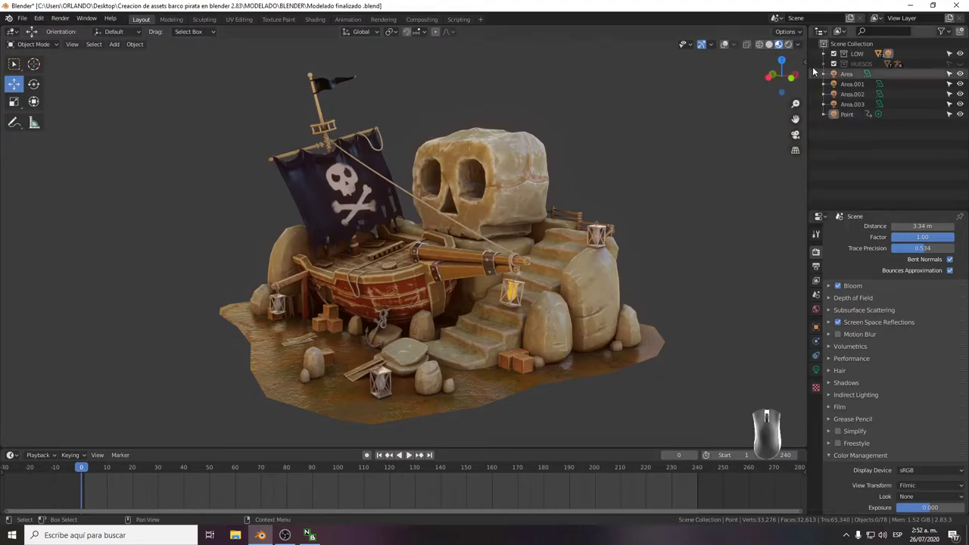
pyautogui.click(797, 48)
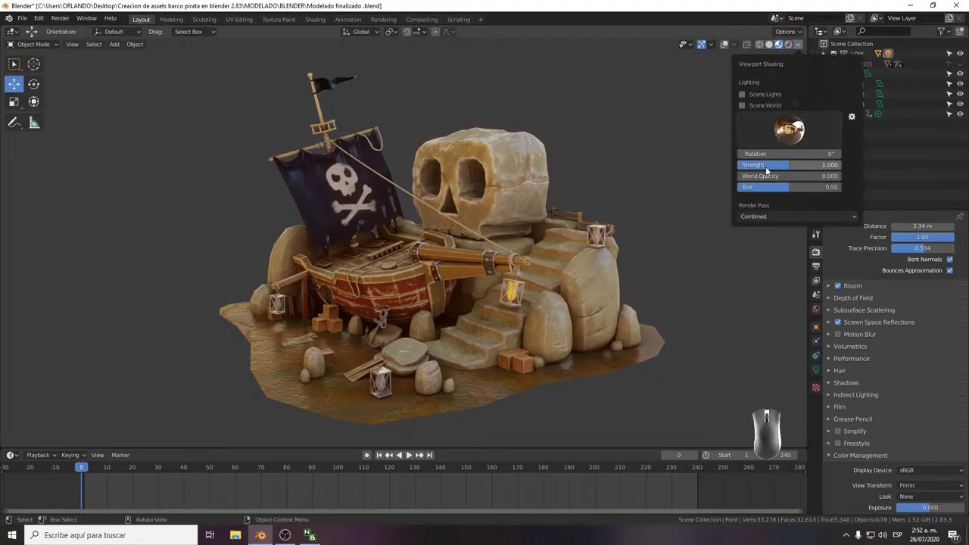
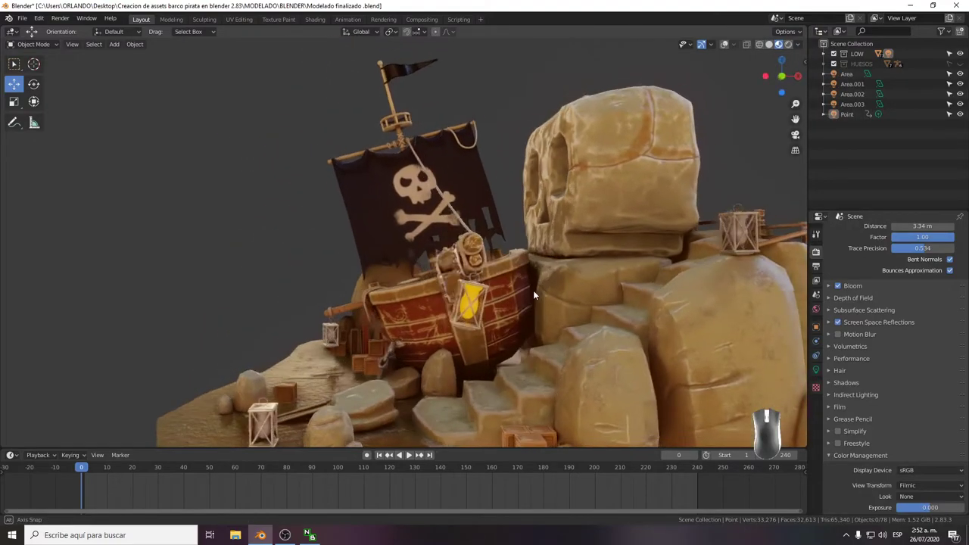
pyautogui.click(789, 45)
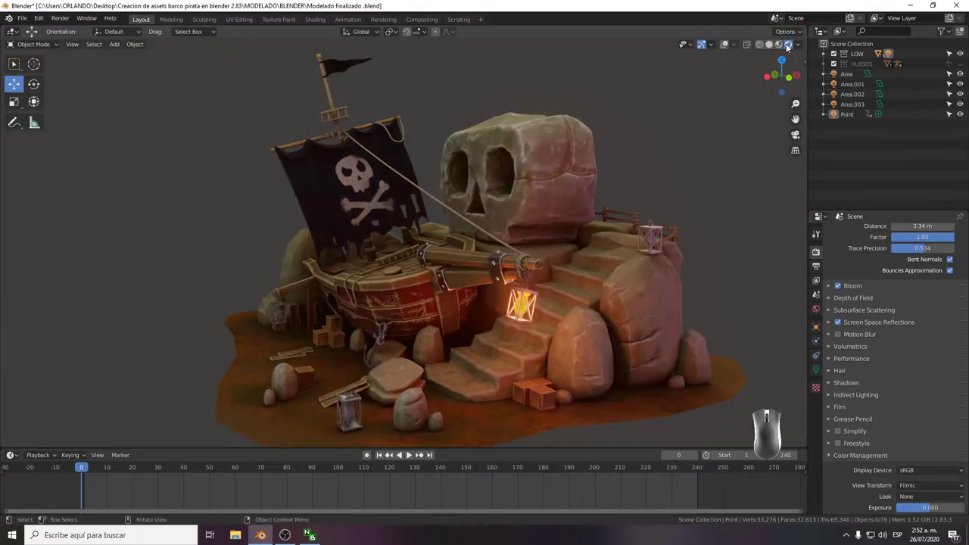
pyautogui.click(779, 48)
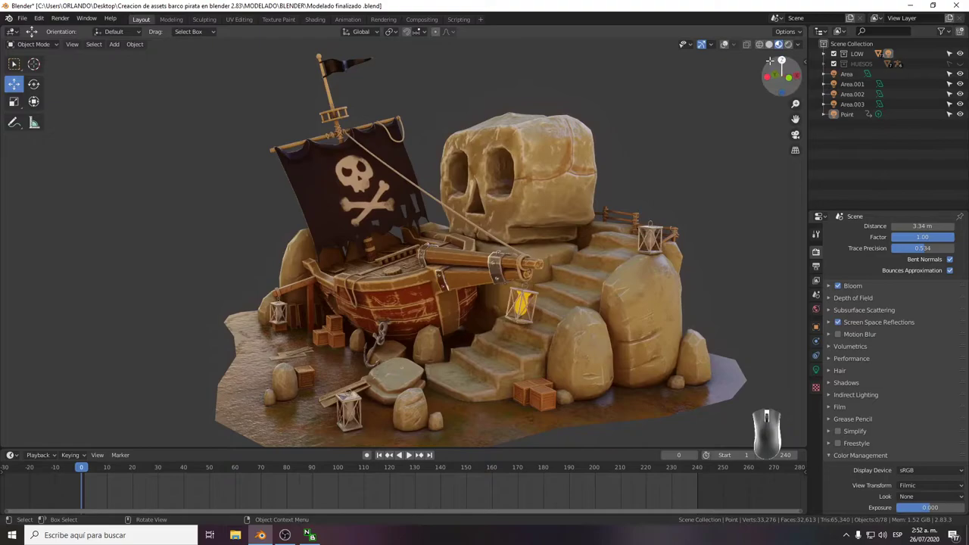
pyautogui.click(791, 49)
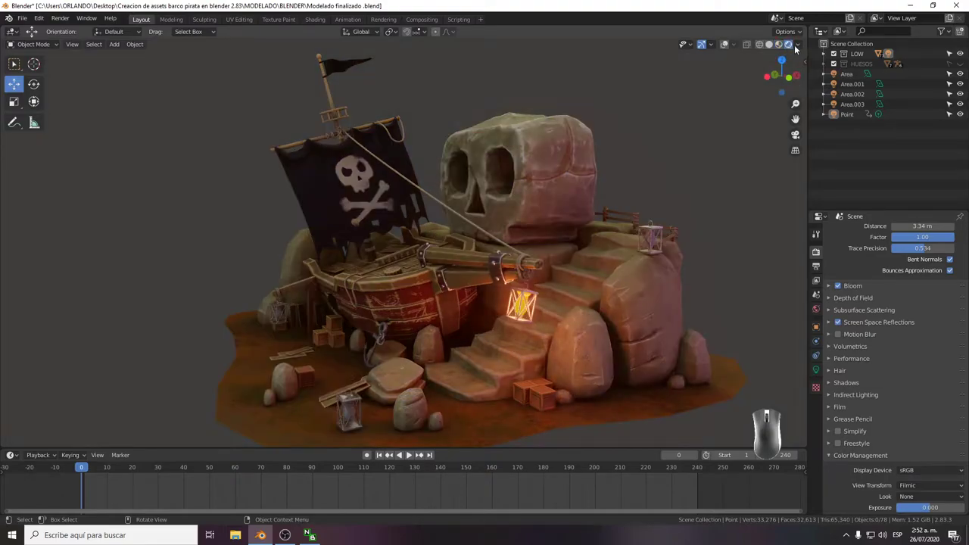
pyautogui.click(800, 47)
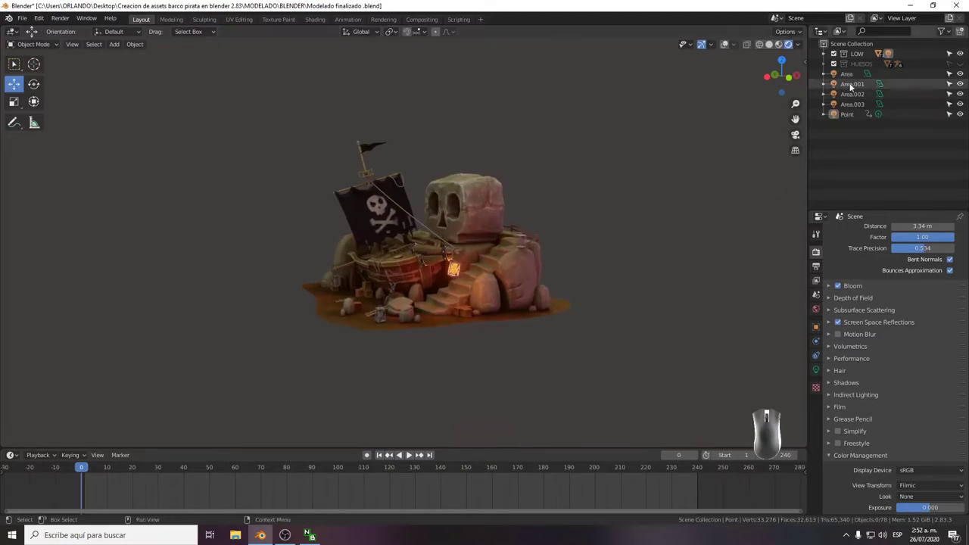
# Show overlays, select the Area light and raise its power to about 1950 W.
pyautogui.click(727, 46)
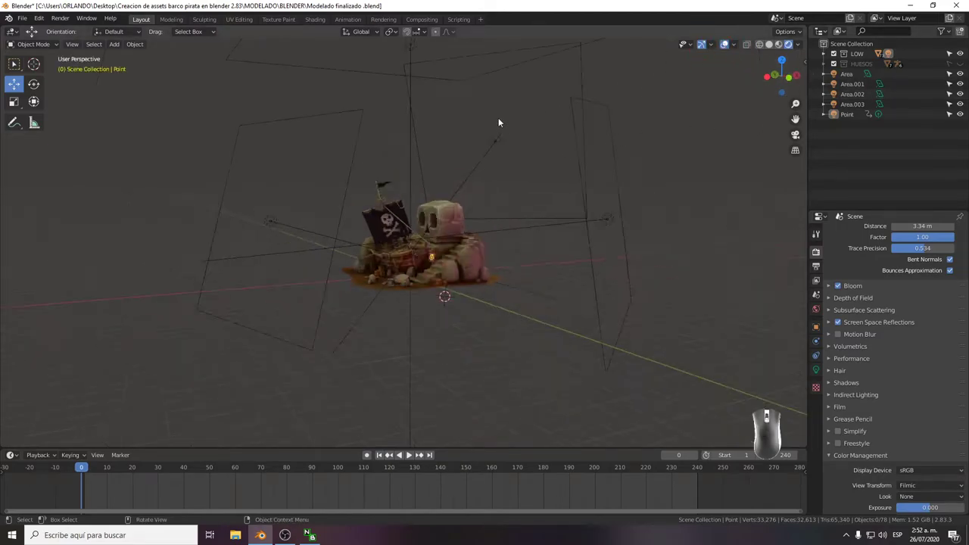
pyautogui.click(381, 143)
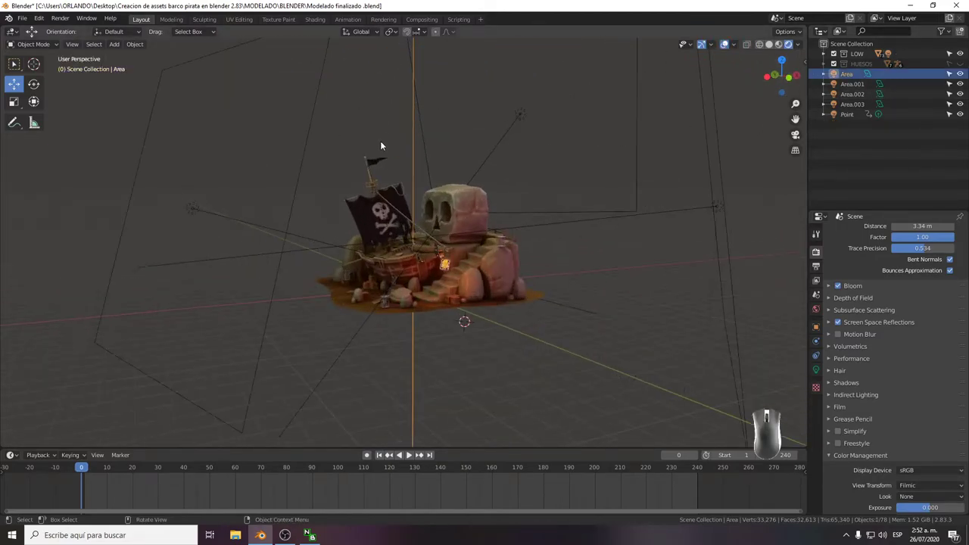
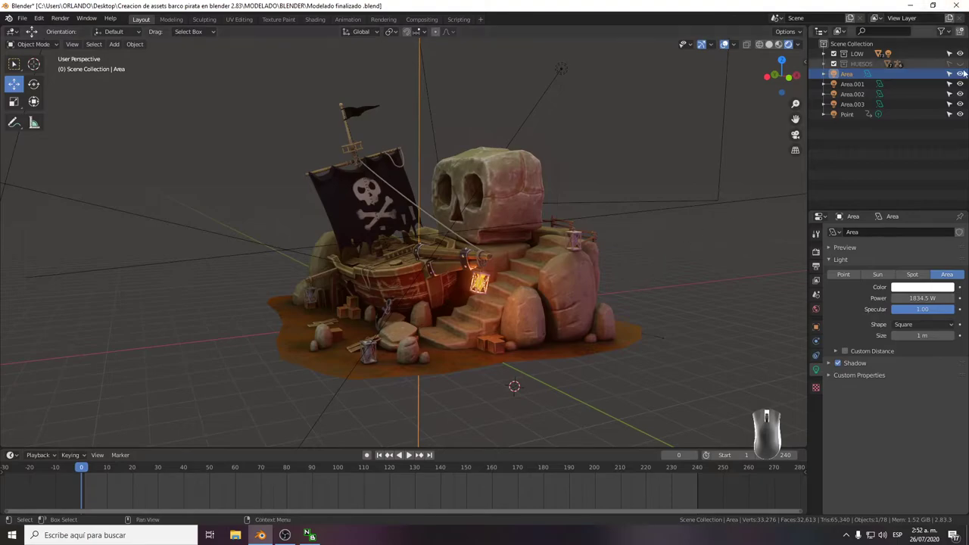
pyautogui.click(961, 76)
pyautogui.click(960, 77)
pyautogui.click(961, 76)
pyautogui.click(961, 76)
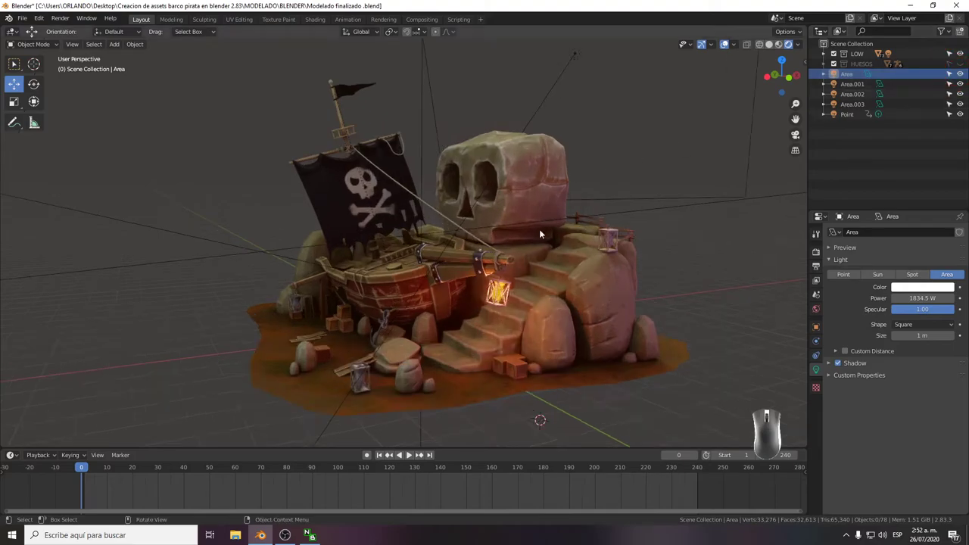
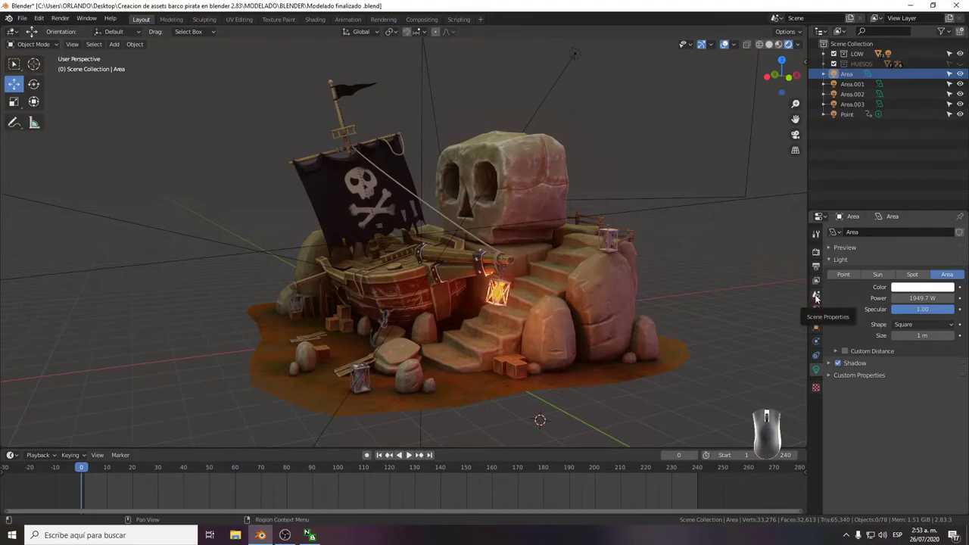
# Review the Scene, Output dimensions and Render sampling, ambient occlusion and bloom settings.
pyautogui.click(818, 298)
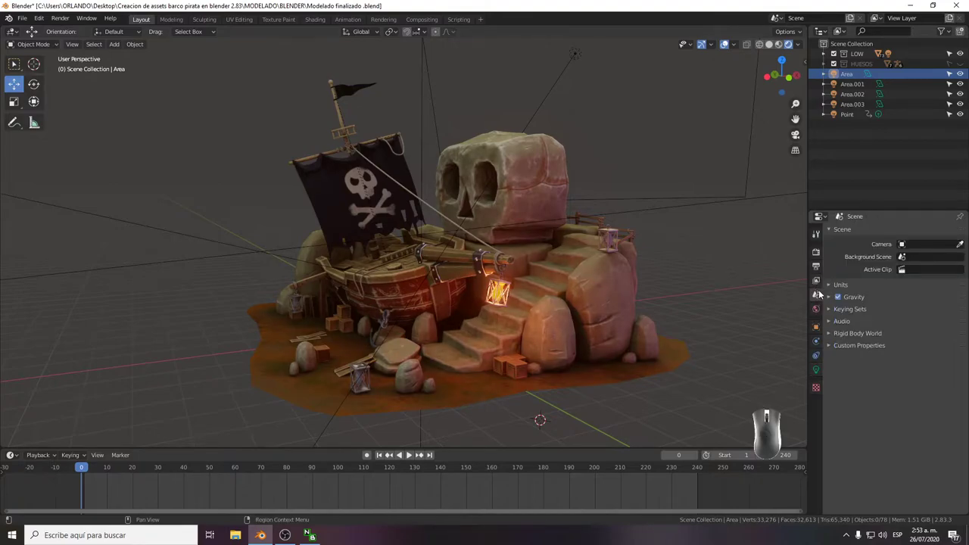
pyautogui.click(819, 282)
pyautogui.click(818, 271)
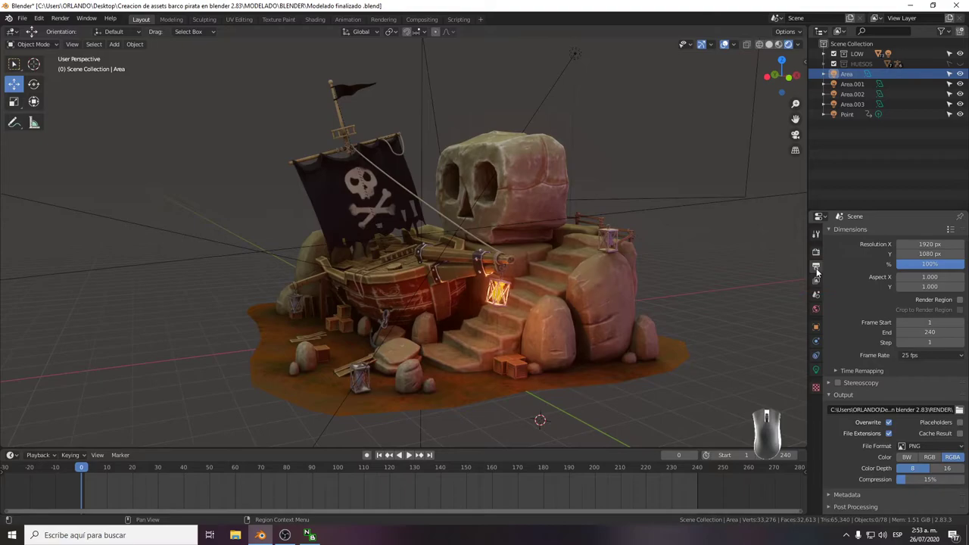
pyautogui.click(819, 256)
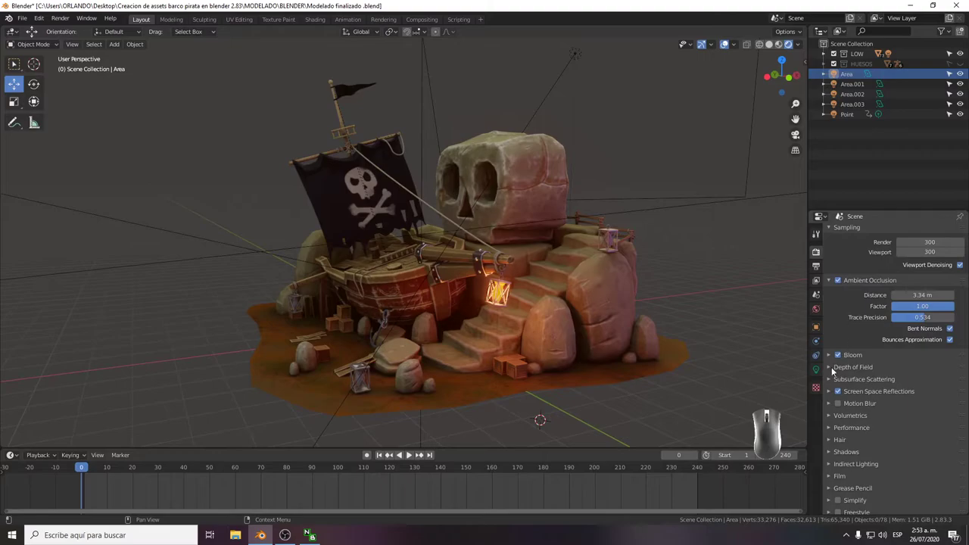
pyautogui.click(830, 371)
pyautogui.click(829, 371)
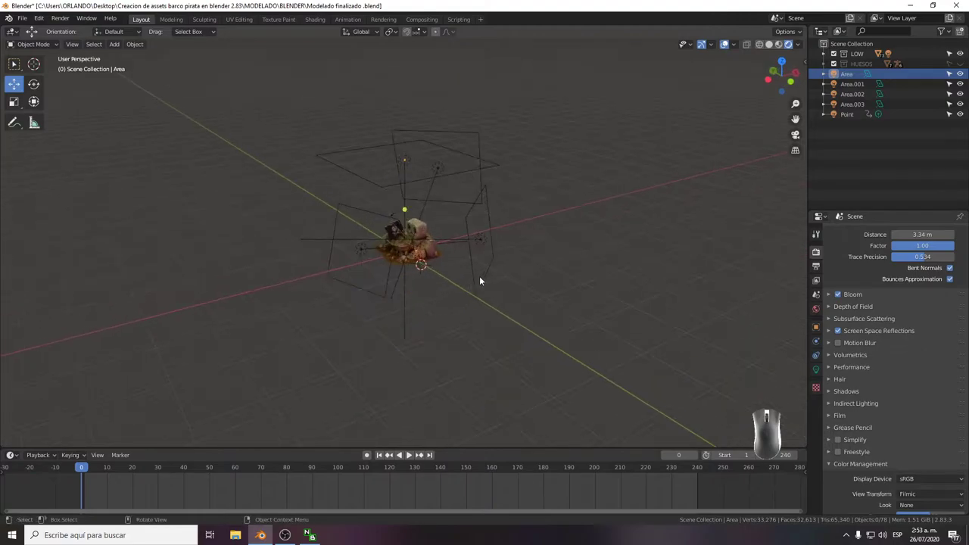
# Add a mesh plane to the scene in solid shading.
pyautogui.click(775, 46)
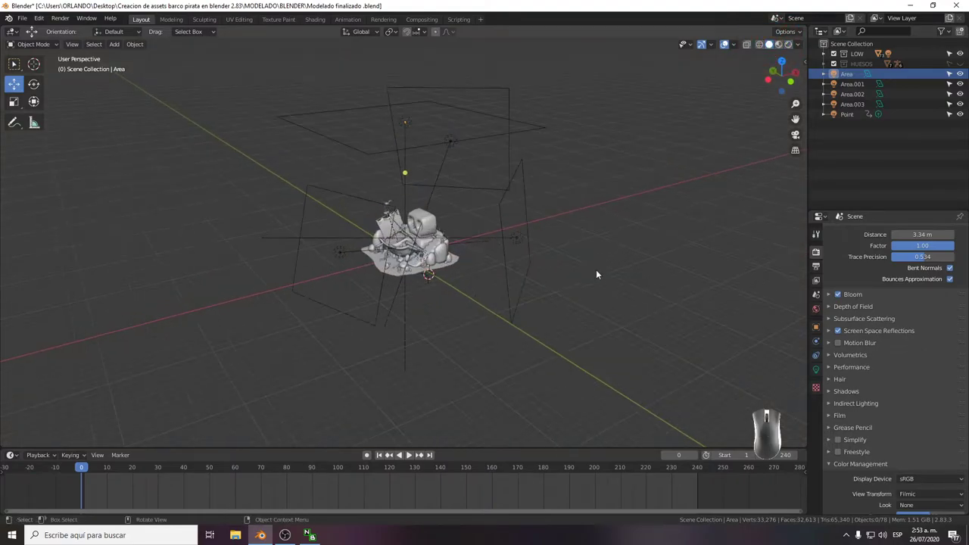
pyautogui.click(614, 289)
pyautogui.press('shift+a')
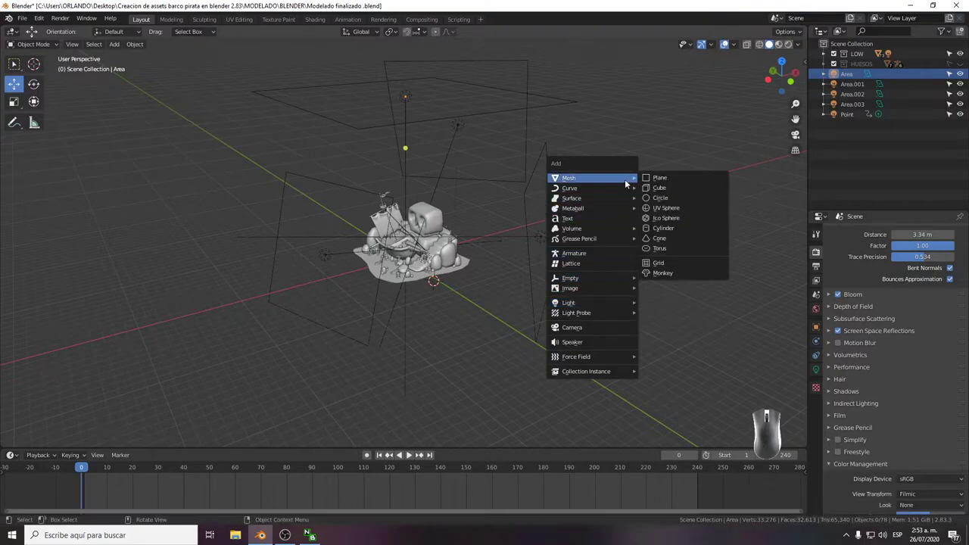
pyautogui.click(669, 178)
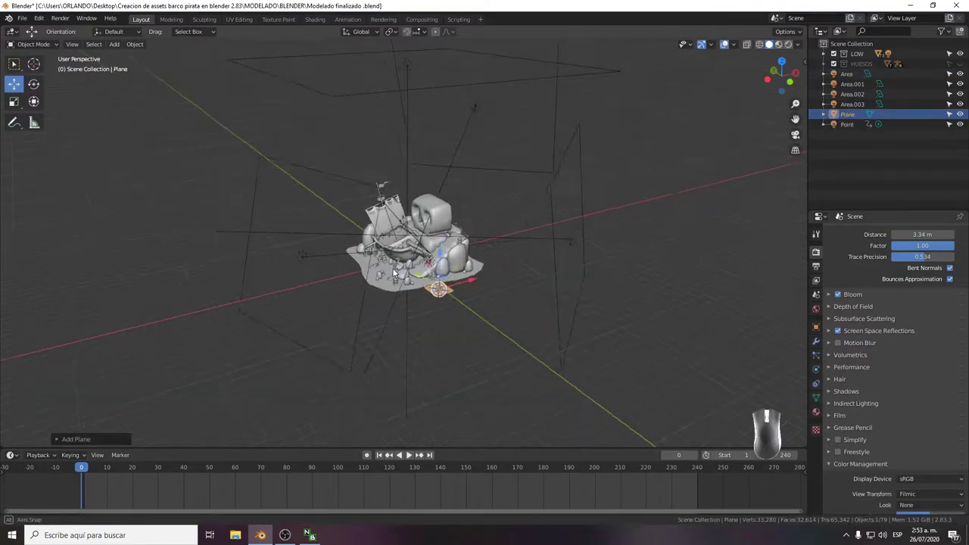
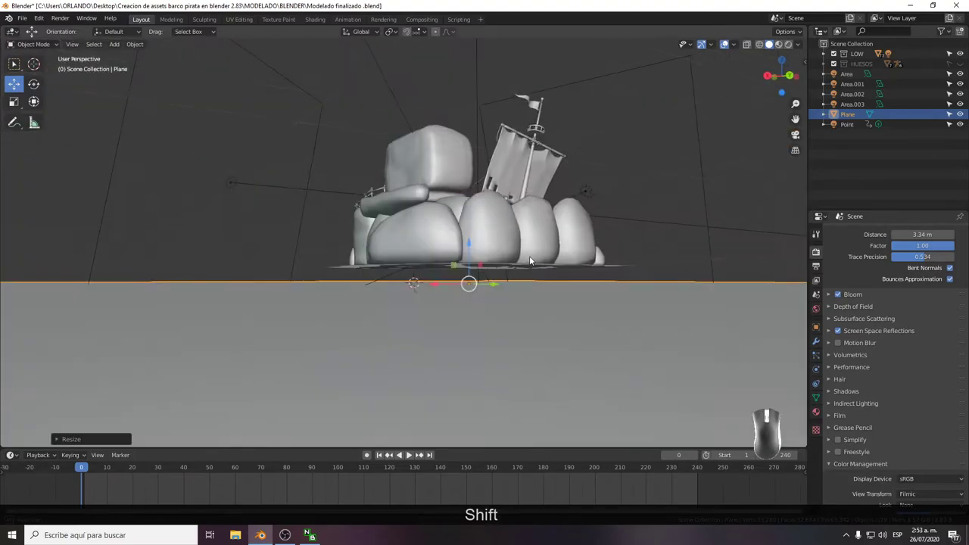
# Move the plane up to the diorama's base in front view and preview materials.
pyautogui.press('KP_1')
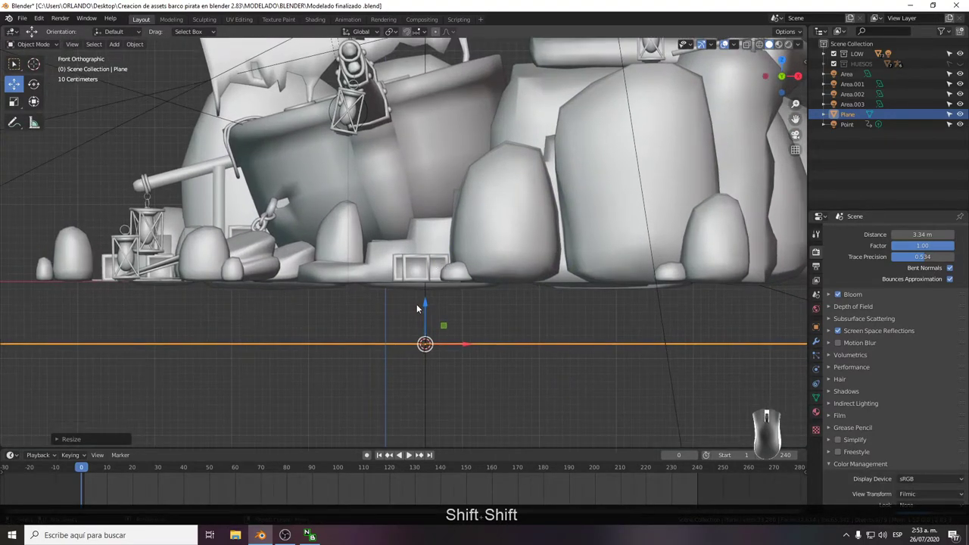
pyautogui.moveTo(425, 307); pyautogui.dragTo(431, 250)
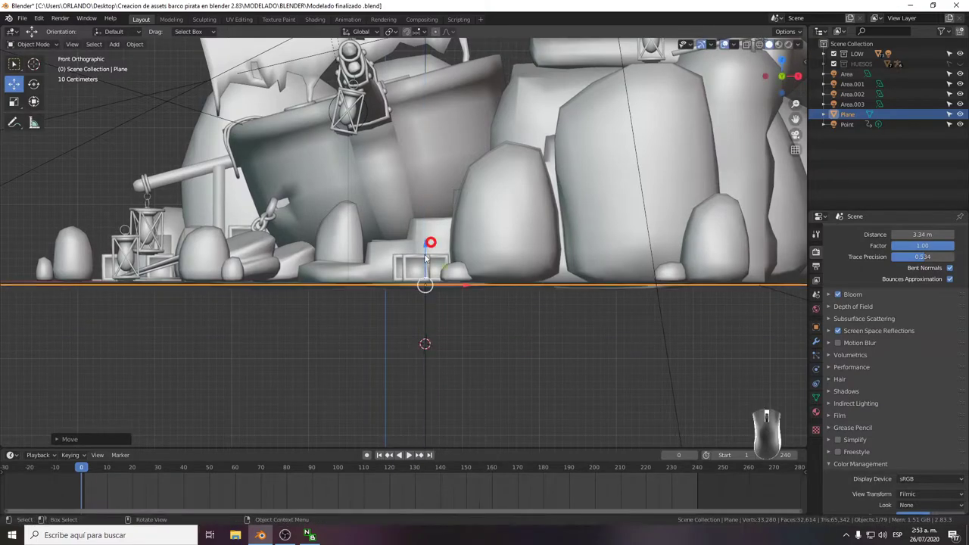
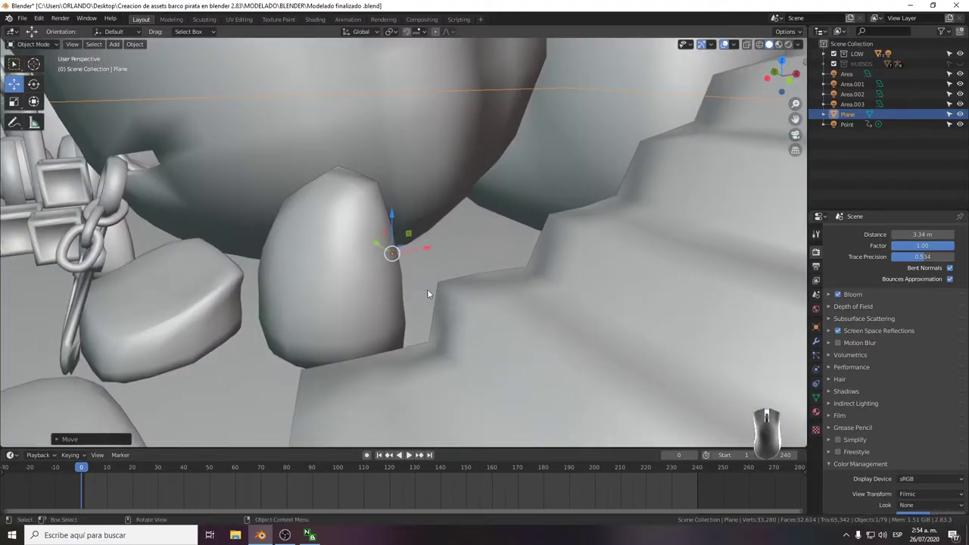
pyautogui.click(781, 45)
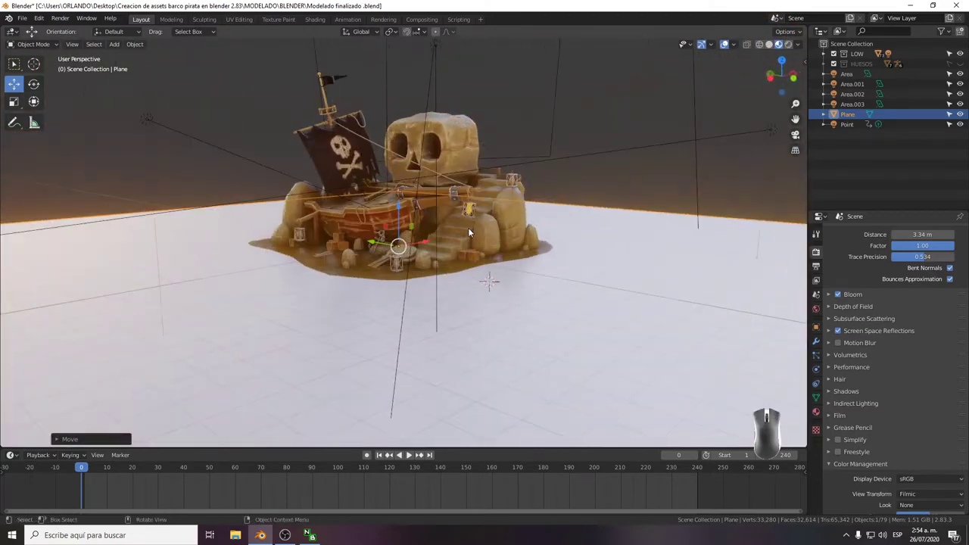
pyautogui.click(774, 47)
pyautogui.moveTo(491, 215); pyautogui.dragTo(383, 236)
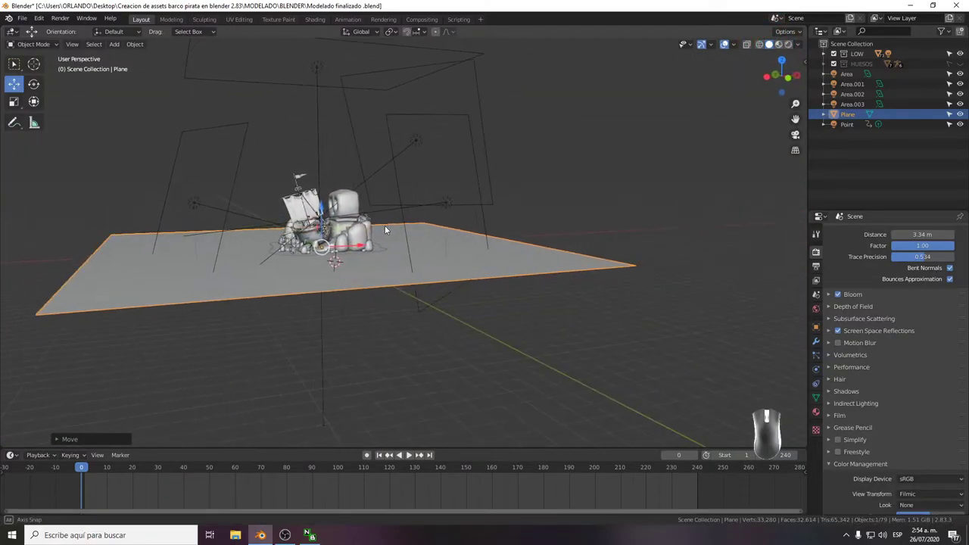
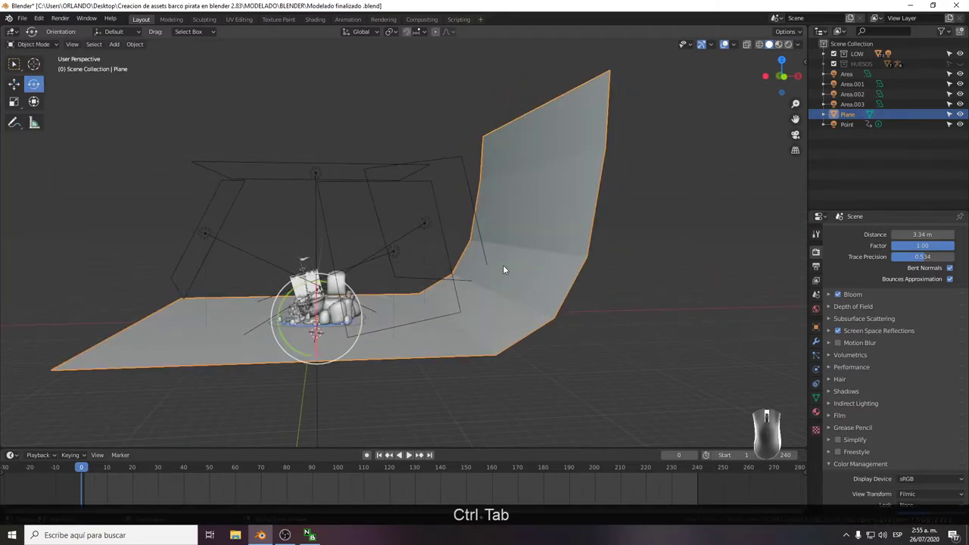
# Duplicate the curved backdrop plane and enlarge it with the Scale tool.
pyautogui.rightClick(506, 270)
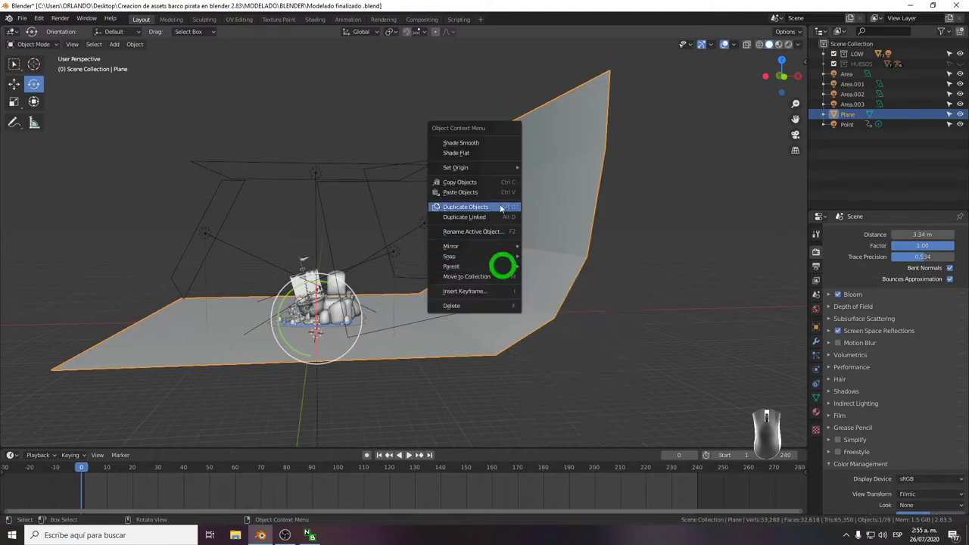
pyautogui.click(501, 140)
pyautogui.click(657, 274)
pyautogui.moveTo(572, 327); pyautogui.dragTo(585, 256)
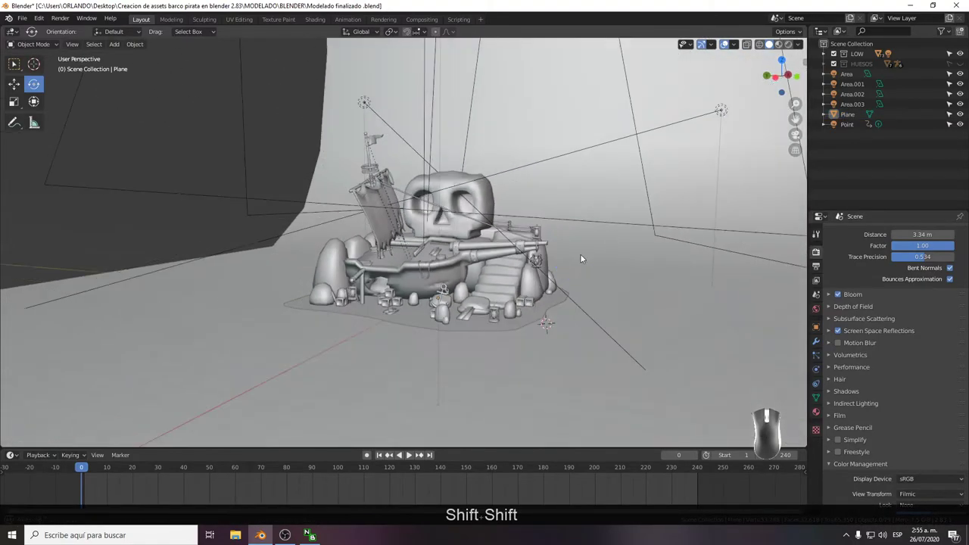
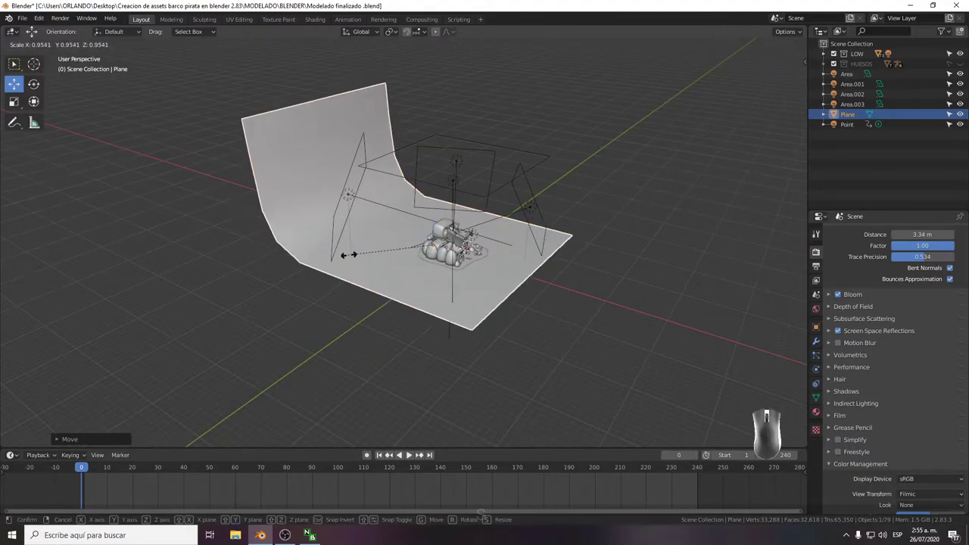
pyautogui.press('s')
pyautogui.click(248, 302)
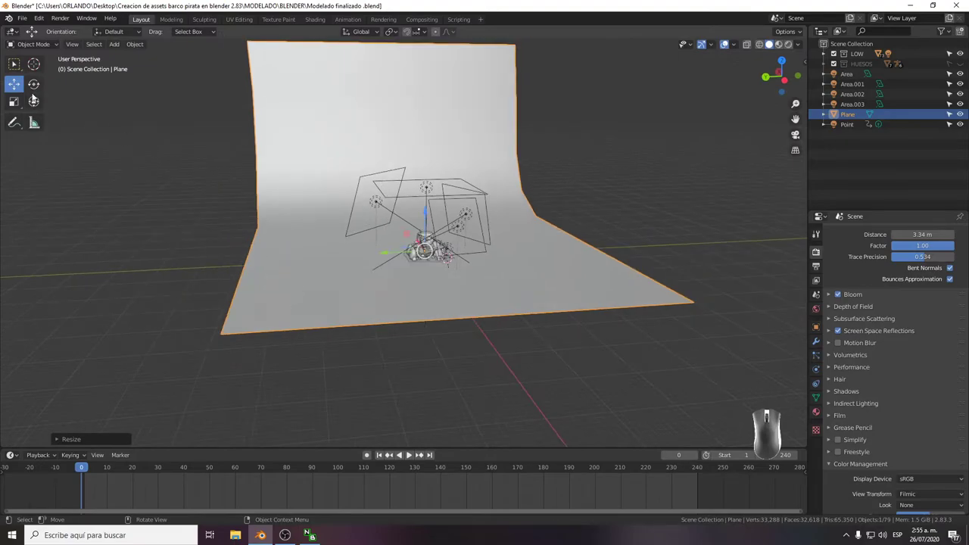
pyautogui.click(37, 102)
pyautogui.click(19, 104)
pyautogui.click(386, 253)
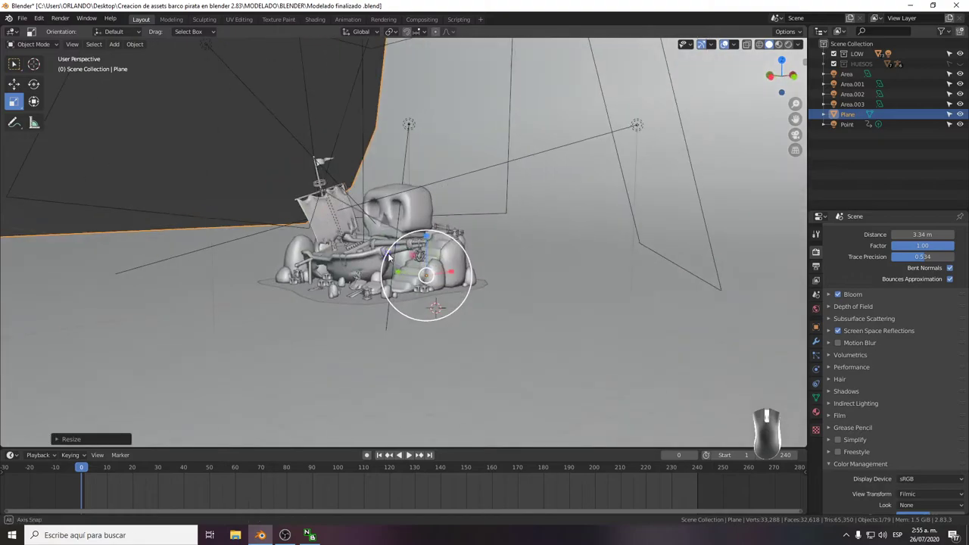
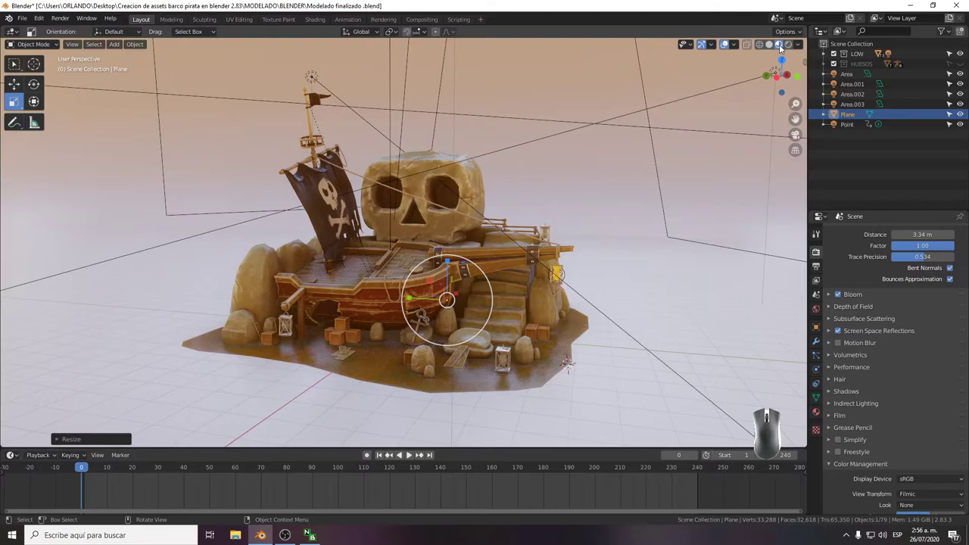
# Switch to Rendered shading and select the overhead Area light.
pyautogui.click(790, 45)
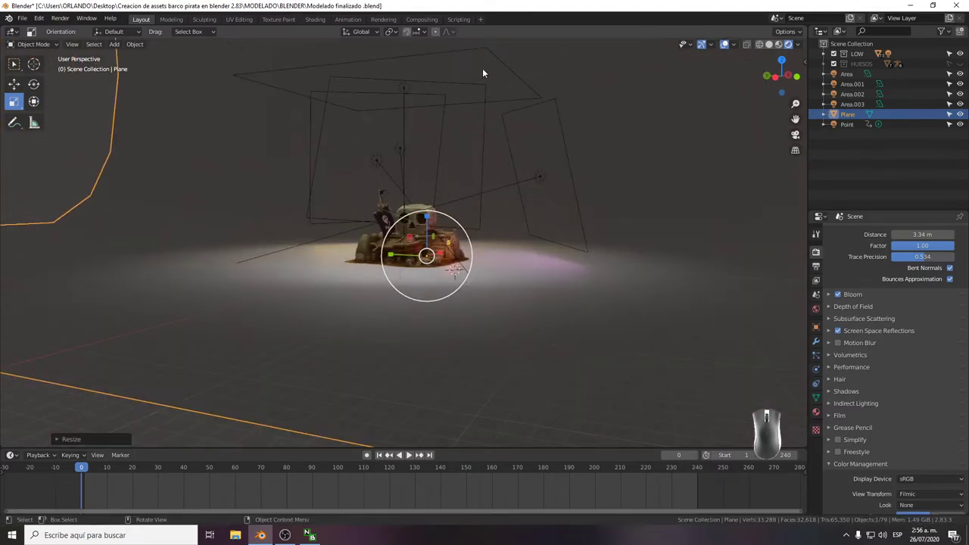
pyautogui.click(499, 59)
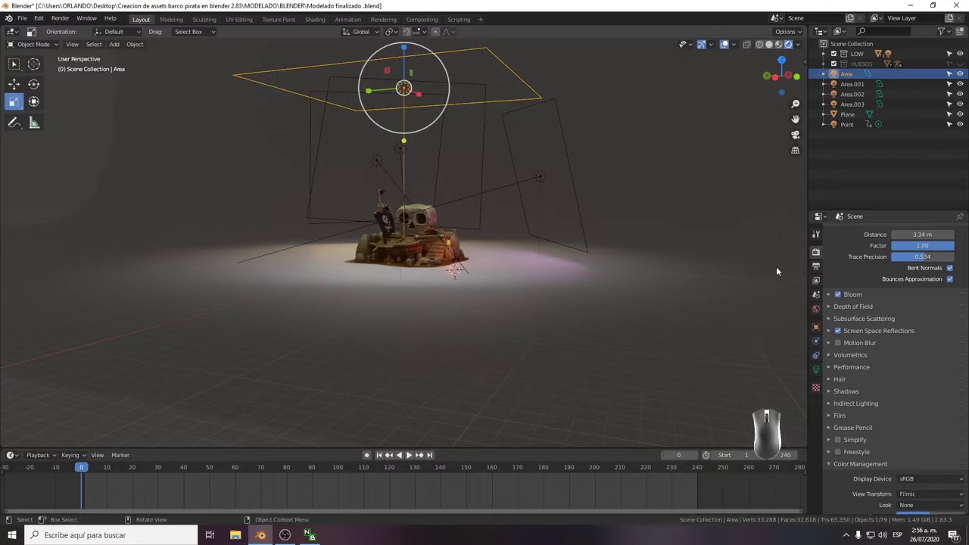
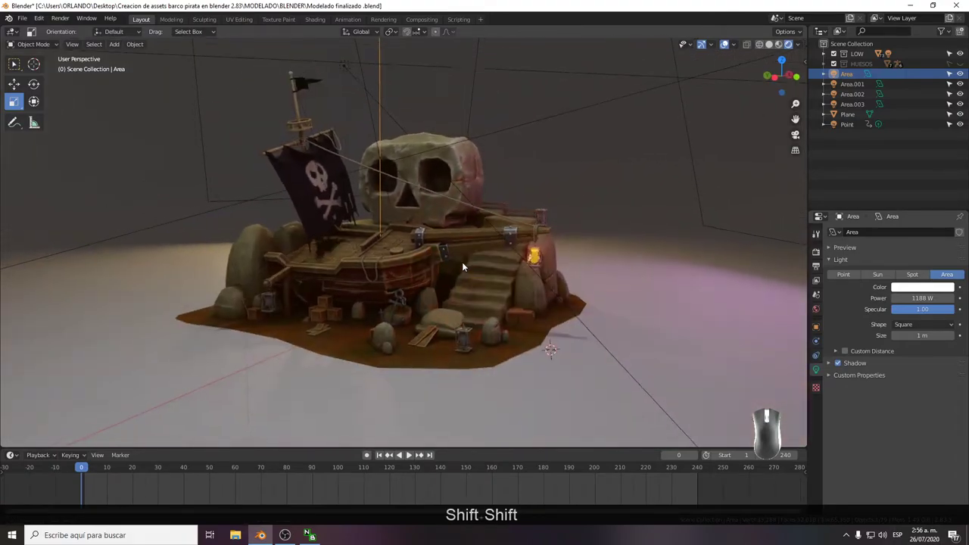
# Select the backdrop plane and orbit around the diorama to frame it.
pyautogui.click(679, 265)
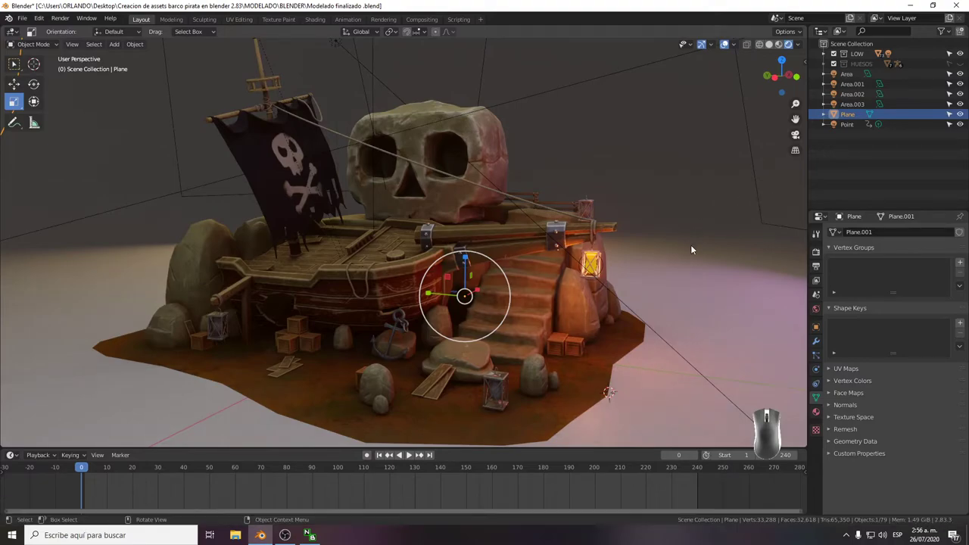
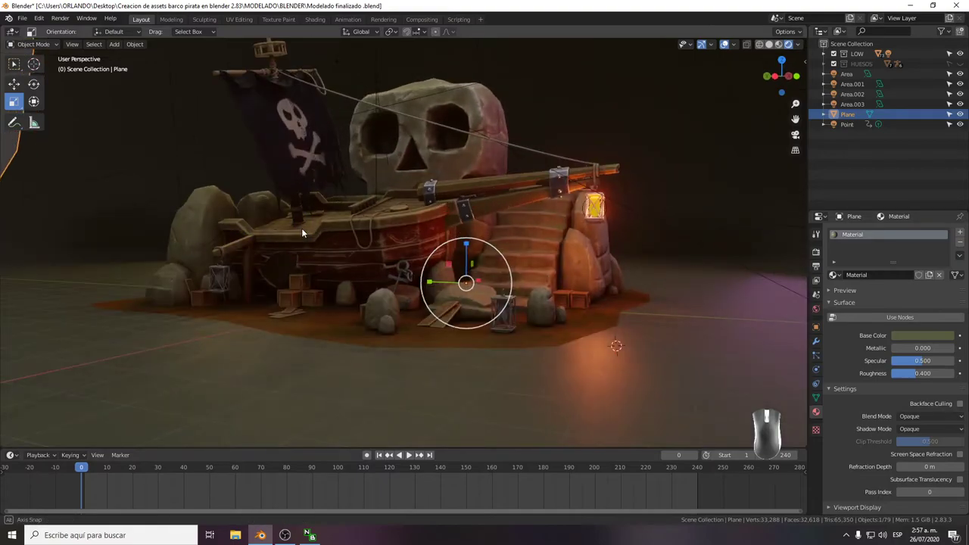
pyautogui.click(901, 320)
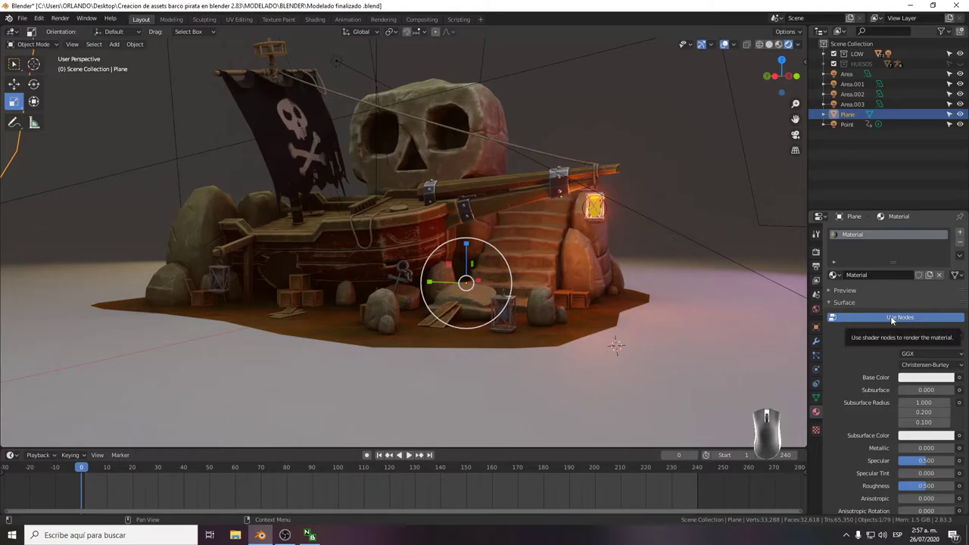
pyautogui.click(894, 319)
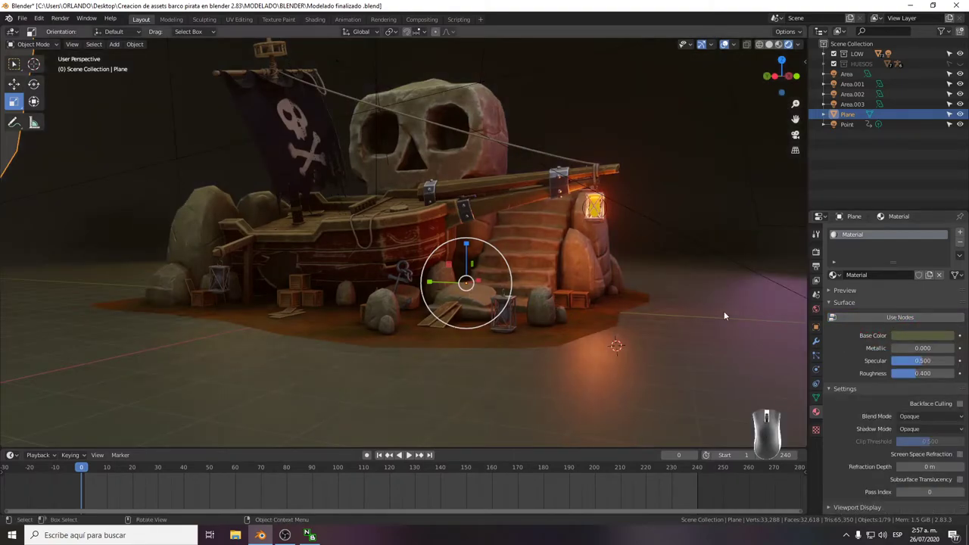
pyautogui.moveTo(650, 322); pyautogui.dragTo(619, 319)
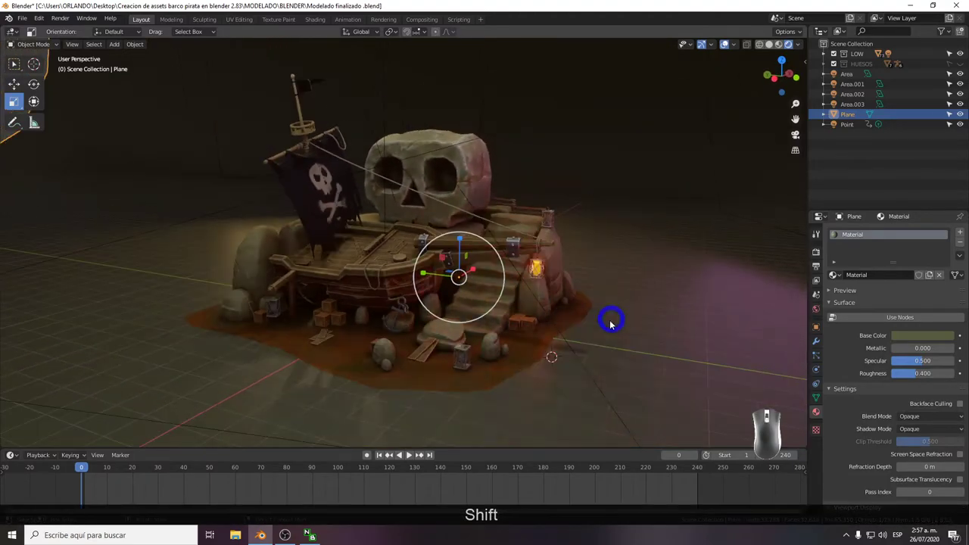
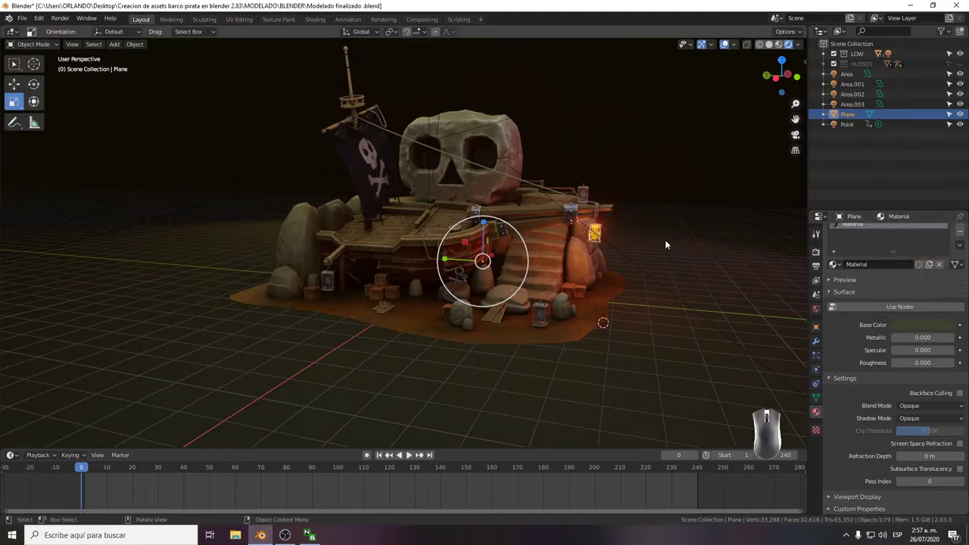
pyautogui.moveTo(664, 245); pyautogui.dragTo(651, 254)
pyautogui.moveTo(653, 253); pyautogui.dragTo(650, 253)
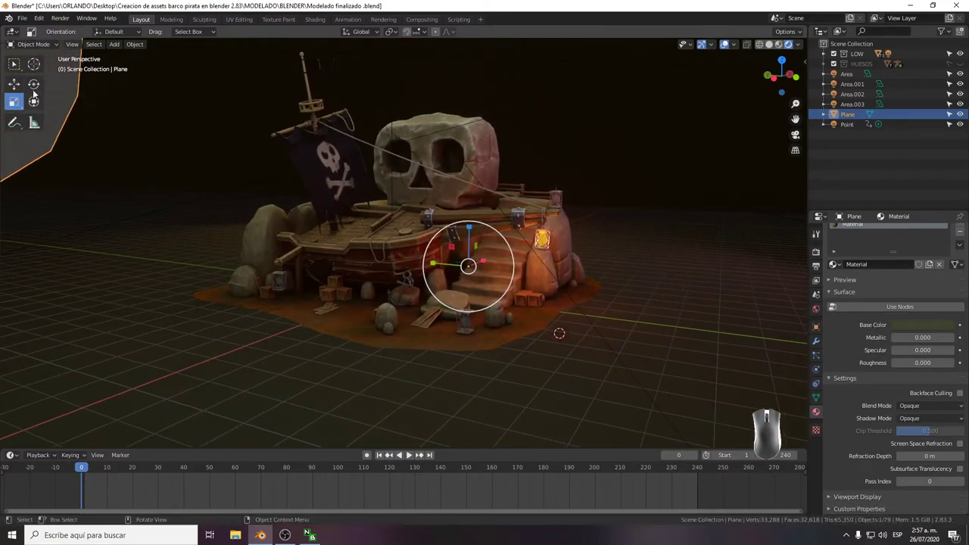
# Scale the ground plane up well past the diorama, then deselect it.
pyautogui.click(34, 91)
pyautogui.click(17, 106)
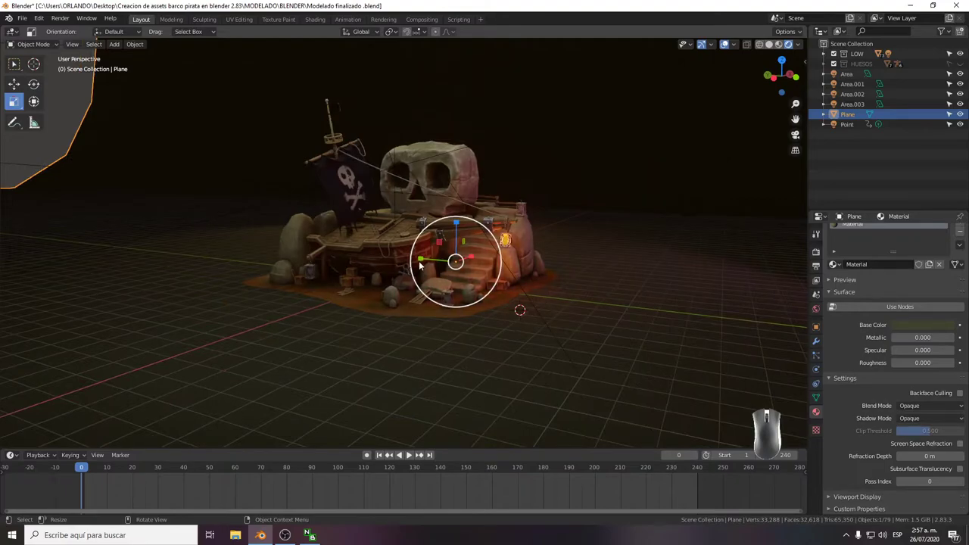
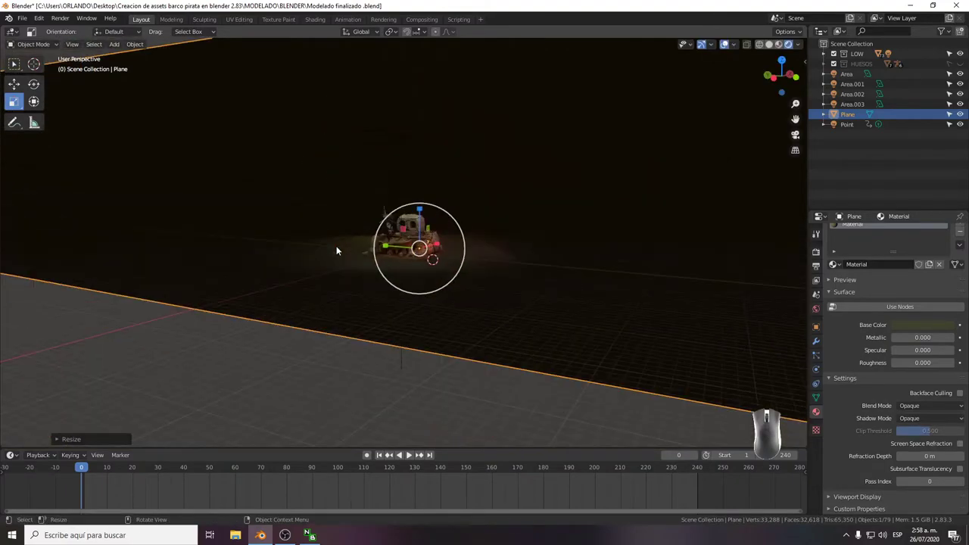
pyautogui.moveTo(338, 252); pyautogui.dragTo(368, 258)
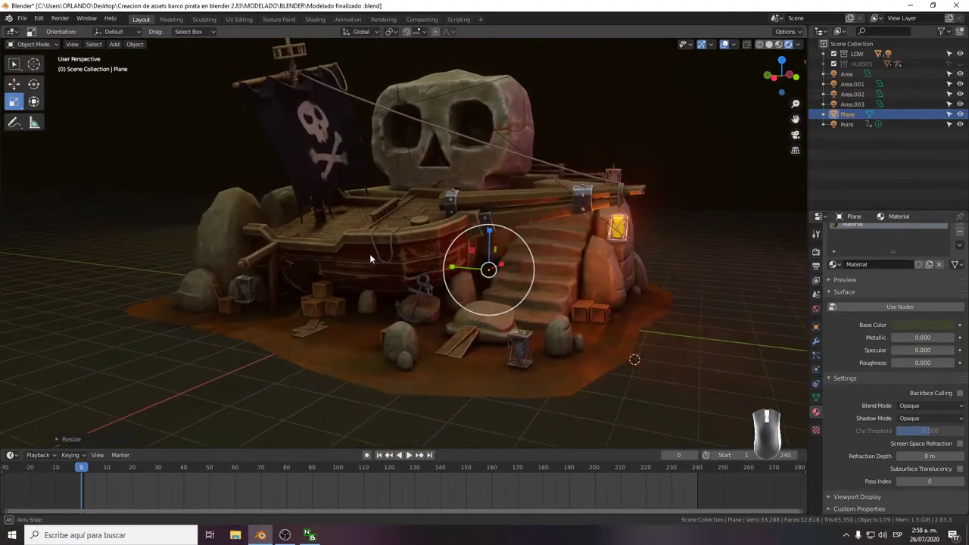
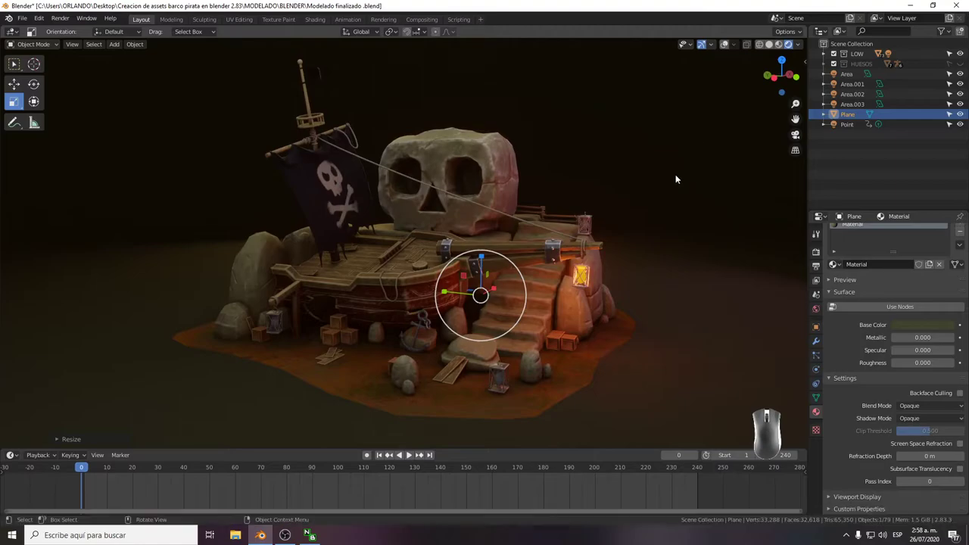
pyautogui.click(874, 168)
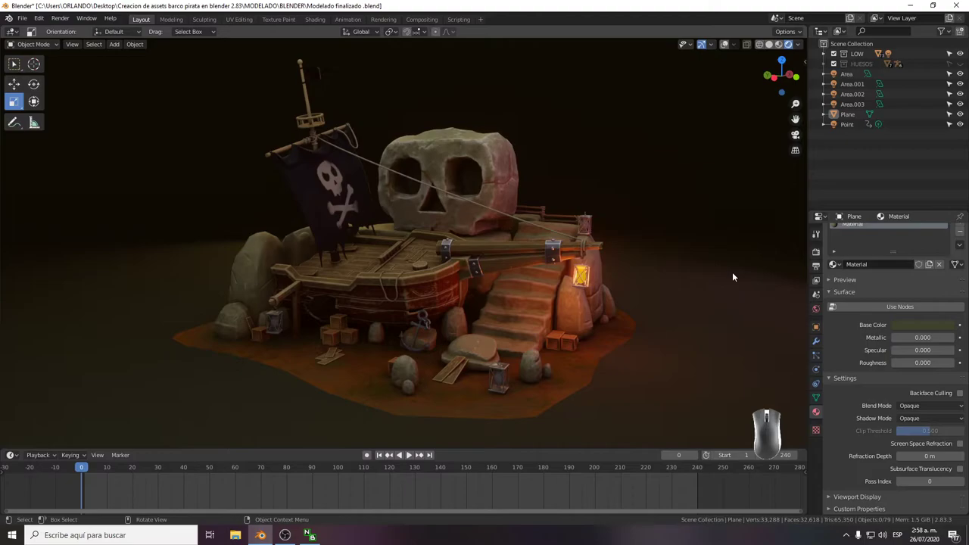
# Raise the Bloom threshold to 2.677 in the render settings.
pyautogui.click(820, 255)
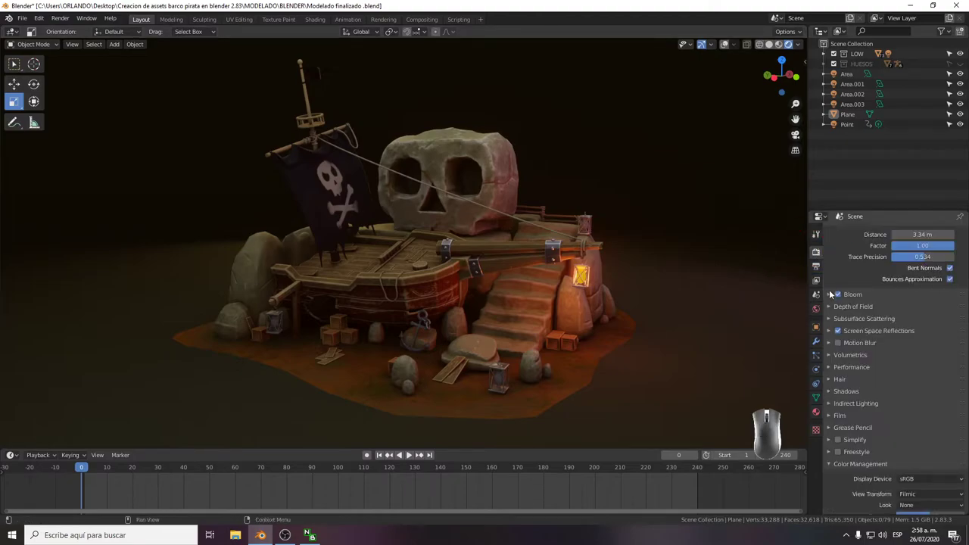
pyautogui.click(834, 300)
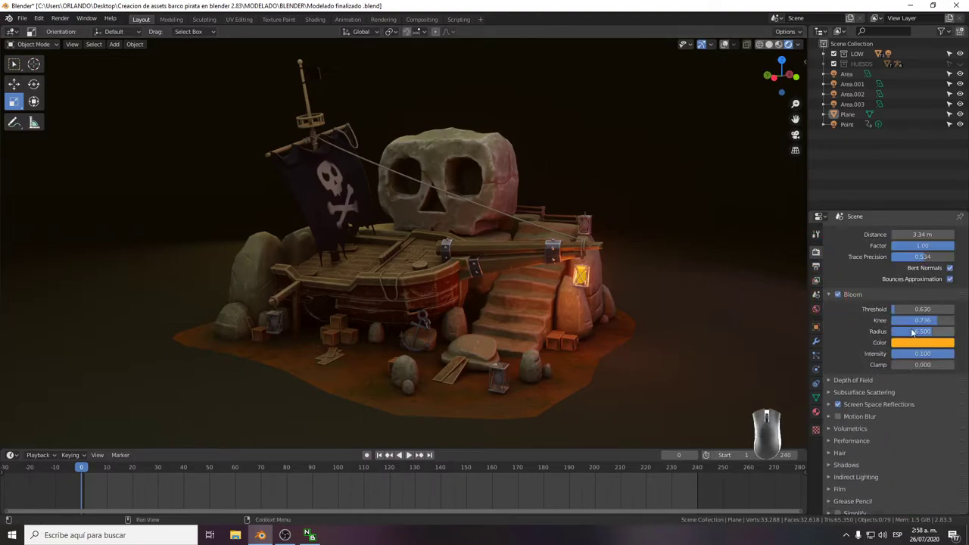
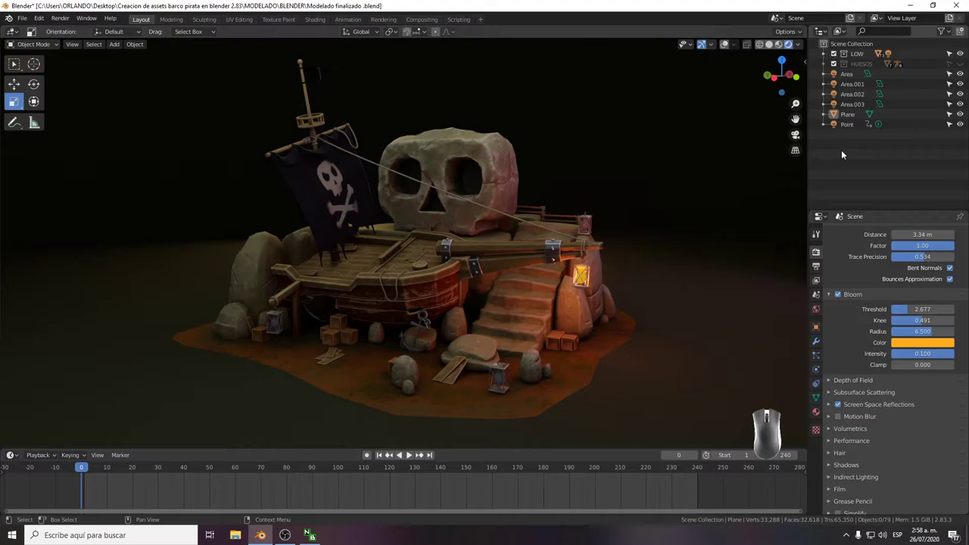
pyautogui.click(725, 48)
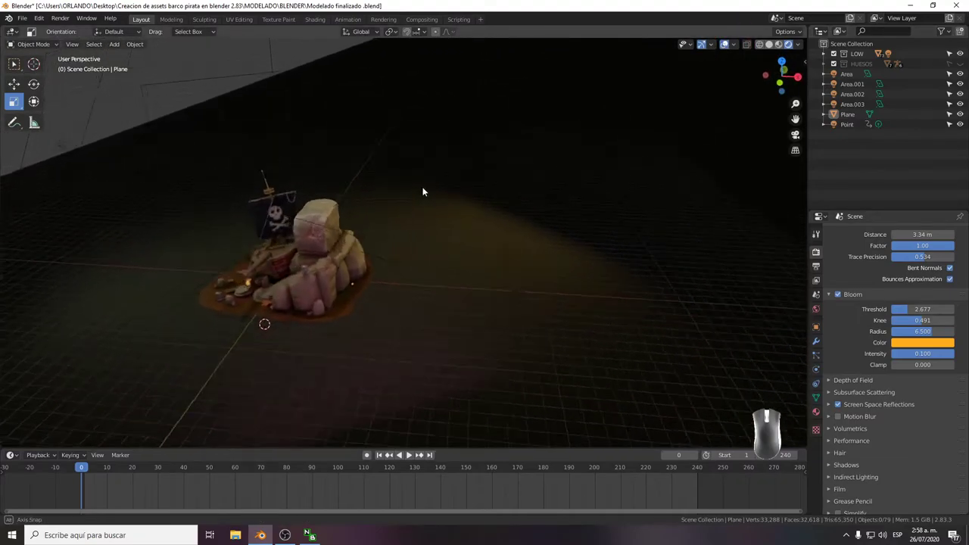
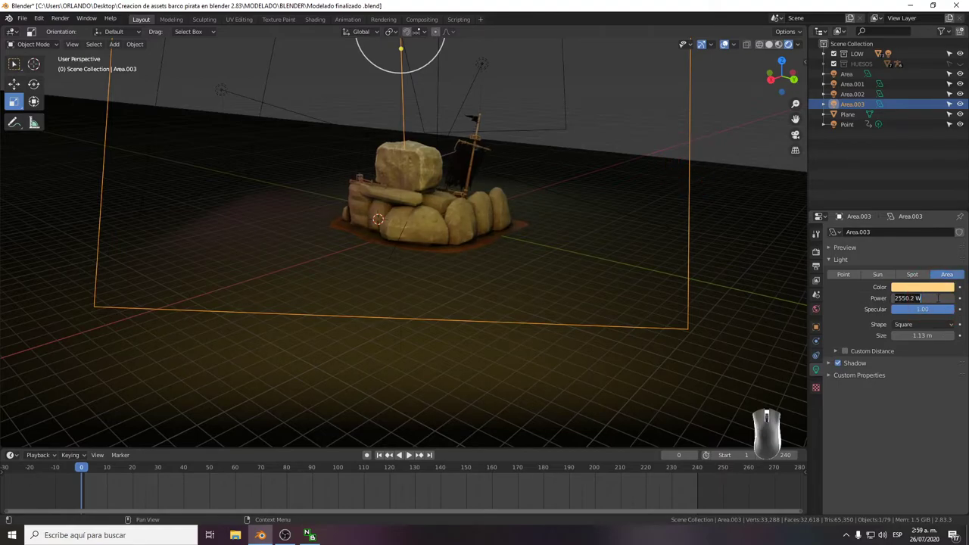
# Set the Area.003 light's power to 40000 W.
pyautogui.press('KP_4')
pyautogui.press('KP_0')
pyautogui.press('KP_0')
pyautogui.press('KP_0')
pyautogui.press('KP_0')
pyautogui.press('Return')
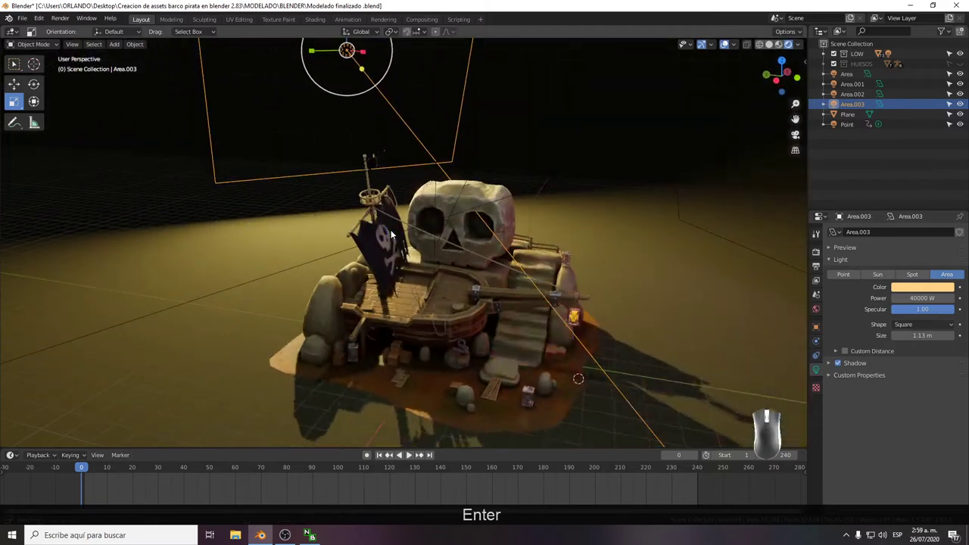
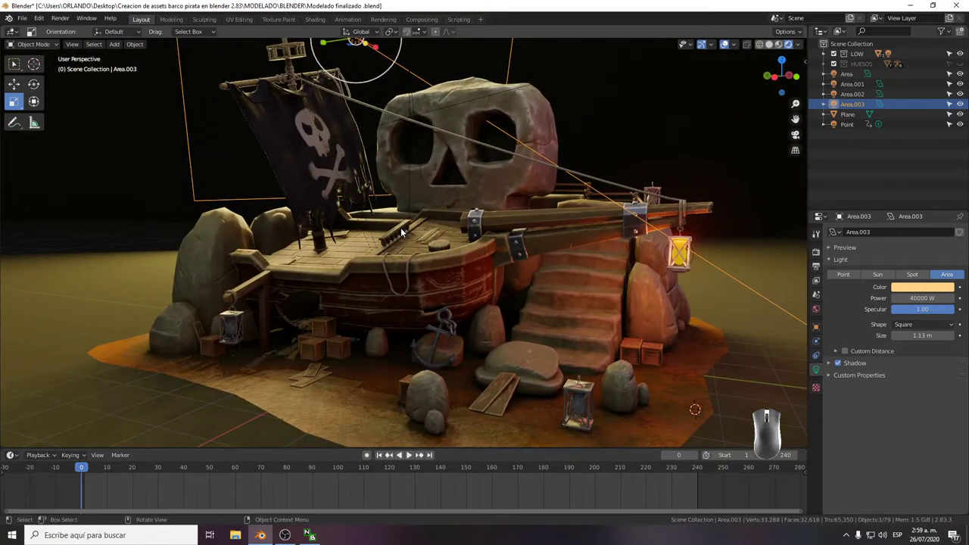
# Pull the view back and reposition the light over the diorama with the Move tool.
pyautogui.middleClick(403, 232)
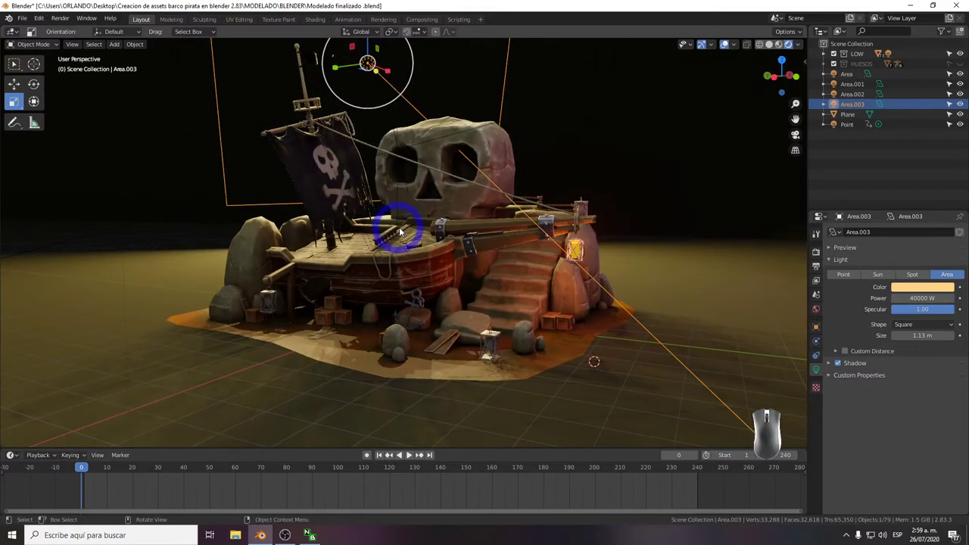
pyautogui.moveTo(407, 231); pyautogui.dragTo(459, 233)
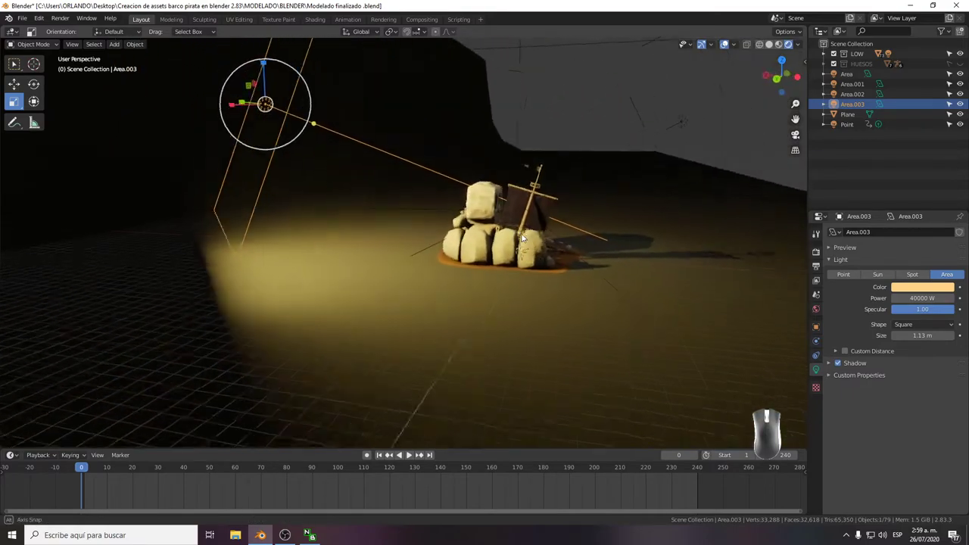
pyautogui.click(22, 86)
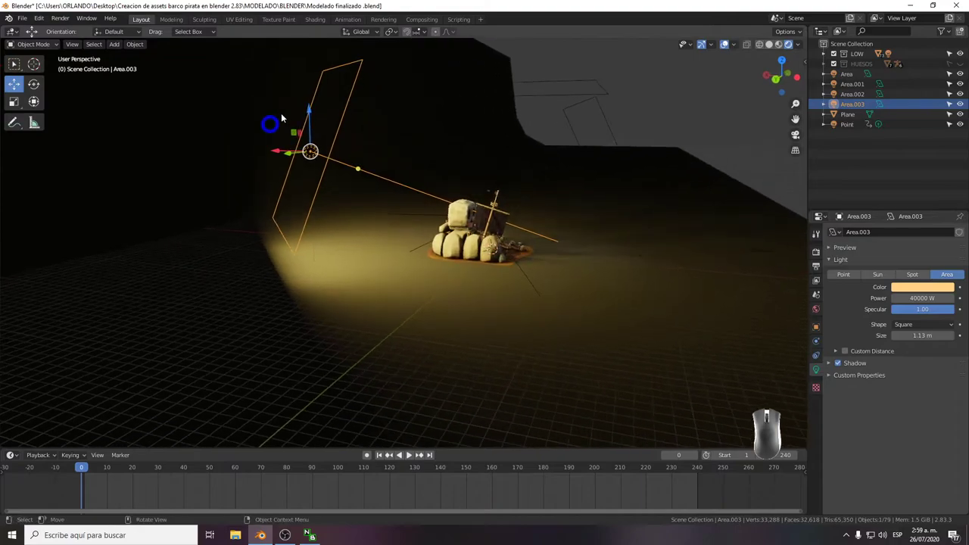
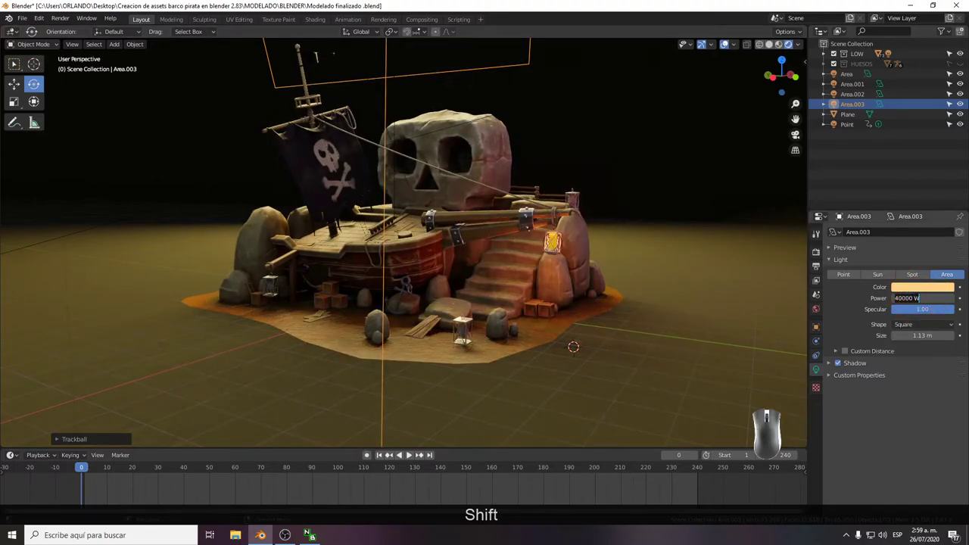
# Lower the Area.003 light's power to 15000 W.
pyautogui.press('KP_1')
pyautogui.press('KP_5')
pyautogui.press('KP_0')
pyautogui.press('KP_0')
pyautogui.press('KP_0')
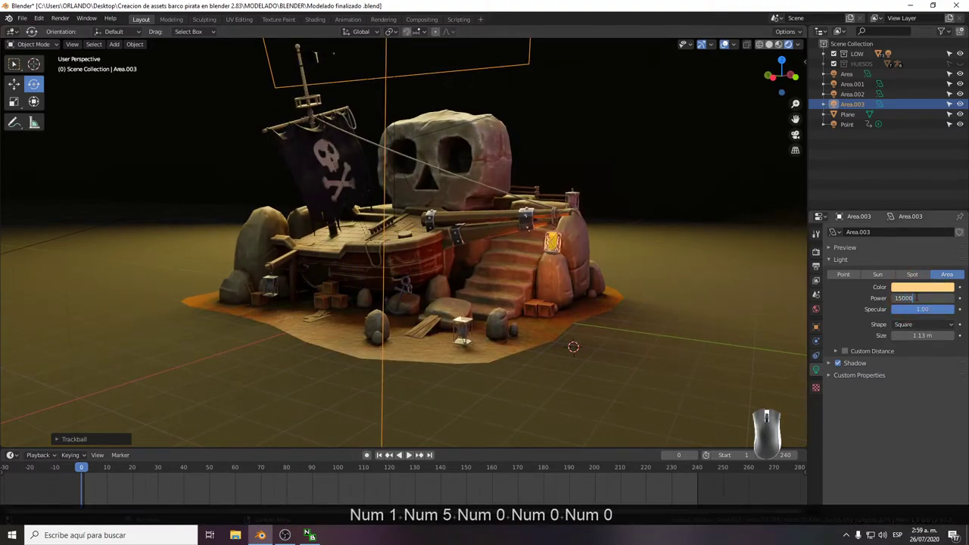
pyautogui.press('Return')
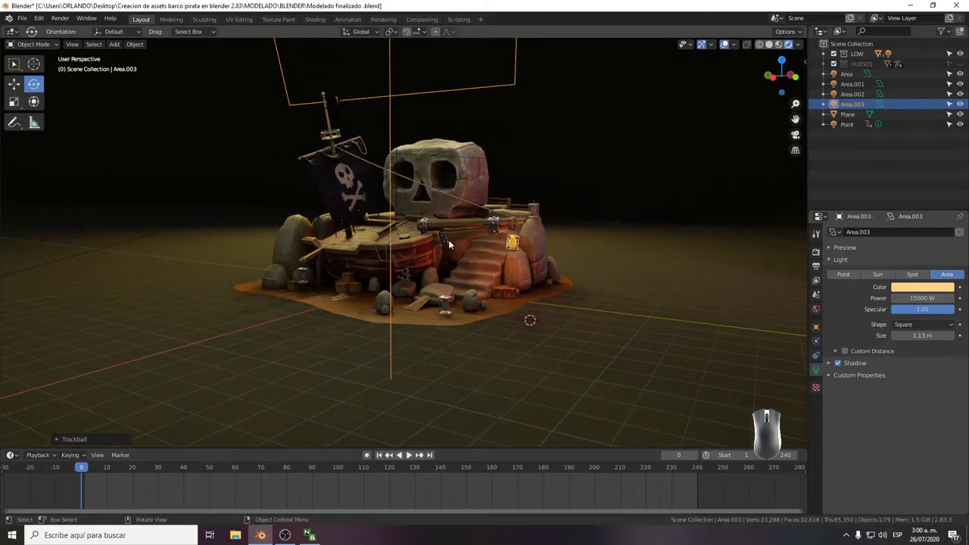
# Hide the ground Plane via its Outliner eye icon, toggling it to compare the scene with and without it.
pyautogui.click(182, 175)
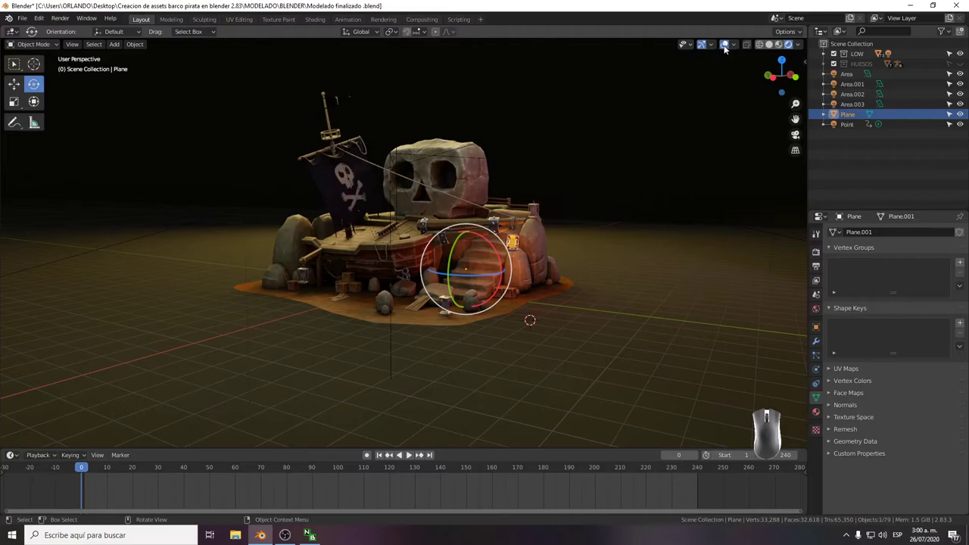
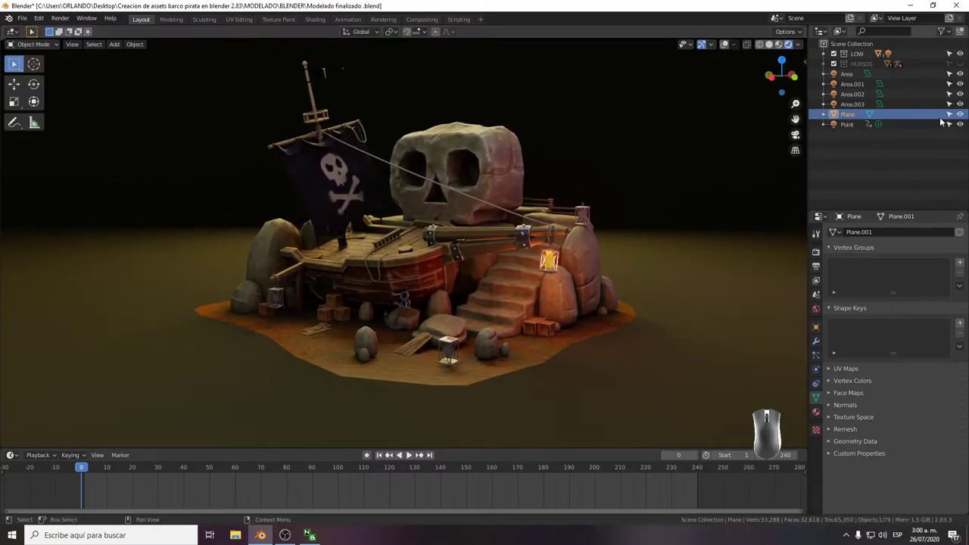
pyautogui.click(962, 119)
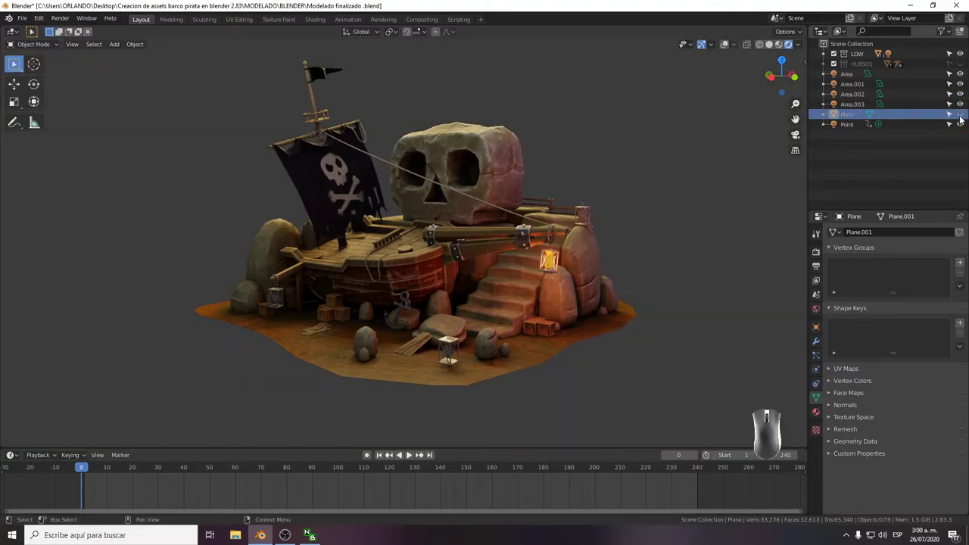
pyautogui.click(961, 119)
pyautogui.click(961, 119)
pyautogui.click(961, 119)
pyautogui.click(960, 119)
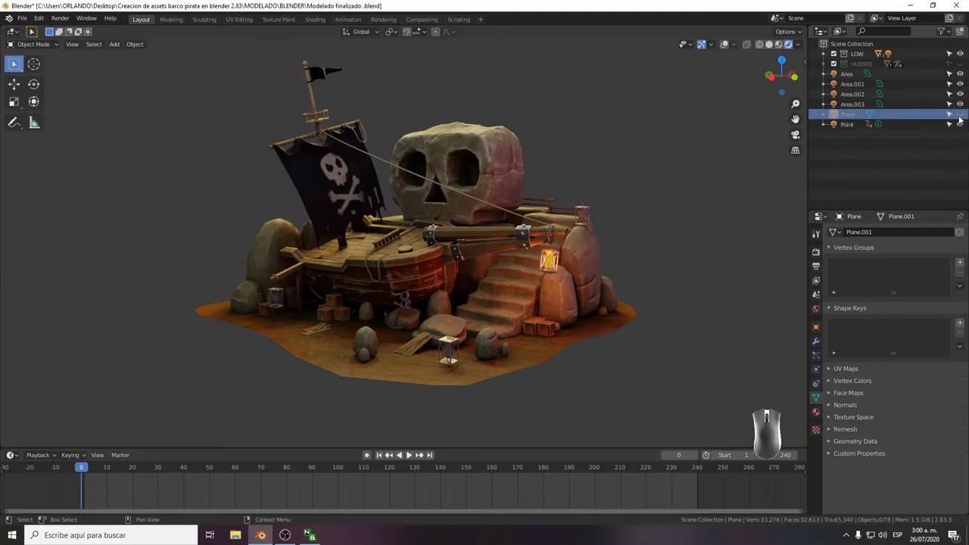
pyautogui.click(962, 118)
pyautogui.click(962, 117)
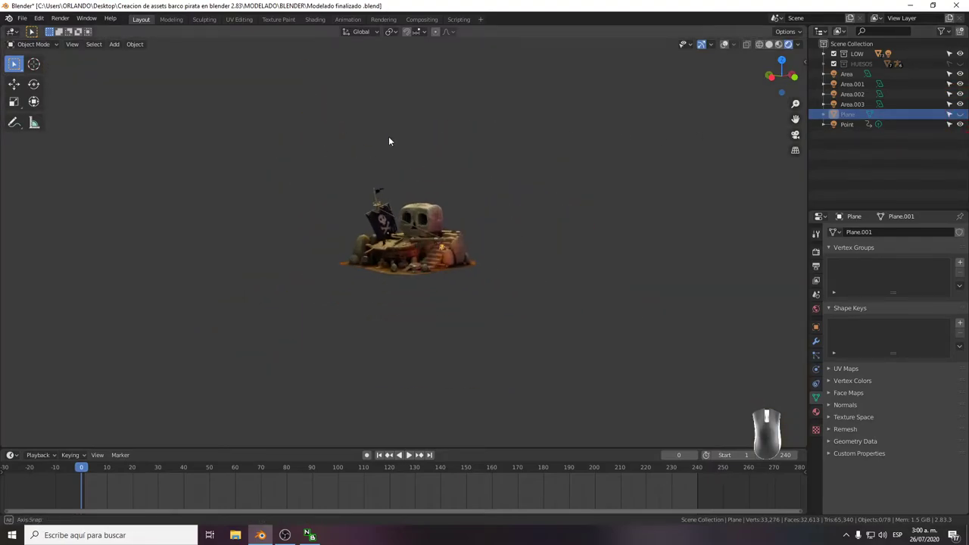
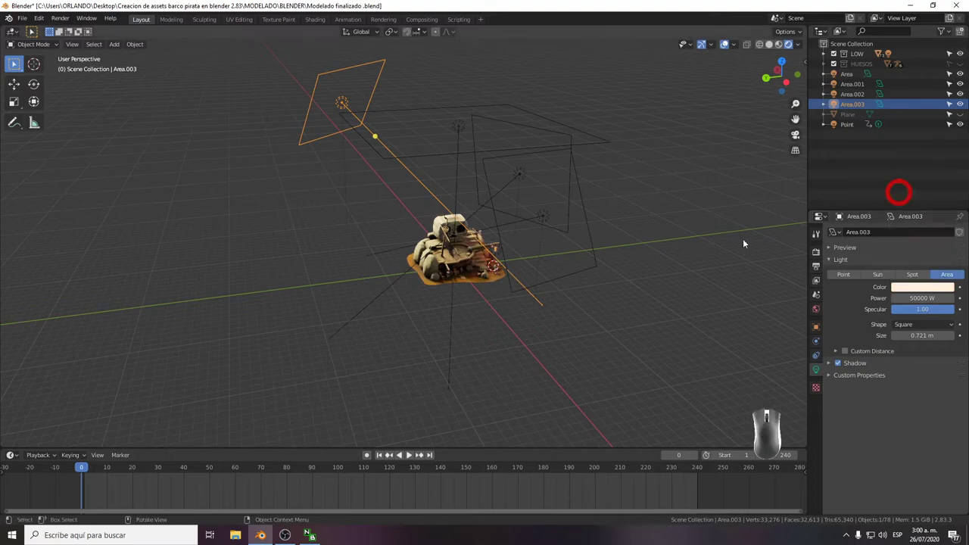
pyautogui.click(584, 335)
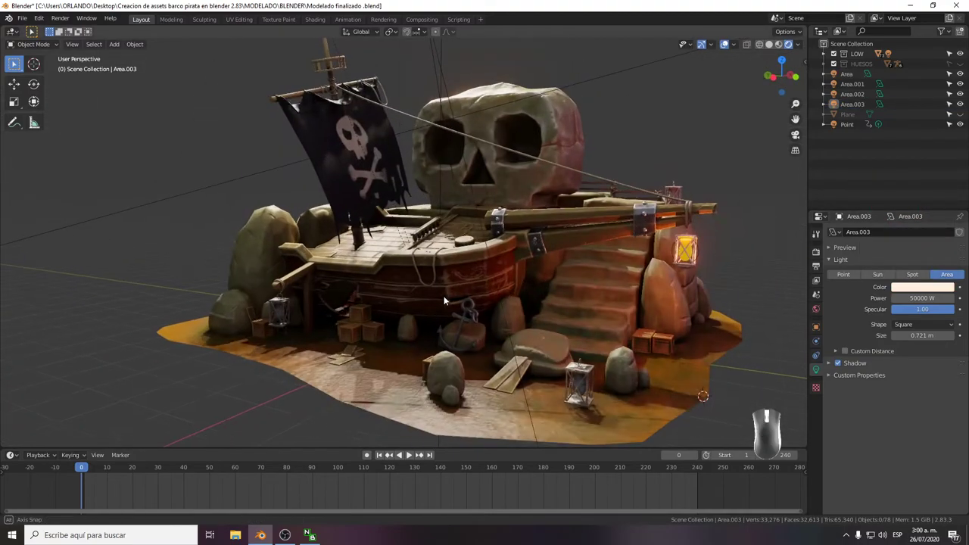
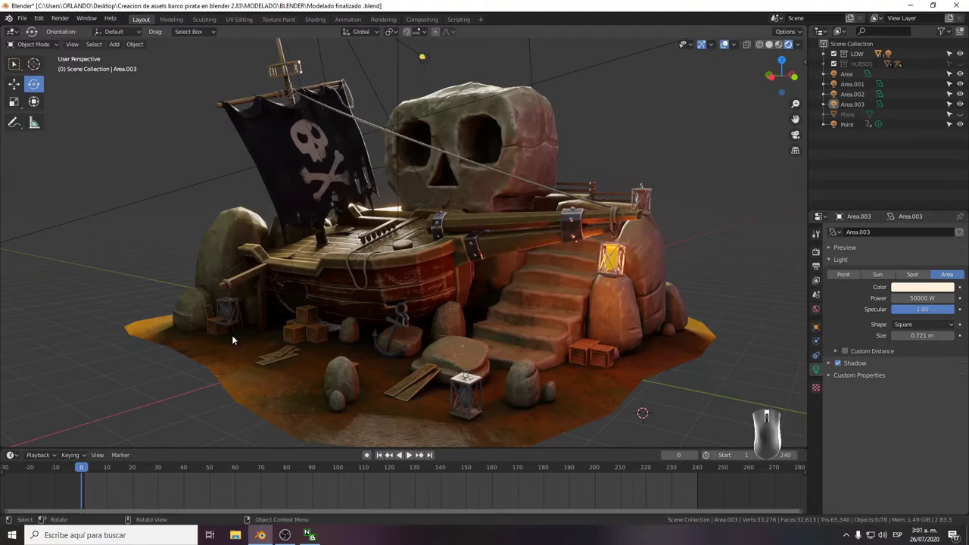
# Select the diorama's floor piece and switch to the Shading workspace to edit its piso material nodes.
pyautogui.click(232, 358)
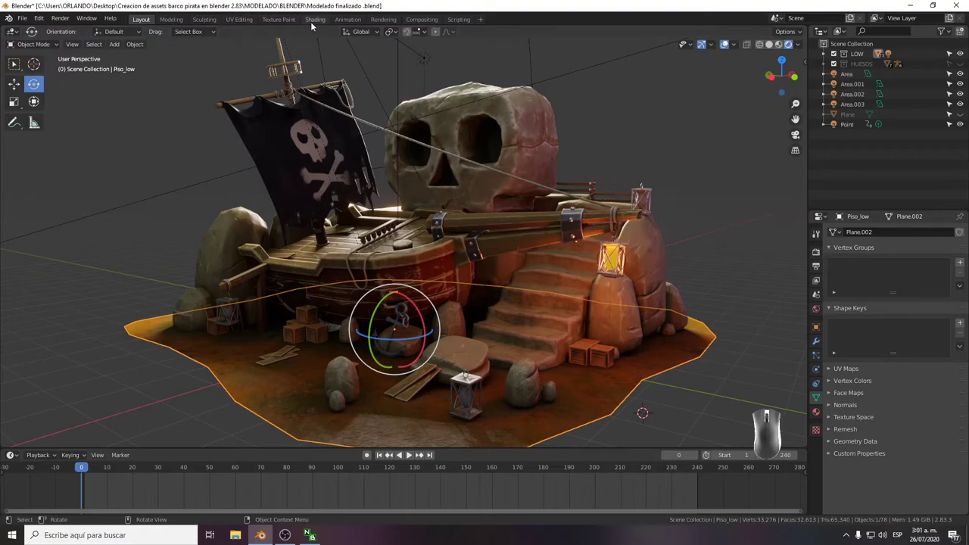
pyautogui.click(315, 23)
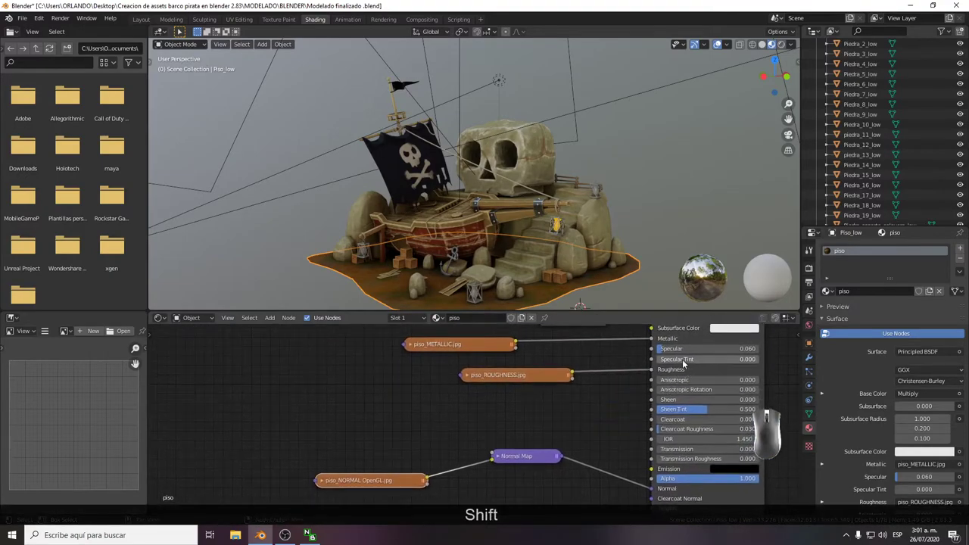
pyautogui.middleClick(665, 352)
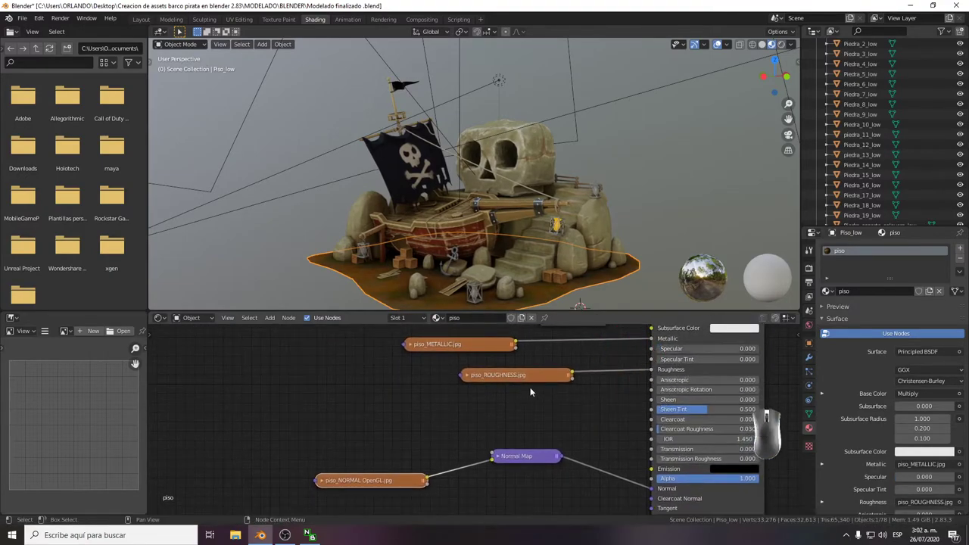
pyautogui.click(146, 20)
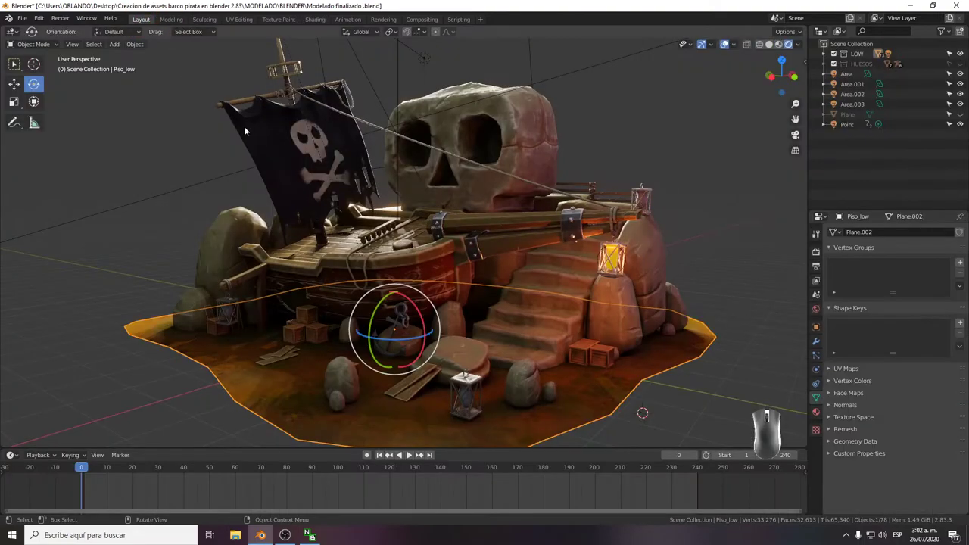
pyautogui.click(117, 243)
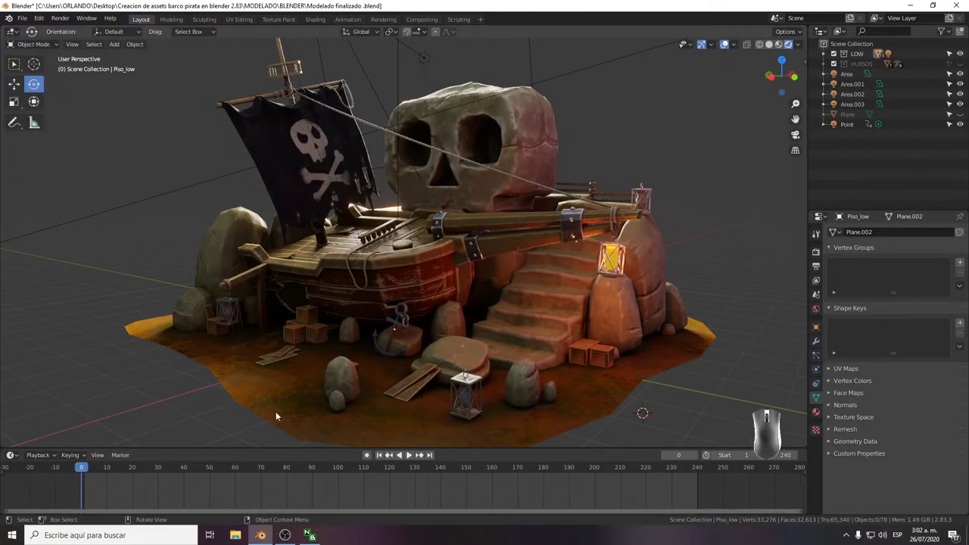
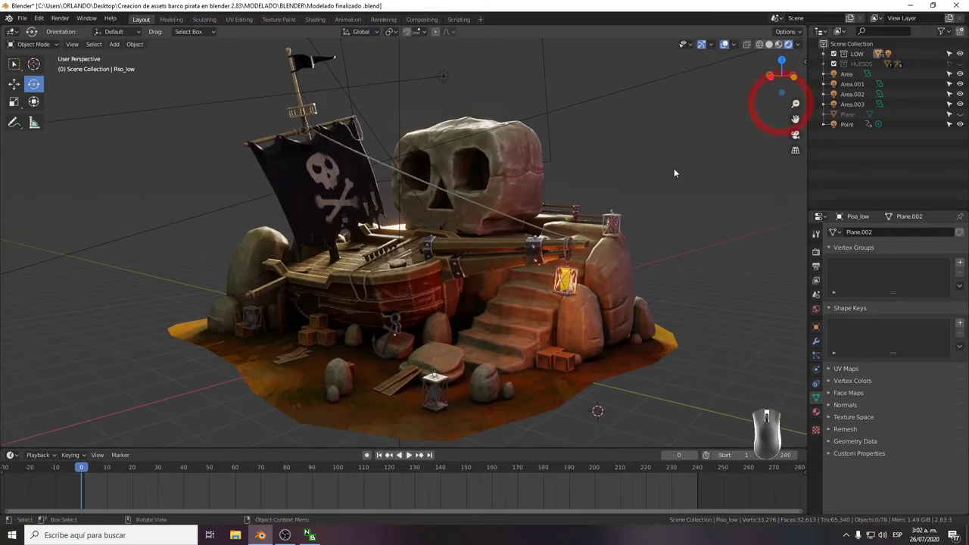
pyautogui.click(674, 174)
pyautogui.press('ctrl+s')
pyautogui.click(676, 174)
pyautogui.click(725, 48)
pyautogui.click(673, 139)
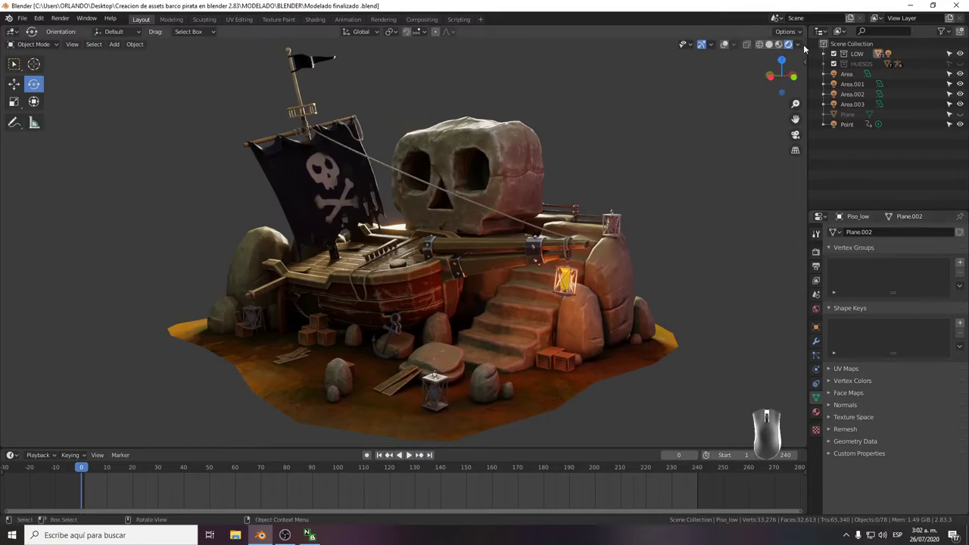
# Switch the viewport to Material Preview shading and review the shading popover options.
pyautogui.click(803, 44)
pyautogui.click(803, 44)
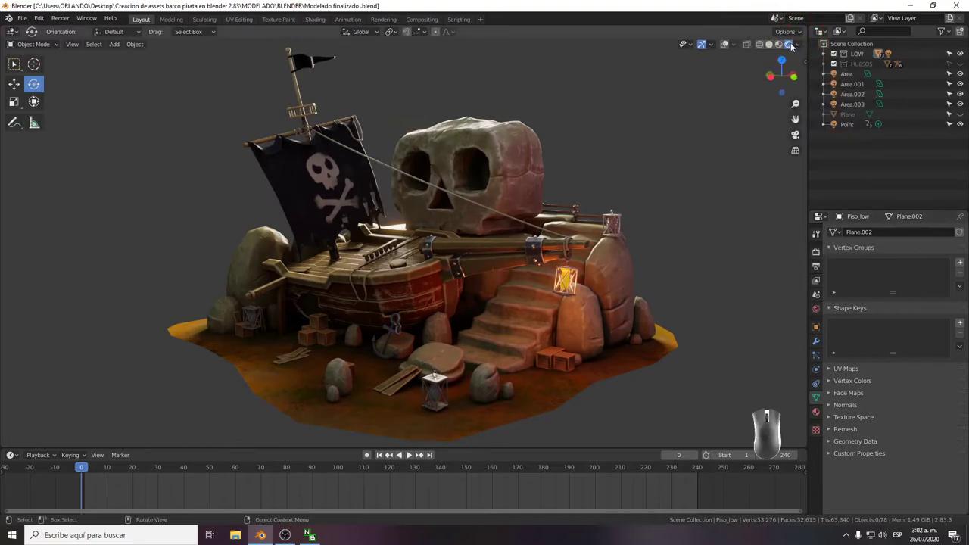
pyautogui.click(794, 44)
pyautogui.click(783, 45)
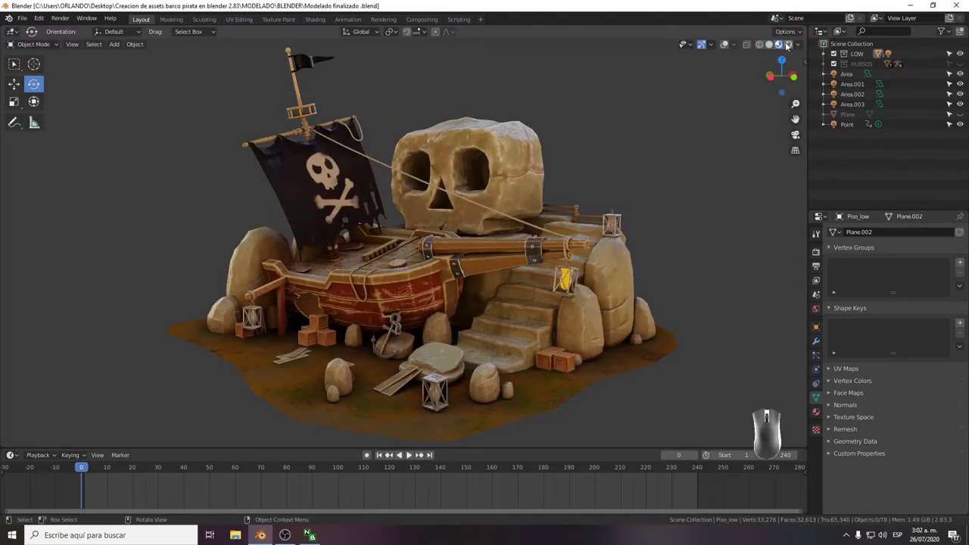
pyautogui.click(797, 45)
pyautogui.click(779, 47)
pyautogui.click(800, 45)
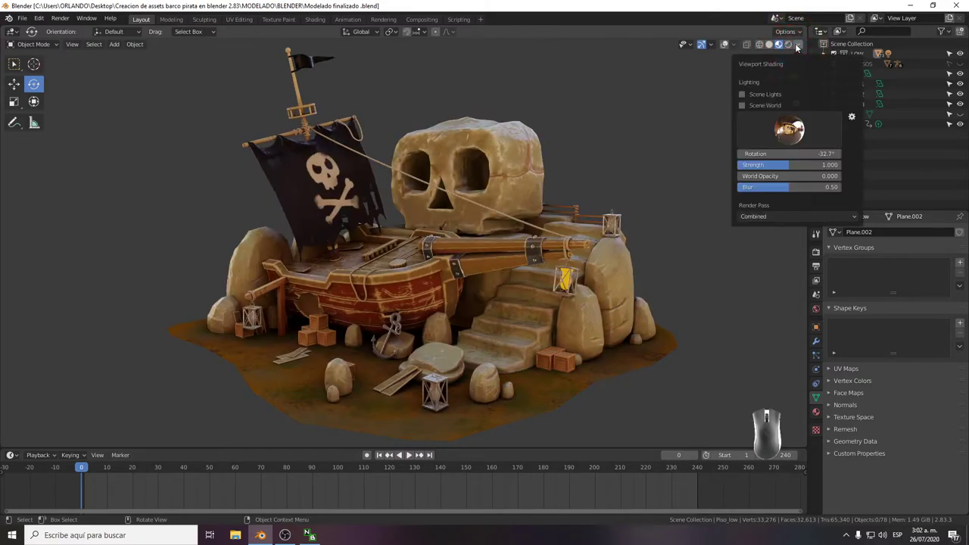
pyautogui.click(790, 47)
# Return the viewport to Rendered shading and show the Eevee Render Properties.
pyautogui.click(818, 240)
pyautogui.click(817, 253)
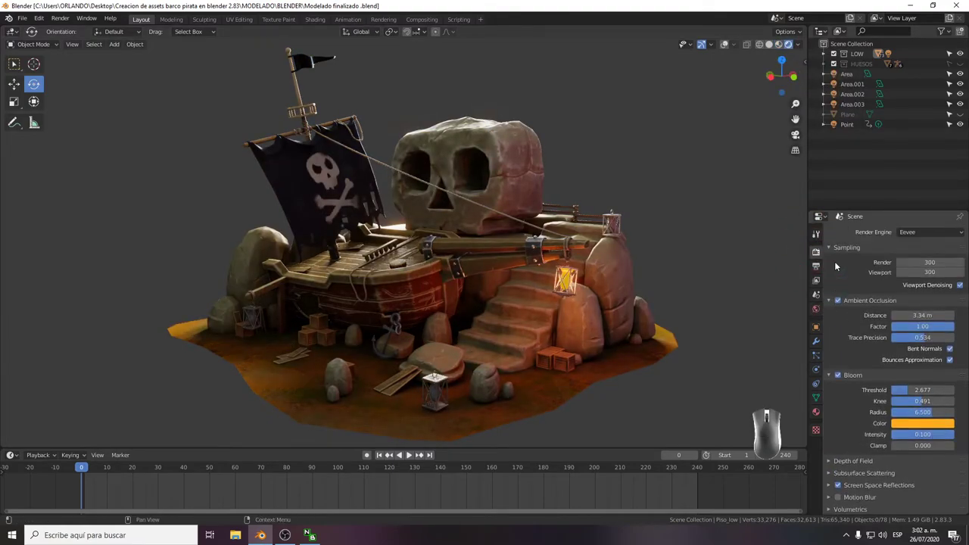
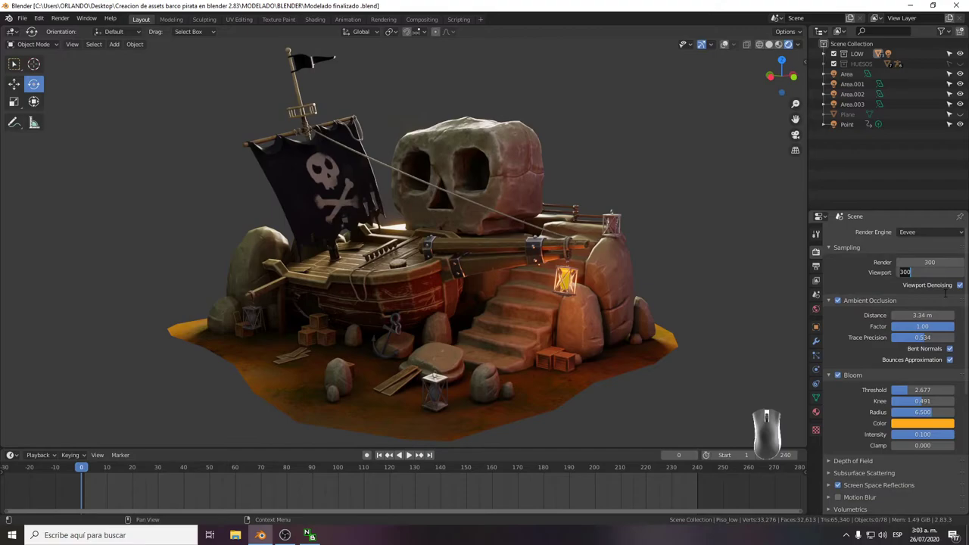
# Set Eevee viewport and render samples to 600 and switch off viewport denoising.
pyautogui.press('KP_6')
pyautogui.press('KP_0')
pyautogui.press('KP_0')
pyautogui.press('Return')
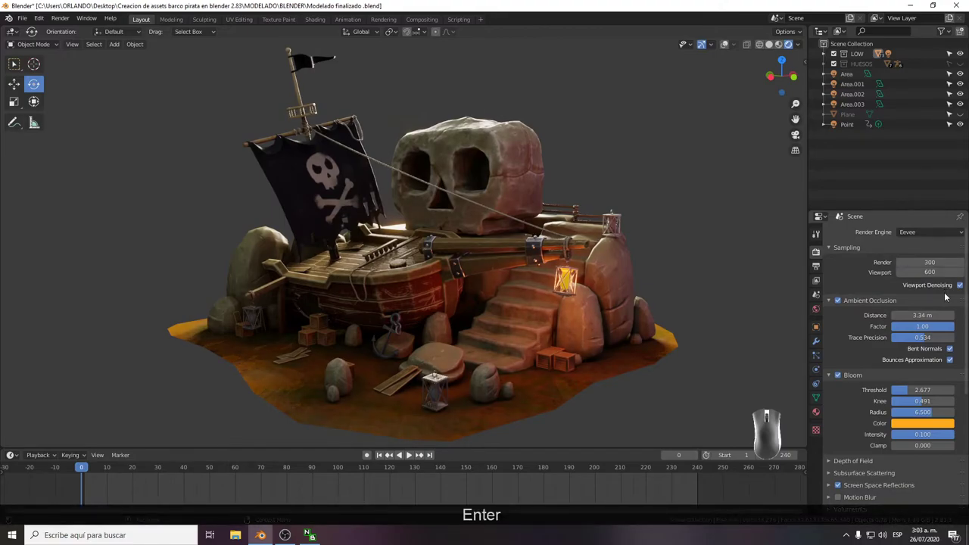
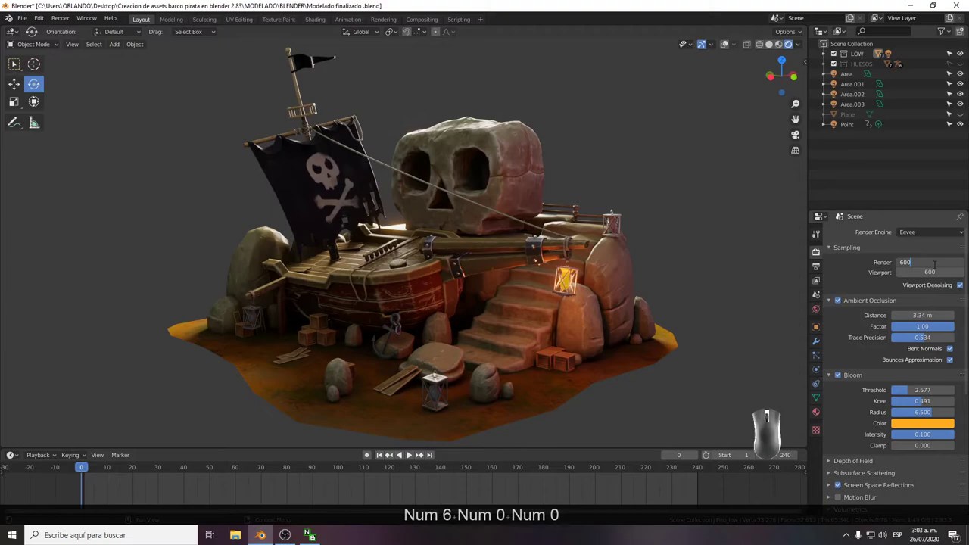
pyautogui.press('Return')
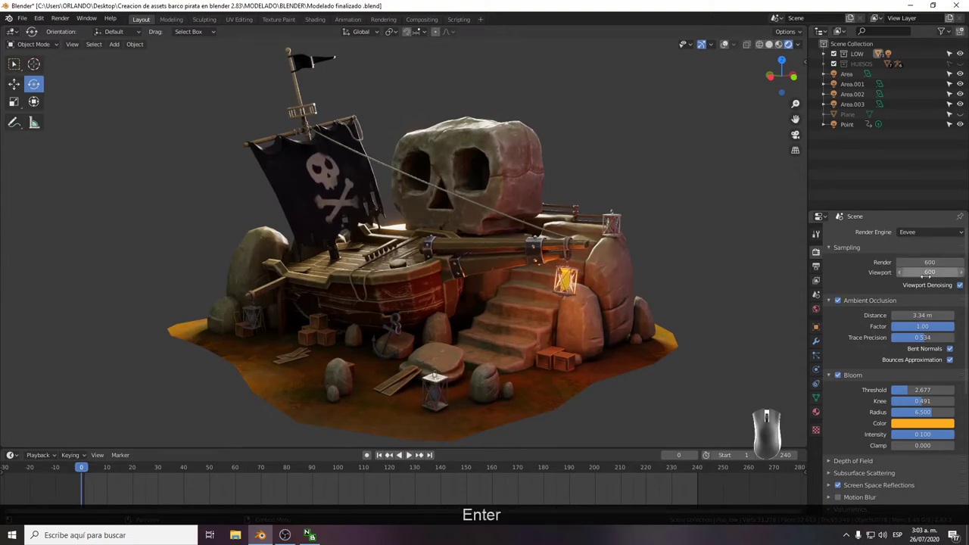
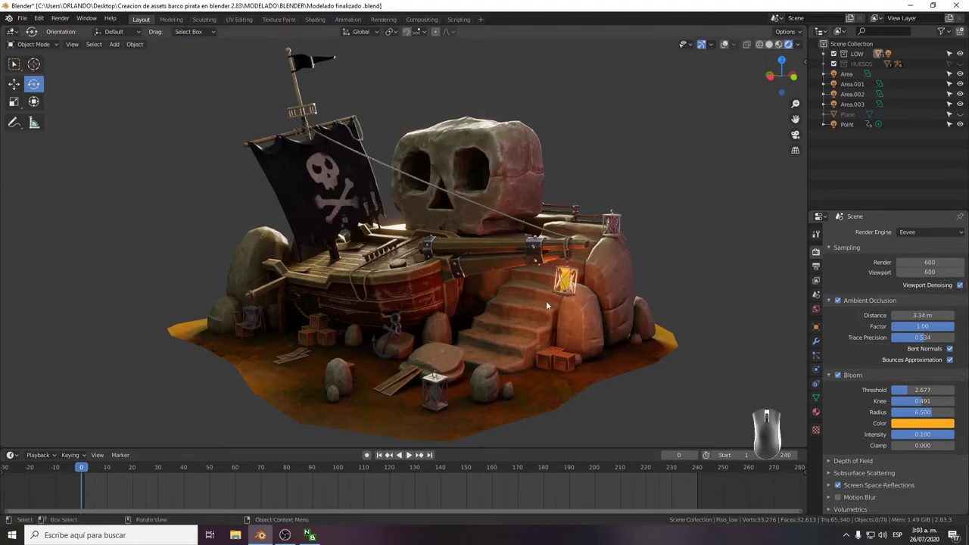
pyautogui.click(962, 288)
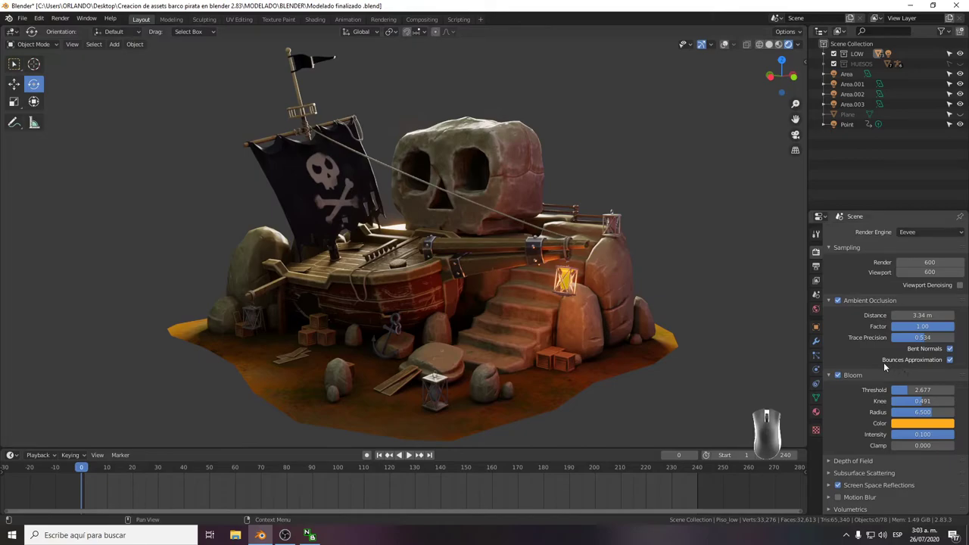
# Collapse the Ambient Occlusion and Bloom panels and enter 20 in an effect field further down.
pyautogui.moveTo(884, 366); pyautogui.dragTo(867, 375)
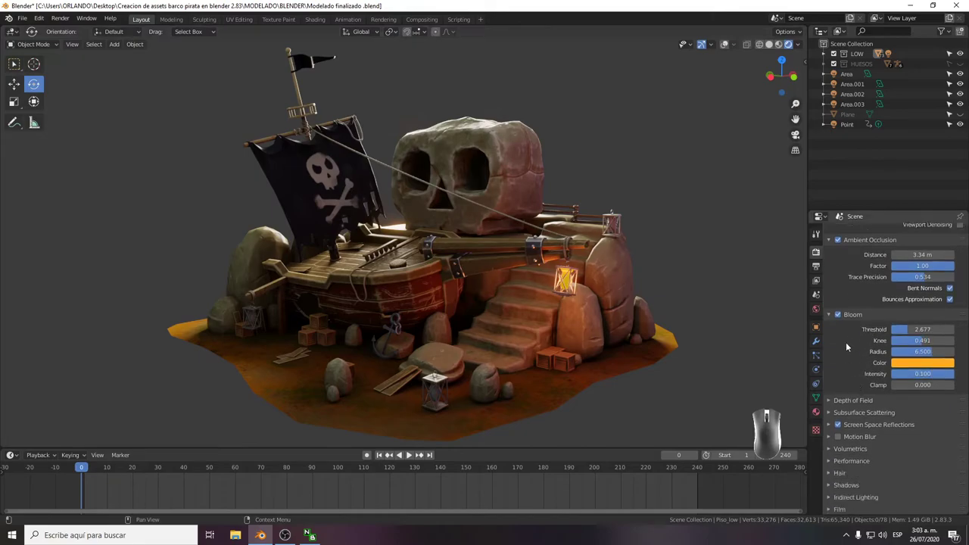
pyautogui.click(833, 282)
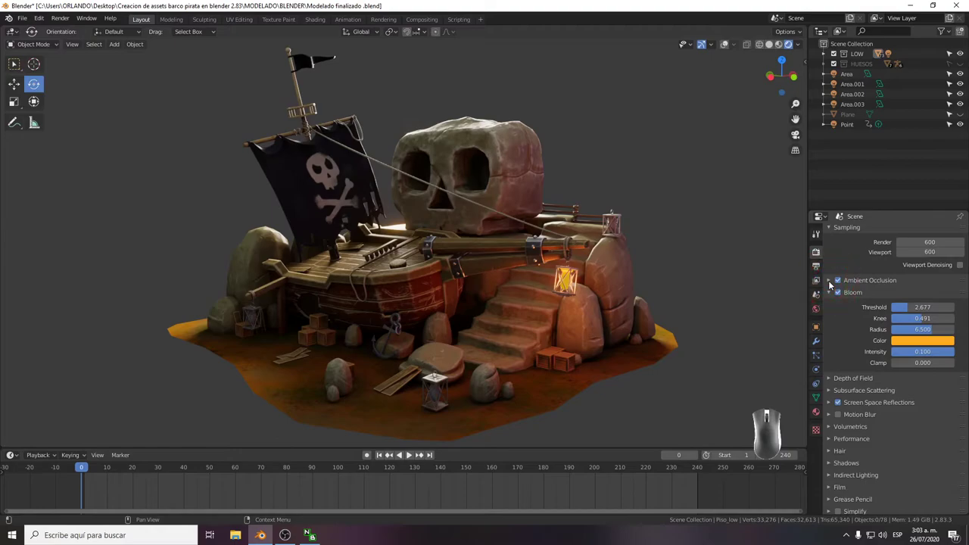
pyautogui.click(834, 294)
pyautogui.click(835, 305)
pyautogui.click(835, 305)
pyautogui.click(826, 321)
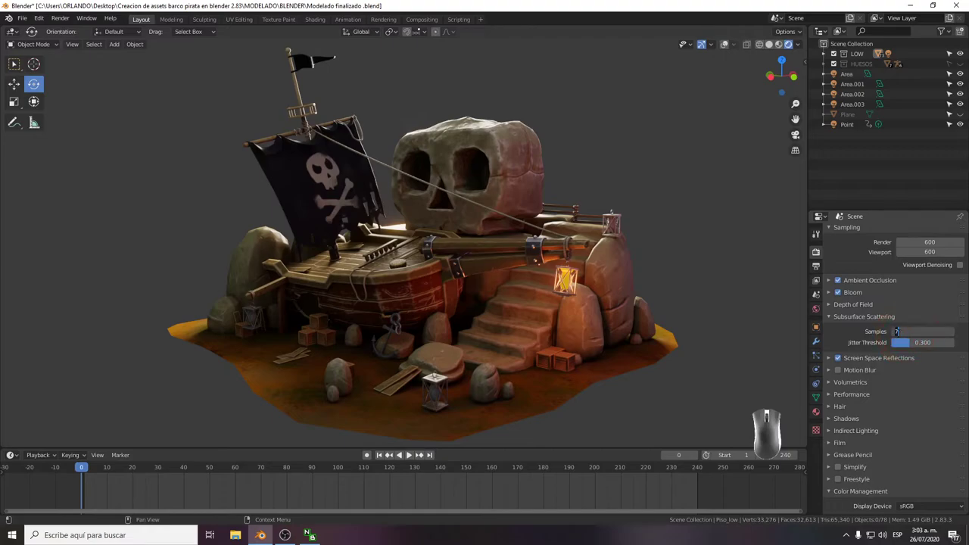
pyautogui.press('KP_2')
pyautogui.press('KP_0')
pyautogui.press('Return')
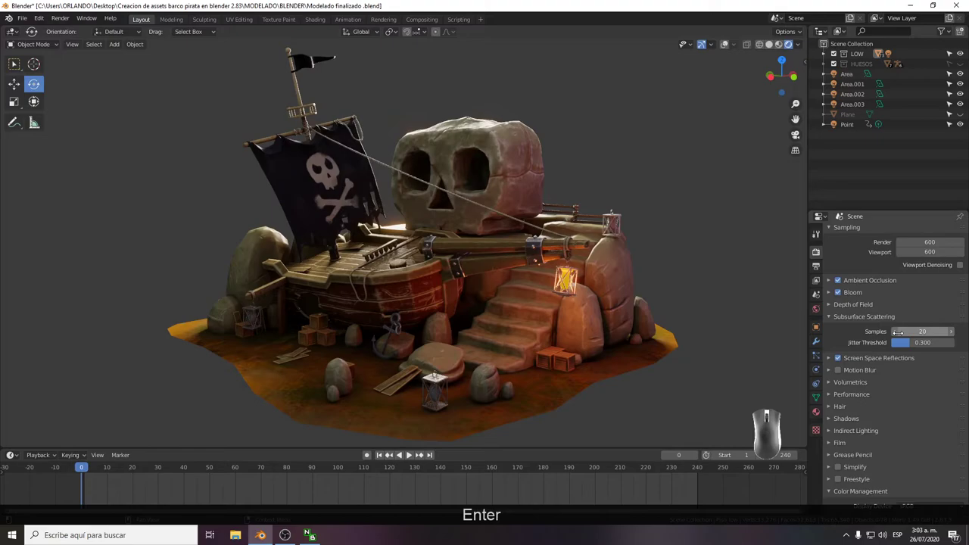
pyautogui.click(832, 321)
pyautogui.click(831, 330)
pyautogui.click(841, 330)
pyautogui.click(841, 330)
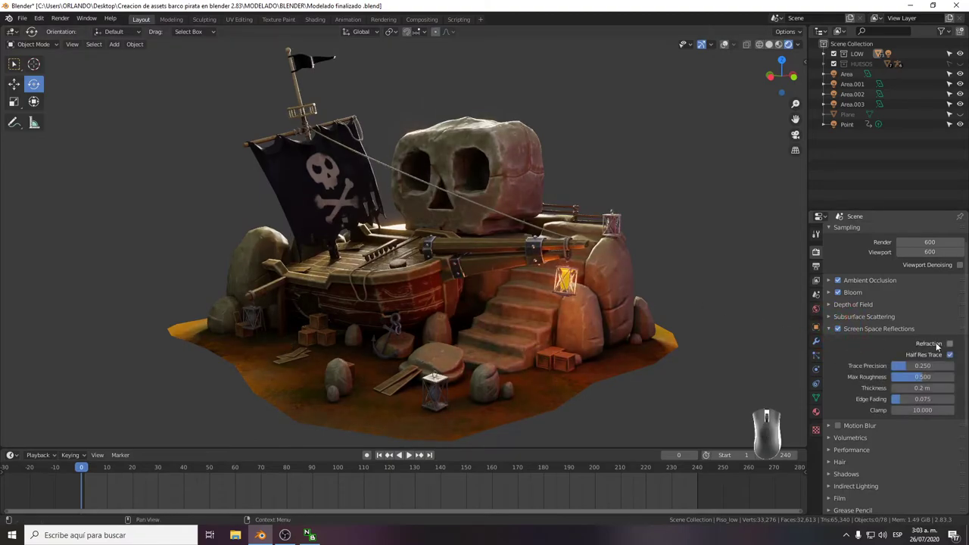
# Enable an Eevee effect checkbox further down and enter 128 in its value field.
pyautogui.click(948, 343)
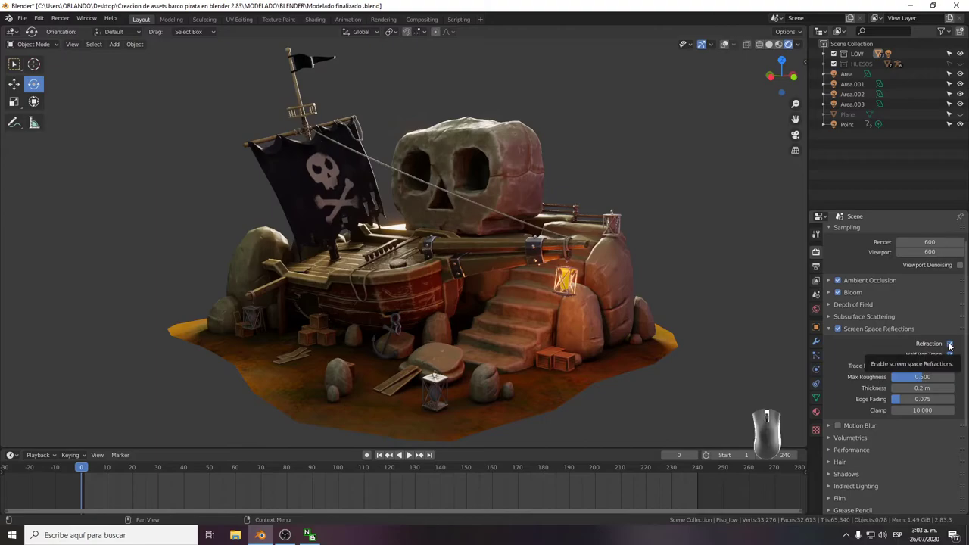
pyautogui.click(950, 345)
pyautogui.click(830, 334)
pyautogui.click(831, 353)
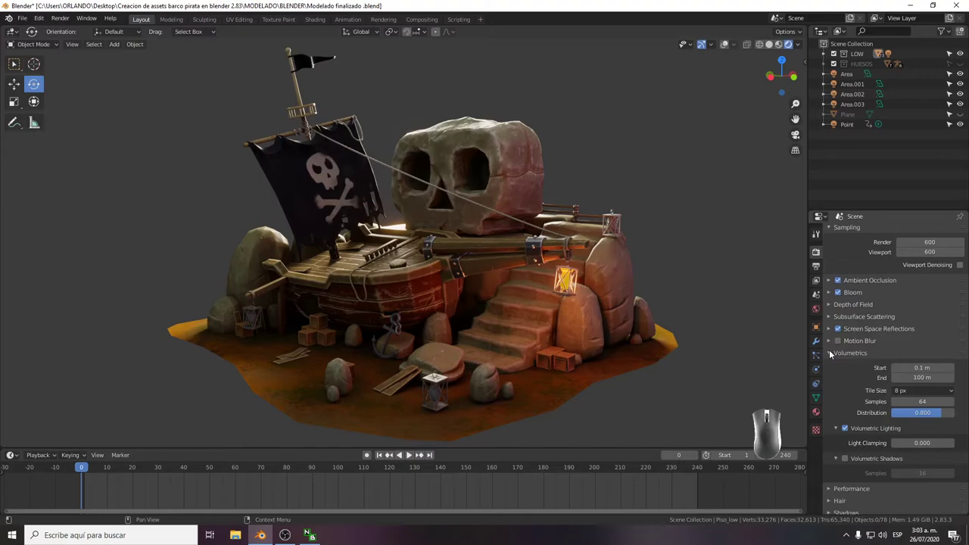
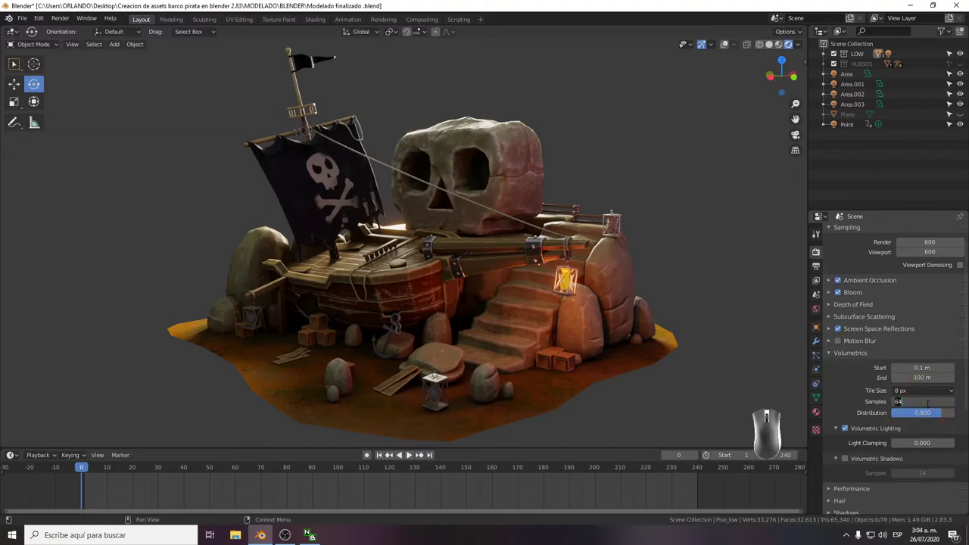
pyautogui.press('KP_1')
pyautogui.press('KP_2')
pyautogui.press('KP_8')
pyautogui.press('Return')
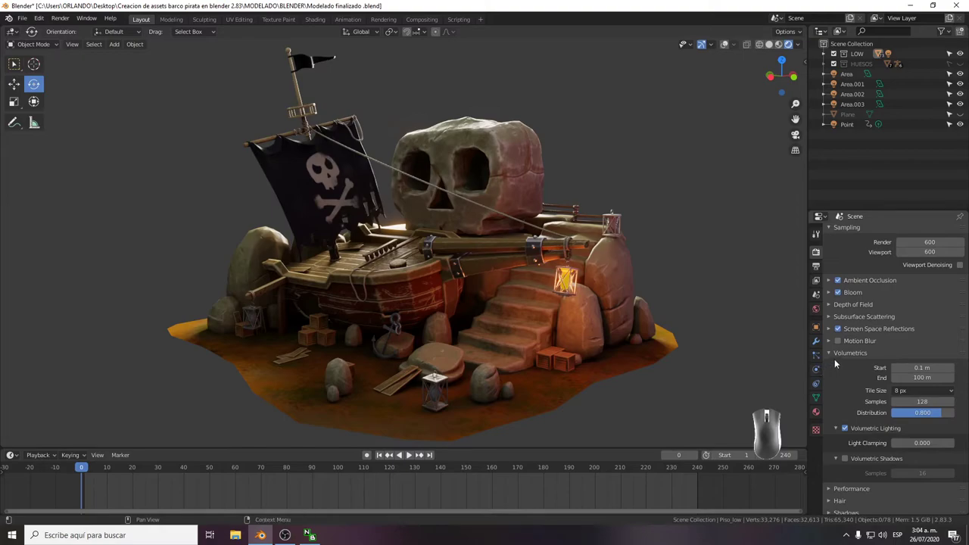
pyautogui.click(833, 355)
# Expand further Eevee effect panels and change dropdown options at the bottom of Render Properties.
pyautogui.click(828, 367)
pyautogui.click(829, 368)
pyautogui.click(831, 366)
pyautogui.click(831, 367)
pyautogui.click(830, 389)
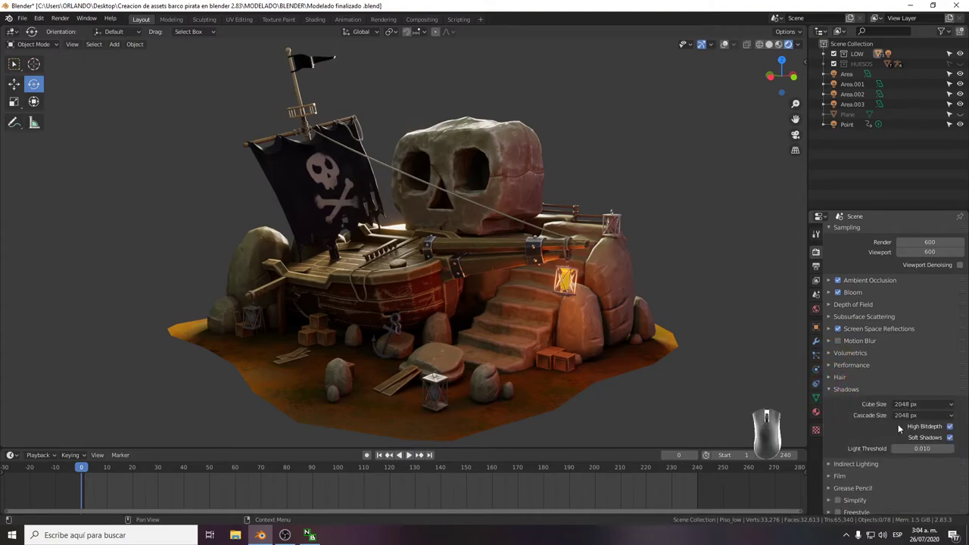
pyautogui.click(937, 403)
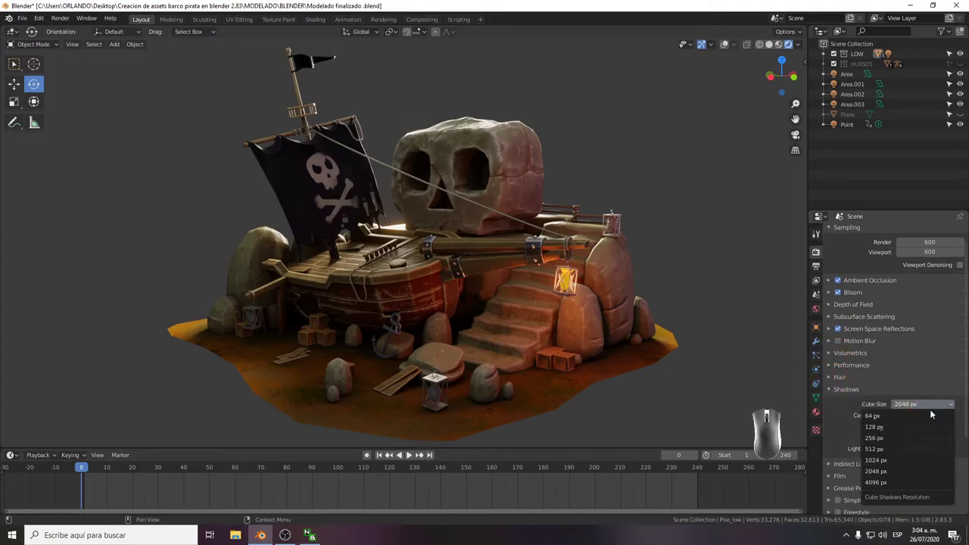
pyautogui.click(903, 481)
pyautogui.click(937, 420)
pyautogui.click(897, 495)
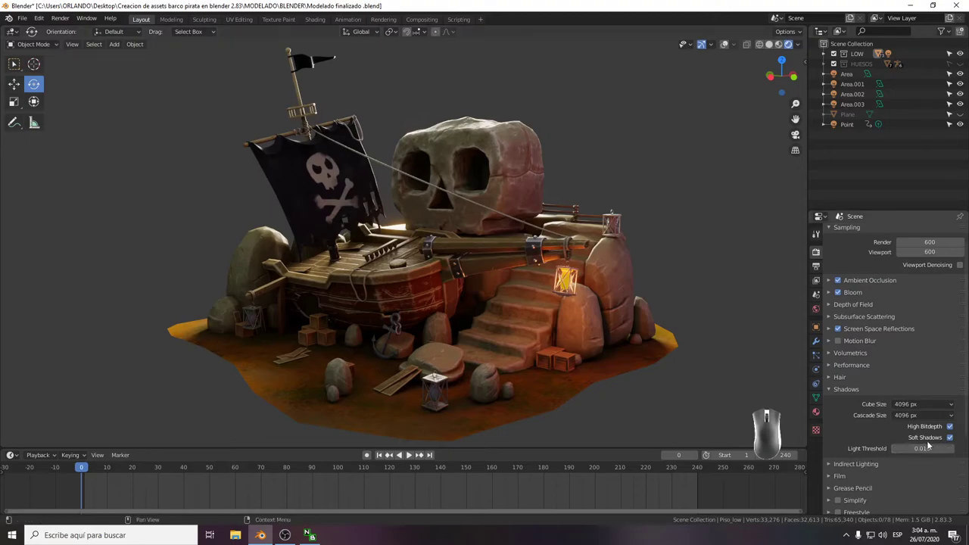
pyautogui.click(832, 388)
pyautogui.click(829, 405)
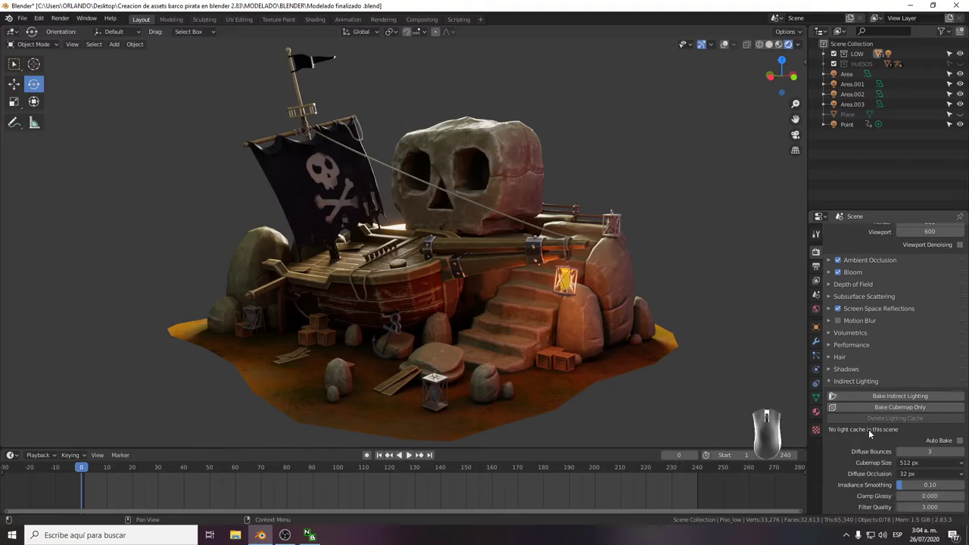
pyautogui.click(963, 449)
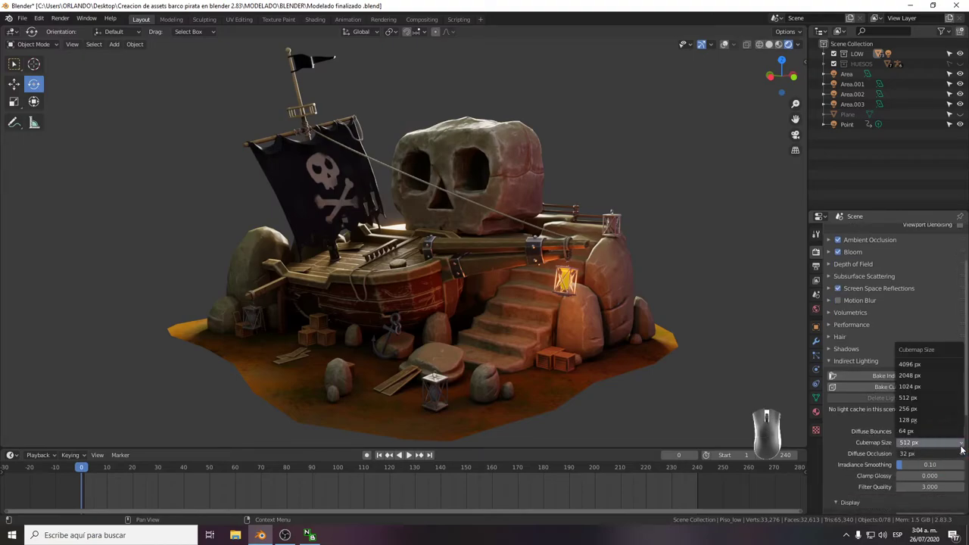
pyautogui.click(921, 385)
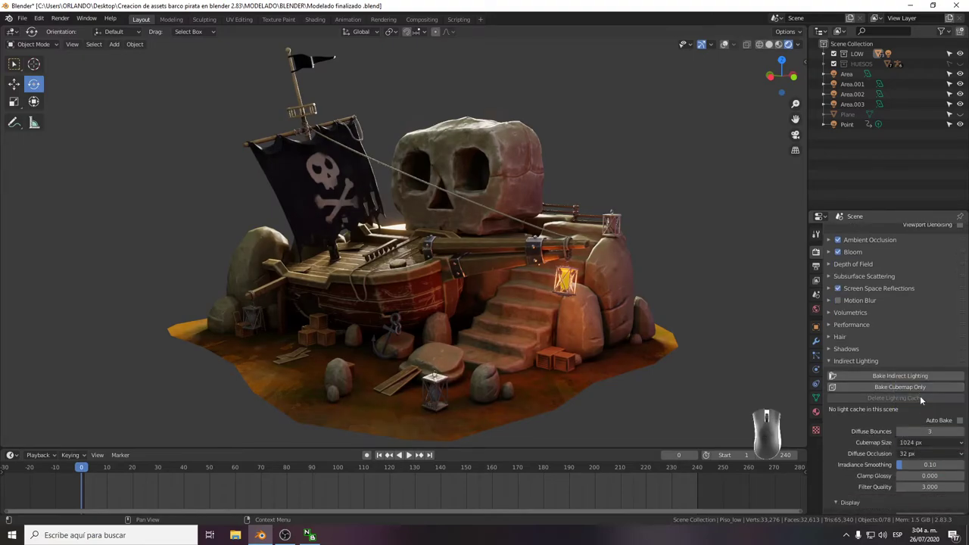
pyautogui.click(964, 452)
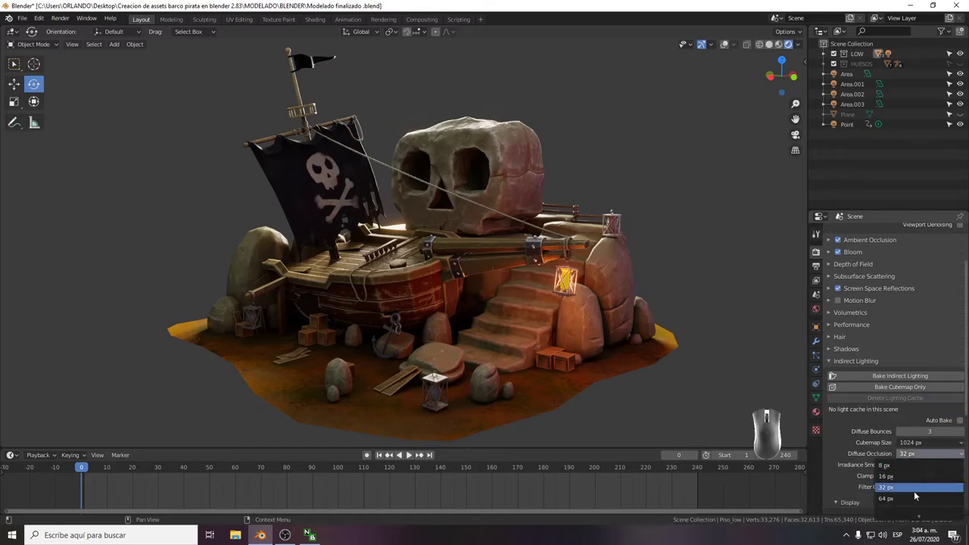
pyautogui.click(913, 502)
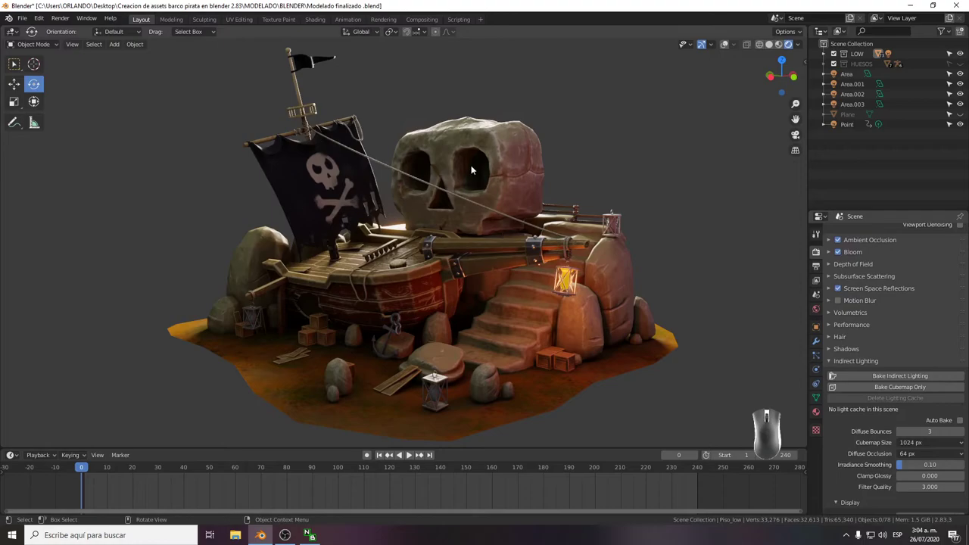
pyautogui.click(17, 23)
pyautogui.click(49, 87)
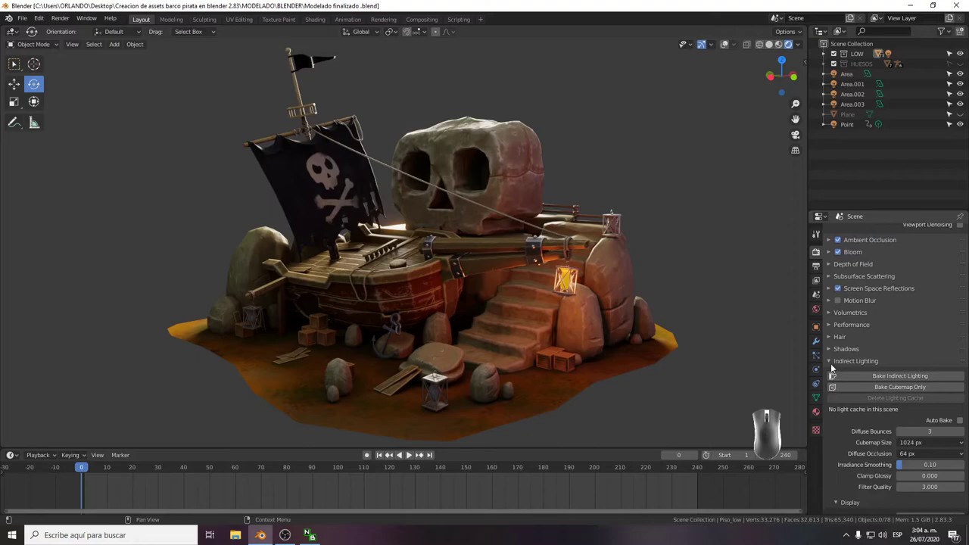
pyautogui.click(834, 364)
pyautogui.click(829, 375)
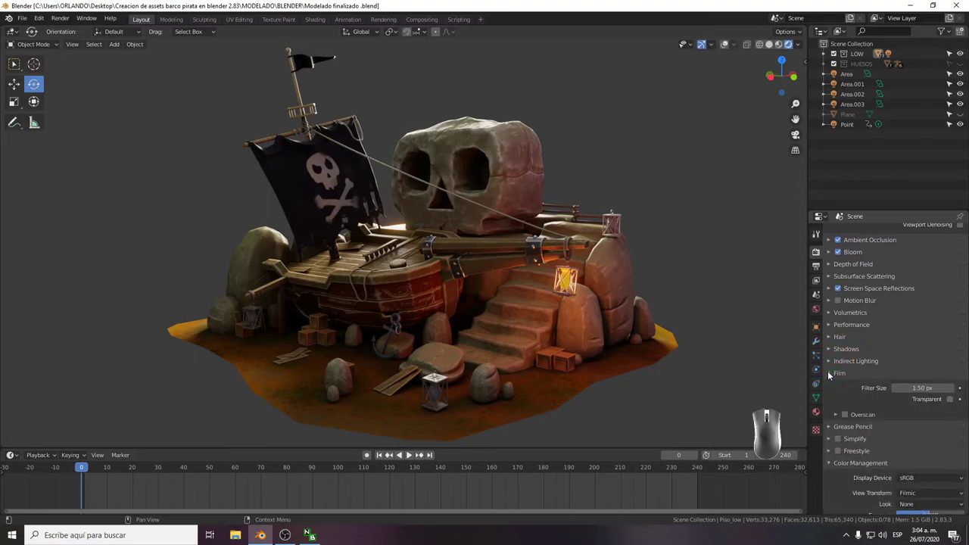
pyautogui.click(830, 375)
pyautogui.click(830, 389)
pyautogui.click(831, 389)
pyautogui.click(831, 401)
pyautogui.click(830, 401)
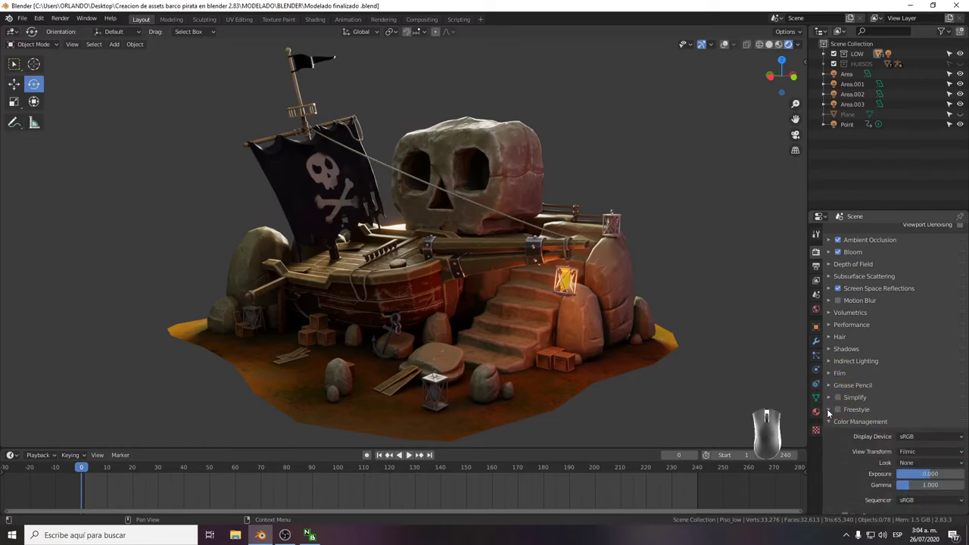
pyautogui.doubleClick(832, 413)
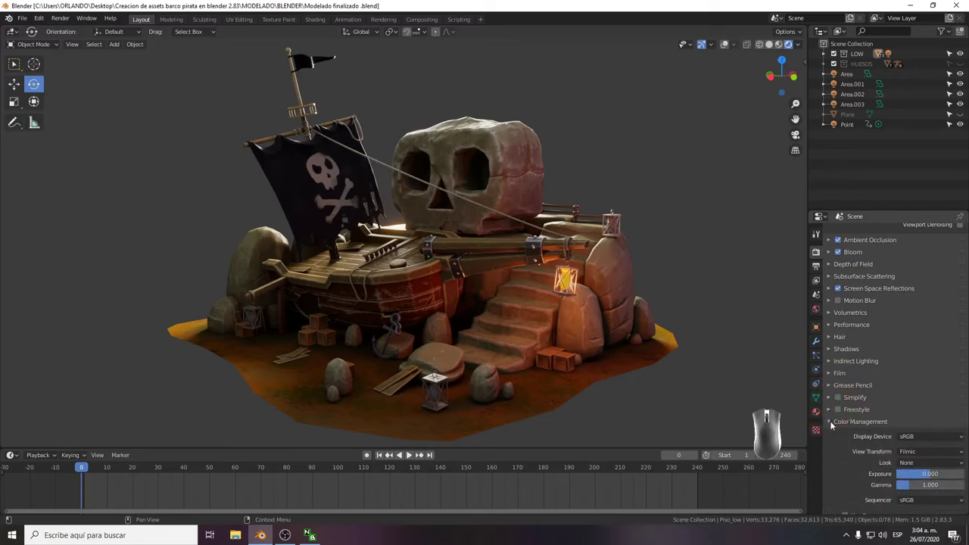
pyautogui.doubleClick(831, 425)
pyautogui.click(831, 426)
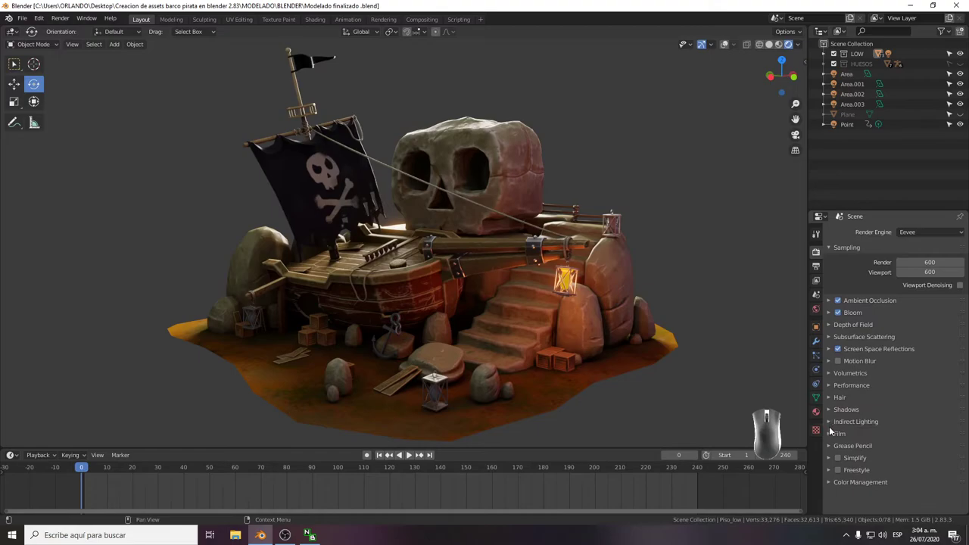
pyautogui.click(830, 484)
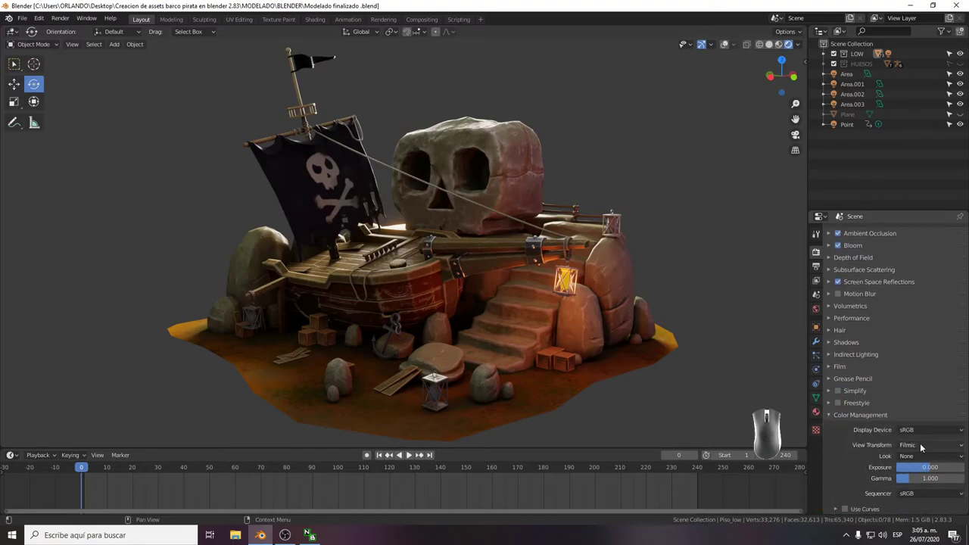
pyautogui.click(925, 435)
pyautogui.click(921, 443)
pyautogui.click(922, 433)
pyautogui.click(921, 465)
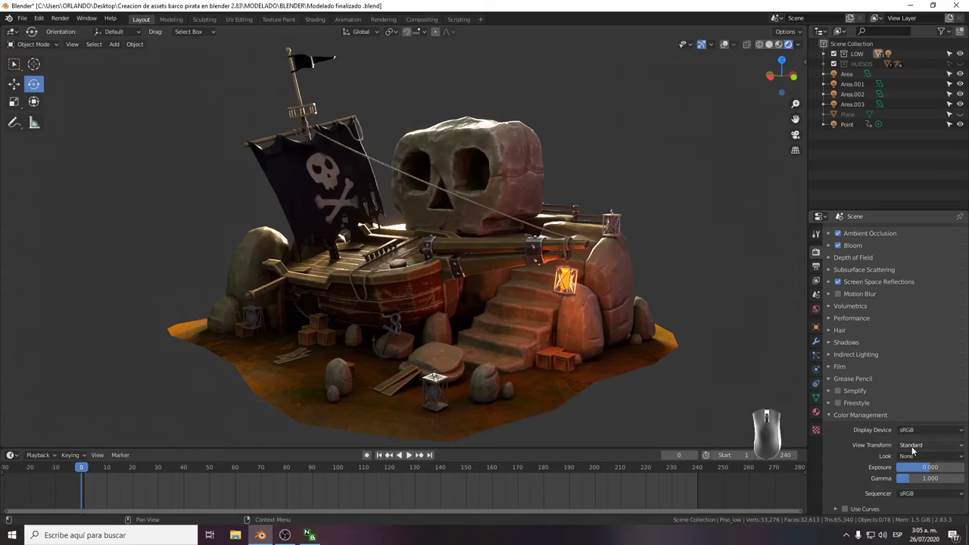
pyautogui.click(919, 450)
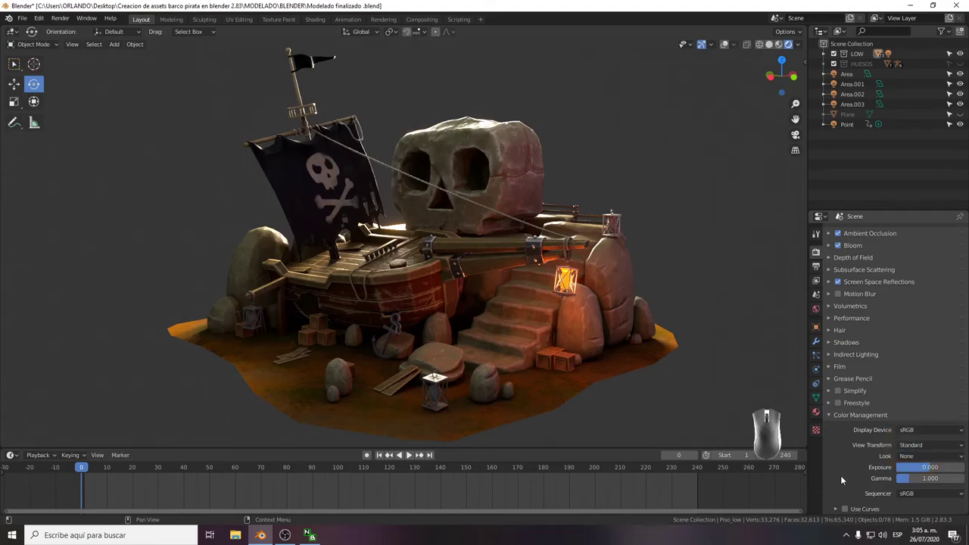
pyautogui.click(911, 460)
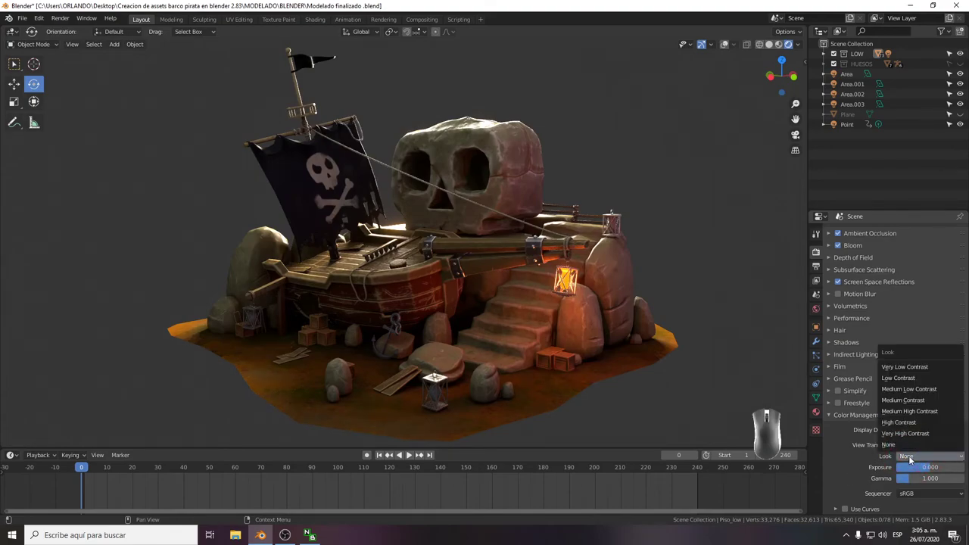
pyautogui.click(912, 460)
pyautogui.click(848, 484)
pyautogui.click(918, 469)
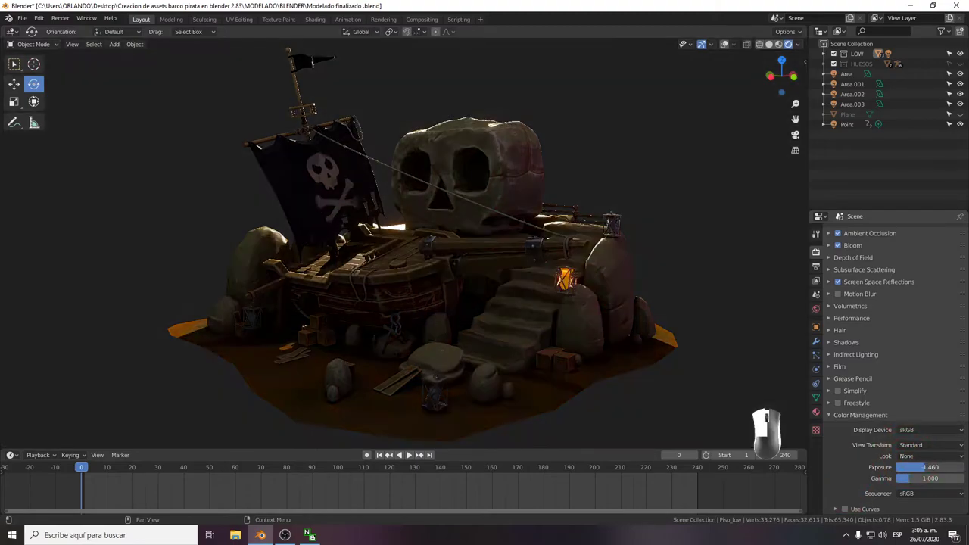
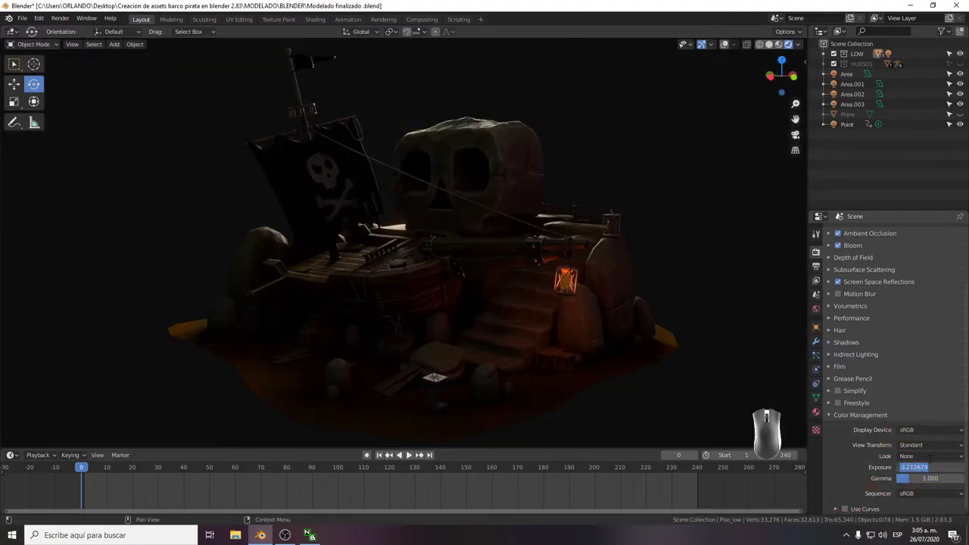
pyautogui.press('KP_0')
pyautogui.press('Return')
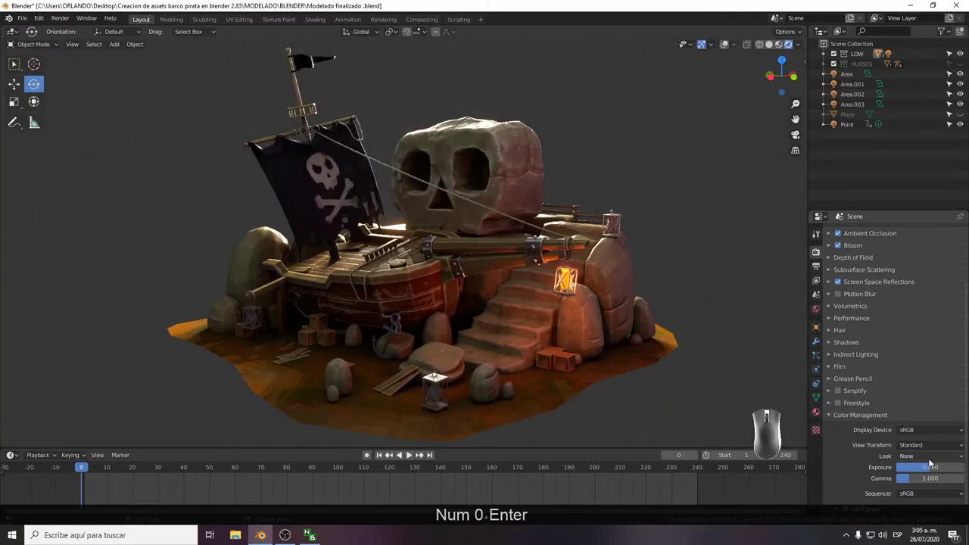
pyautogui.click(850, 490)
pyautogui.click(947, 495)
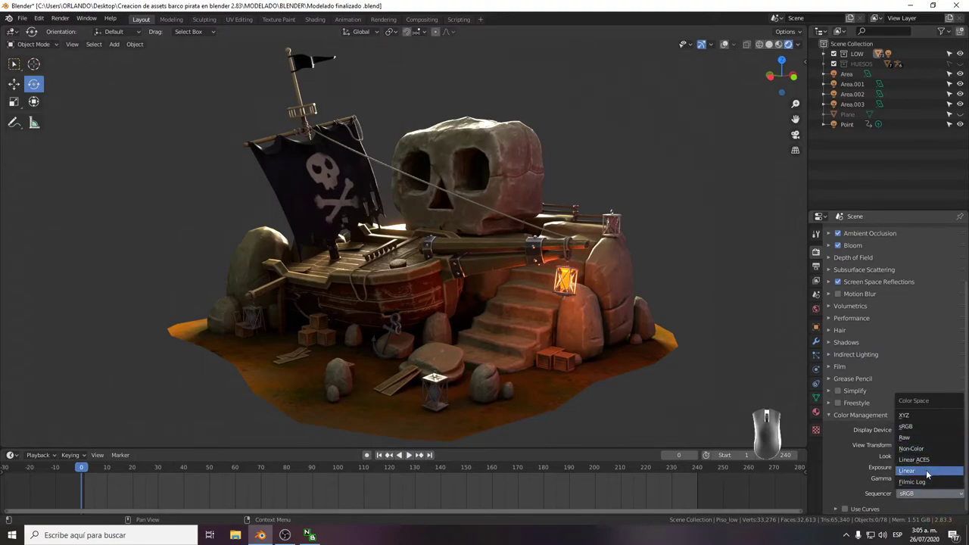
pyautogui.click(917, 435)
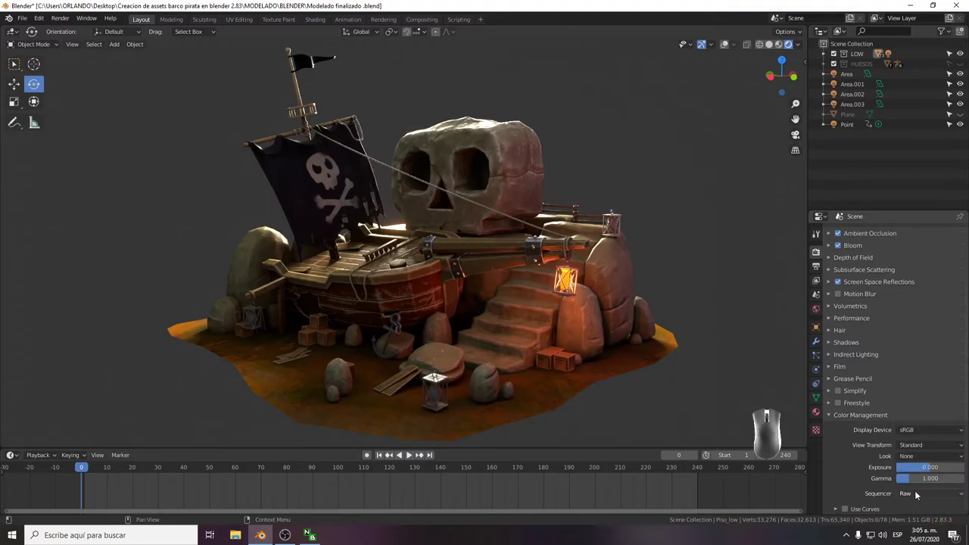
pyautogui.click(918, 494)
pyautogui.click(926, 430)
pyautogui.click(840, 479)
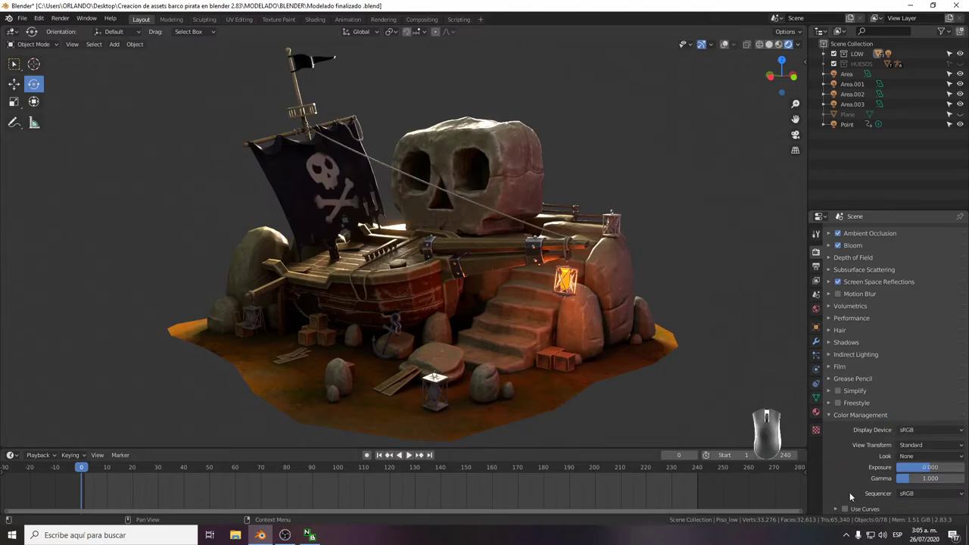
pyautogui.click(838, 416)
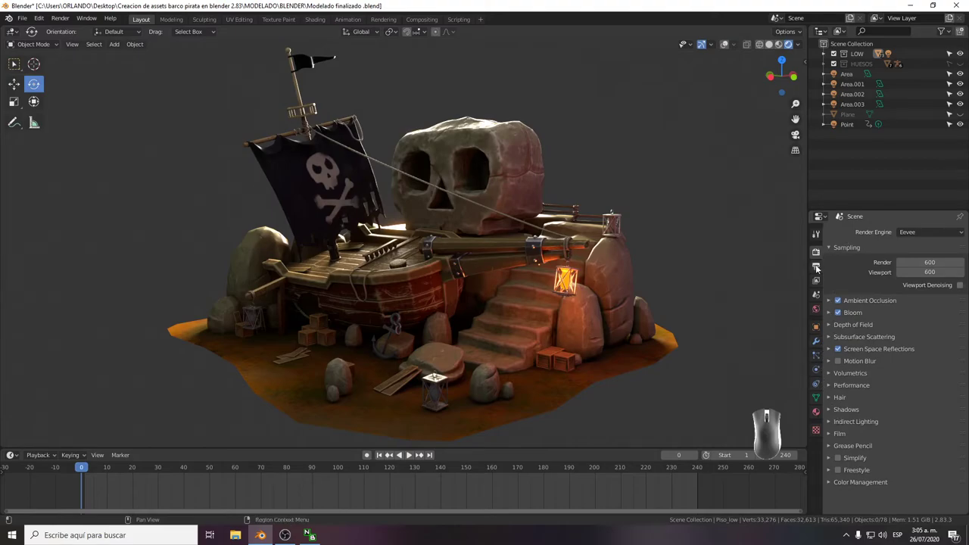
# Show the Output Properties dimensions, 1920 × 1080 at 100%, and browse the panels below.
pyautogui.click(817, 268)
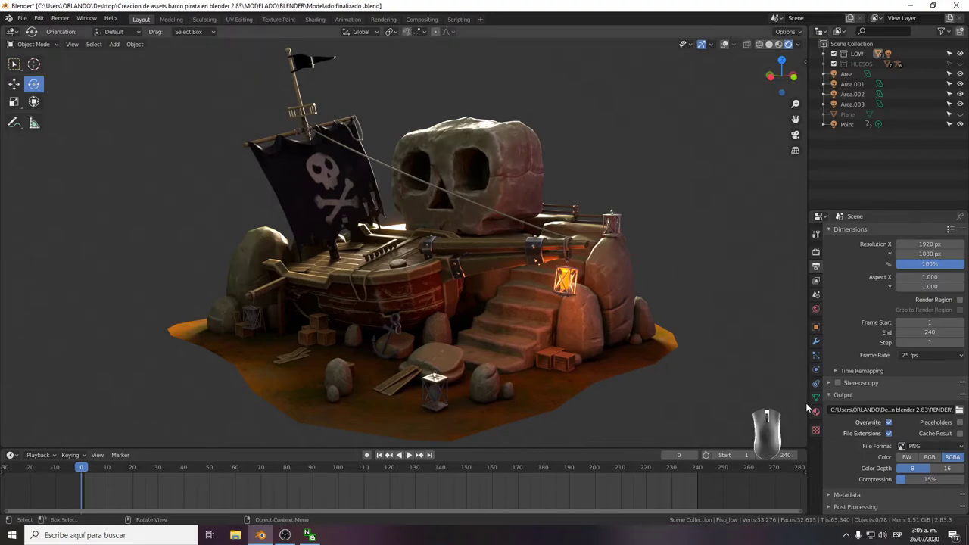
pyautogui.click(831, 394)
pyautogui.click(833, 410)
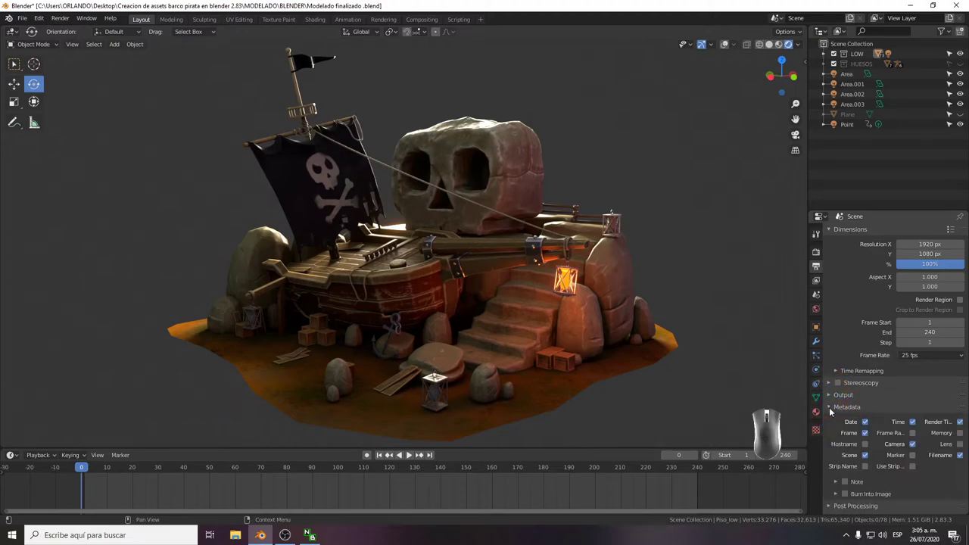
pyautogui.click(833, 409)
pyautogui.click(830, 420)
pyautogui.click(830, 421)
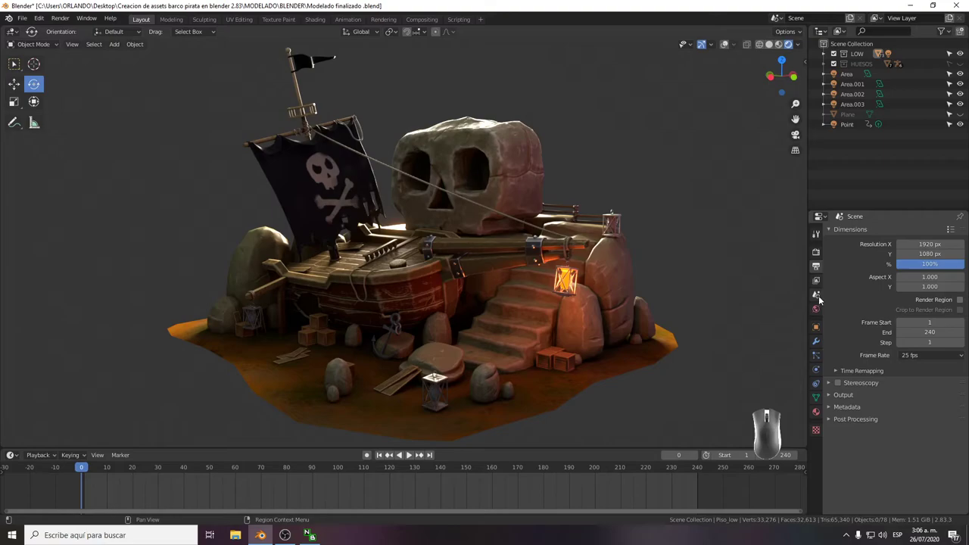
# Show World Properties, inspect the Surface panel, then expand the Viewport Display settings.
pyautogui.click(816, 312)
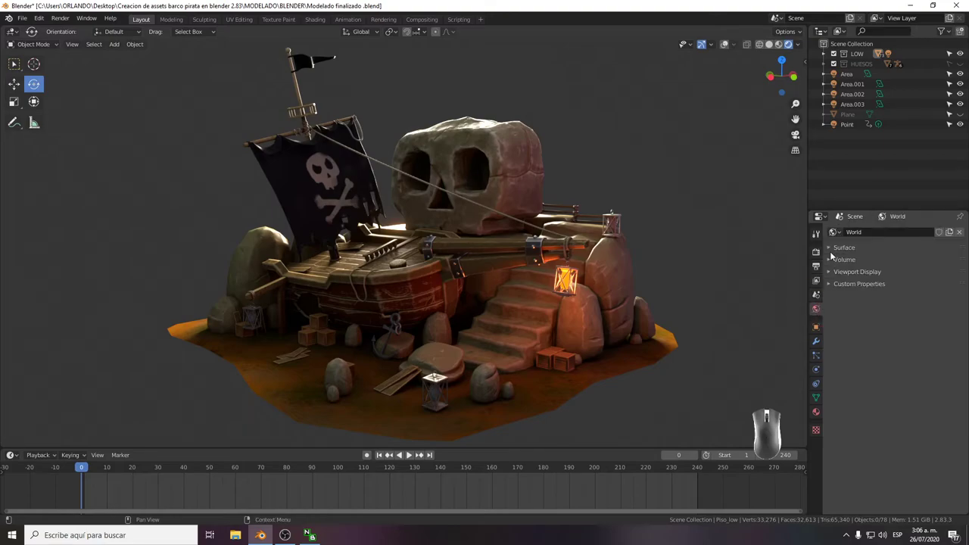
pyautogui.click(832, 253)
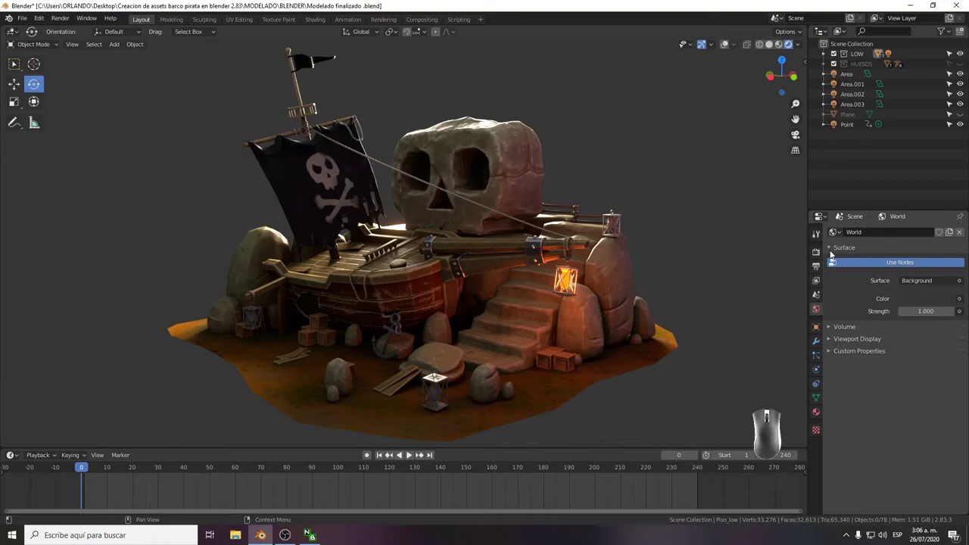
pyautogui.click(941, 281)
pyautogui.click(917, 357)
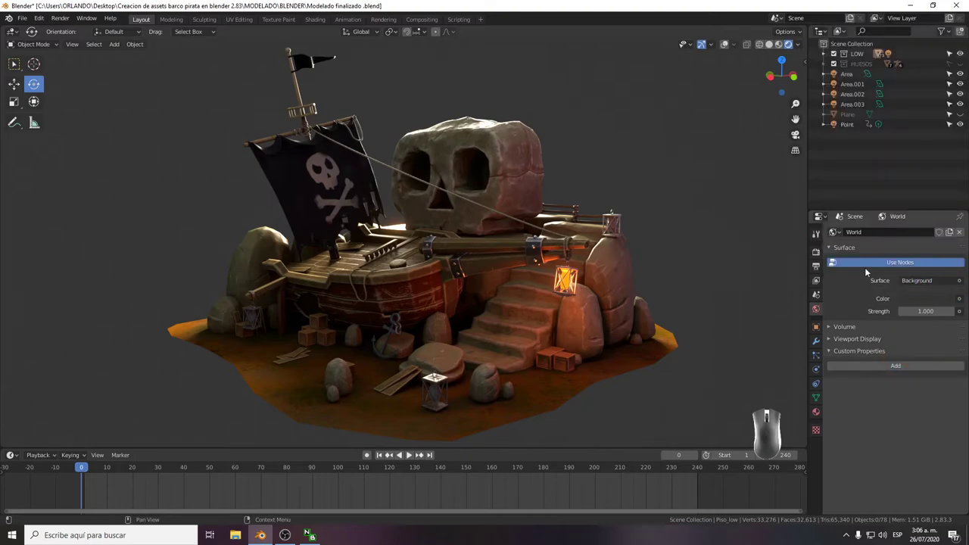
pyautogui.click(878, 415)
pyautogui.click(836, 351)
pyautogui.click(835, 248)
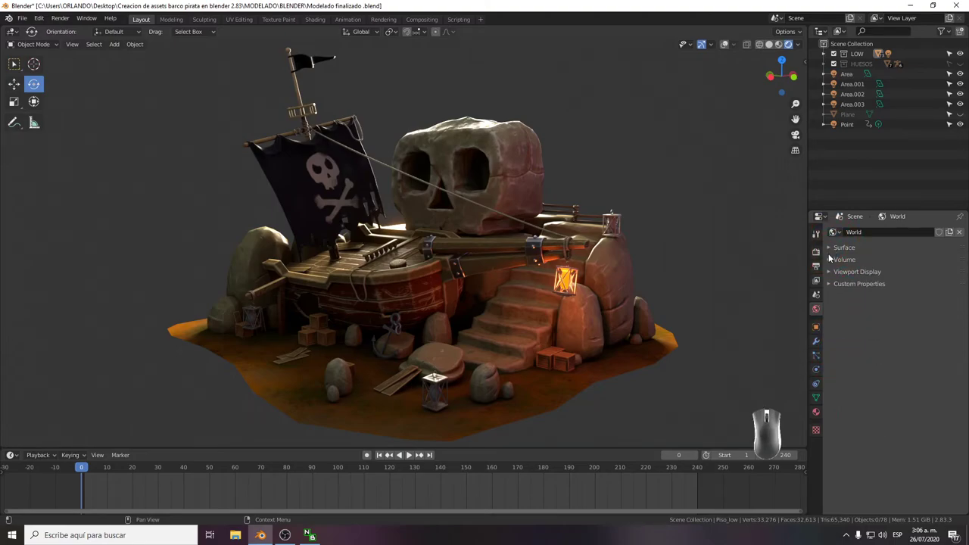
pyautogui.click(831, 262)
pyautogui.click(830, 262)
pyautogui.click(832, 273)
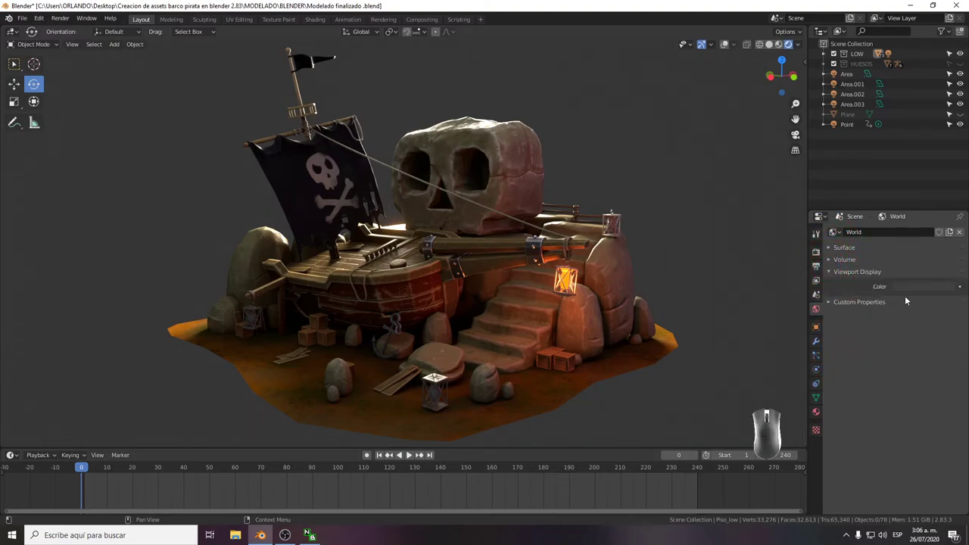
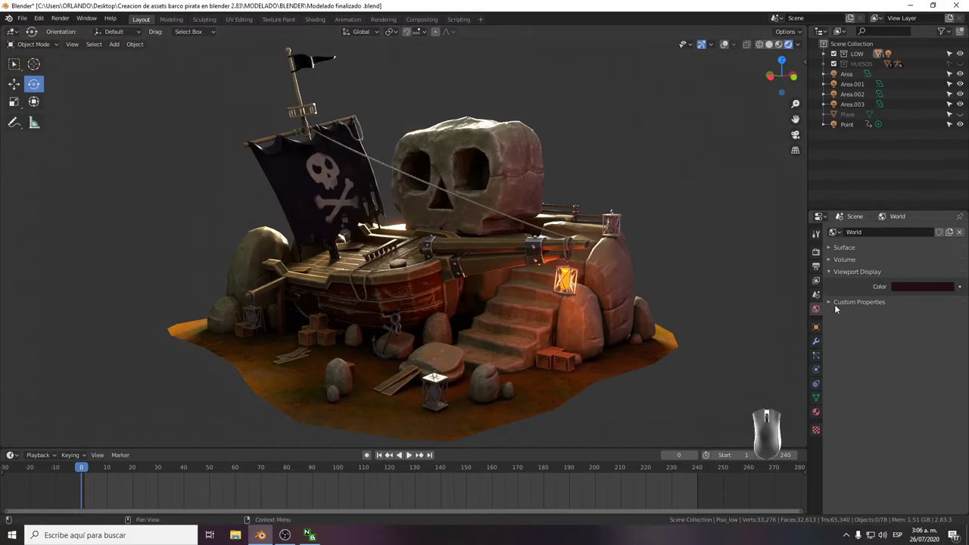
# Adjust the world's viewport display colour and delete the stray keyframe in the Timeline.
pyautogui.click(834, 304)
pyautogui.click(834, 304)
pyautogui.click(836, 272)
pyautogui.click(835, 272)
pyautogui.click(967, 287)
pyautogui.moveTo(943, 288); pyautogui.dragTo(917, 286)
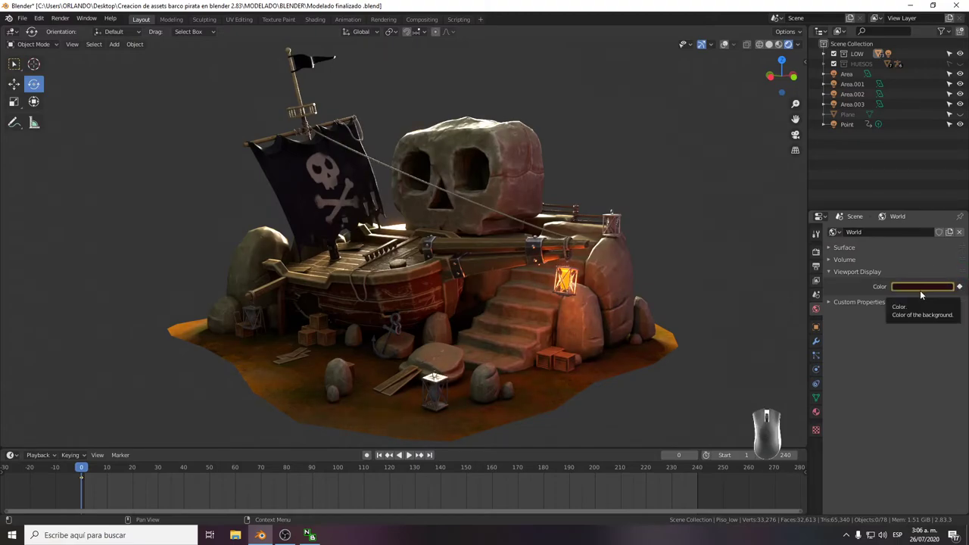
pyautogui.click(83, 480)
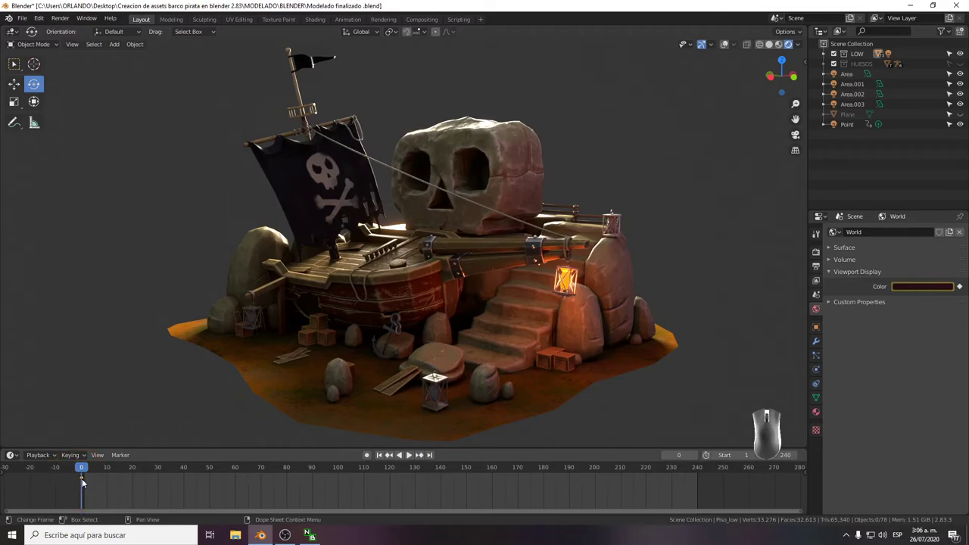
pyautogui.press('Delete')
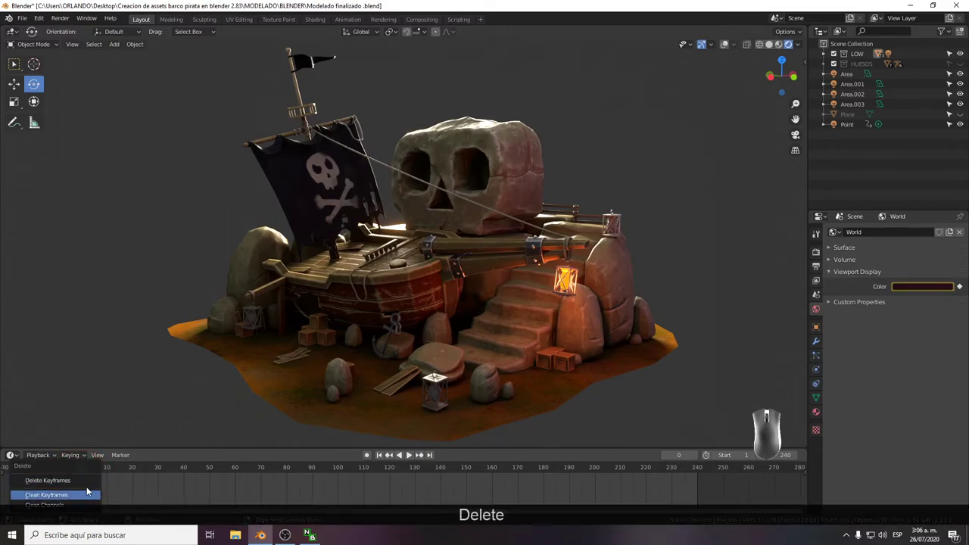
pyautogui.click(80, 480)
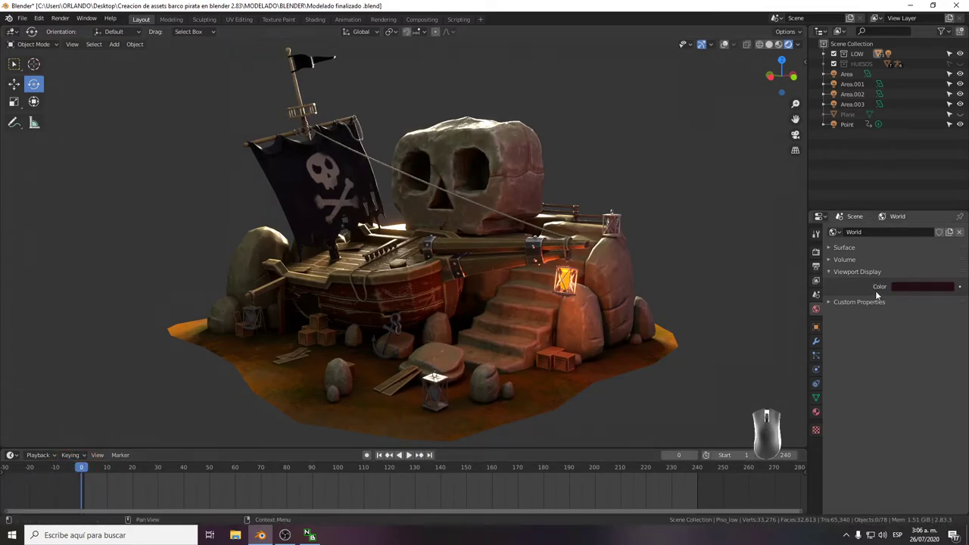
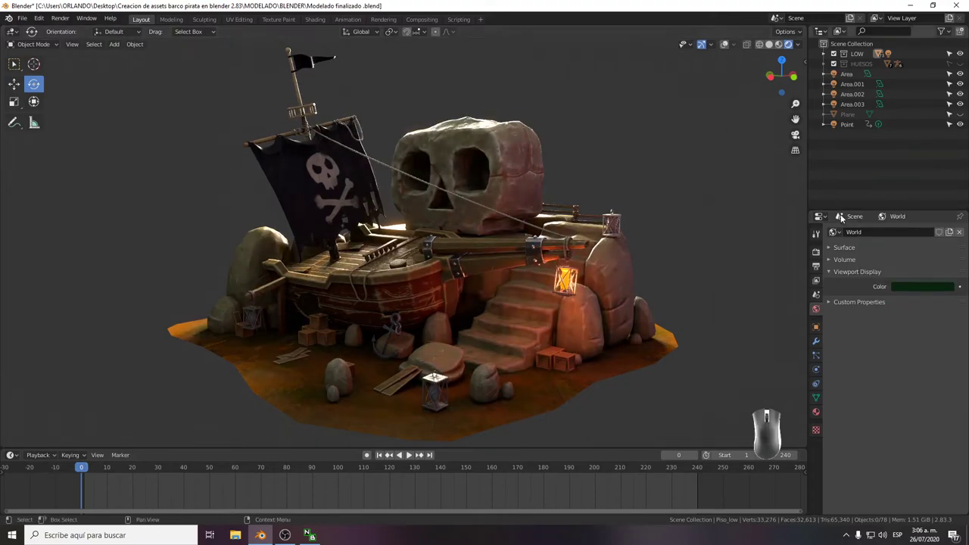
# Fold the Viewport Display panels away and expand the world Surface settings again.
pyautogui.click(830, 277)
pyautogui.click(831, 284)
pyautogui.click(831, 284)
pyautogui.click(832, 259)
pyautogui.click(833, 262)
pyautogui.click(832, 249)
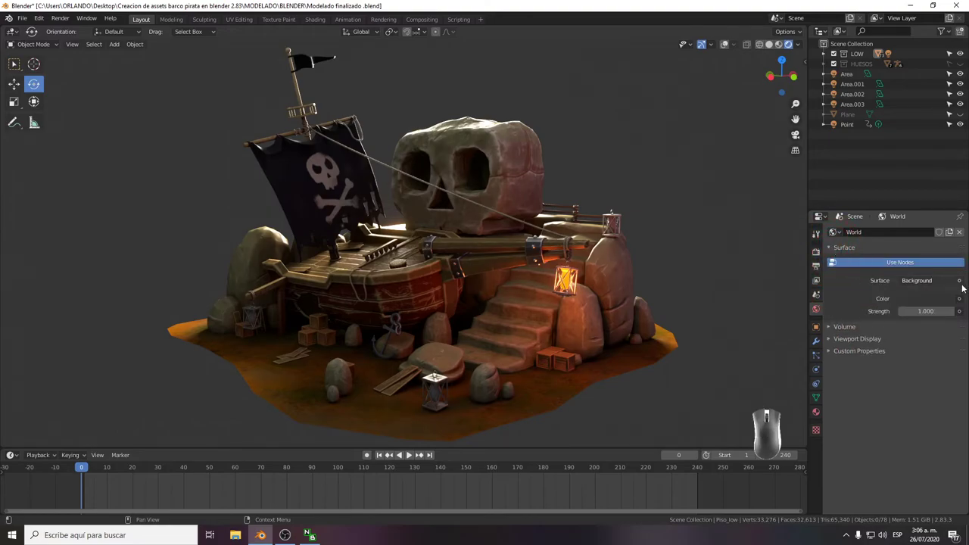
# Check the world Surface shader list, then brighten the Background colour in the picker.
pyautogui.click(964, 283)
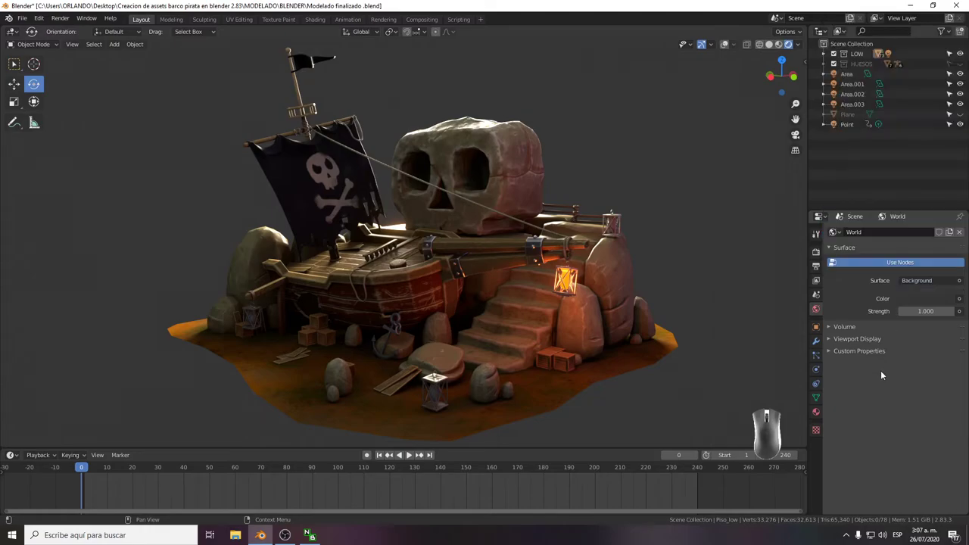
pyautogui.click(885, 373)
pyautogui.click(934, 296)
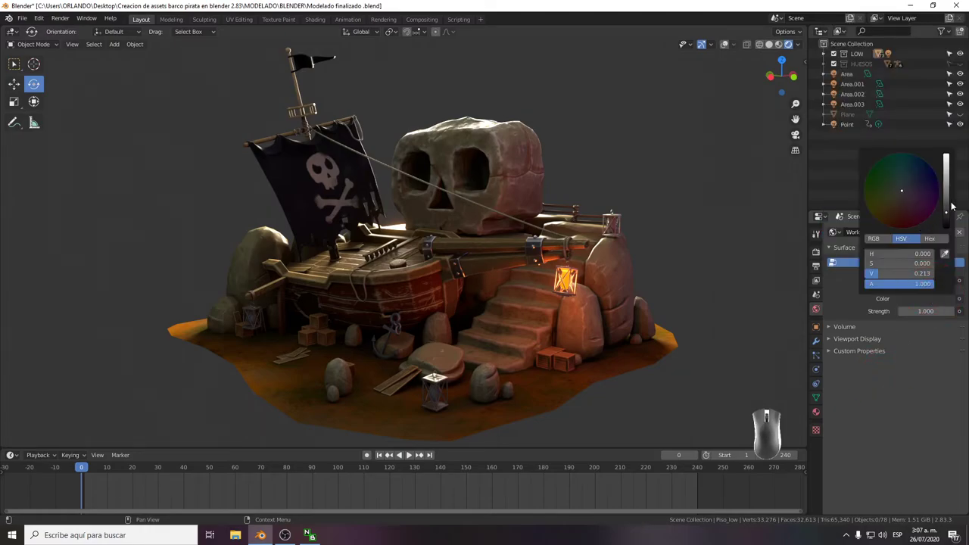
pyautogui.click(951, 204)
pyautogui.click(895, 394)
pyautogui.click(832, 252)
pyautogui.click(819, 313)
pyautogui.click(834, 250)
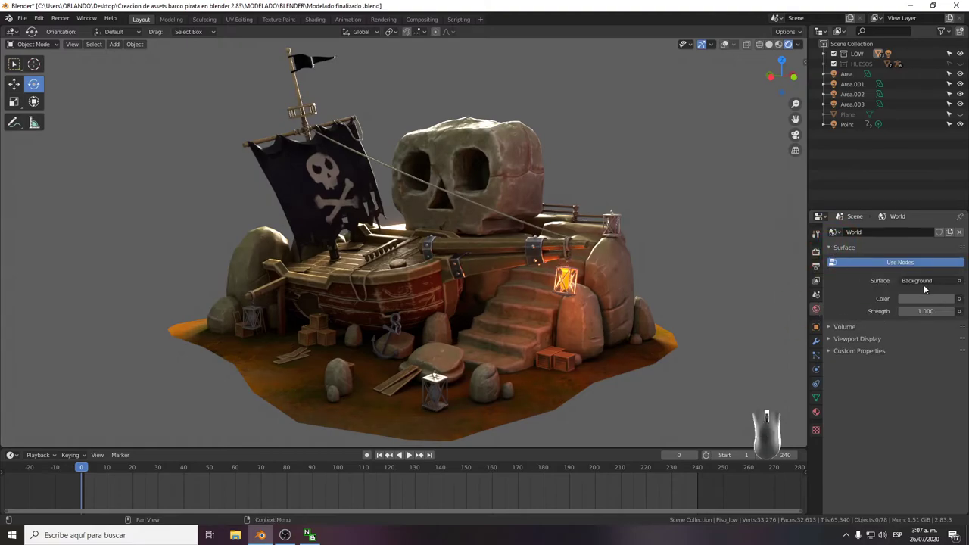
pyautogui.click(931, 299)
pyautogui.click(905, 216)
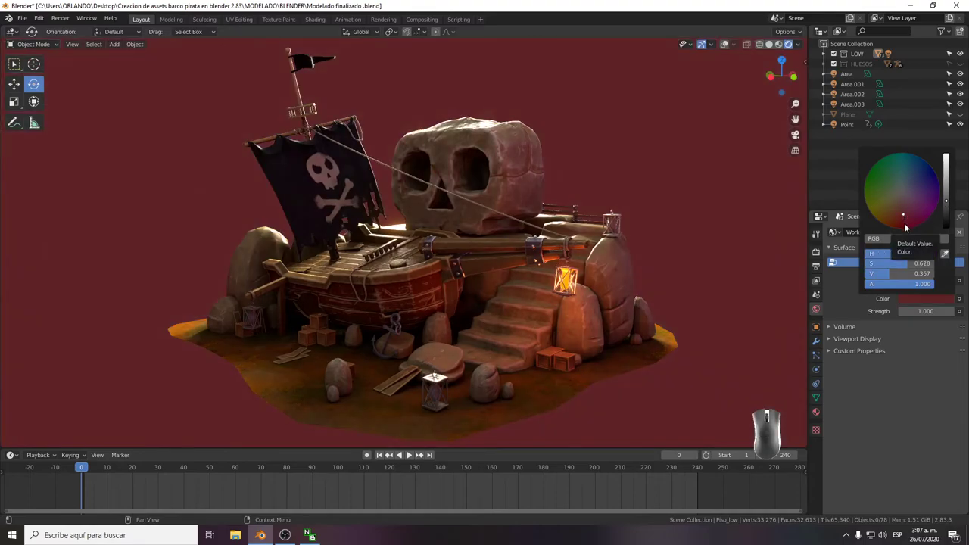
pyautogui.click(905, 383)
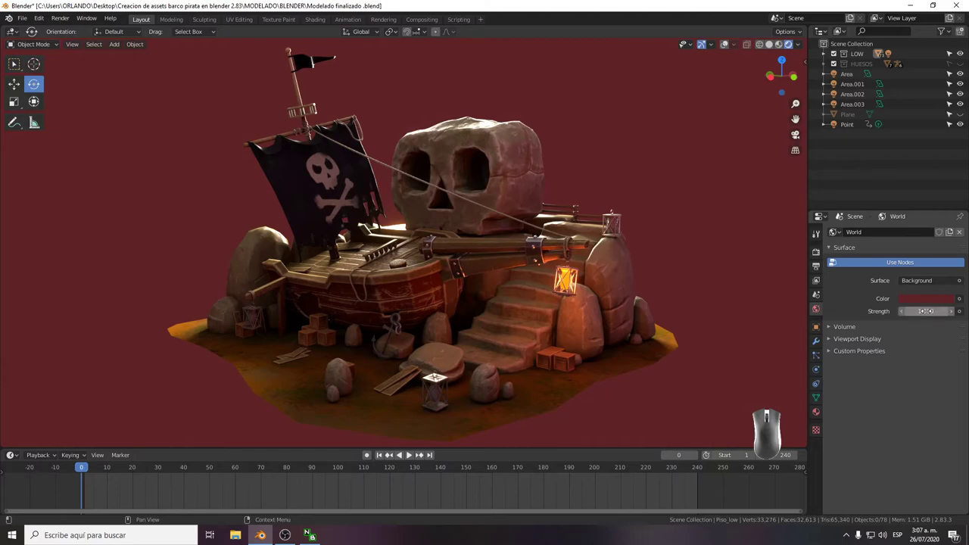
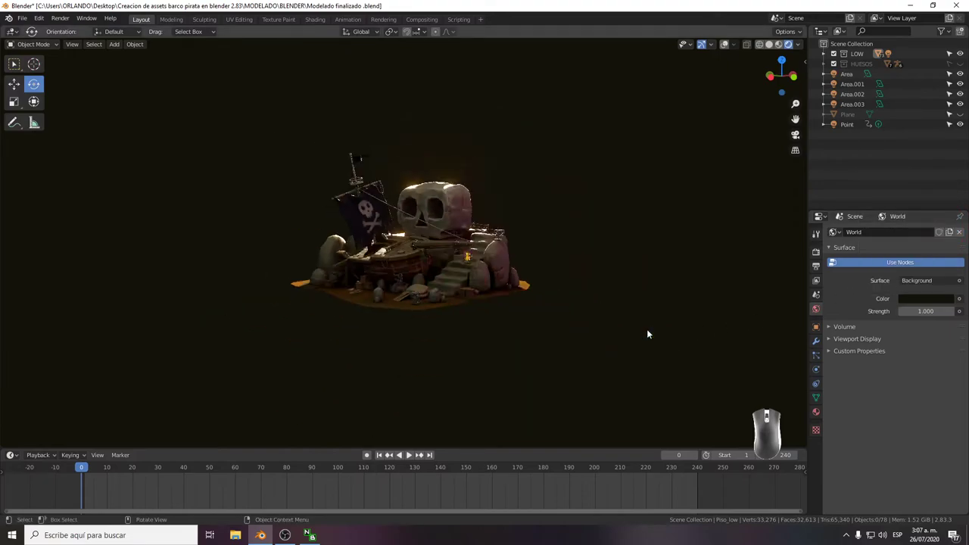
# Zoom in on the diorama and tune the world background colour to a neutral grey.
pyautogui.moveTo(654, 339); pyautogui.dragTo(413, 258)
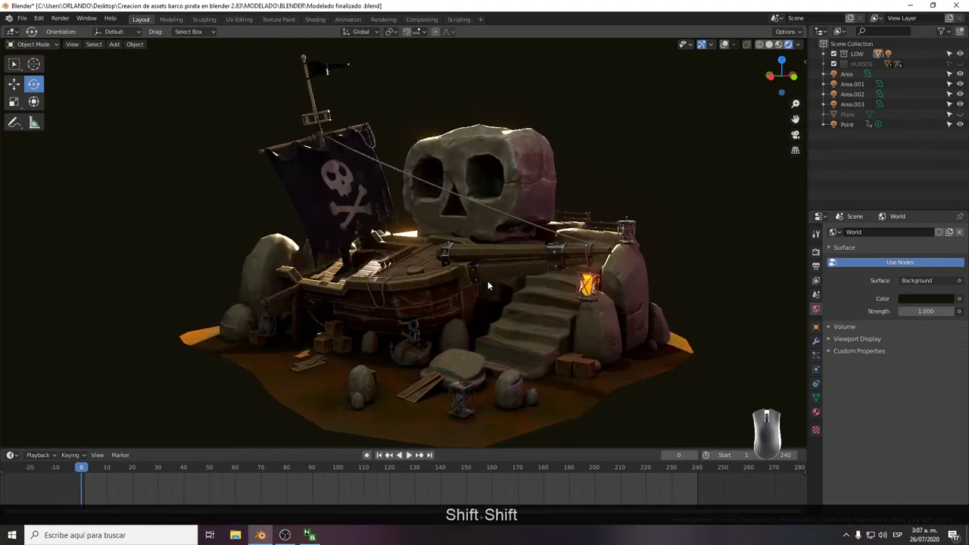
pyautogui.click(928, 300)
pyautogui.click(949, 193)
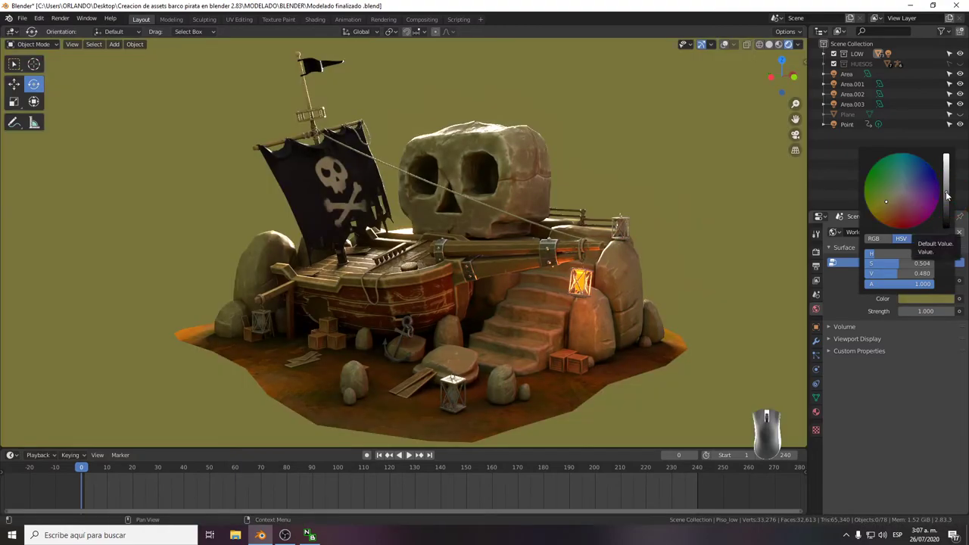
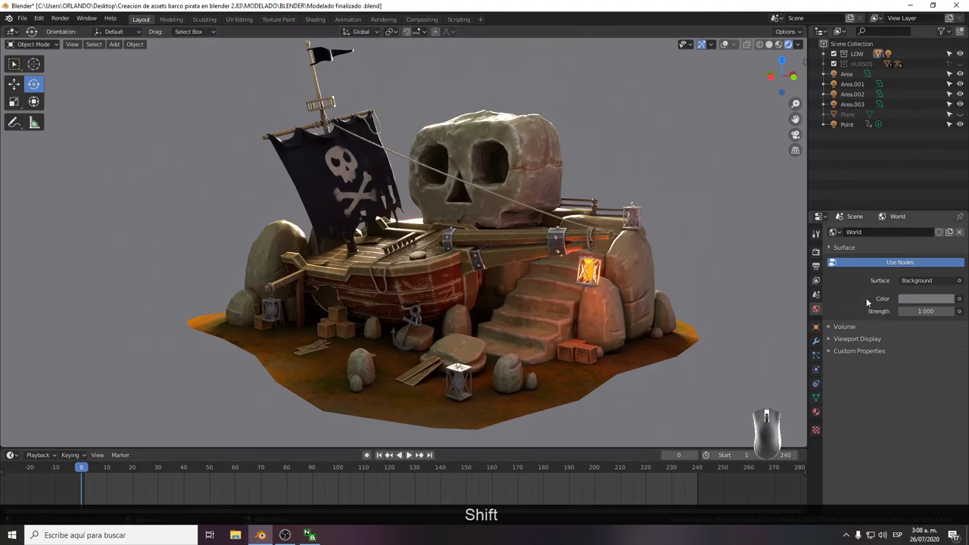
pyautogui.click(915, 286)
pyautogui.click(886, 385)
pyautogui.click(833, 341)
pyautogui.click(833, 341)
pyautogui.click(831, 350)
pyautogui.click(832, 339)
pyautogui.click(832, 339)
pyautogui.click(832, 351)
pyautogui.click(835, 329)
pyautogui.click(835, 329)
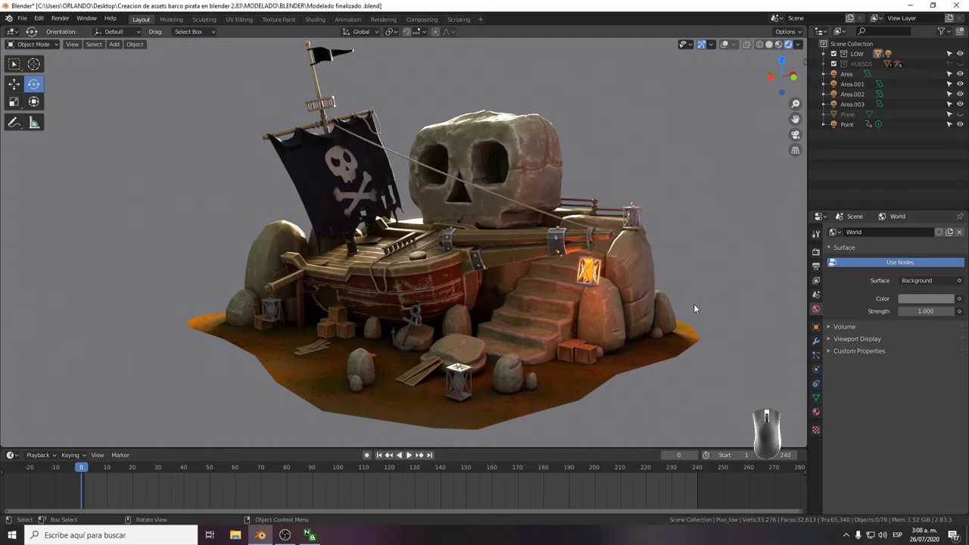
# Save the blend file and collapse the world Surface settings.
pyautogui.press('ctrl+s')
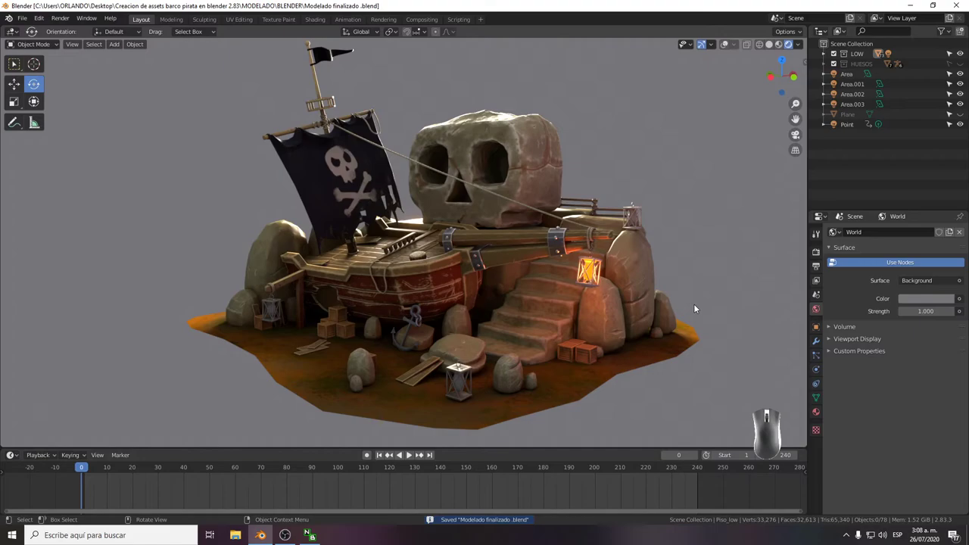
pyautogui.click(832, 249)
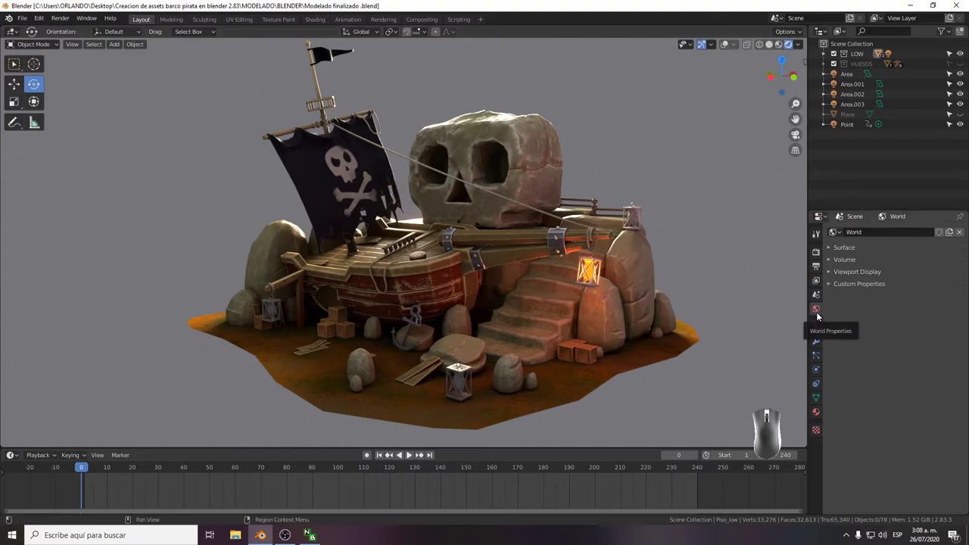
pyautogui.click(819, 315)
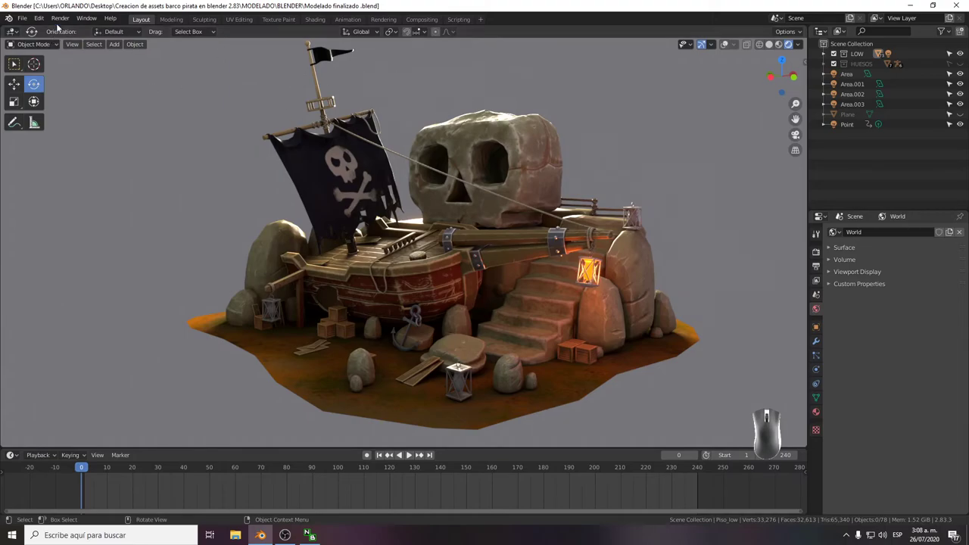
# Browse the Render menu, then add a Camera via Shift+A and look through it with Numpad 0.
pyautogui.click(66, 21)
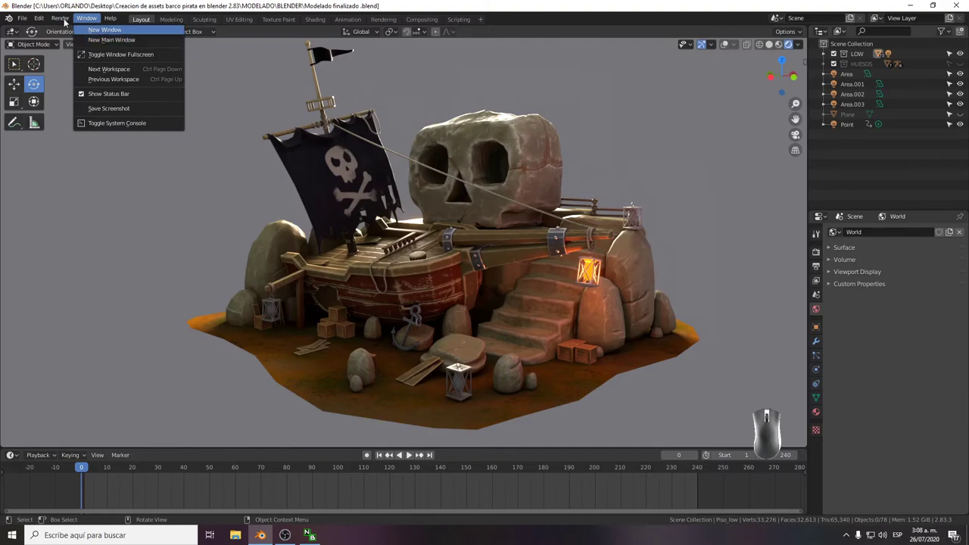
pyautogui.click(62, 24)
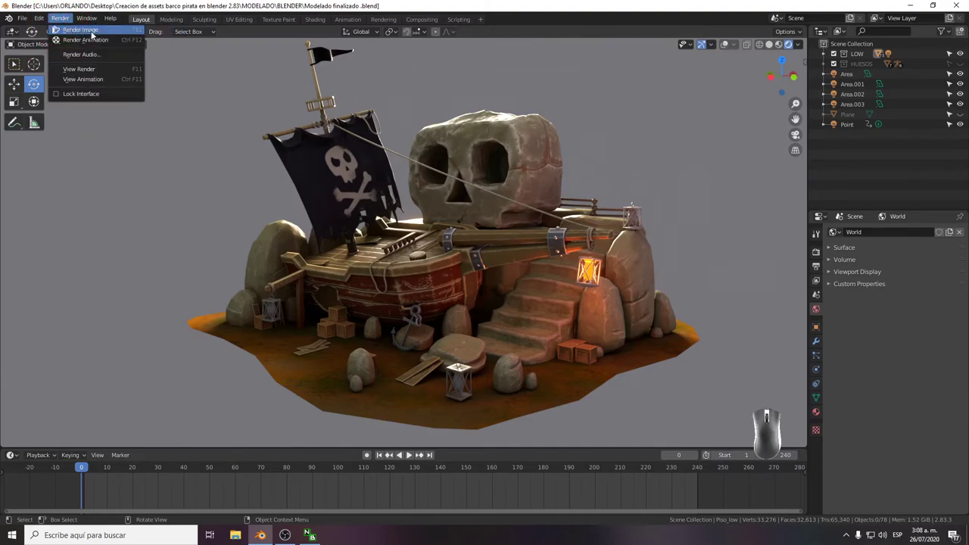
pyautogui.click(98, 33)
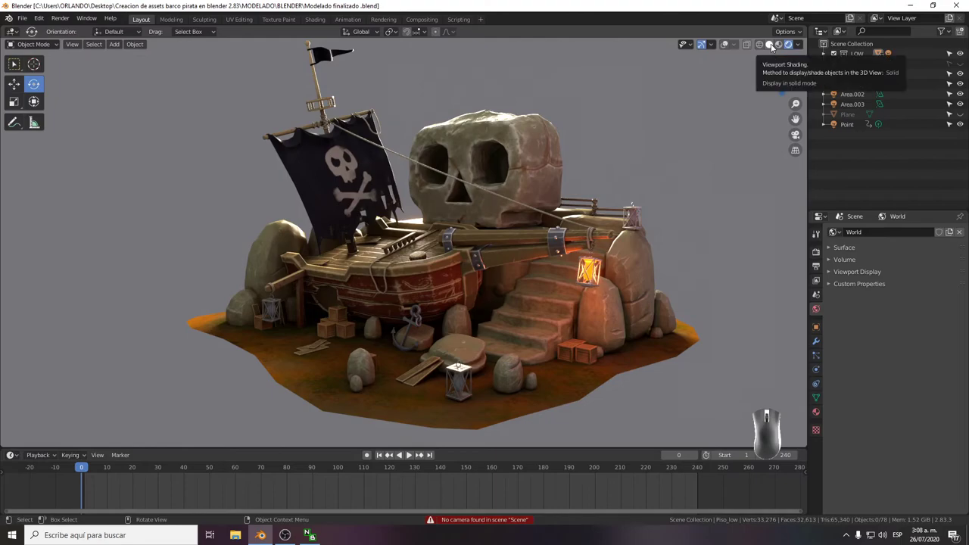
pyautogui.press('shift+a')
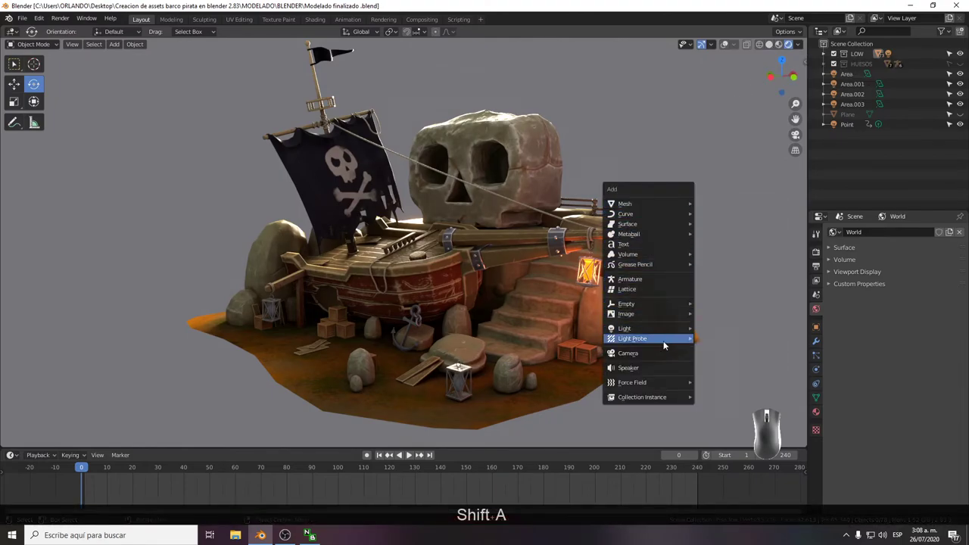
pyautogui.click(660, 358)
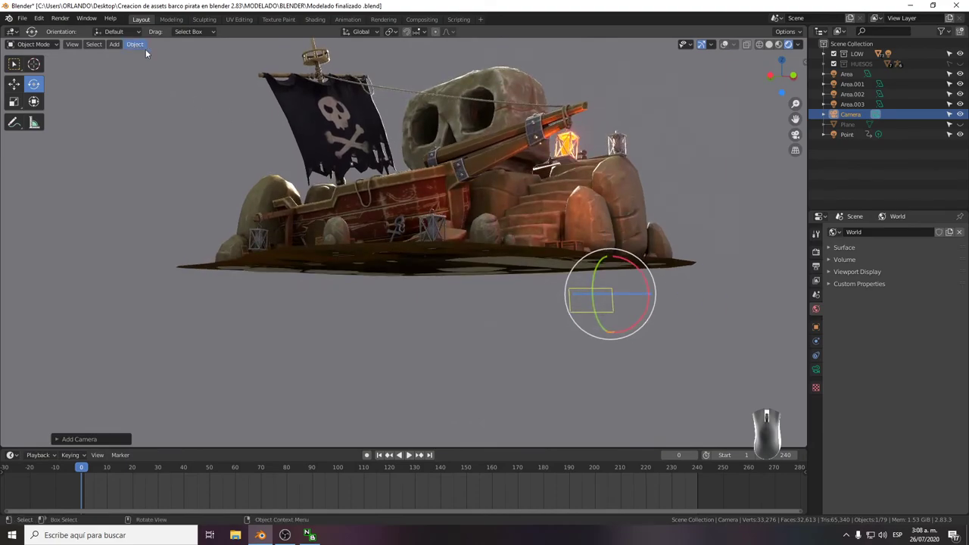
pyautogui.press('KP_0')
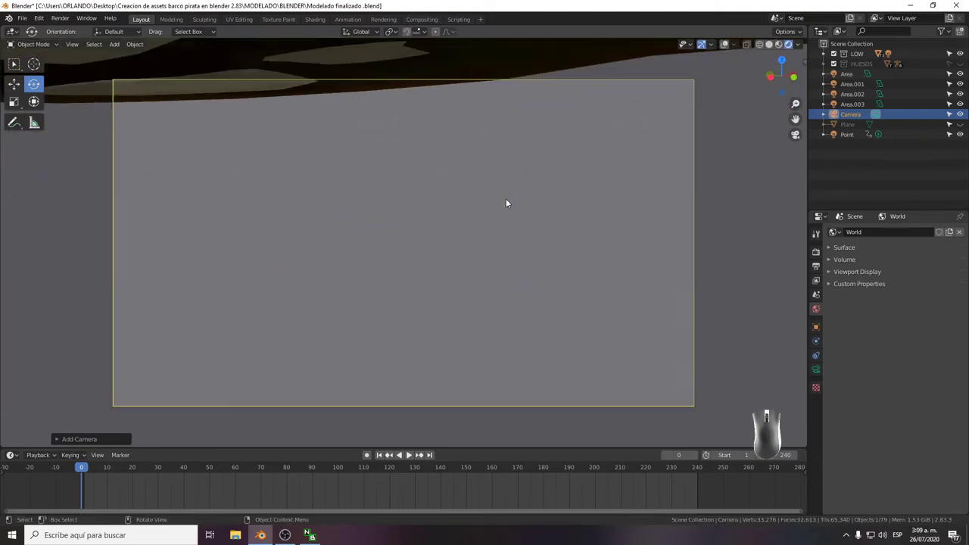
# Enable Lock Camera to View in the N panel and navigate to frame the ship and skull rock.
pyautogui.press('n')
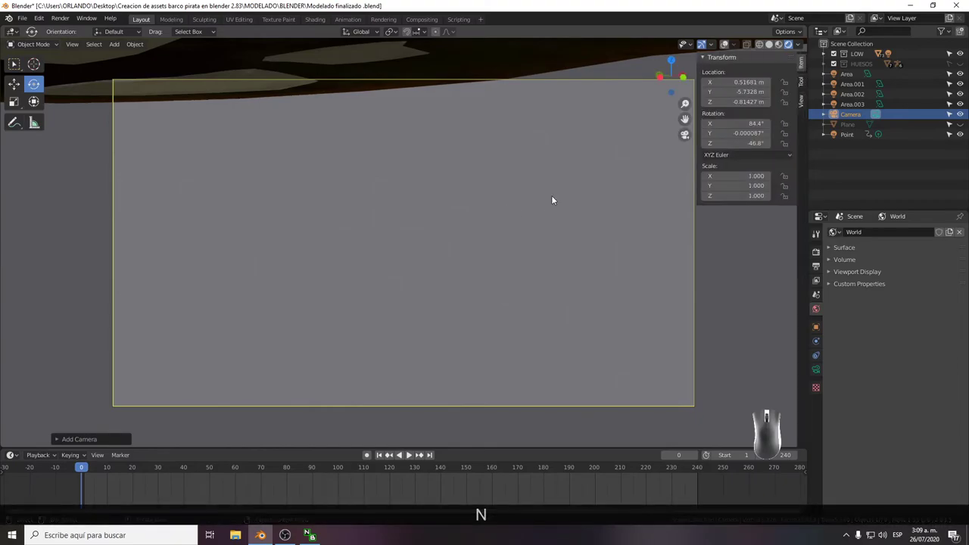
pyautogui.click(803, 84)
pyautogui.click(804, 99)
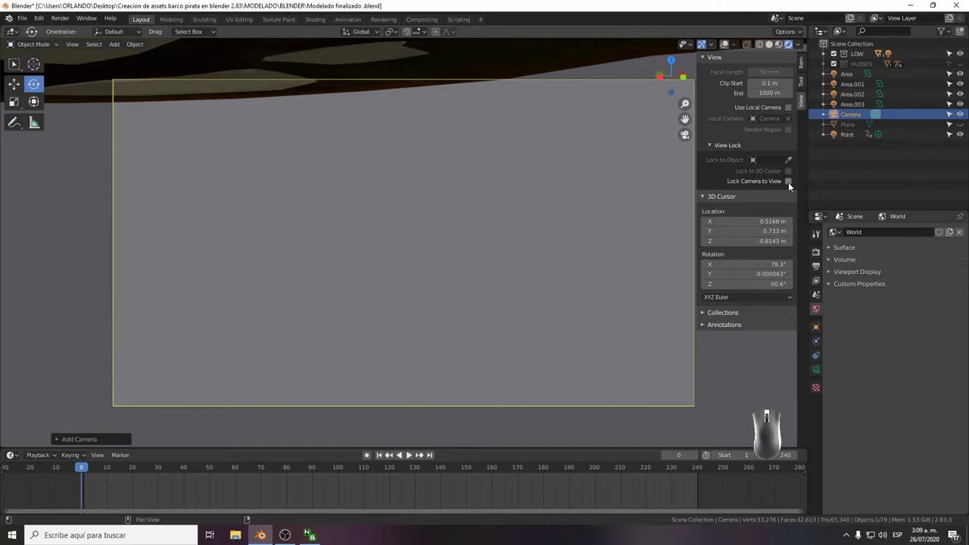
pyautogui.click(790, 186)
pyautogui.middleClick(553, 211)
pyautogui.moveTo(534, 217); pyautogui.dragTo(466, 225)
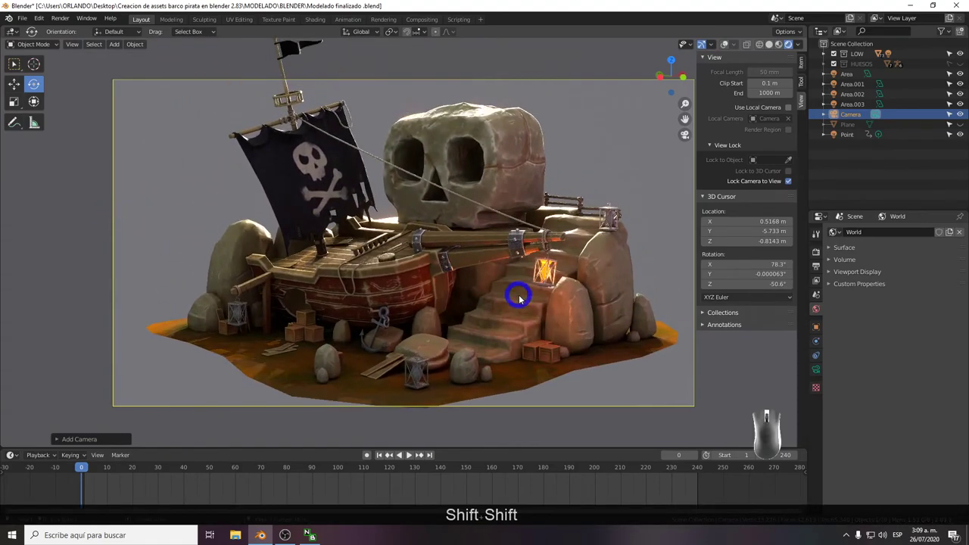
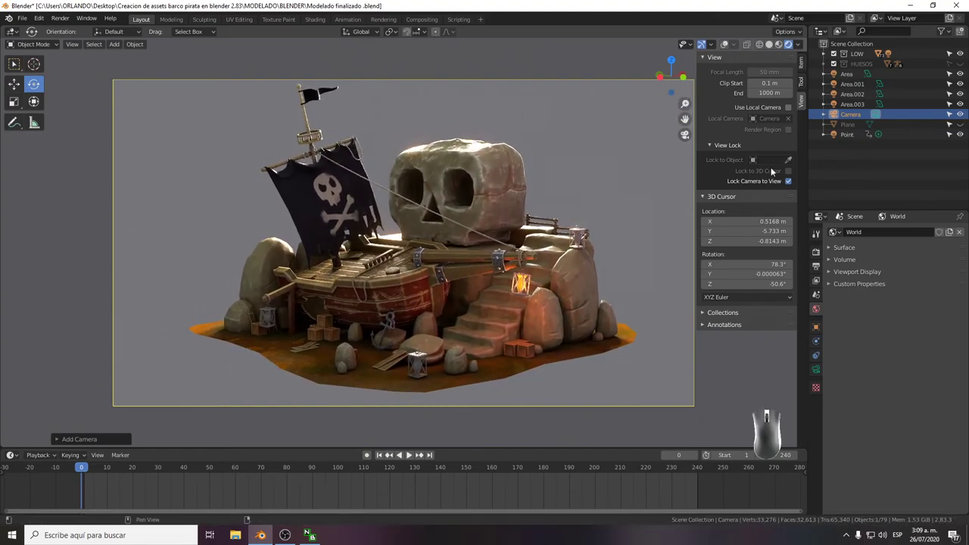
# Disable Lock Camera to View, hide the side panel and save the blend file.
pyautogui.click(789, 184)
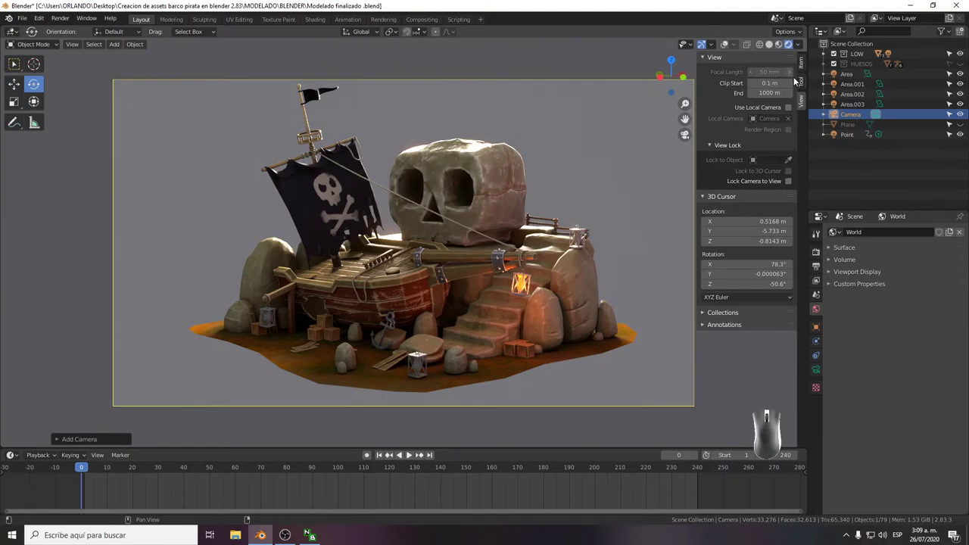
pyautogui.press('n')
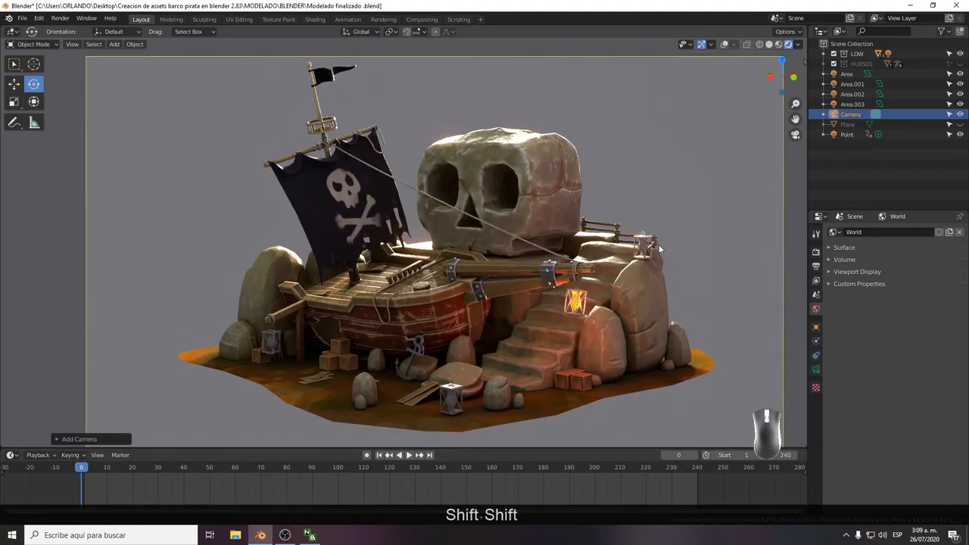
pyautogui.press('ctrl+shift+s')
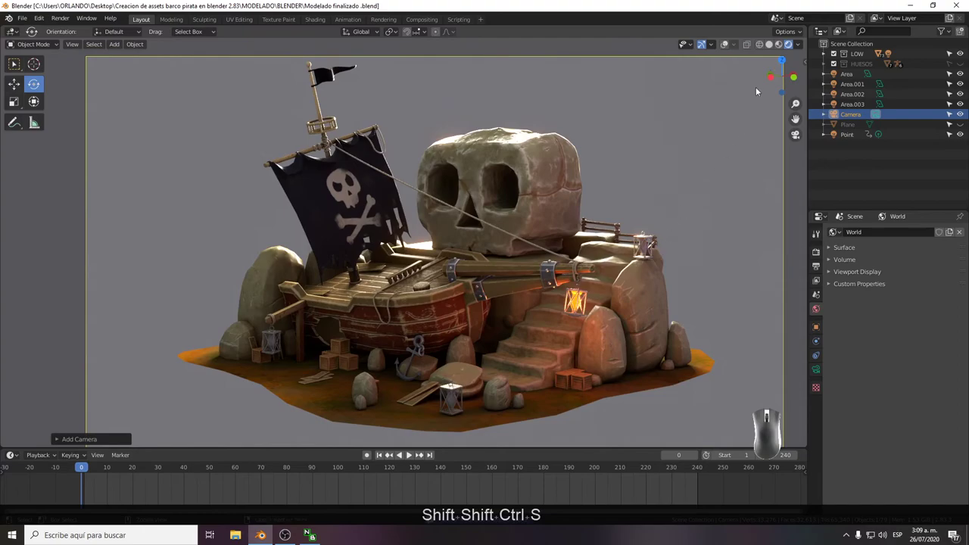
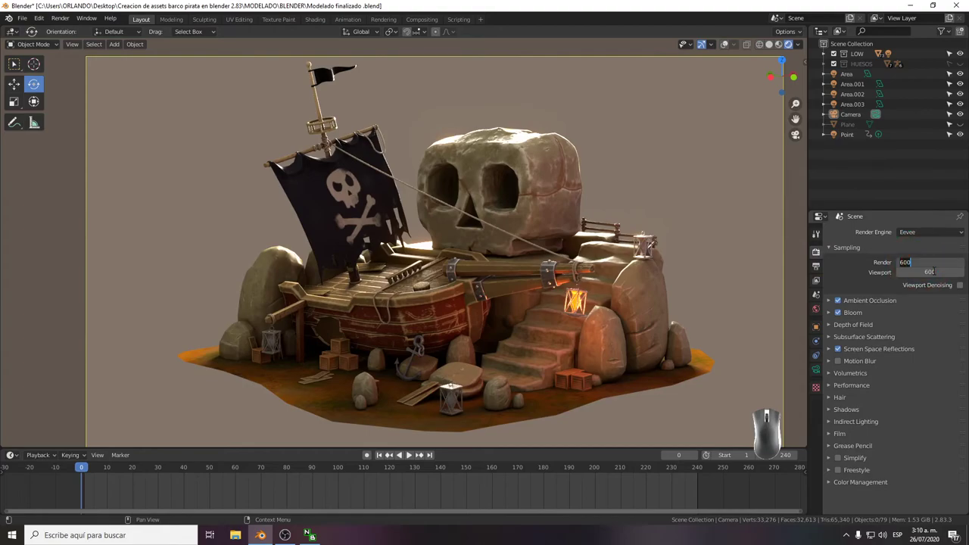
# Raise the Eevee render sample count to 1000, leaving viewport samples at 600.
pyautogui.press('KP_1')
pyautogui.press('KP_0')
pyautogui.press('KP_0')
pyautogui.press('Return')
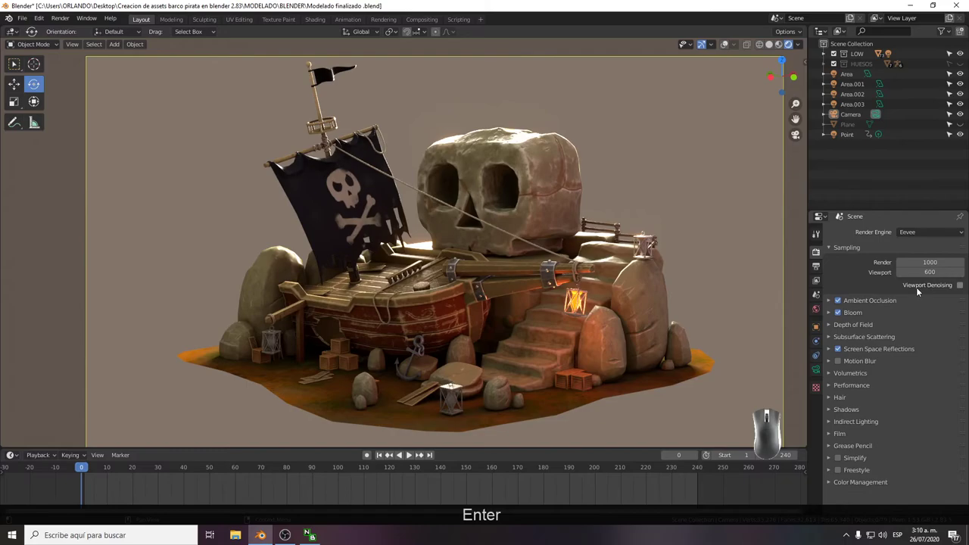
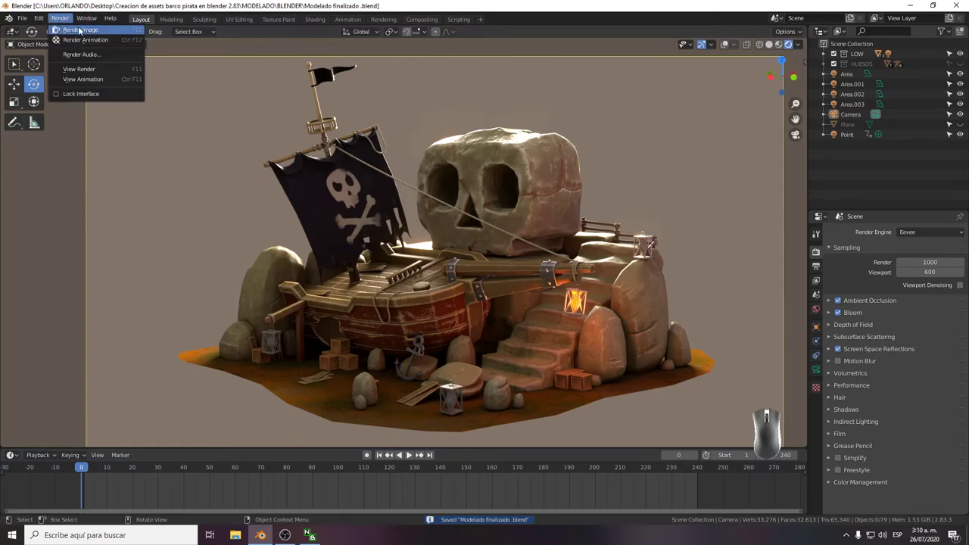
# Render the camera's view of the pirate ship and skull rock to a still image.
pyautogui.click(86, 33)
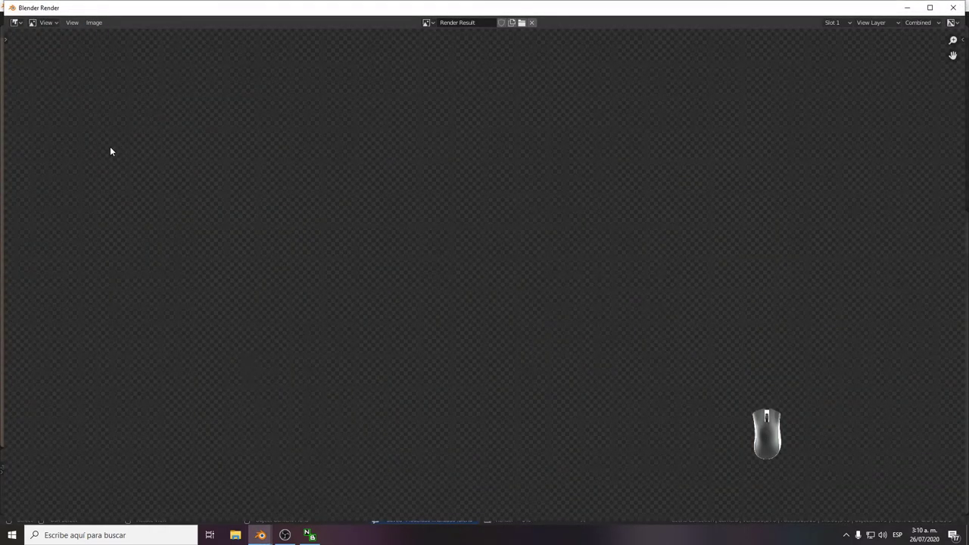
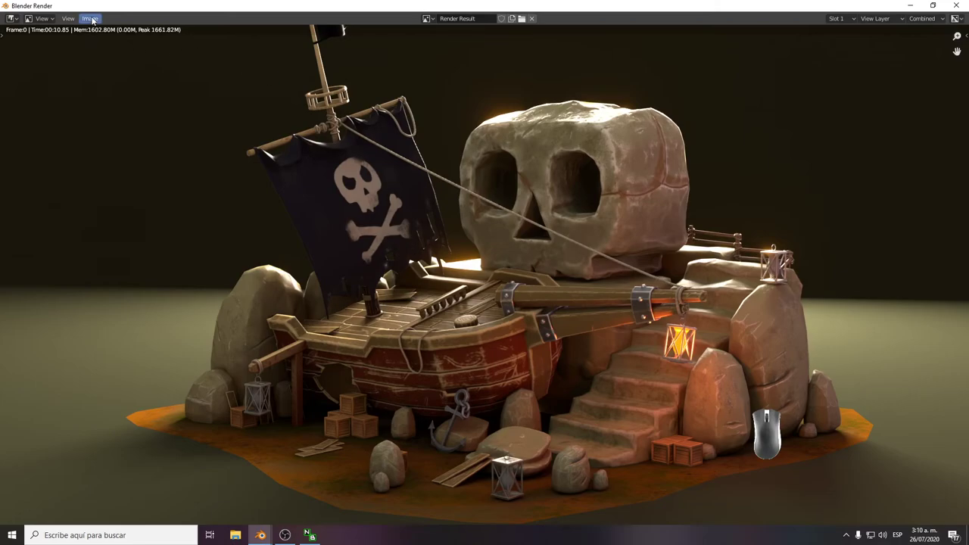
# Save the render to the Desktop as a 100% quality JPEG named 'PRUEBA RENDER'.
pyautogui.click(96, 18)
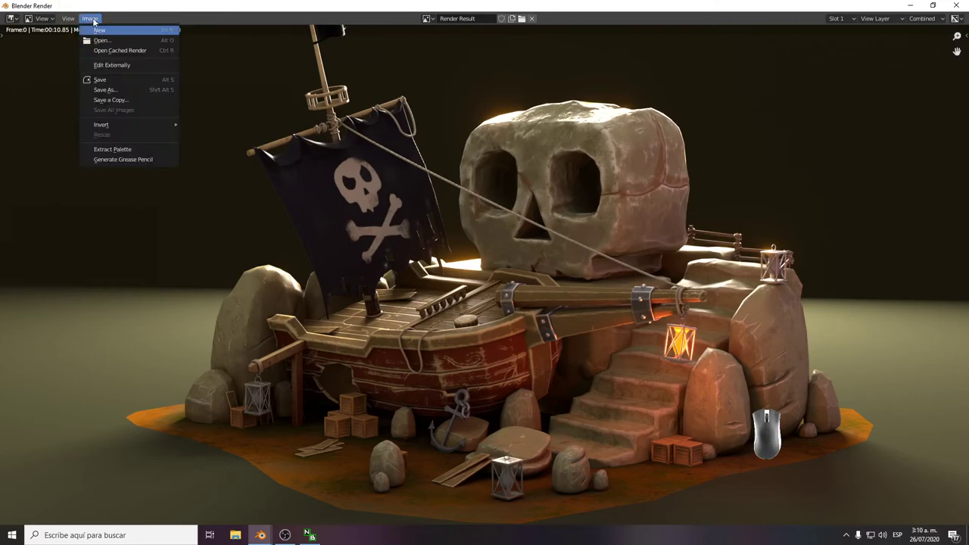
pyautogui.click(137, 89)
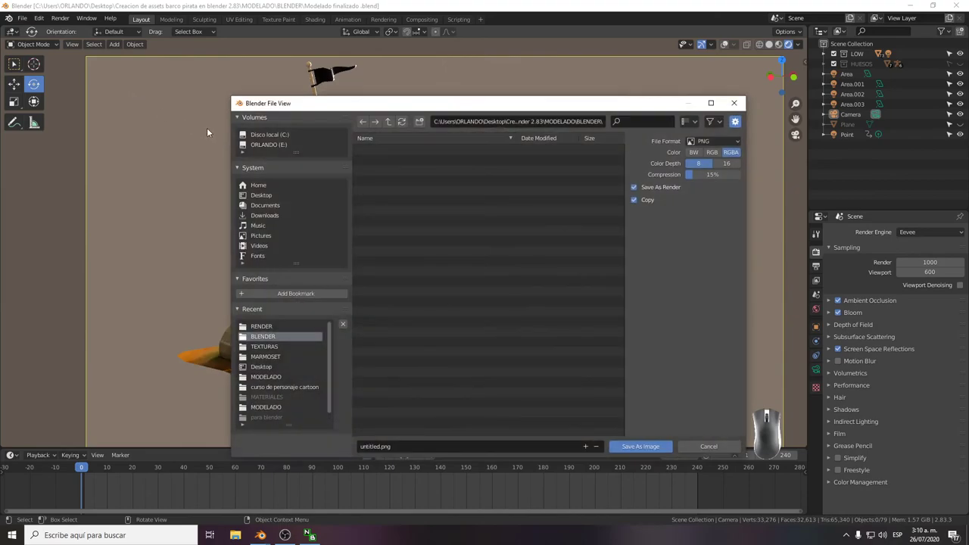
pyautogui.click(264, 197)
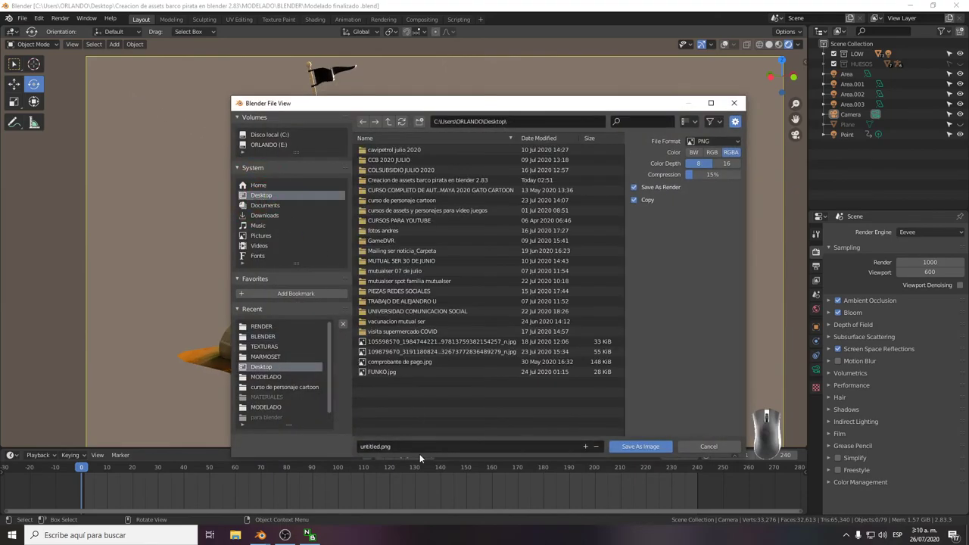
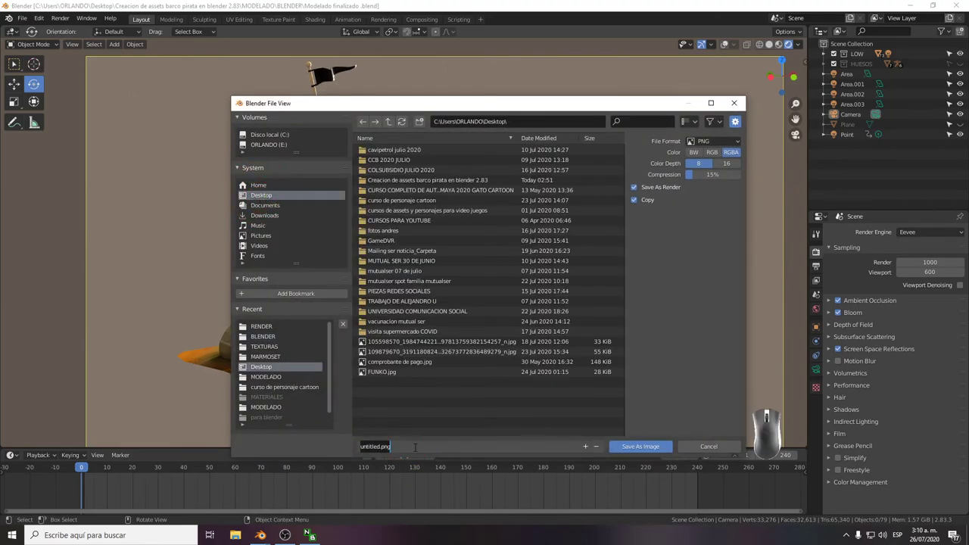
pyautogui.write('pr+e+b+a+Space+r+e+n+dr')
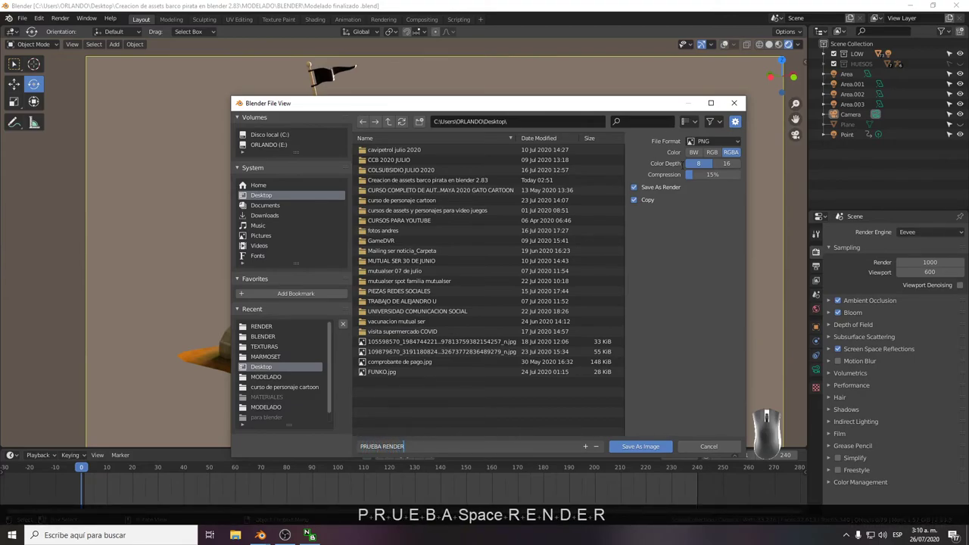
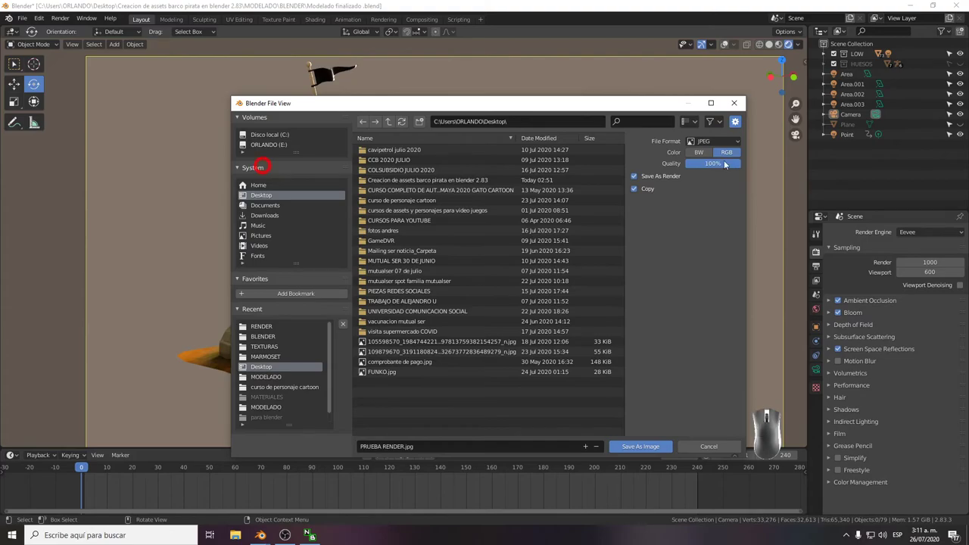
pyautogui.click(650, 450)
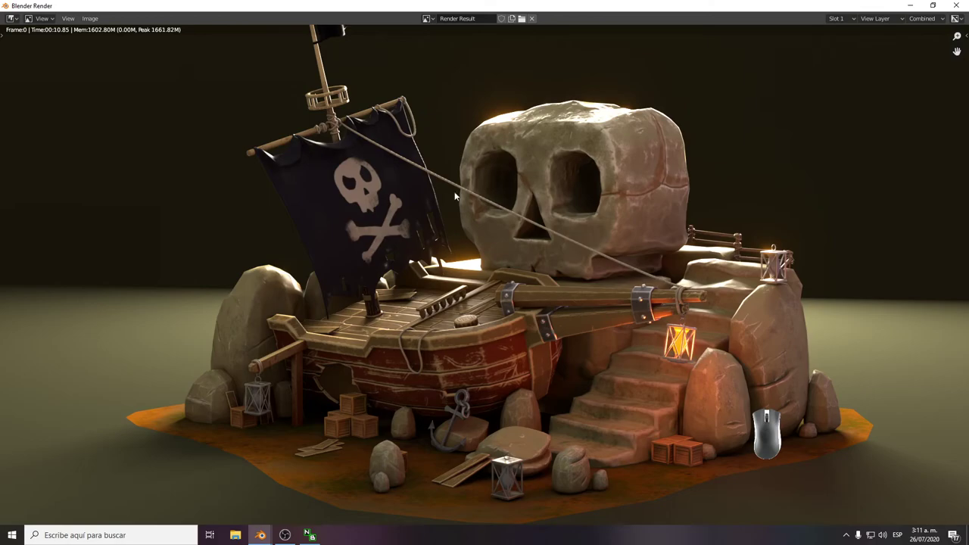
# Move the render result window aside and minimize it to reveal the desktop.
pyautogui.moveTo(756, 9); pyautogui.dragTo(621, 98)
pyautogui.click(821, 97)
# View the saved PRUEBA RENDER image in Photos, then bring the Blender scene back.
pyautogui.click(918, 7)
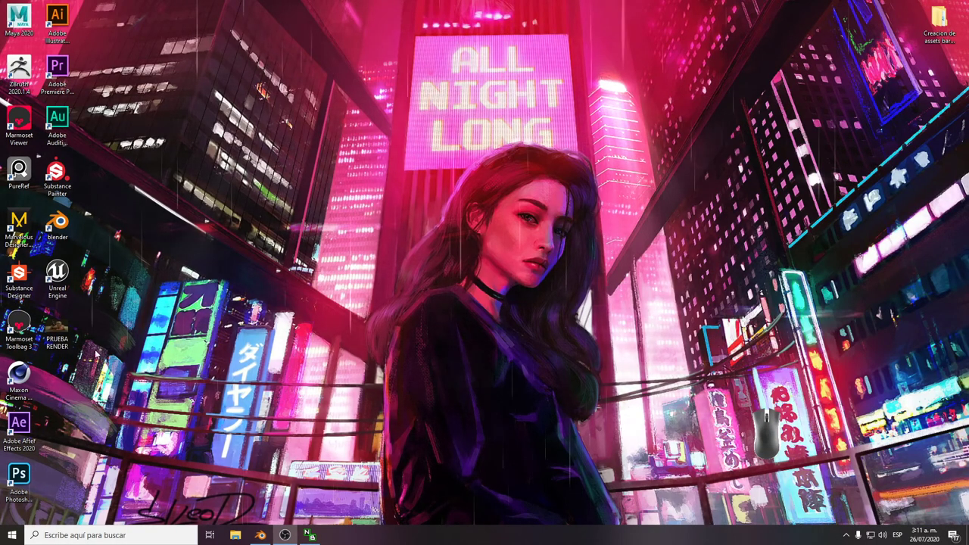
pyautogui.doubleClick(72, 328)
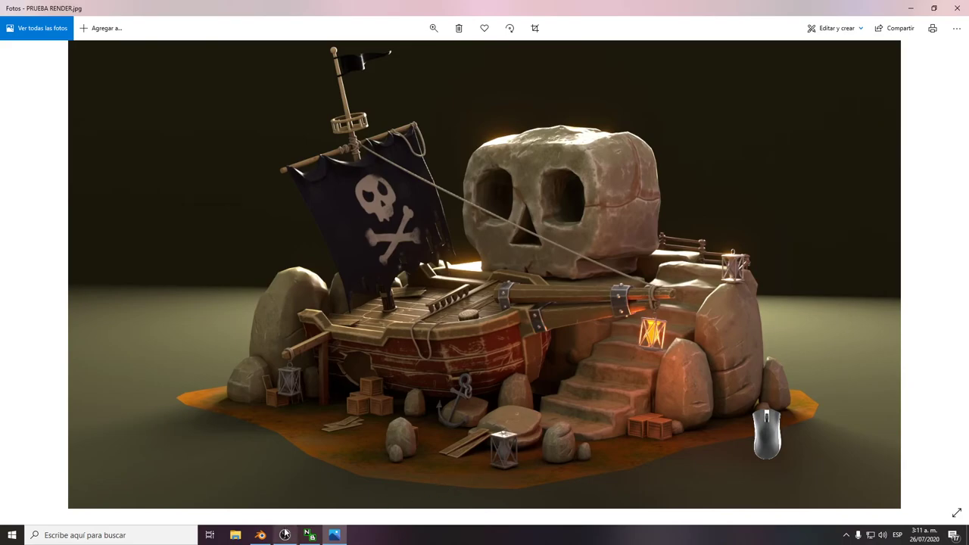
pyautogui.click(267, 533)
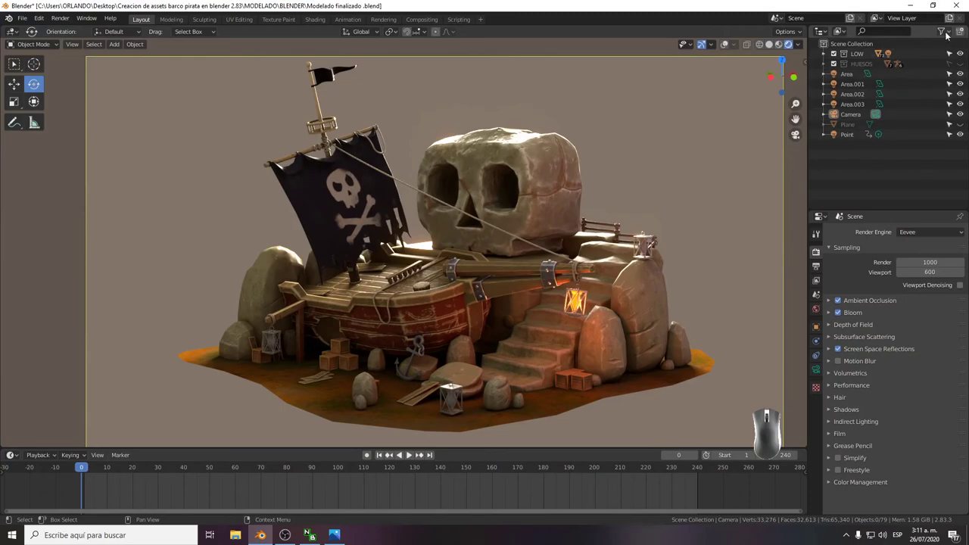
# Show each object's render-visibility toggle in the Outliner via its filter options.
pyautogui.click(949, 33)
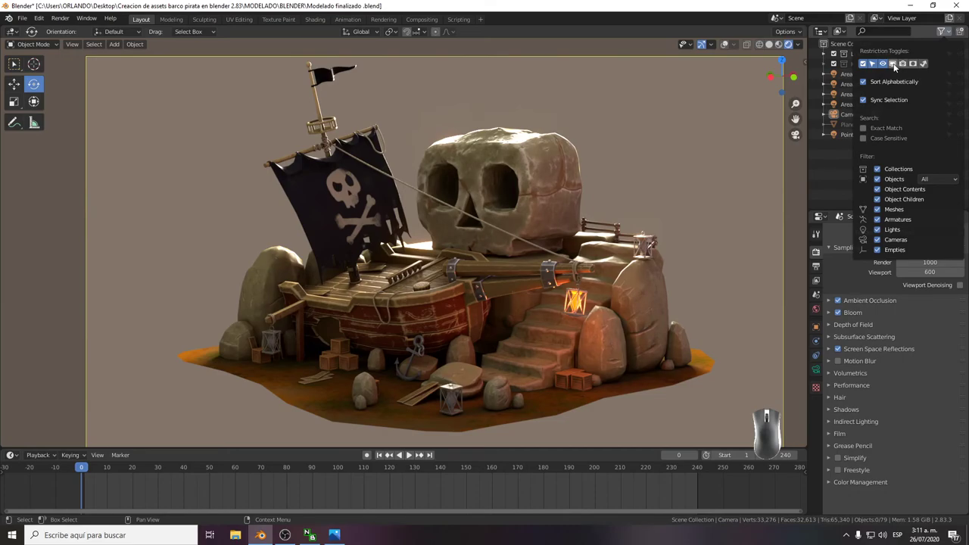
pyautogui.click(904, 65)
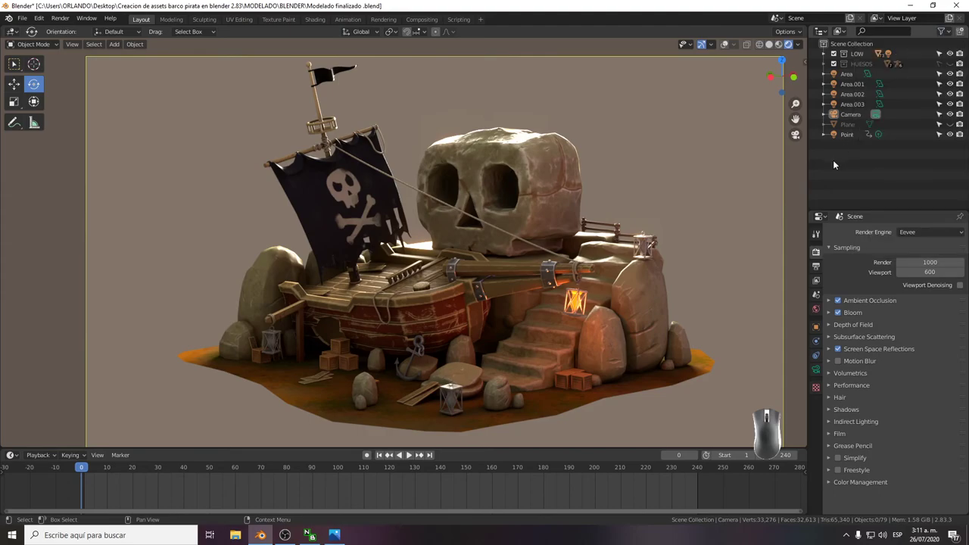
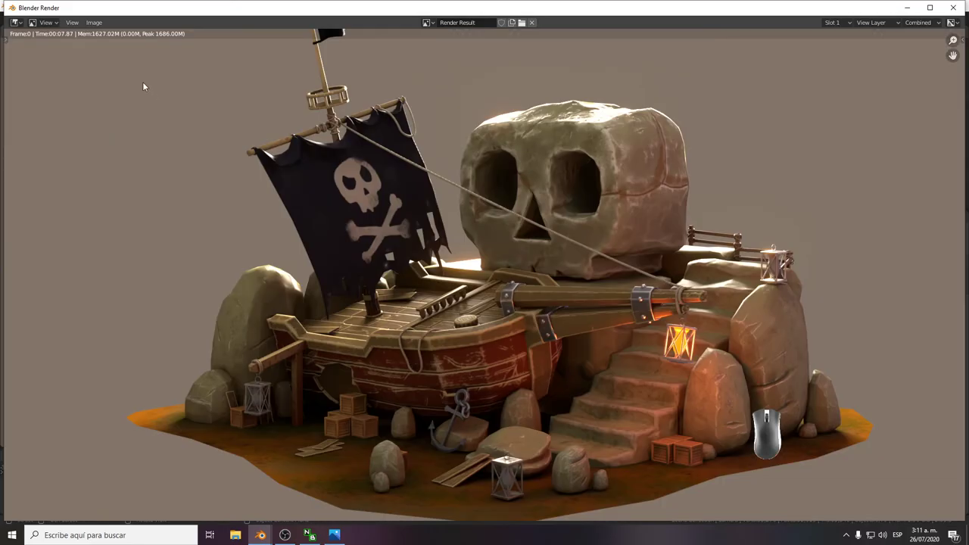
# Start saving the new render under the name 'PRUEBA RENDER 2'.
pyautogui.click(96, 22)
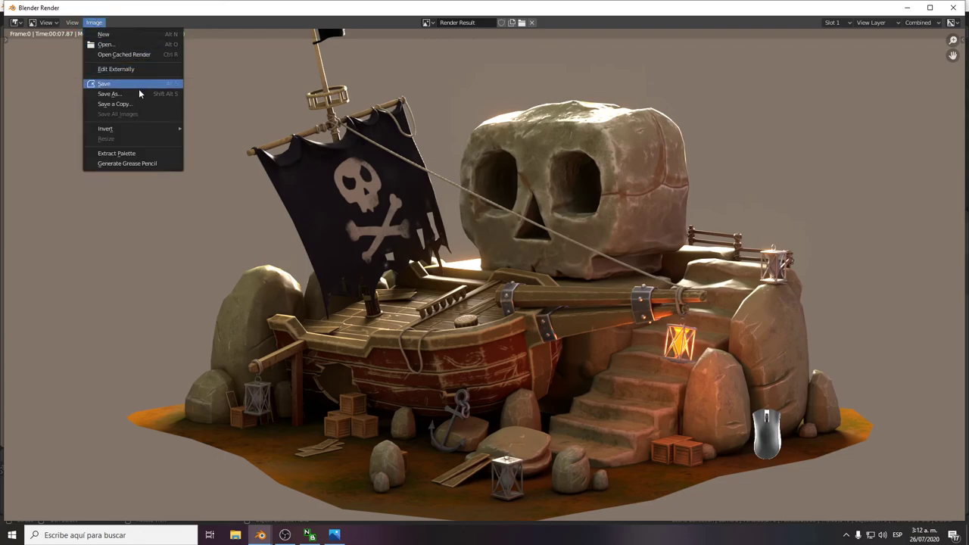
pyautogui.click(142, 98)
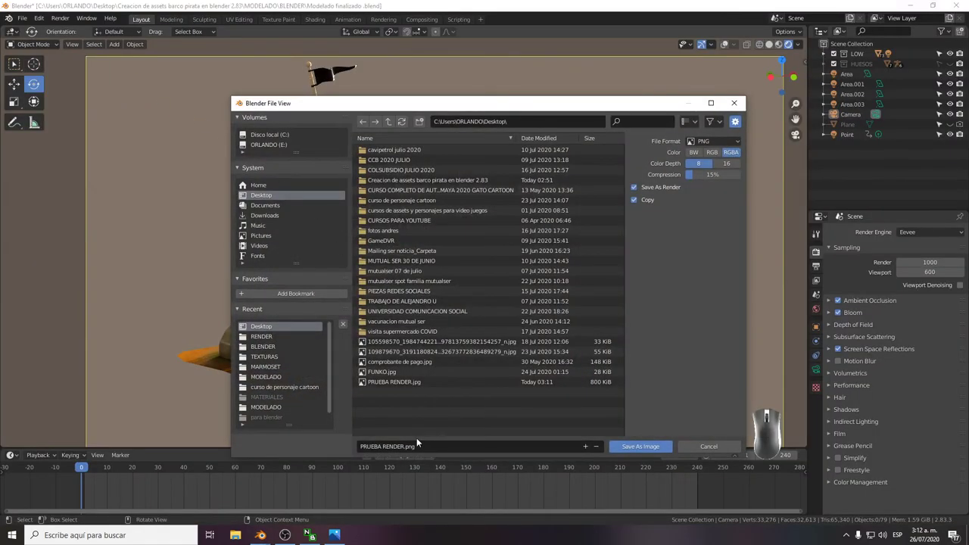
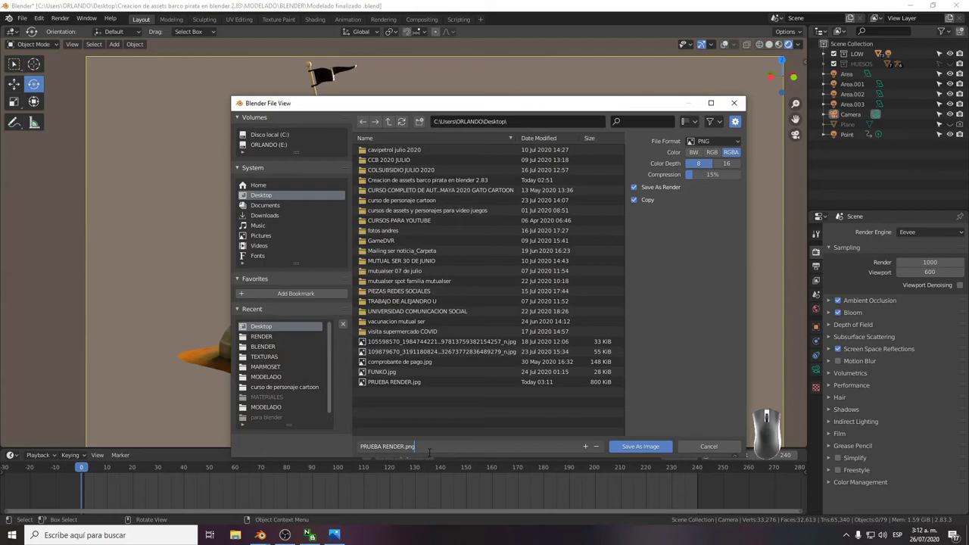
pyautogui.press('BackSpace')
pyautogui.press('BackSpace')
pyautogui.press('BackSpace')
pyautogui.press('2')
pyautogui.press('Left')
pyautogui.press('space')
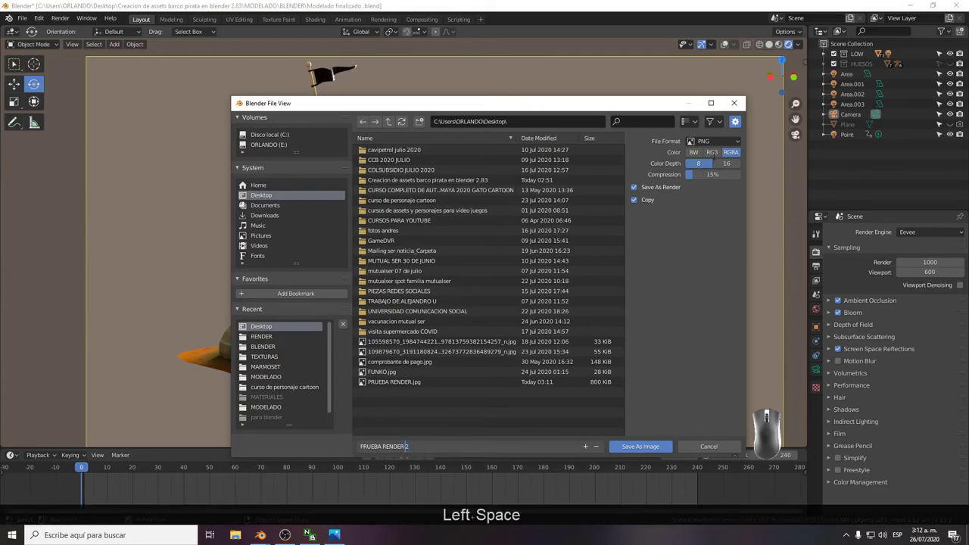
# Set the output format to JPEG and save the second render to the desktop.
pyautogui.click(704, 147)
pyautogui.click(730, 143)
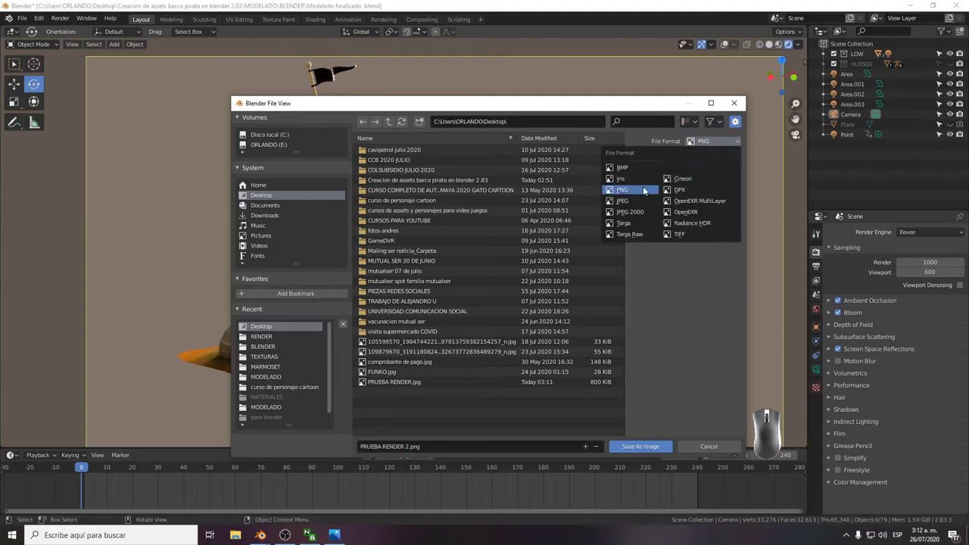
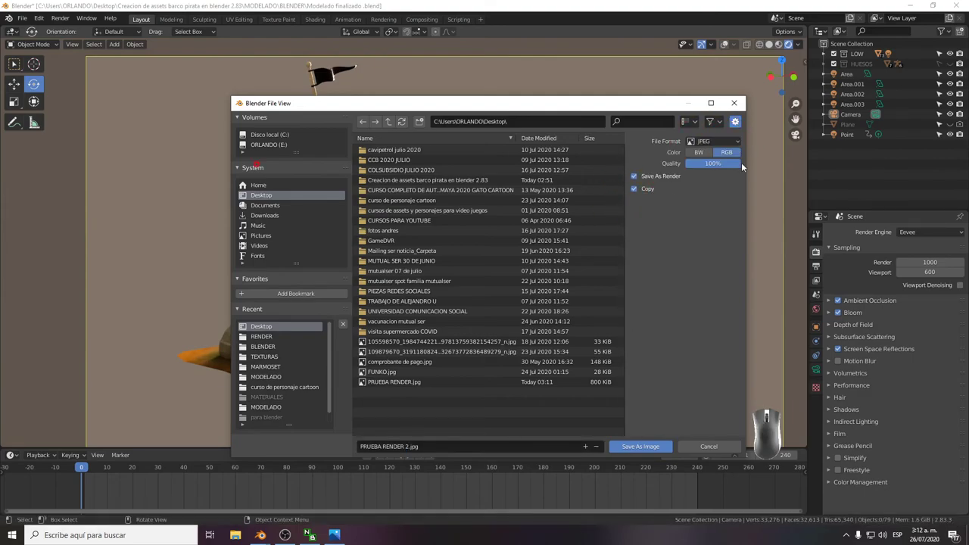
pyautogui.click(638, 447)
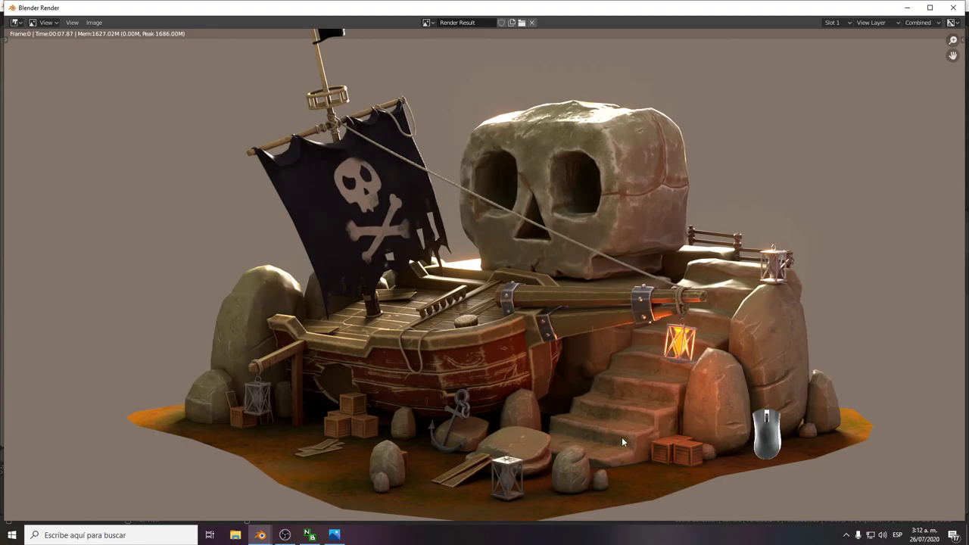
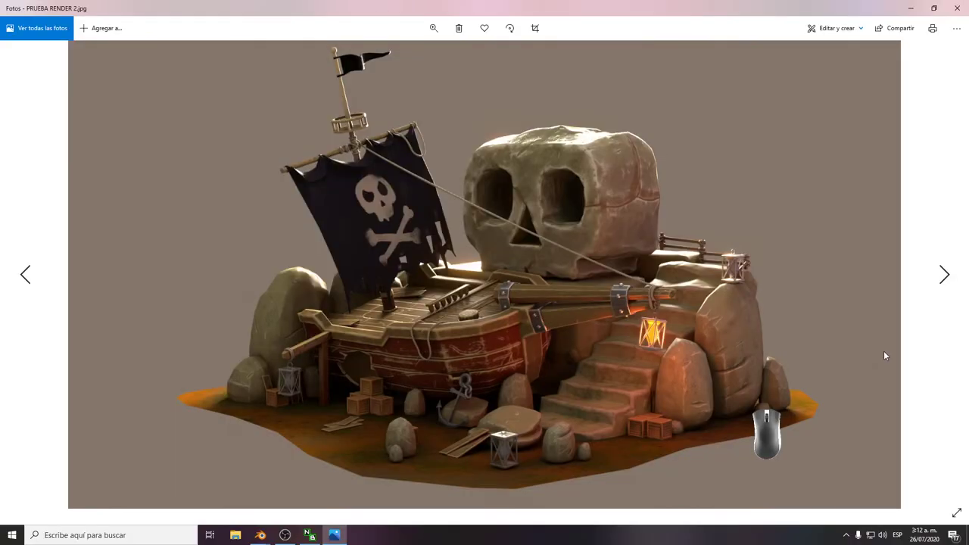
# Flip between PRUEBA RENDER 2 and the earlier dark PRUEBA RENDER in Photos, then close the viewer.
pyautogui.click(886, 354)
pyautogui.rightClick(885, 355)
pyautogui.click(885, 354)
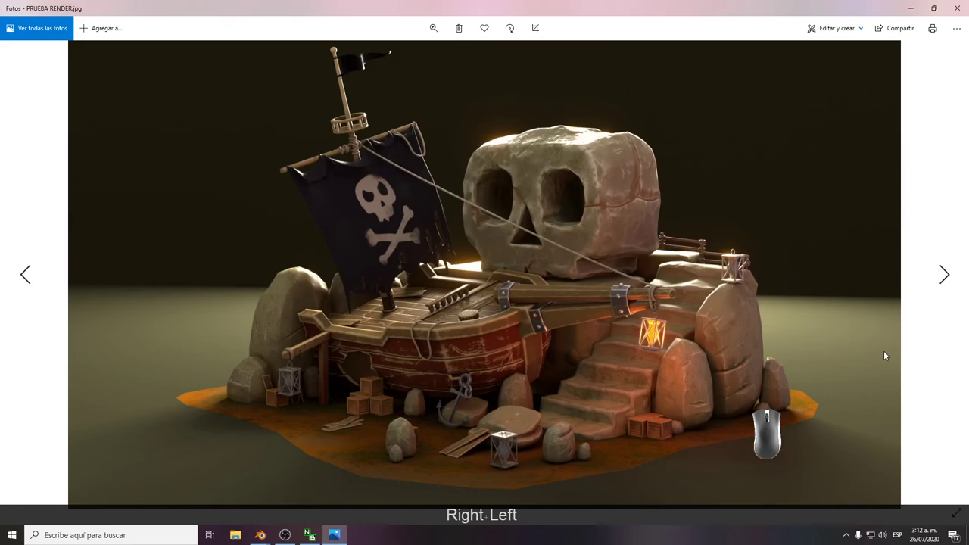
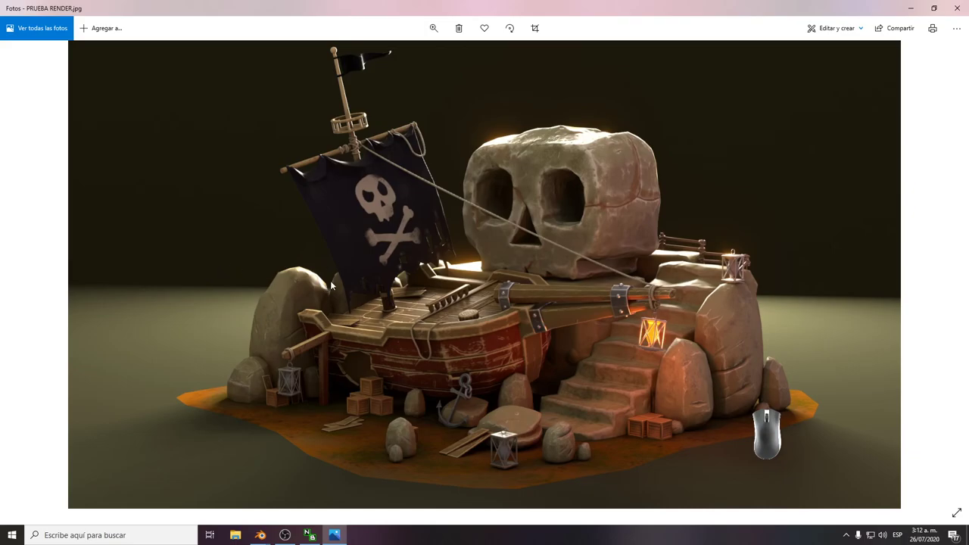
pyautogui.click(953, 7)
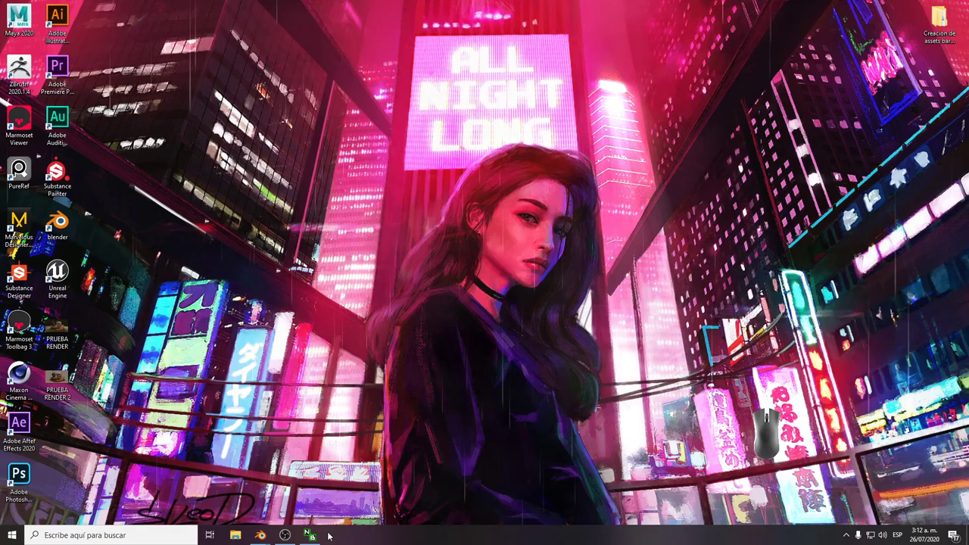
# Close the Blender render result window from the taskbar.
pyautogui.click(268, 537)
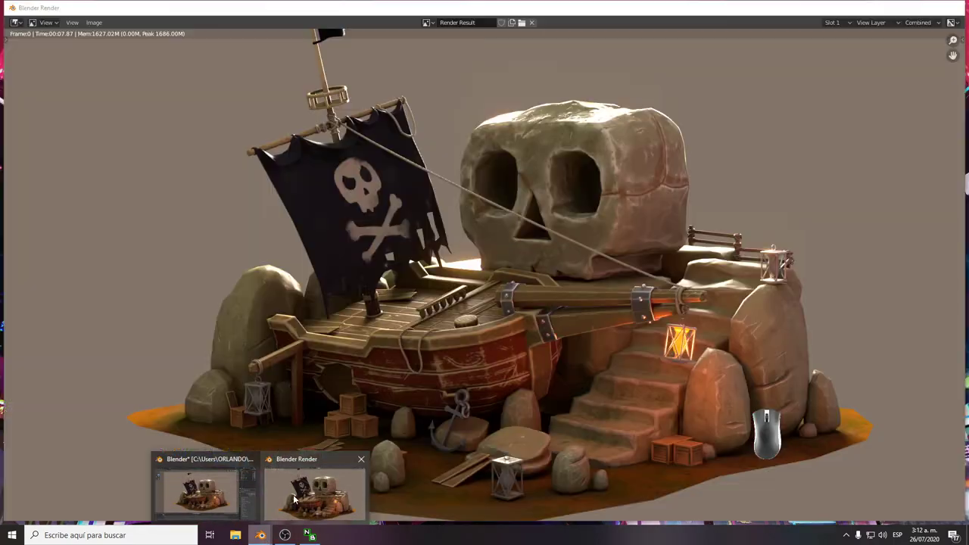
pyautogui.click(317, 483)
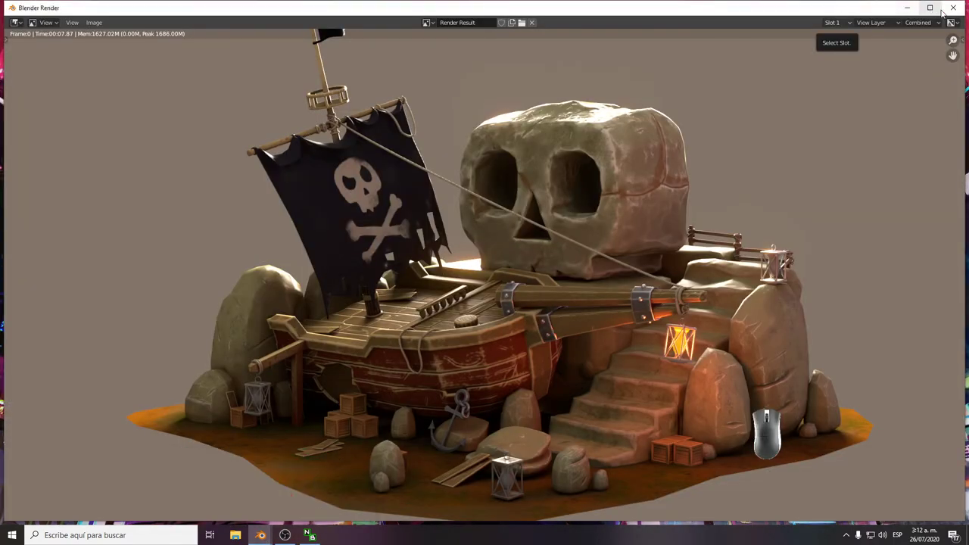
pyautogui.click(947, 13)
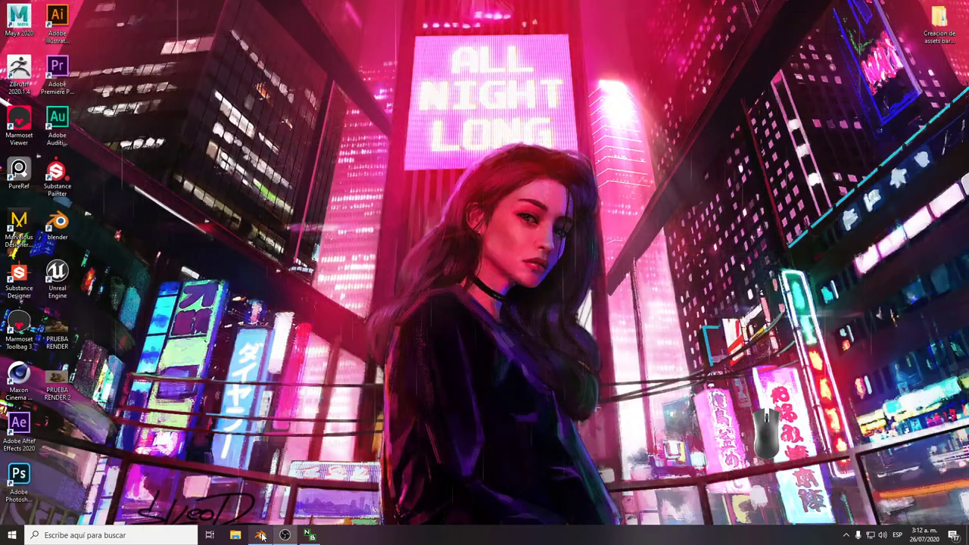
# Restore the main Blender window and view the diorama through the scene camera.
pyautogui.click(263, 536)
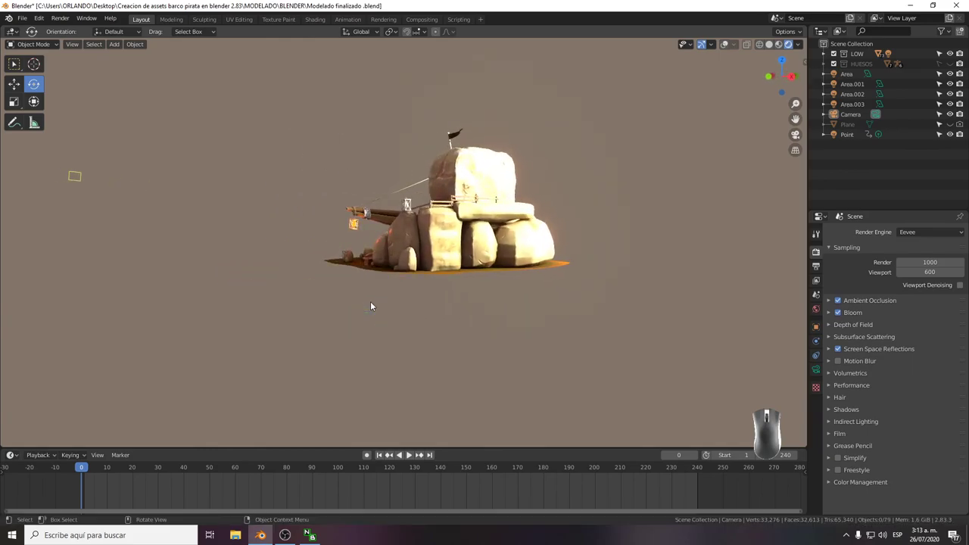
pyautogui.press('KP_0')
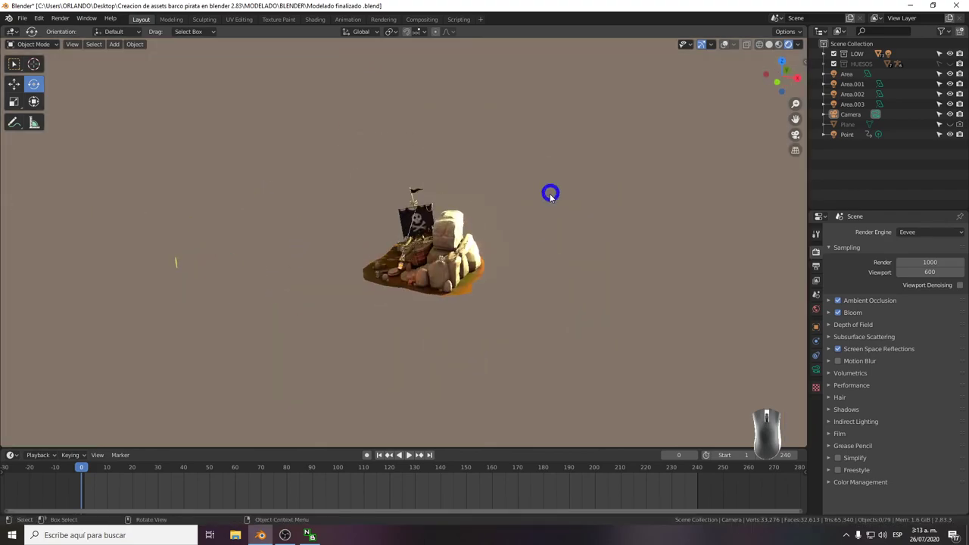
pyautogui.press('KP_0')
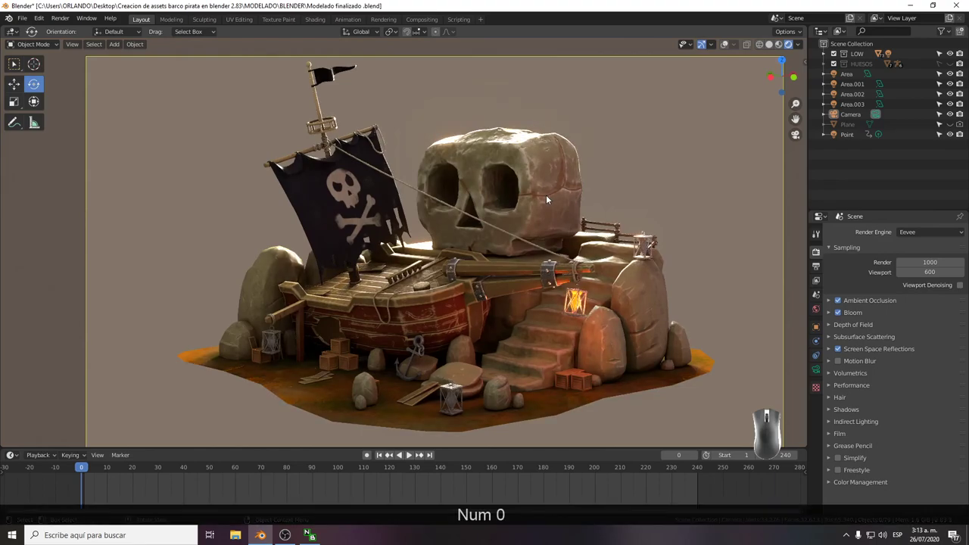